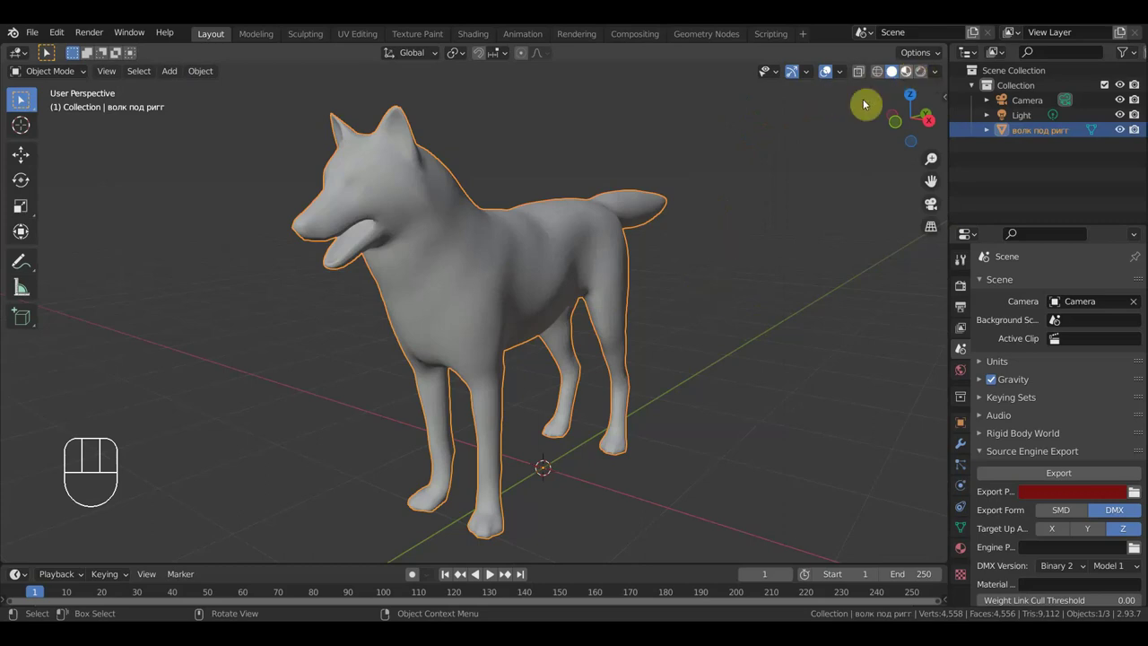
# Show the wolf with its fur texture in Material Preview and orbit around it.
pyautogui.click(732, 239)
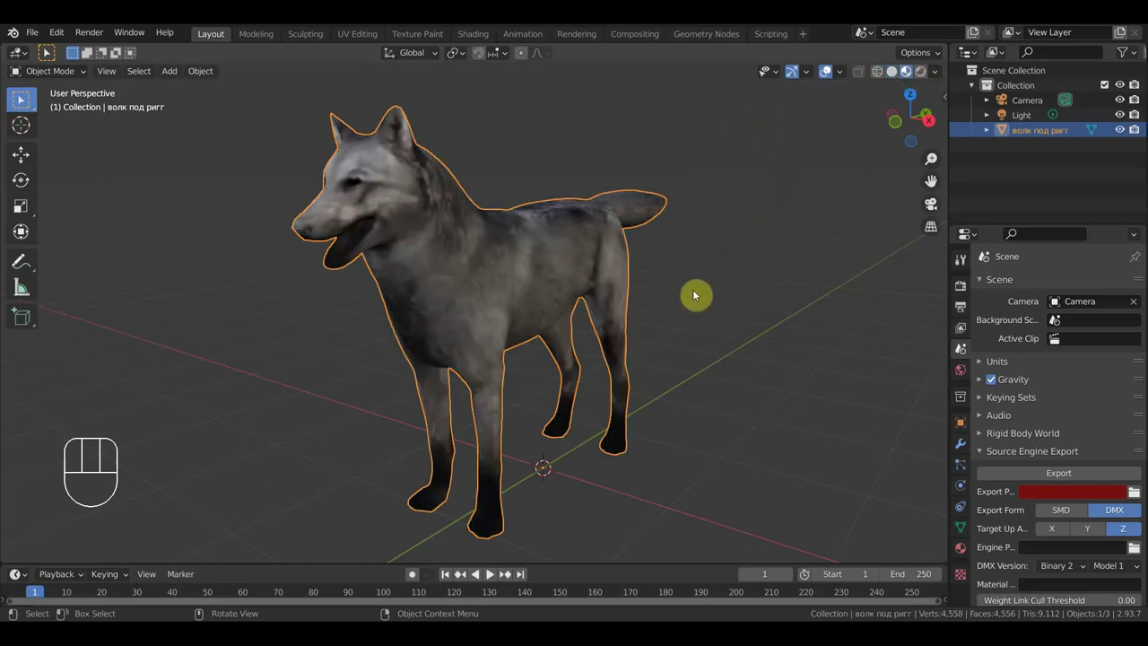
pyautogui.moveTo(684, 298); pyautogui.dragTo(669, 293)
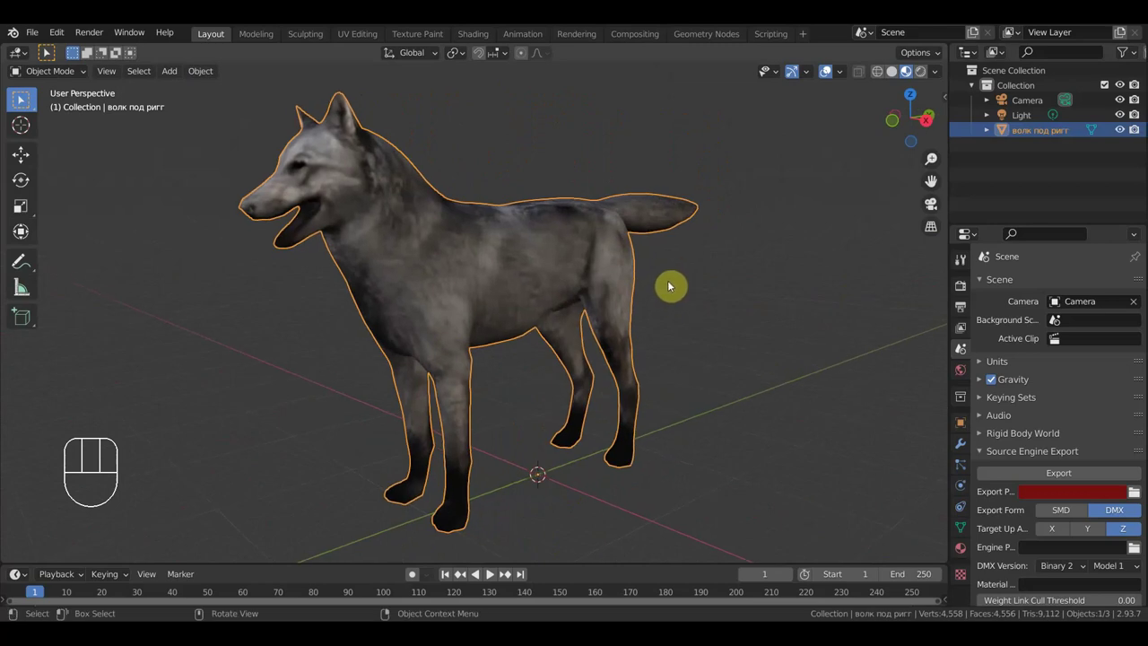
# View the wolf straight from the front (Numpad 1).
pyautogui.press('KP_1')
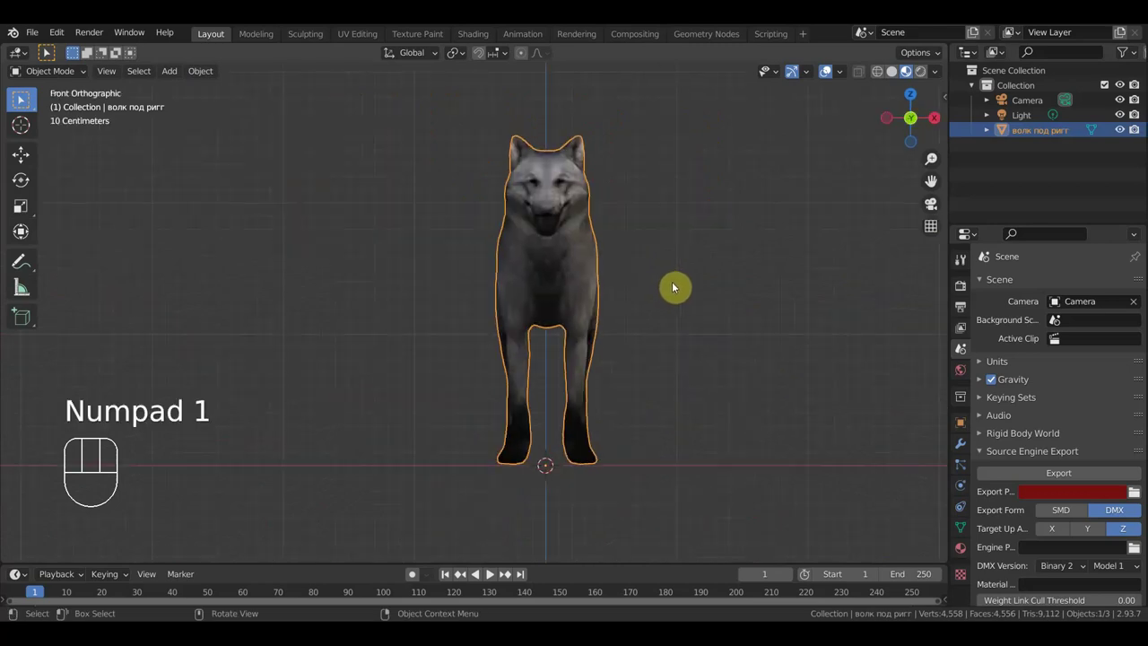
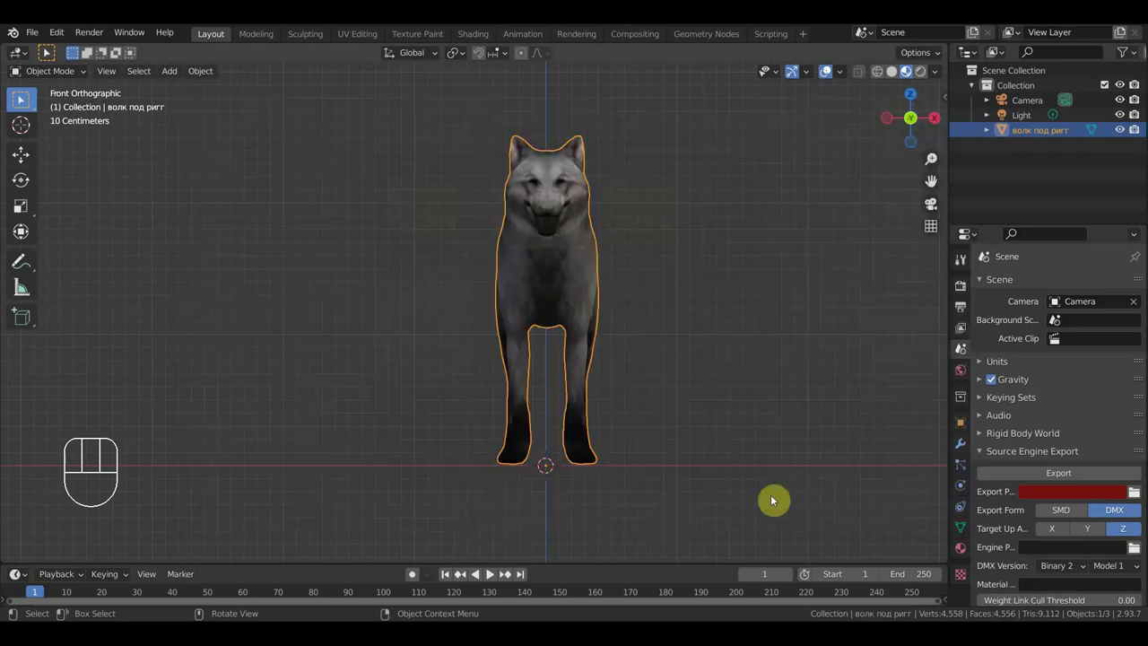
# Select the eye lens, teeth and tongue objects and frame the wolf's face with both lenses reselected.
pyautogui.moveTo(762, 280); pyautogui.dragTo(674, 414)
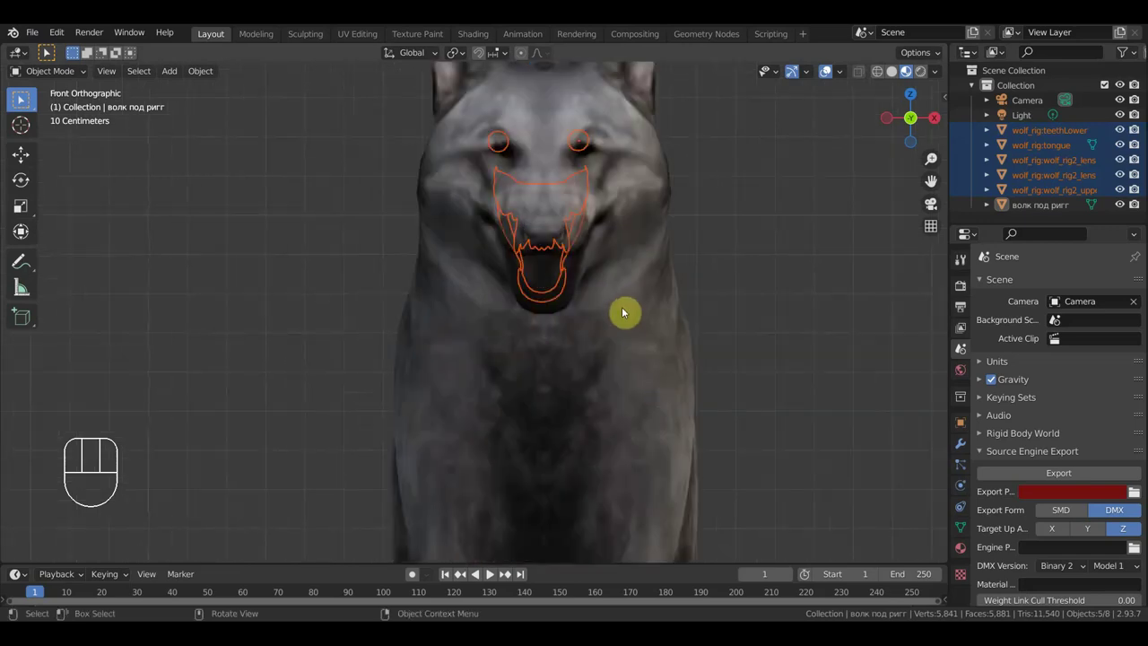
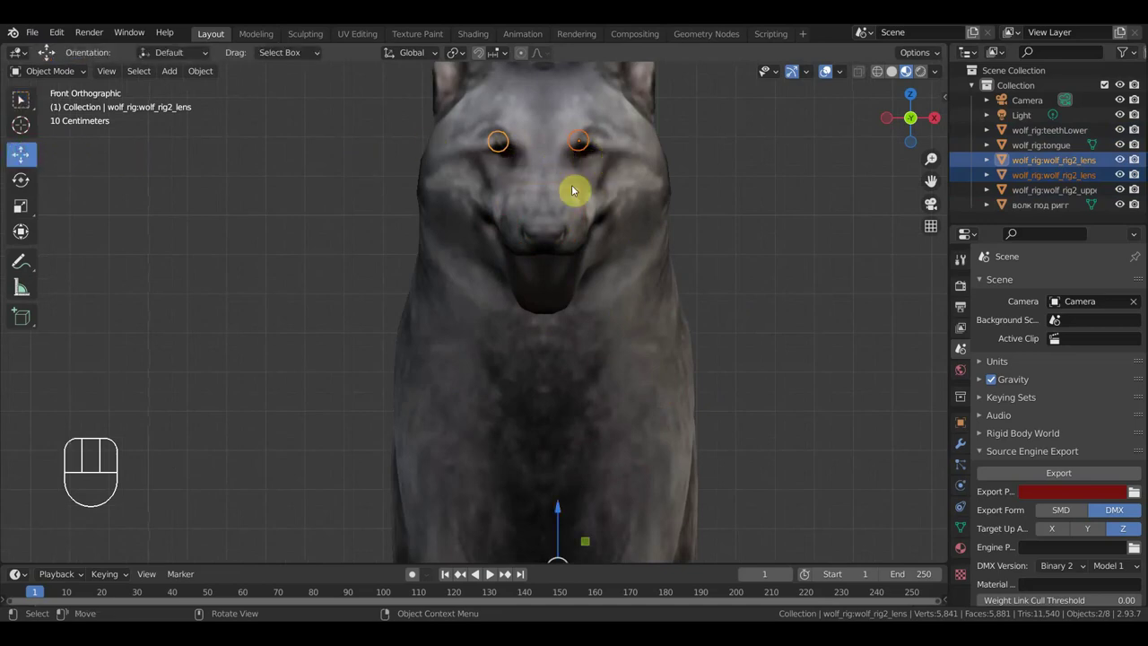
pyautogui.moveTo(563, 509); pyautogui.dragTo(580, 516)
pyautogui.moveTo(745, 428); pyautogui.dragTo(727, 319)
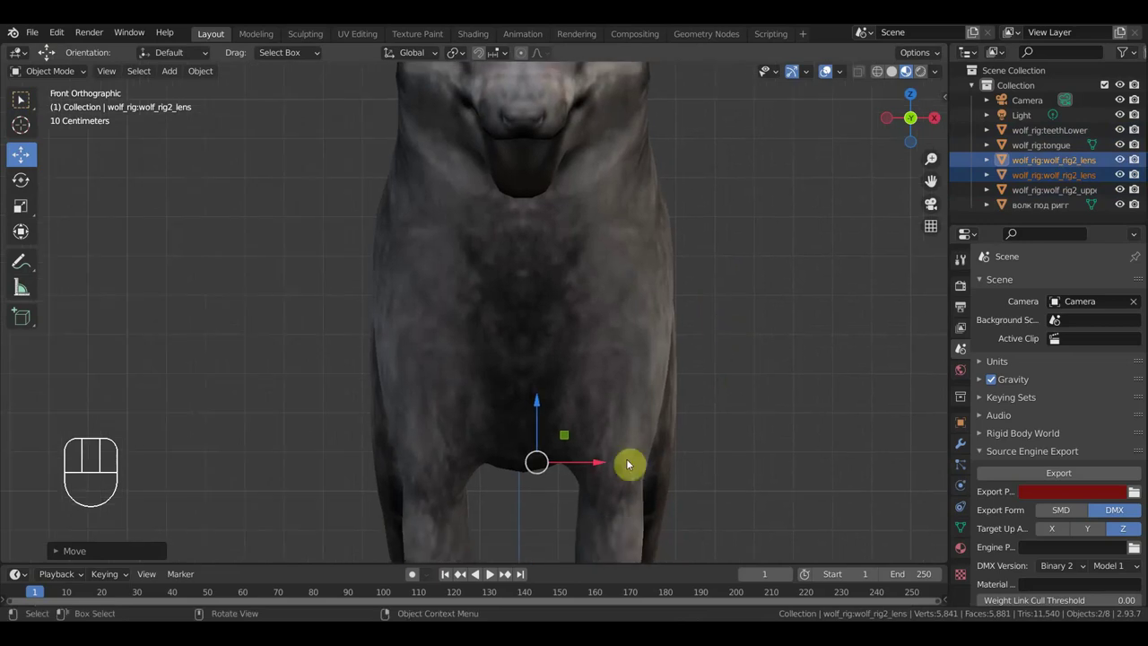
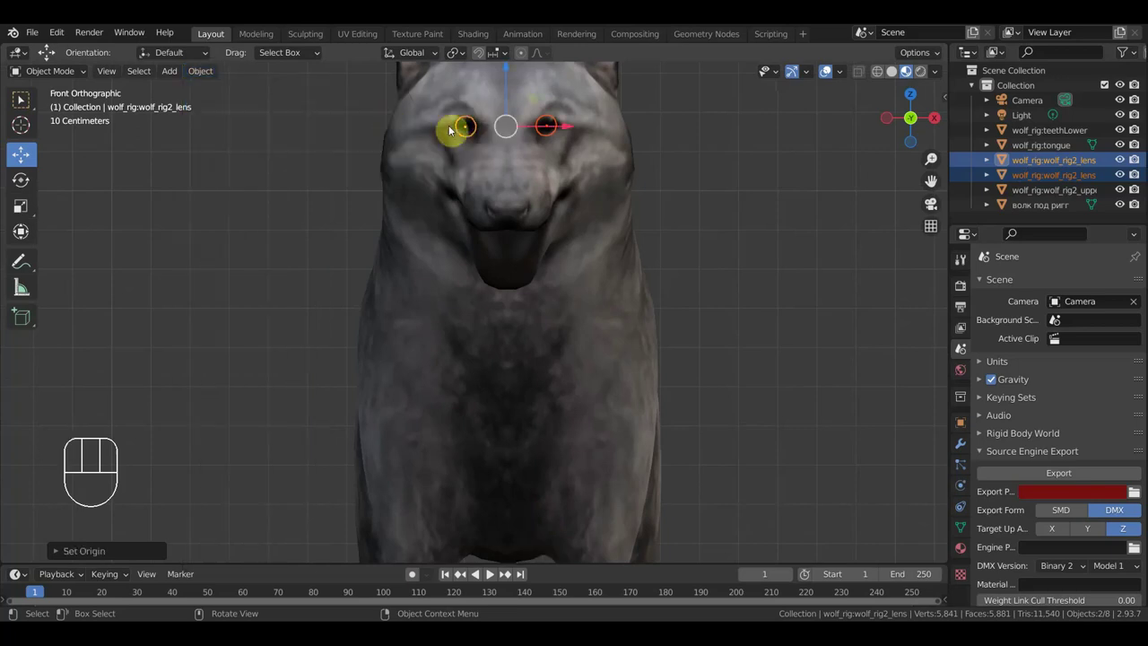
pyautogui.moveTo(687, 178); pyautogui.dragTo(685, 232)
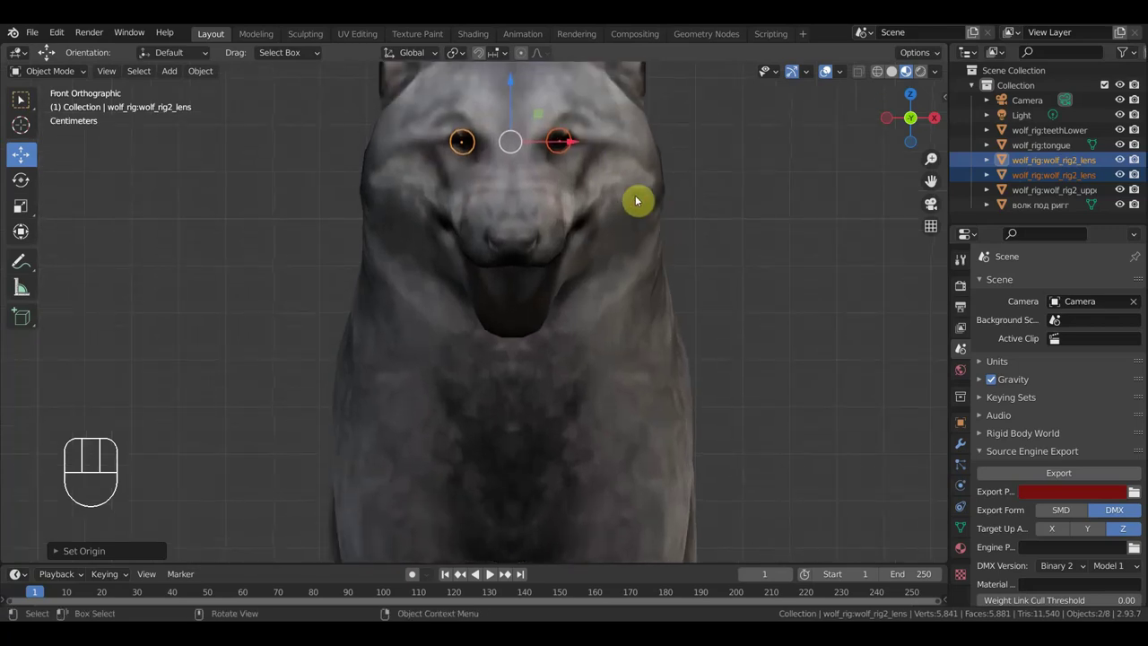
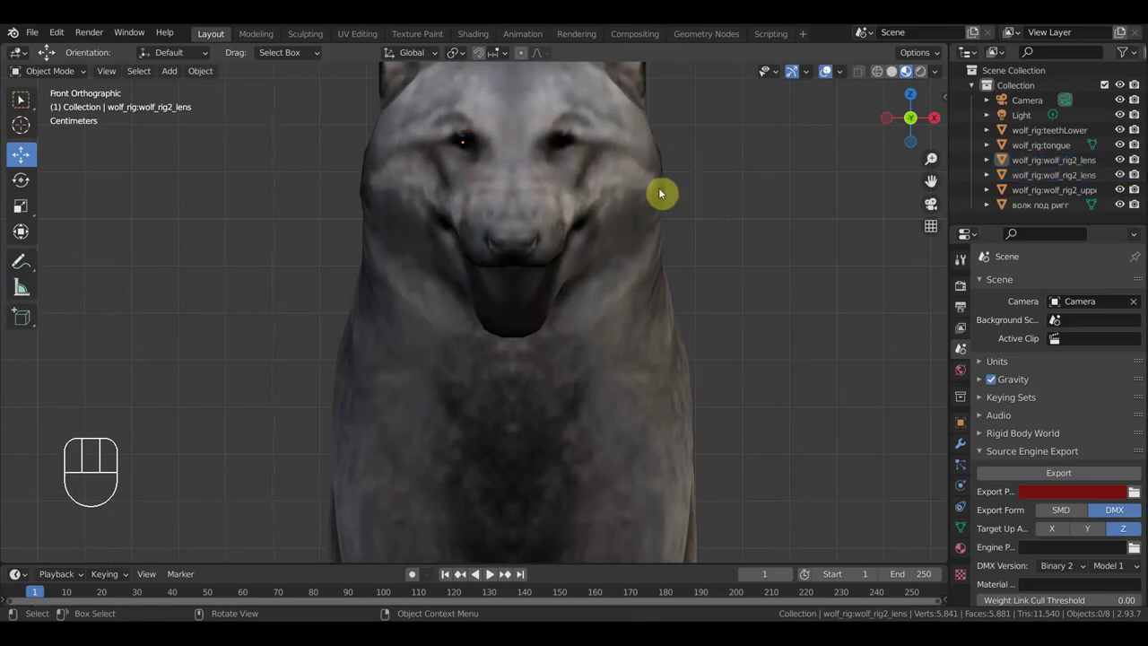
pyautogui.moveTo(733, 198); pyautogui.dragTo(719, 262)
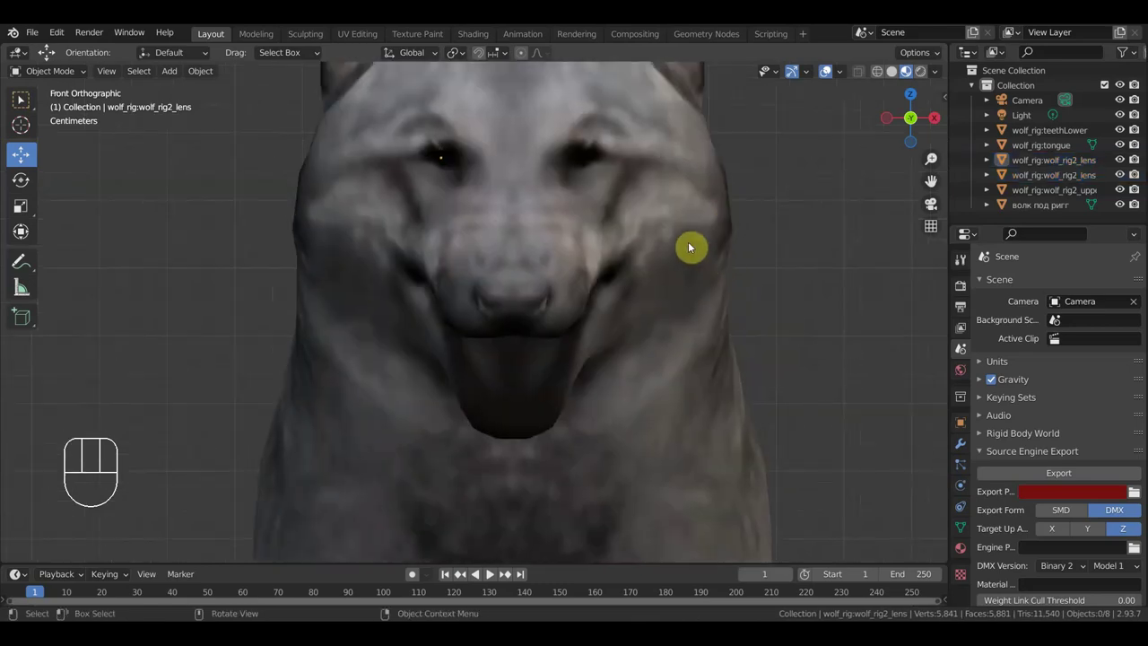
pyautogui.press('ctrl+z')
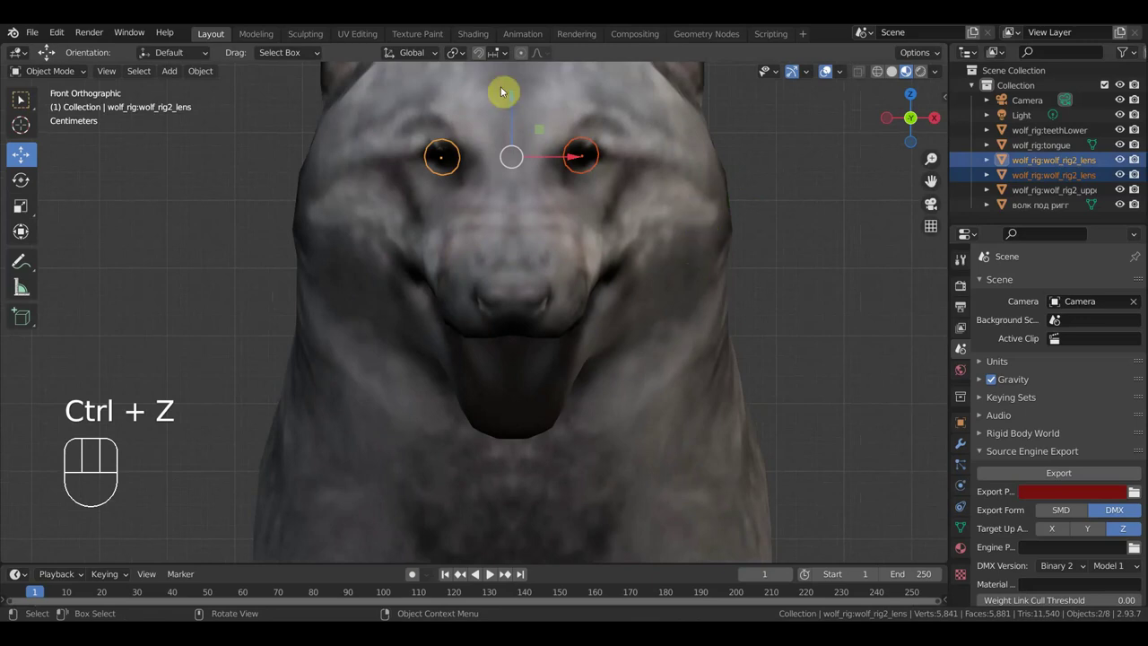
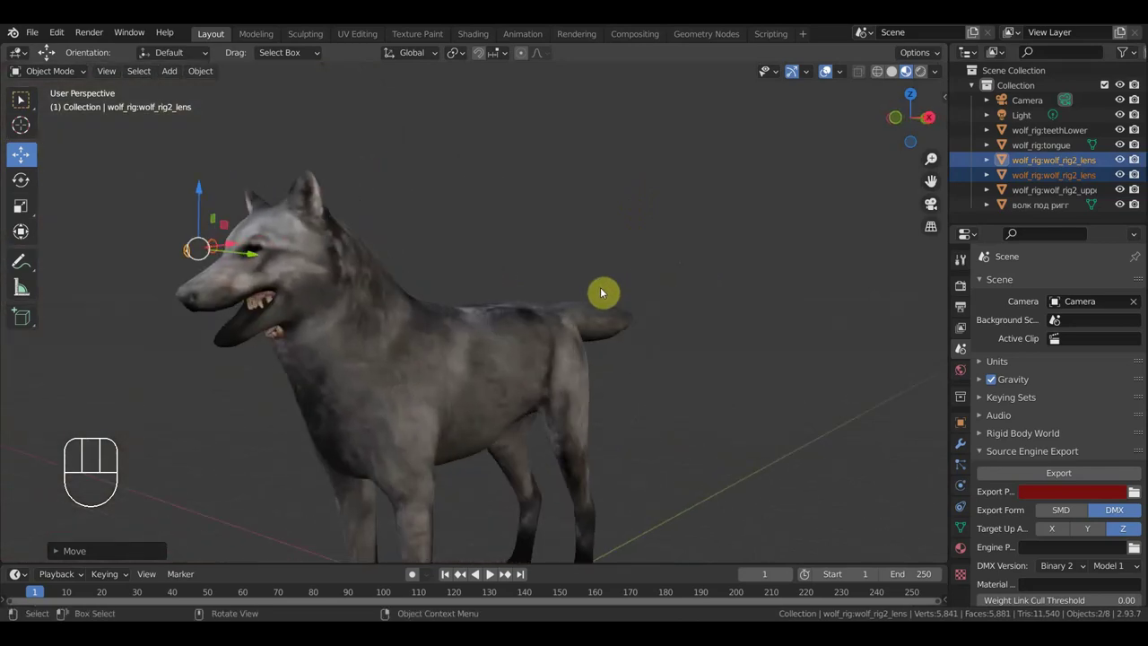
# From the side view, hide the wolf body, select the teeth and tongue, then unhide the body.
pyautogui.press('KP_3')
pyautogui.middleClick(506, 239)
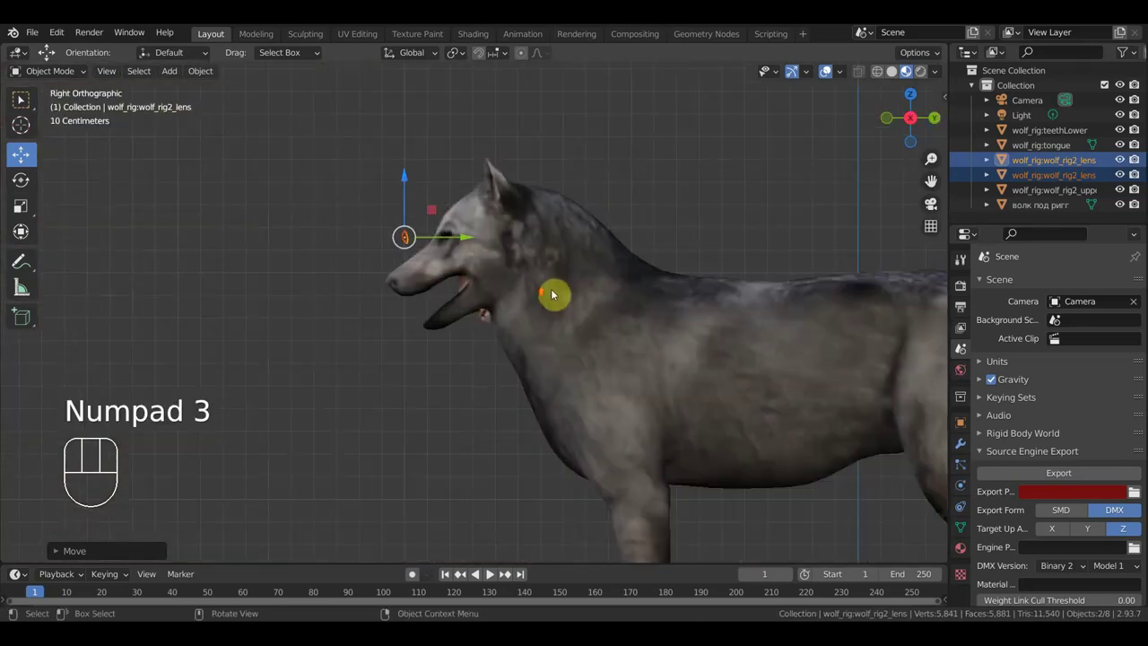
pyautogui.click(495, 323)
pyautogui.click(583, 197)
pyautogui.press('h')
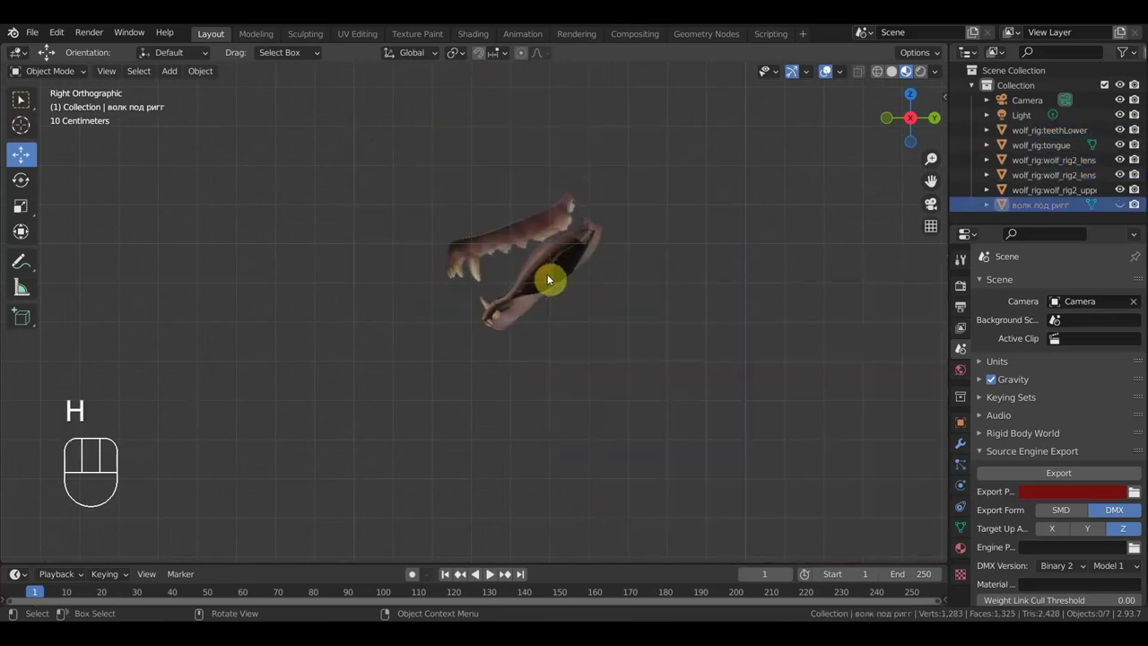
pyautogui.click(543, 261)
pyautogui.click(528, 234)
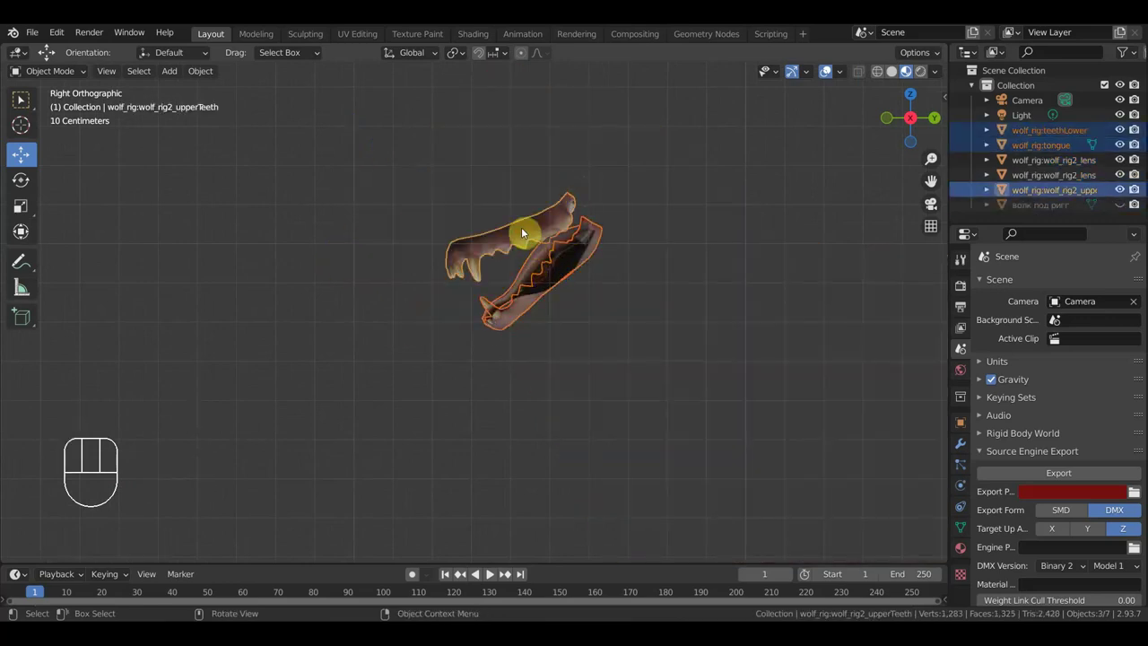
pyautogui.press('alt+h')
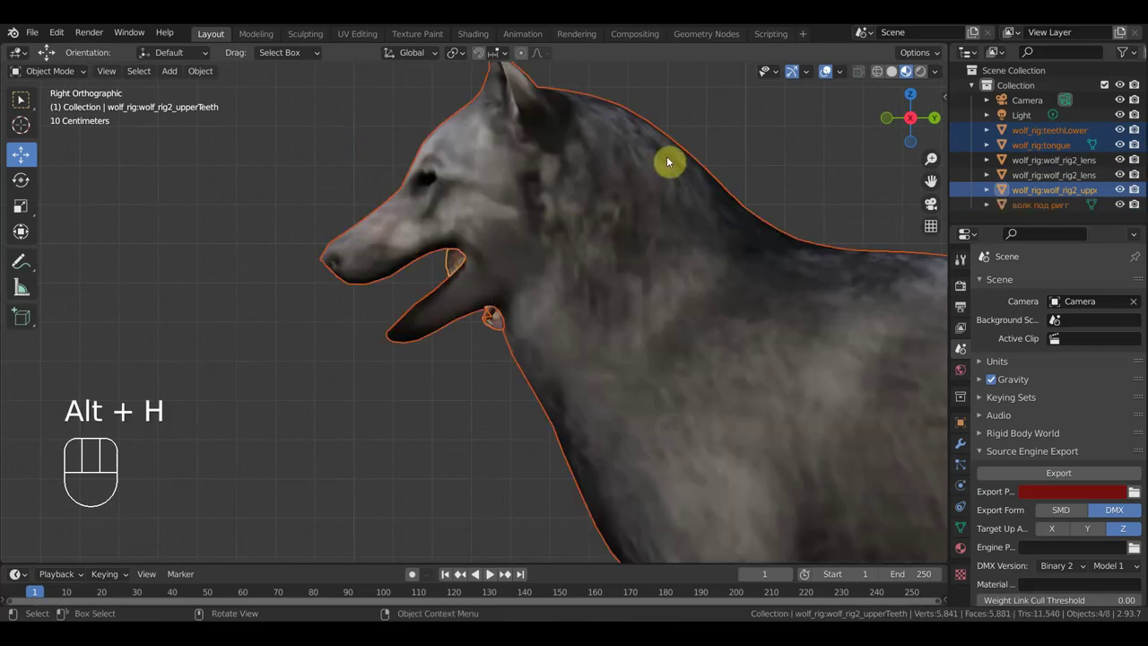
# Make the wolf body active and return to the front view.
pyautogui.click(684, 165)
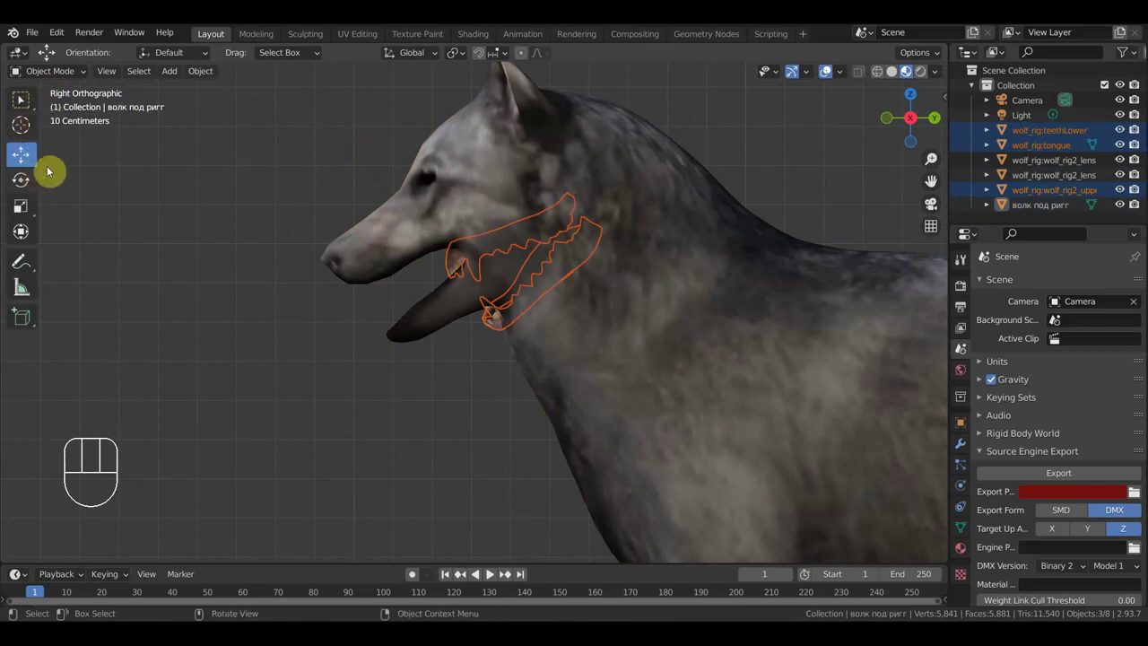
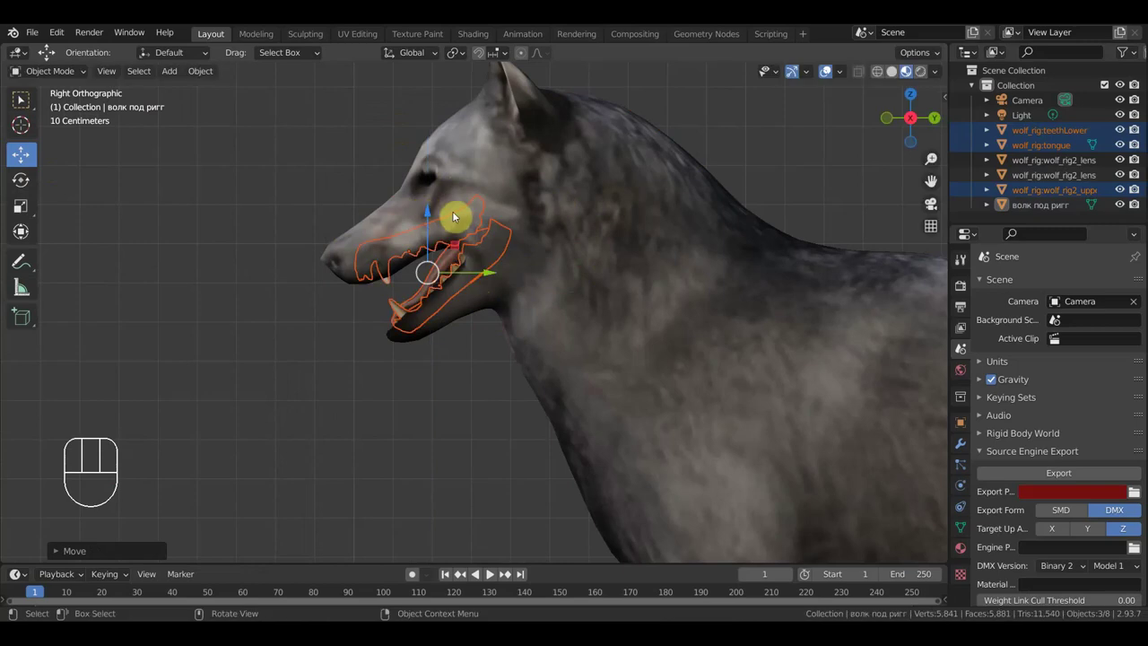
pyautogui.press('KP_1')
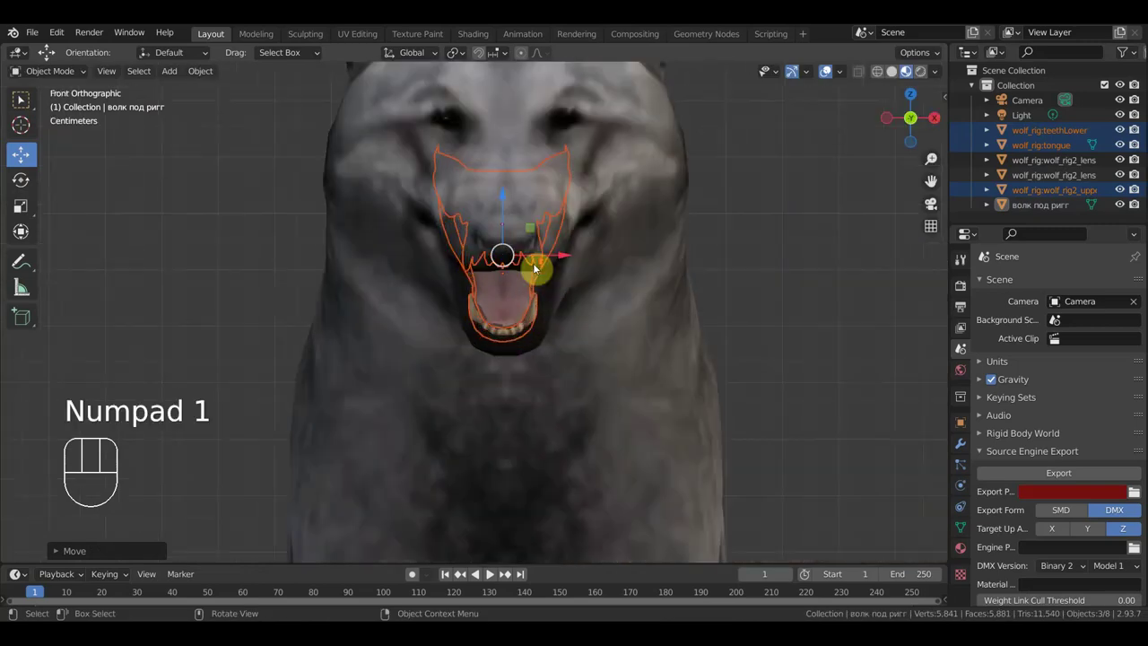
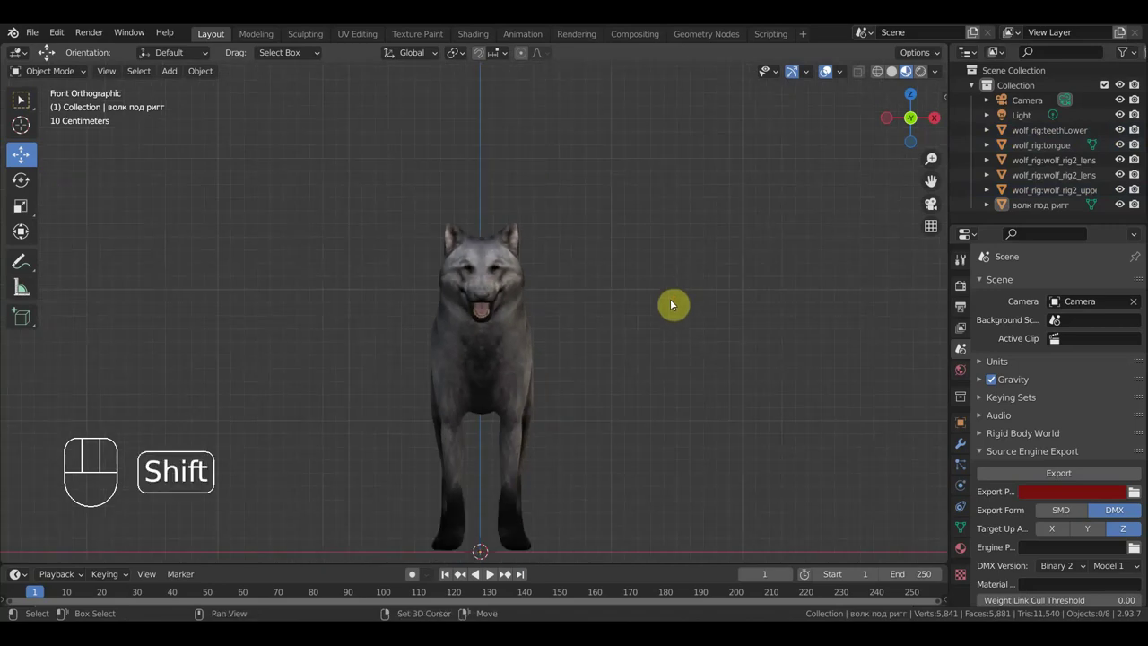
# Zoom in on the wolf from the front.
pyautogui.moveTo(665, 311); pyautogui.dragTo(669, 247)
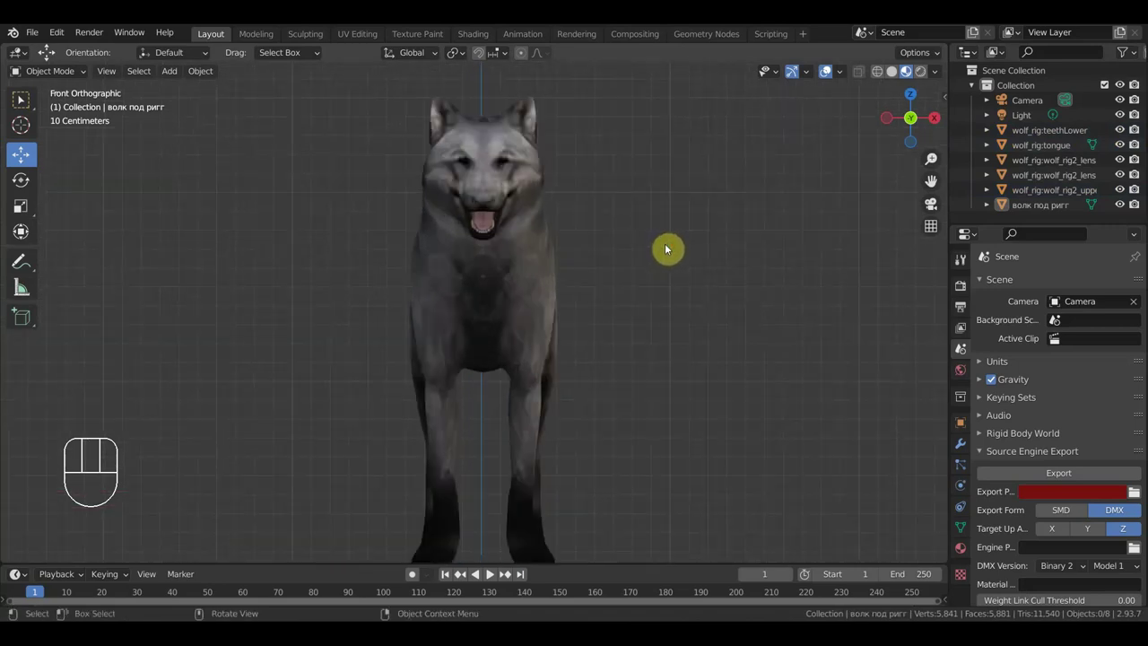
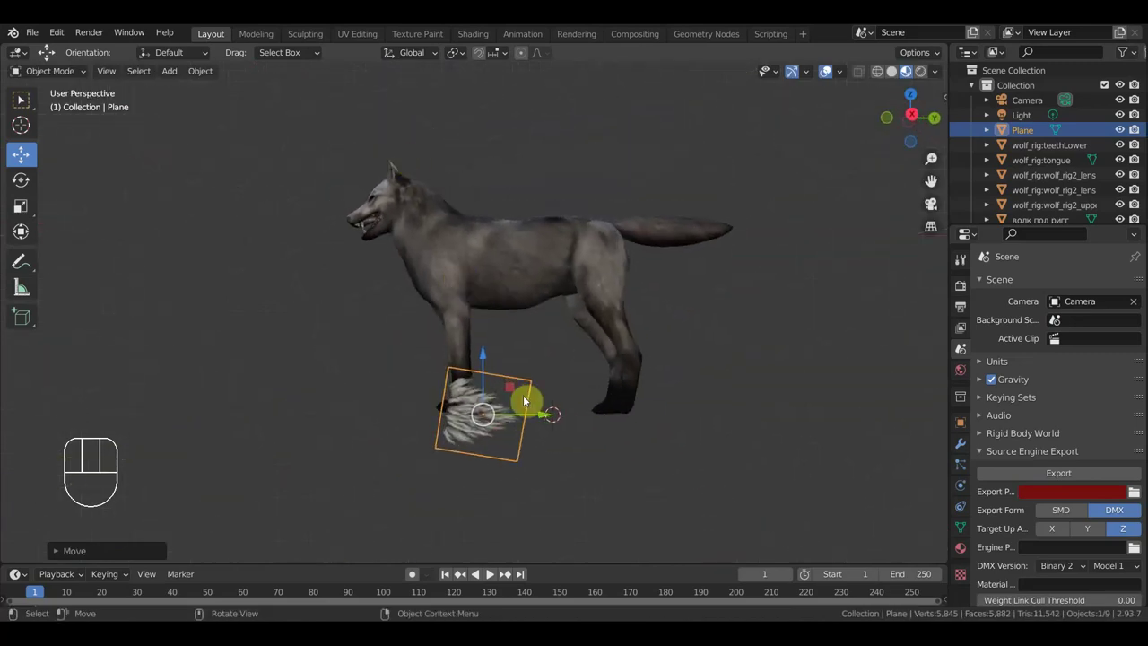
# Move the fur plane onto the wolf's side and scale it down over the body.
pyautogui.press('g')
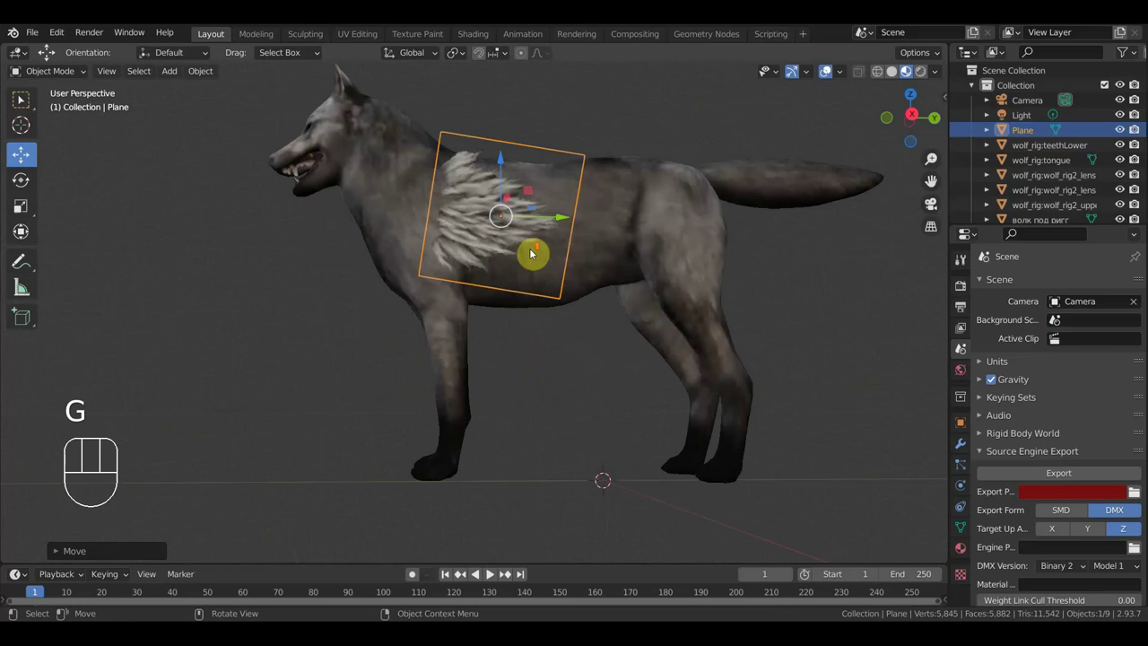
pyautogui.press('s')
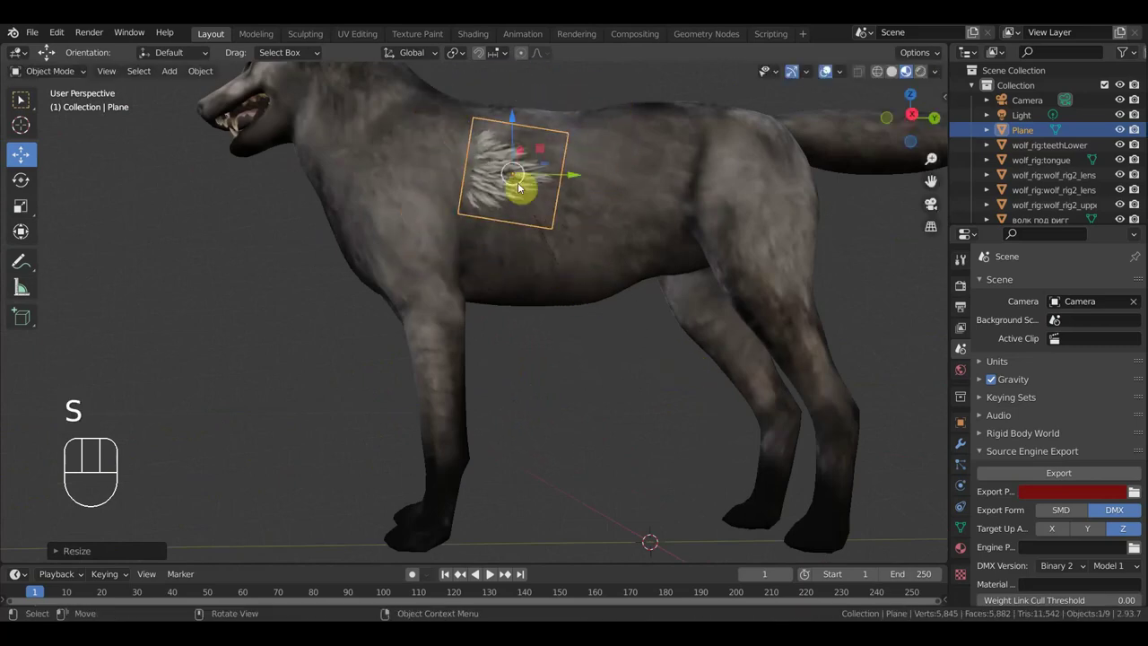
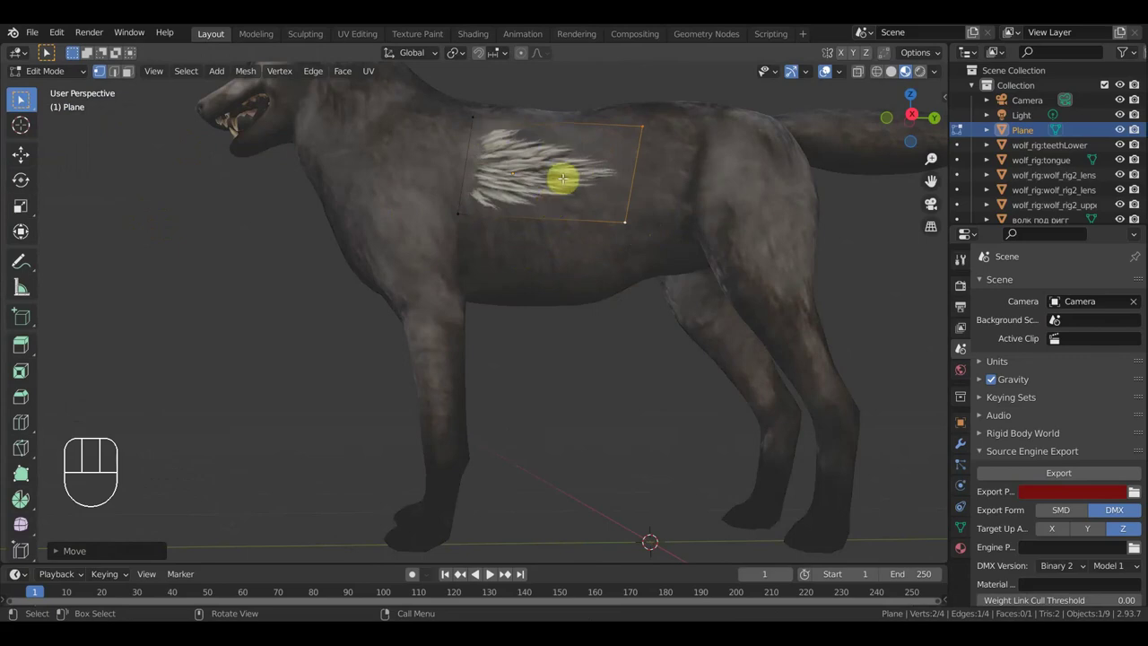
# Select the whole fur card plane.
pyautogui.press('a')
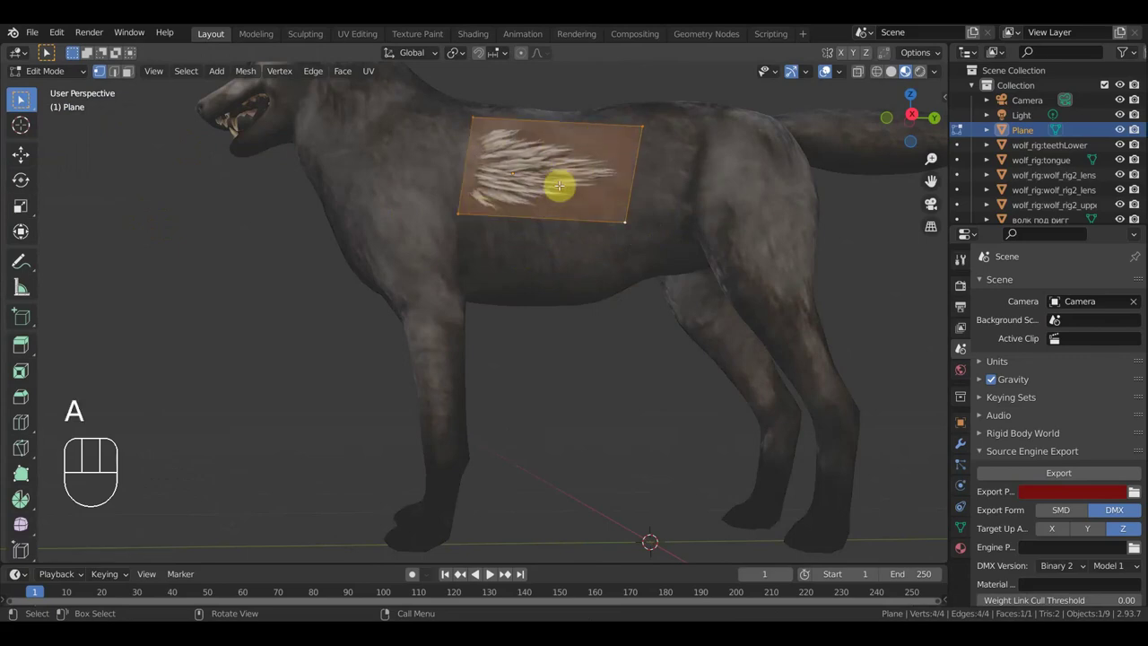
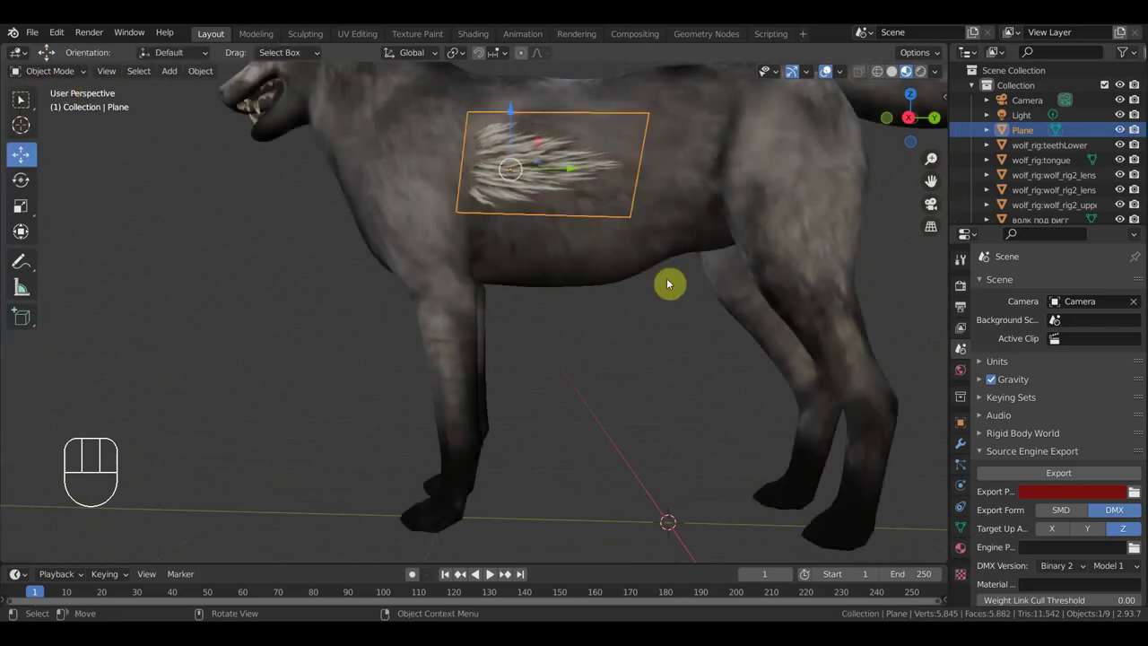
# Shrink the fur plane to about 0.61 of its size against the wolf's side.
pyautogui.press('s')
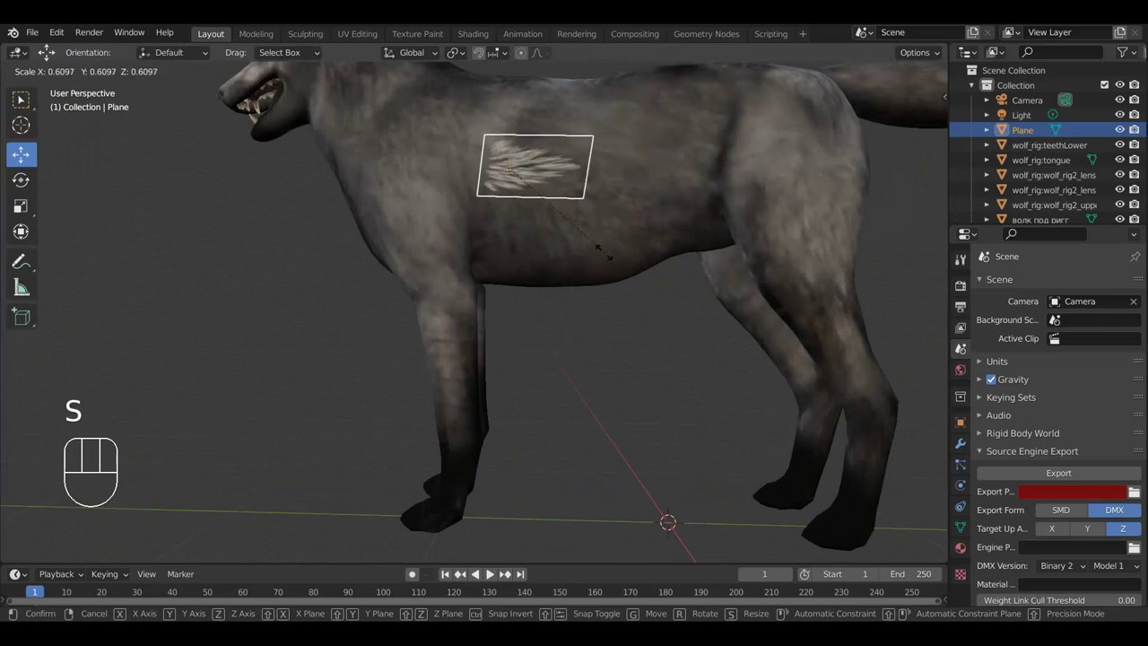
pyautogui.click(648, 279)
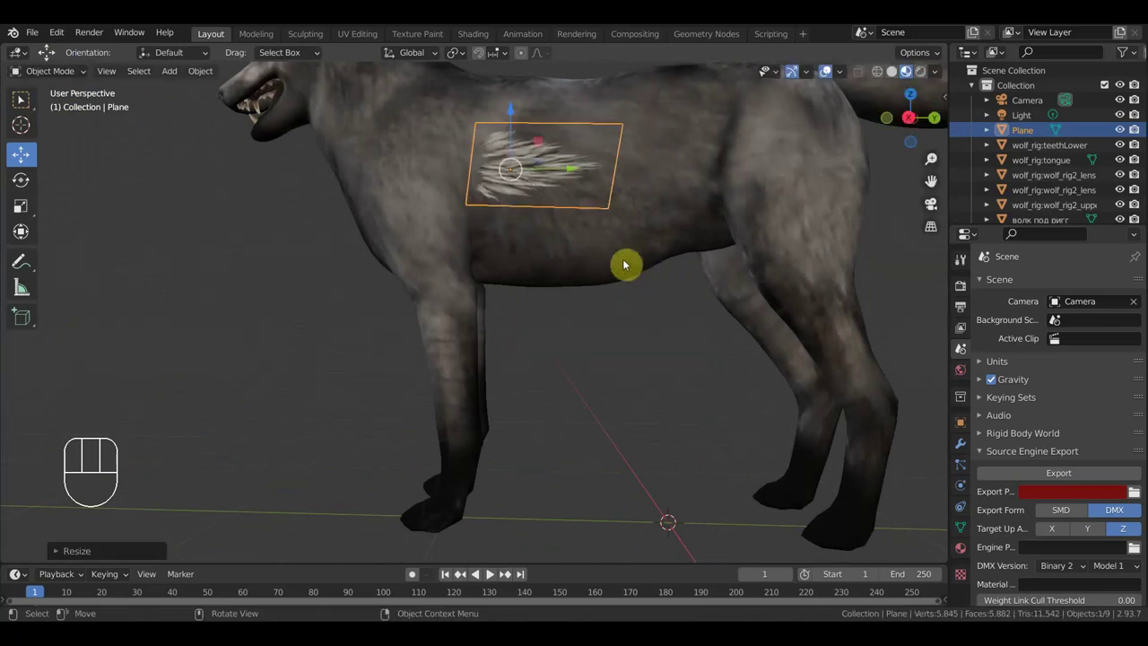
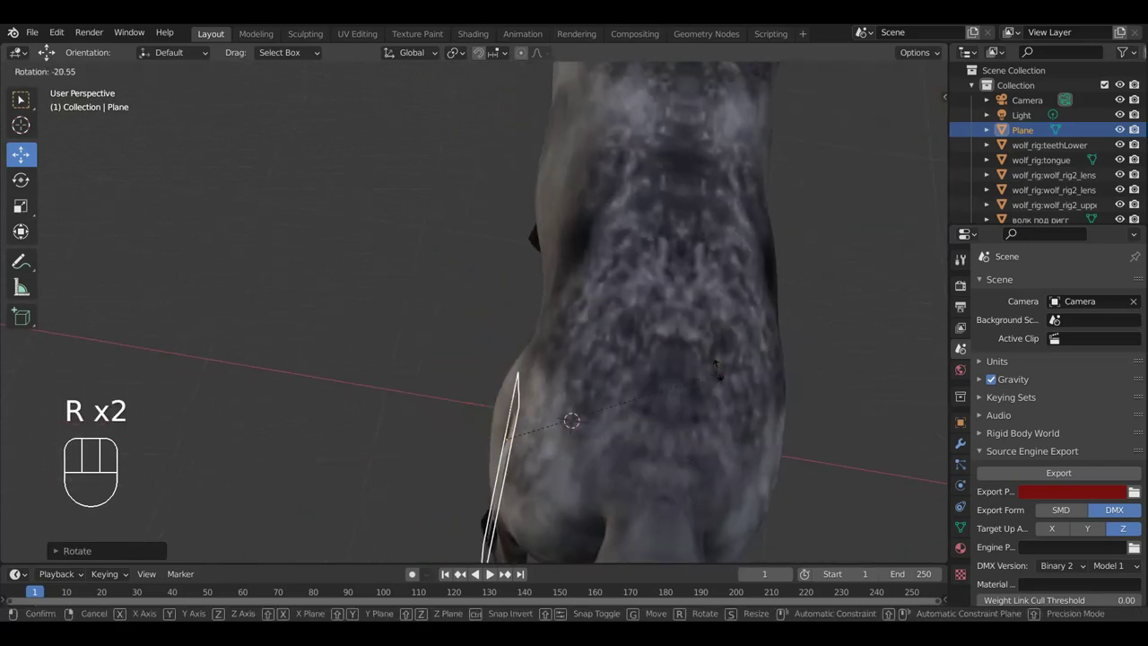
# Rotate the fur plane to follow the body and move it onto the wolf's hip near the tail.
pyautogui.middleClick(721, 348)
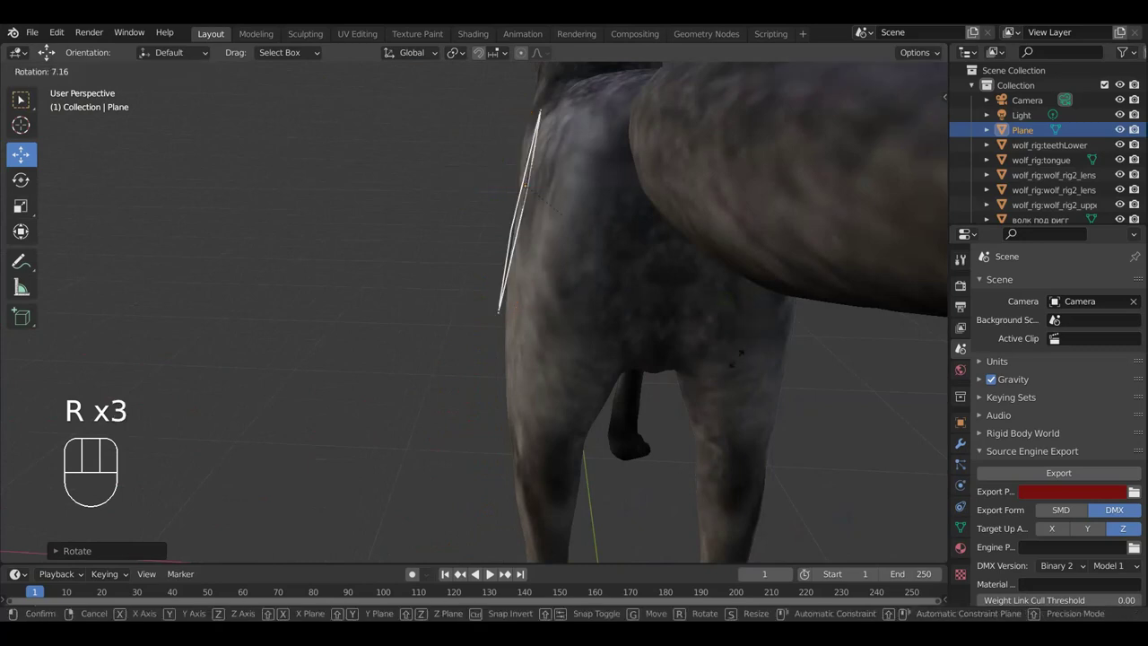
pyautogui.moveTo(709, 371); pyautogui.dragTo(774, 489)
pyautogui.press('r')
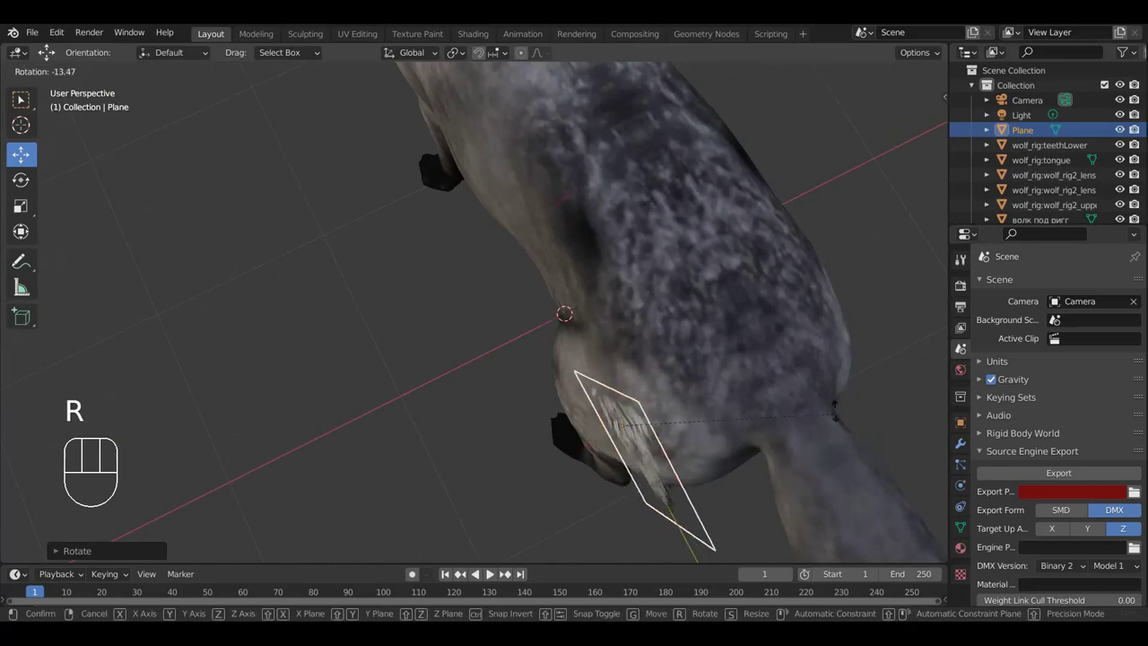
pyautogui.click(836, 424)
pyautogui.moveTo(795, 459); pyautogui.dragTo(823, 367)
pyautogui.press('g')
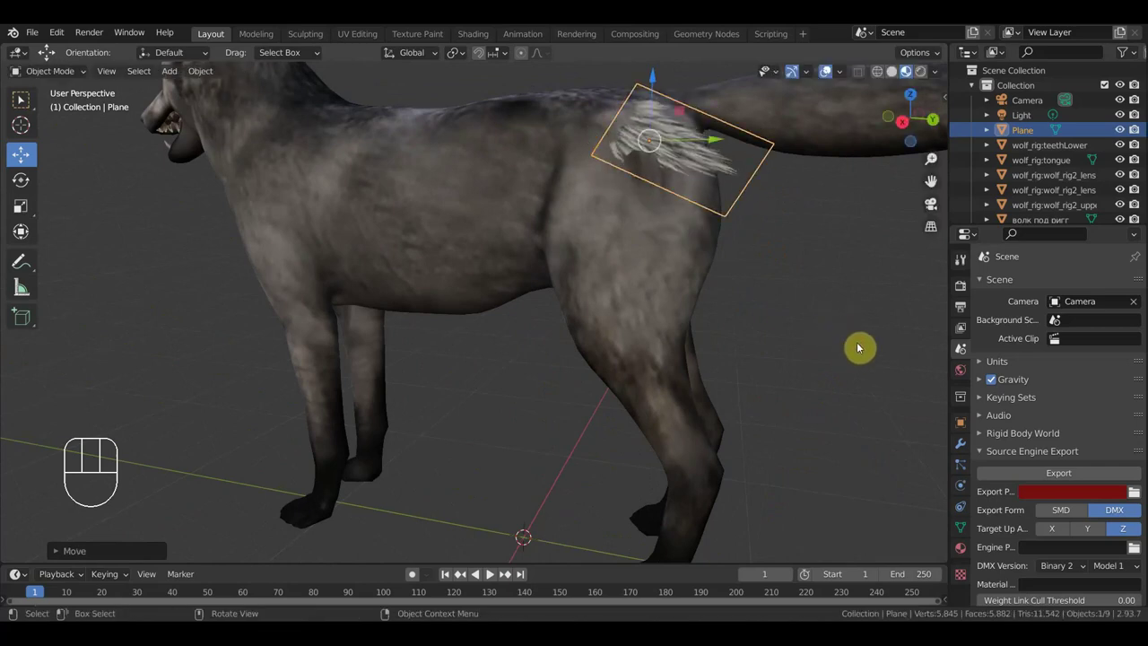
# Duplicate the fur card as Plane.001, rotate and place it on the hip, checking from behind.
pyautogui.press('shift+d')
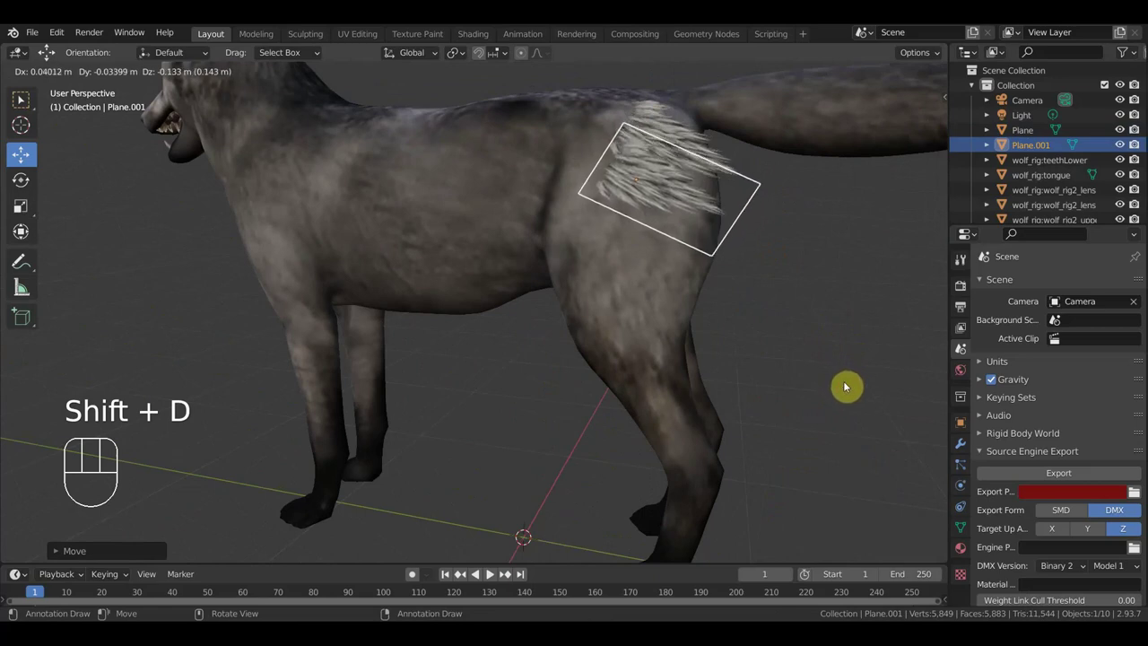
pyautogui.press('s')
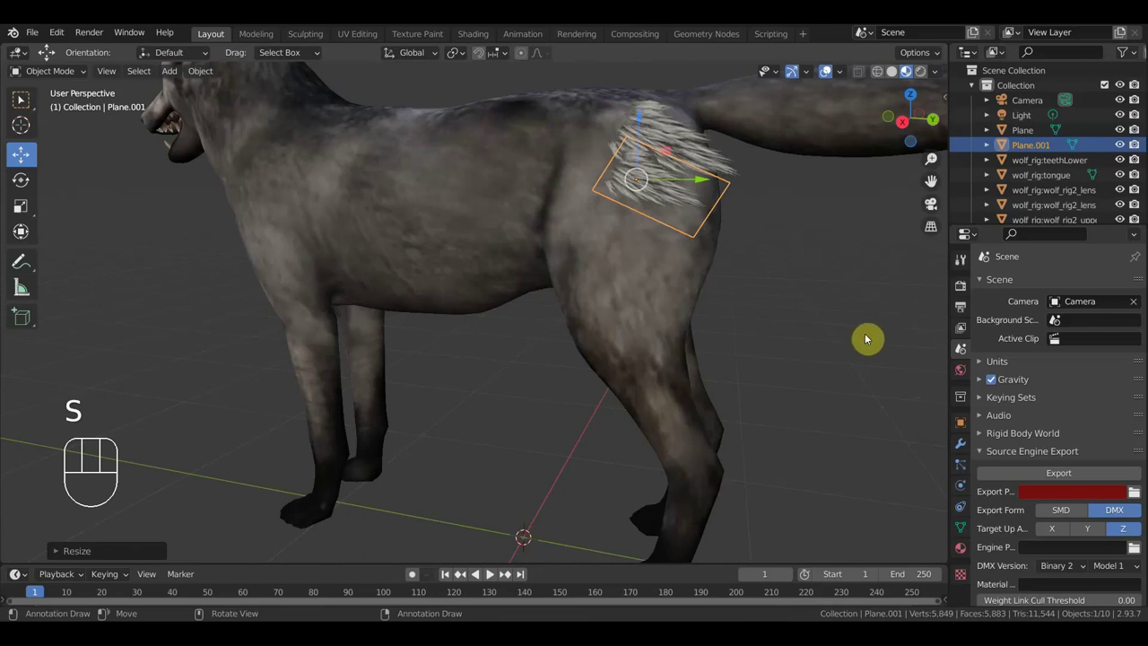
pyautogui.press('g')
pyautogui.moveTo(835, 340); pyautogui.dragTo(749, 328)
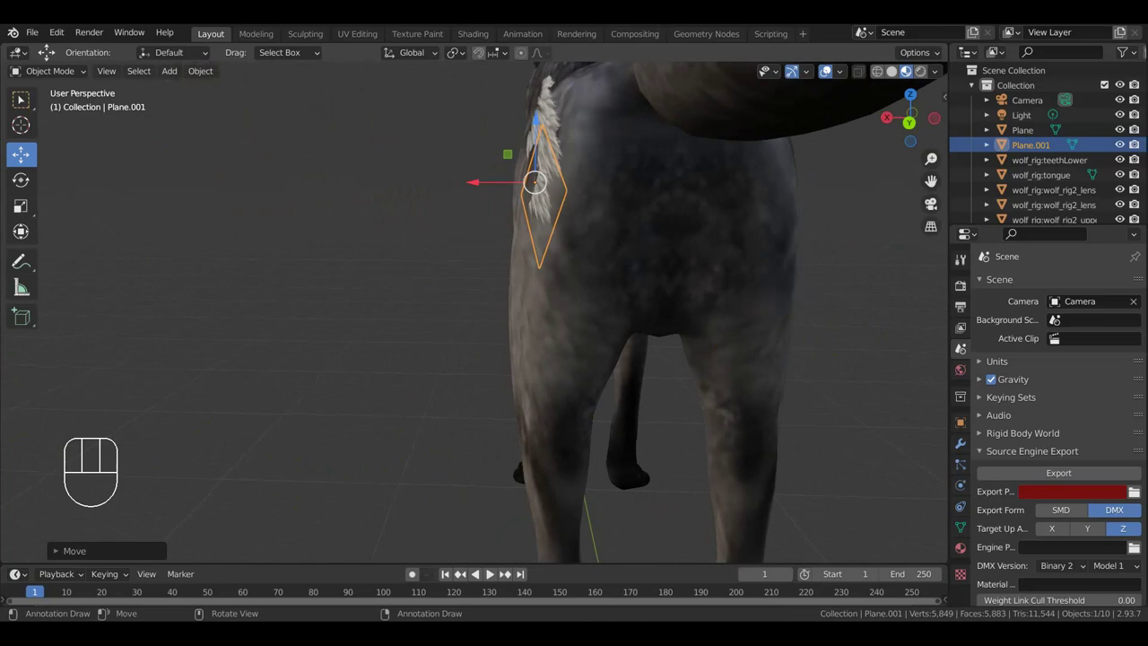
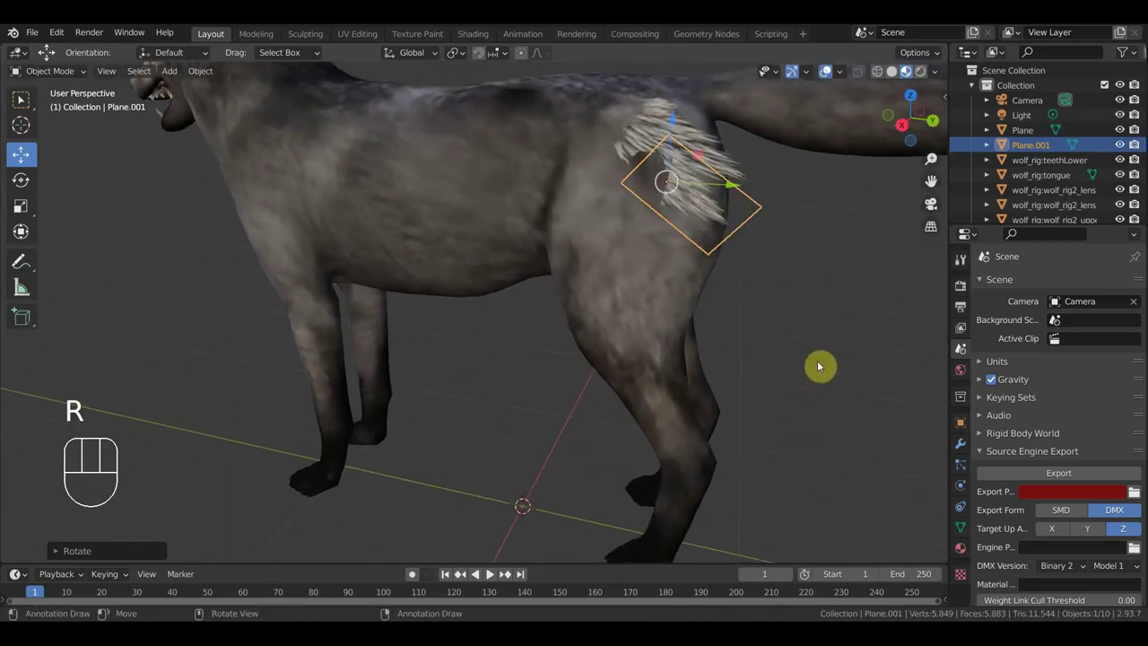
# Duplicate again as Plane.002 and position it beside the others on the hip.
pyautogui.press('shift+d')
pyautogui.click(772, 334)
pyautogui.press('g')
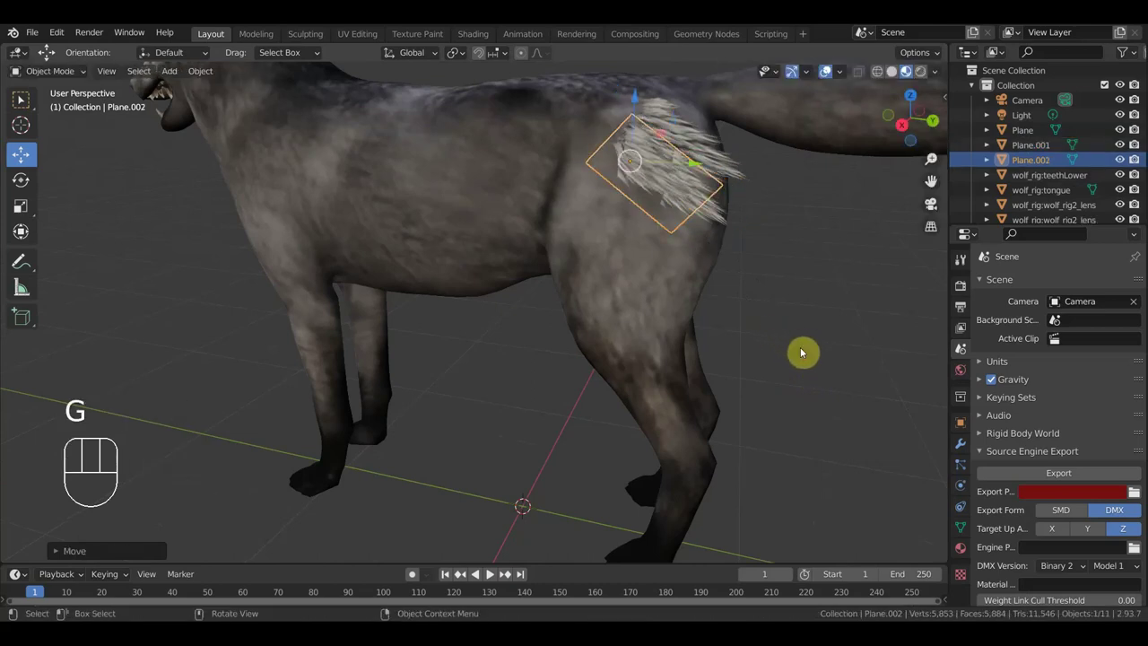
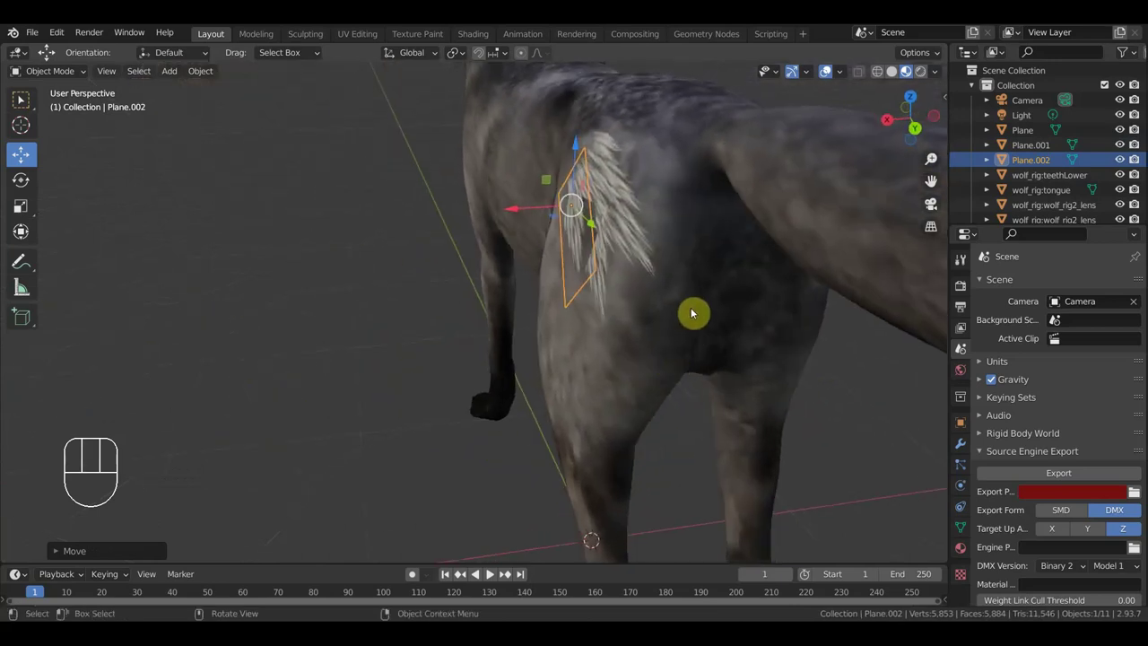
# Angle Plane.002 into the hip tuft with R, then duplicate it as Plane.003.
pyautogui.press('r')
pyautogui.click(708, 263)
pyautogui.moveTo(733, 278); pyautogui.dragTo(733, 286)
pyautogui.moveTo(702, 266); pyautogui.dragTo(733, 230)
pyautogui.moveTo(774, 228); pyautogui.dragTo(782, 228)
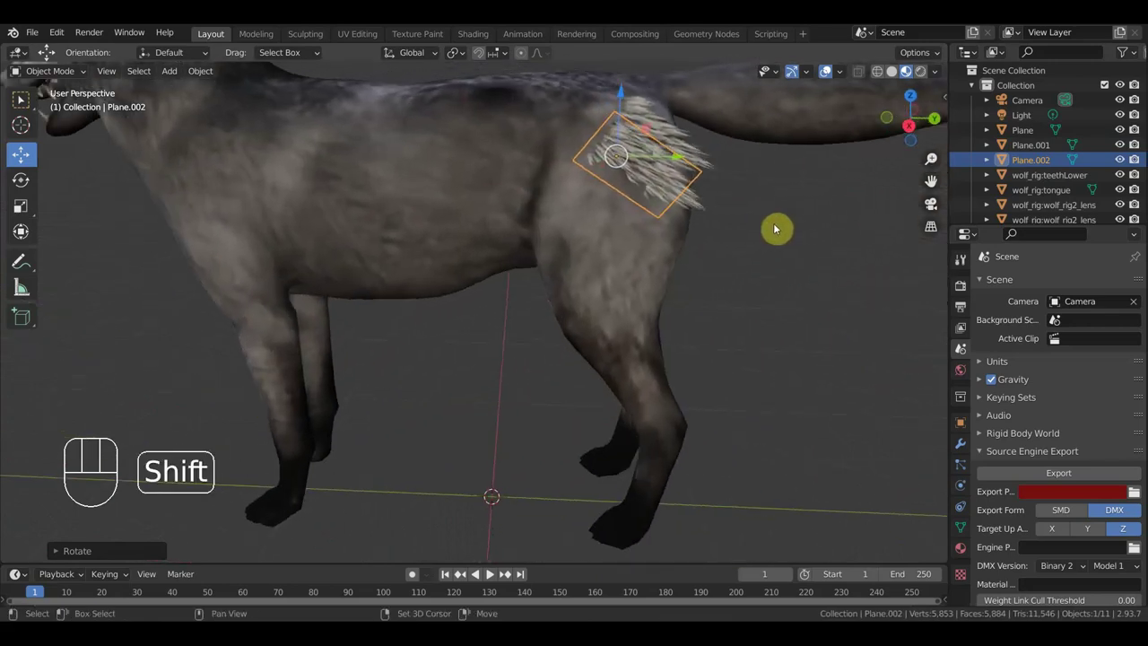
pyautogui.press('shift+d')
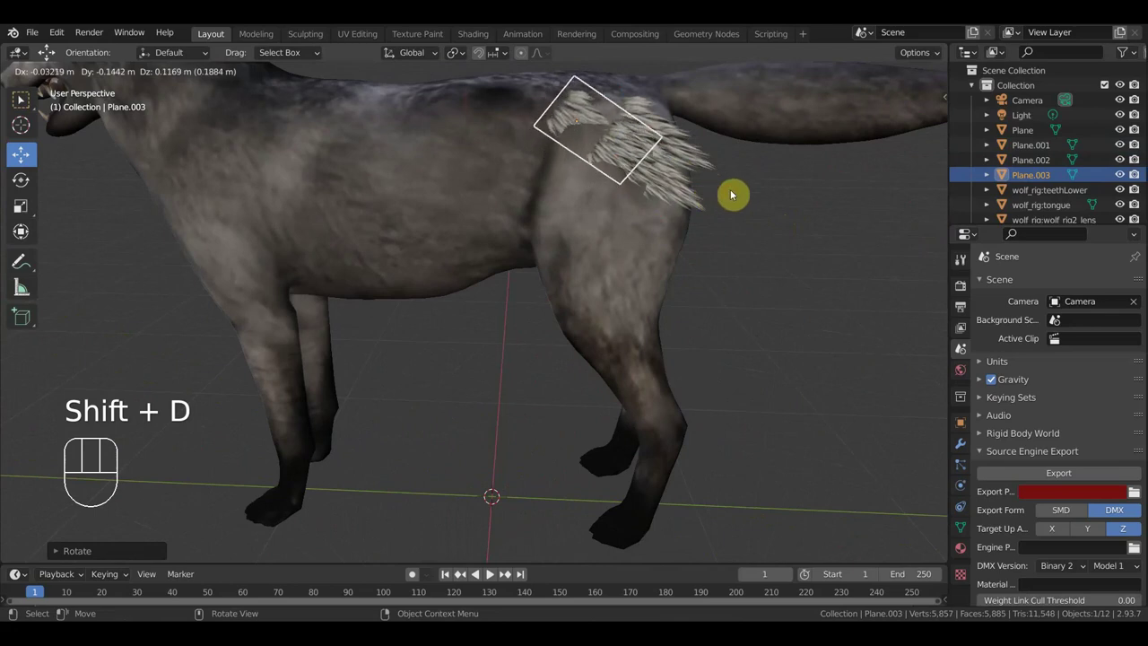
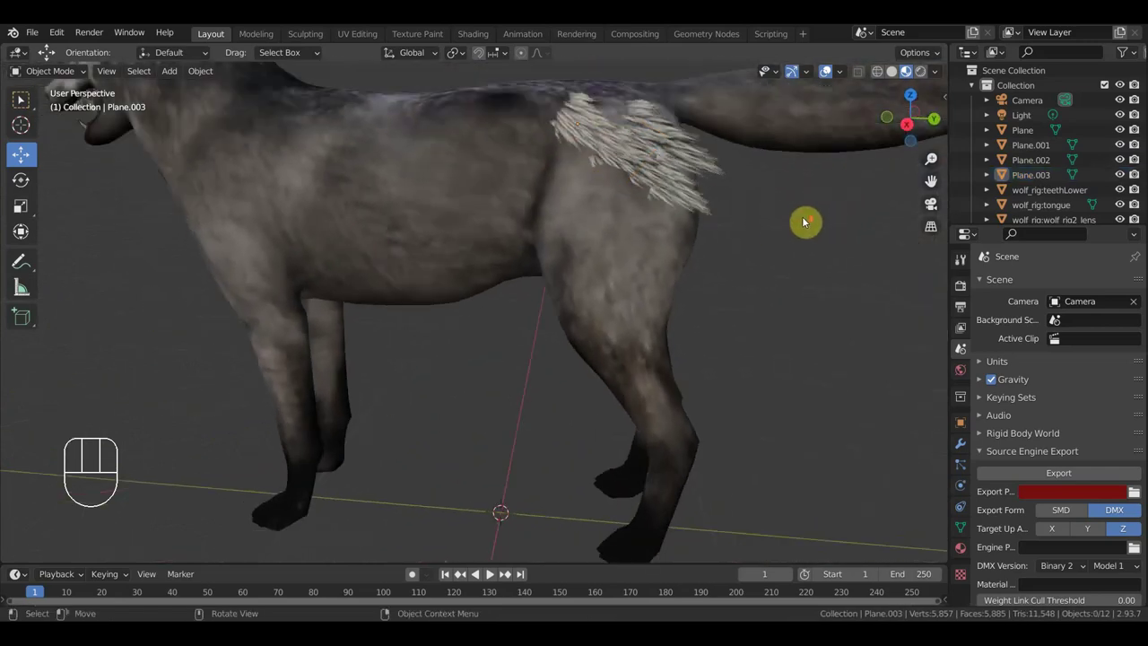
# Check Plane.003 in the tuft from several angles, then duplicate it as Plane.004.
pyautogui.middleClick(775, 240)
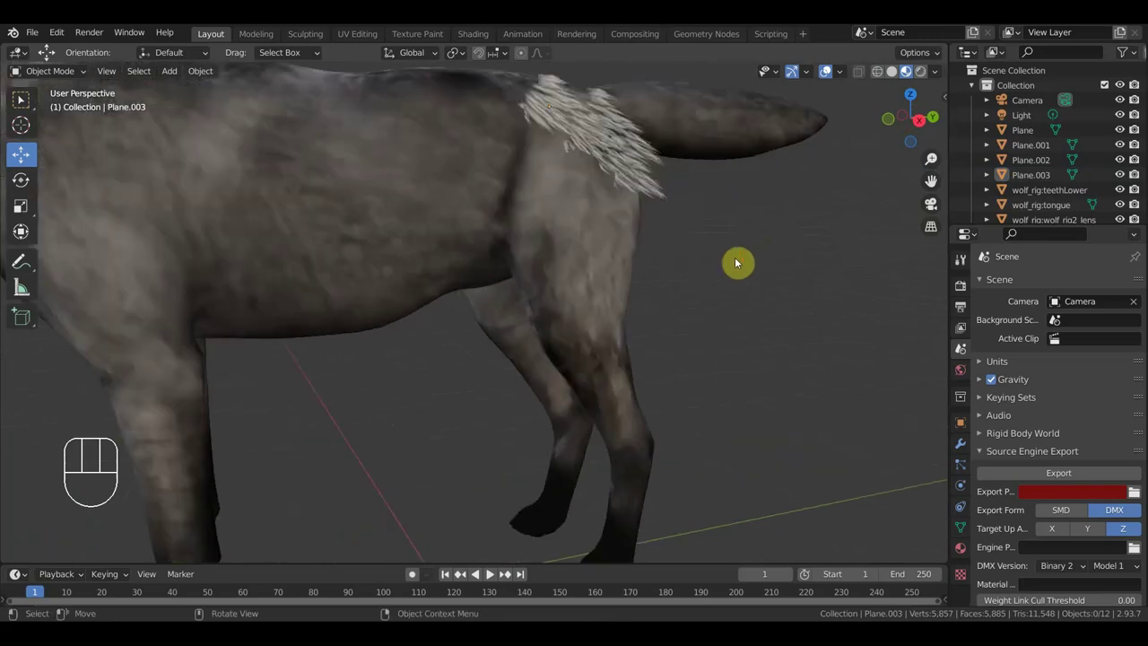
pyautogui.moveTo(725, 287); pyautogui.dragTo(685, 337)
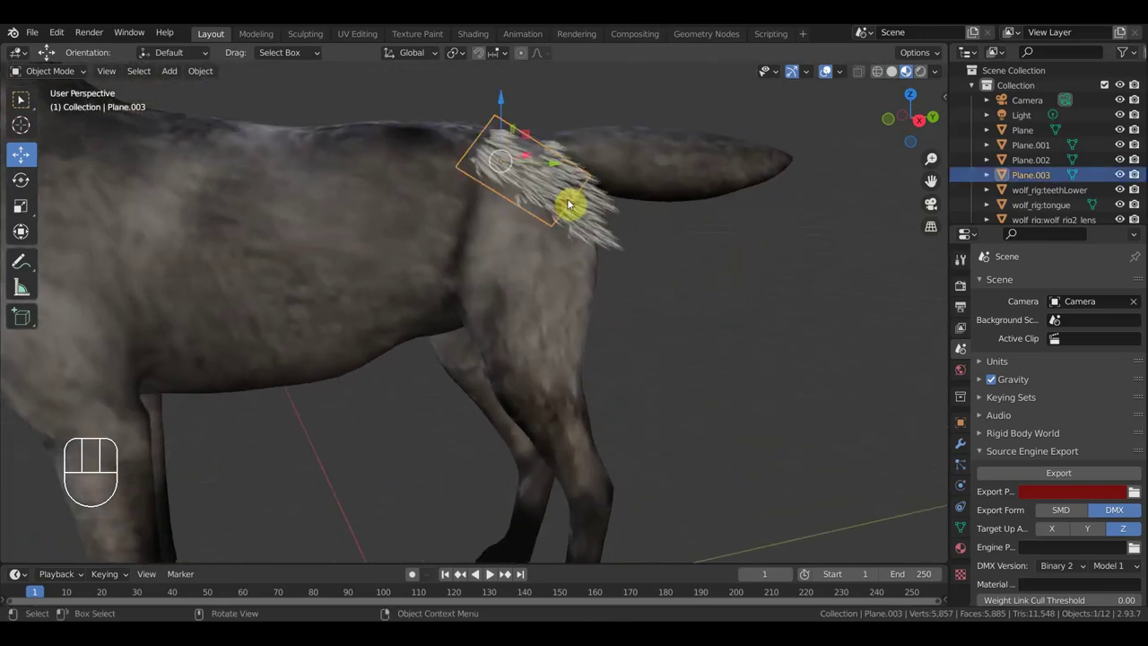
pyautogui.moveTo(689, 275); pyautogui.dragTo(651, 295)
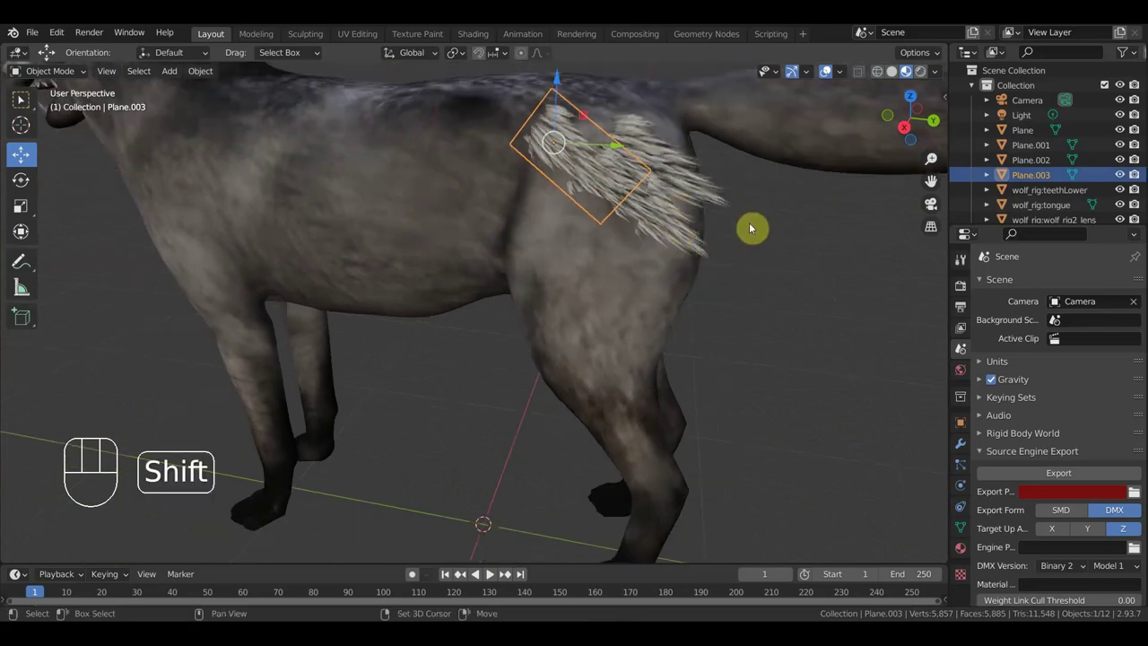
pyautogui.press('shift+d')
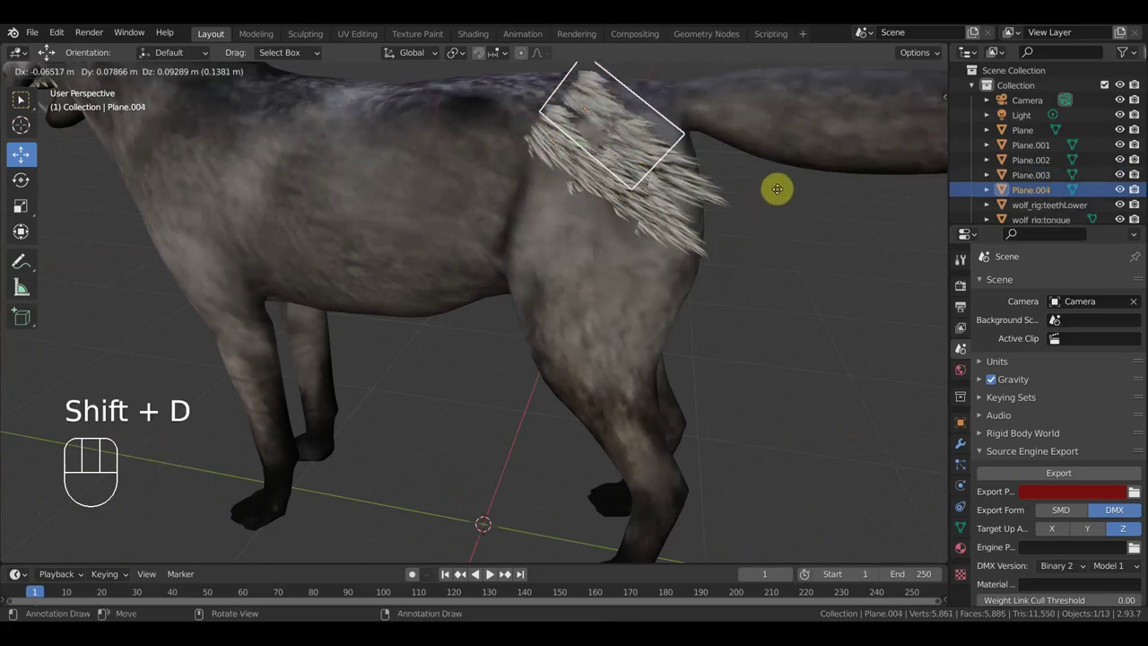
# Drop Plane.004 into the hip tuft and rotate it to sit among the other cards.
pyautogui.click(780, 191)
pyautogui.moveTo(681, 225); pyautogui.dragTo(758, 232)
pyautogui.press('r')
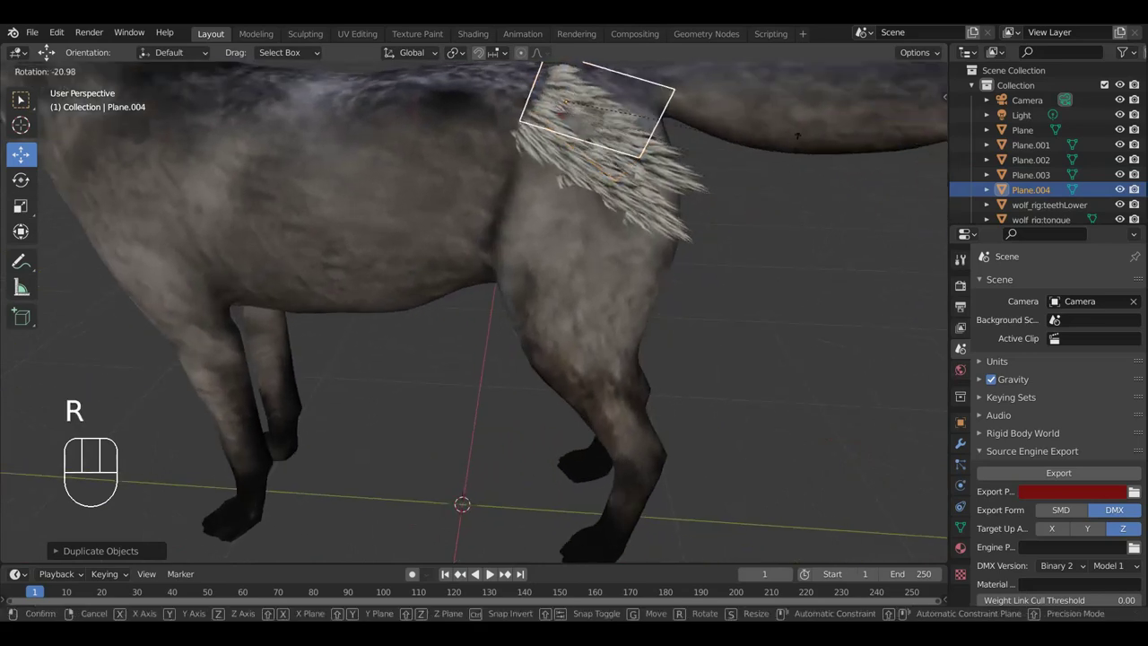
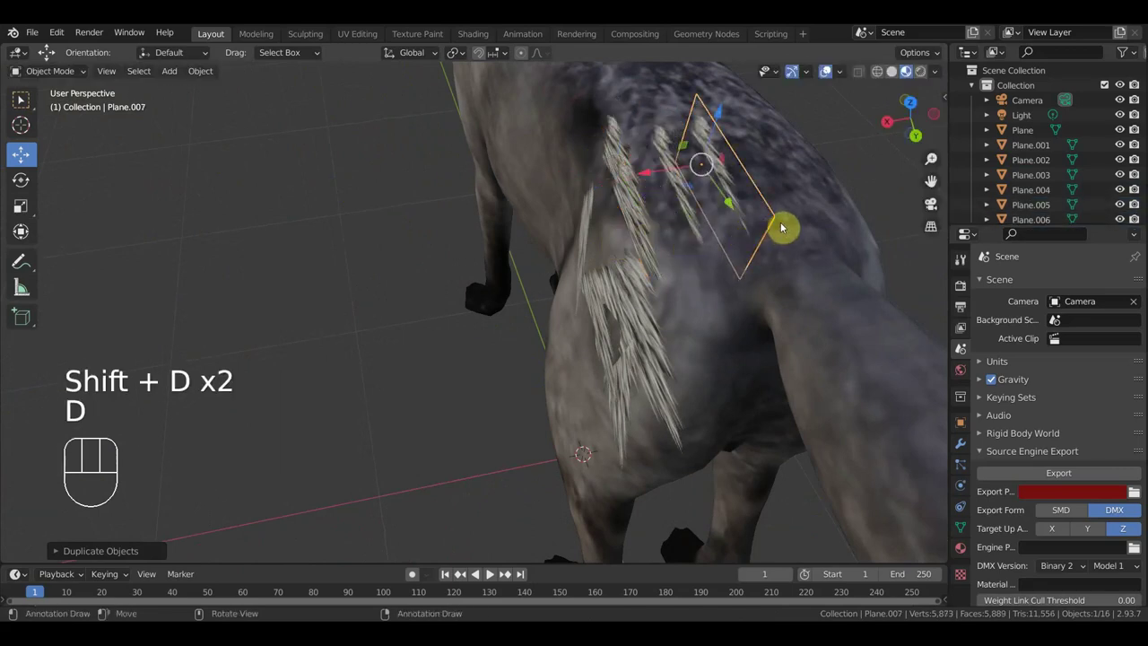
# Duplicate the card as Plane.008 and move it further along the thigh.
pyautogui.press('shift+d')
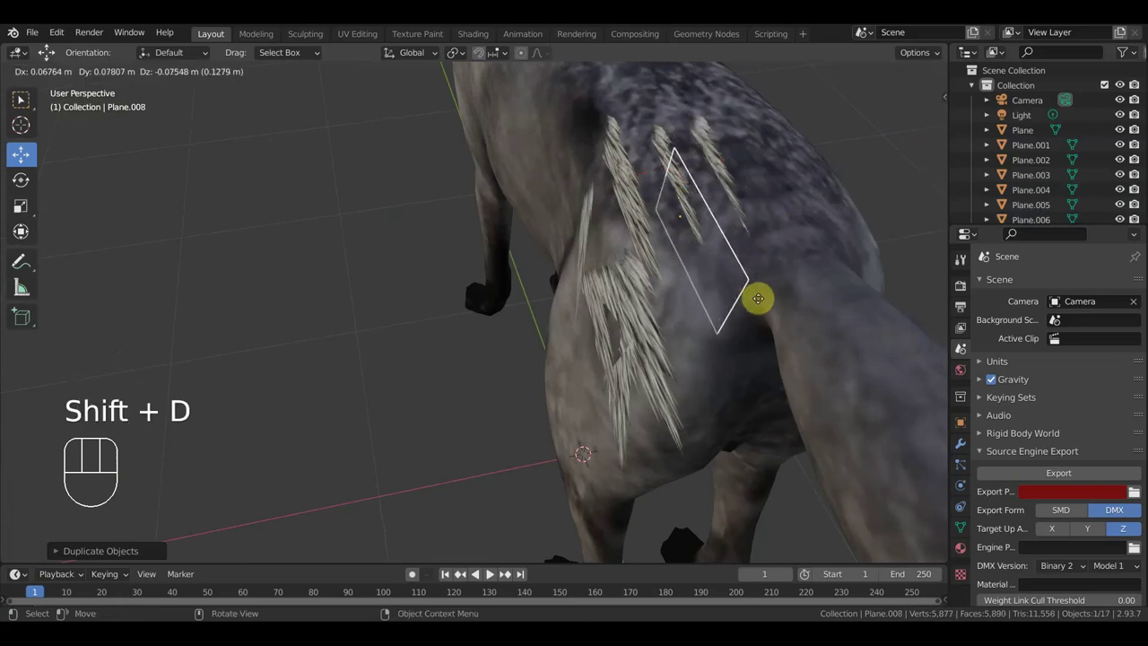
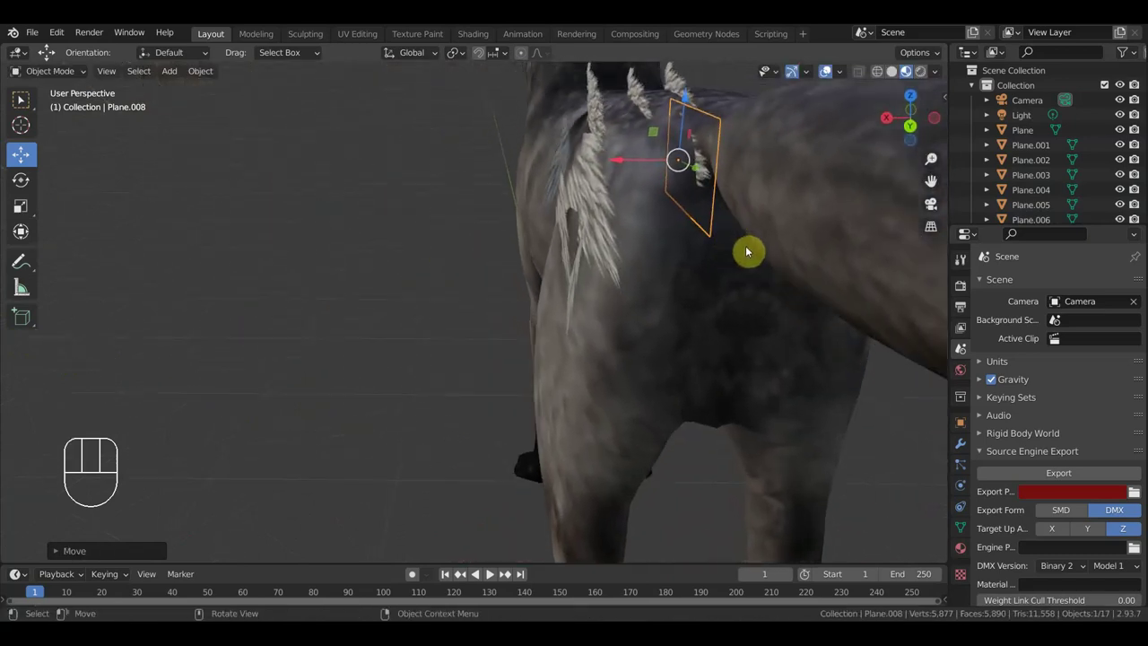
pyautogui.press('g')
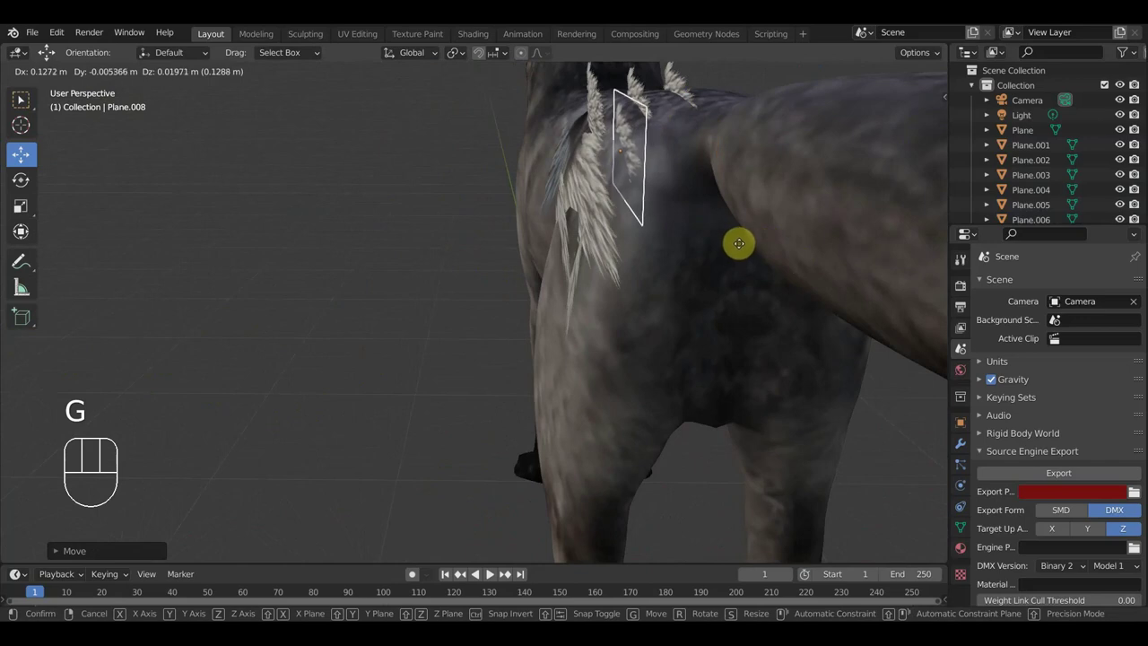
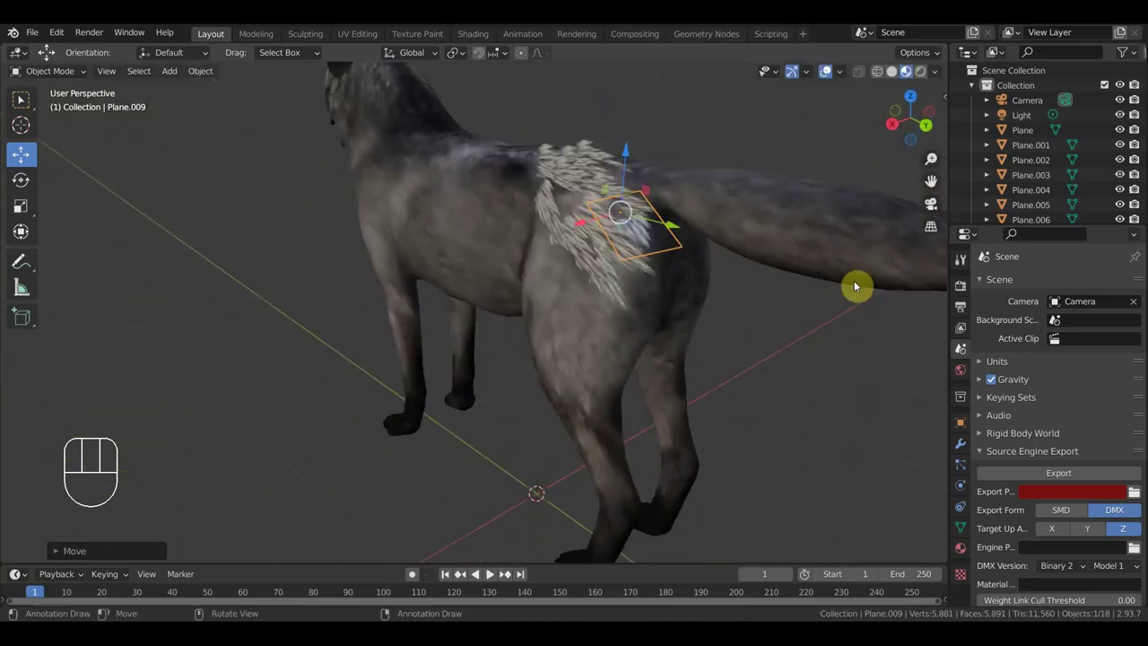
# Duplicate the card as Plane.010, scale it and rotate it from top view over the tail base.
pyautogui.moveTo(699, 289); pyautogui.dragTo(683, 303)
pyautogui.press('shift+d')
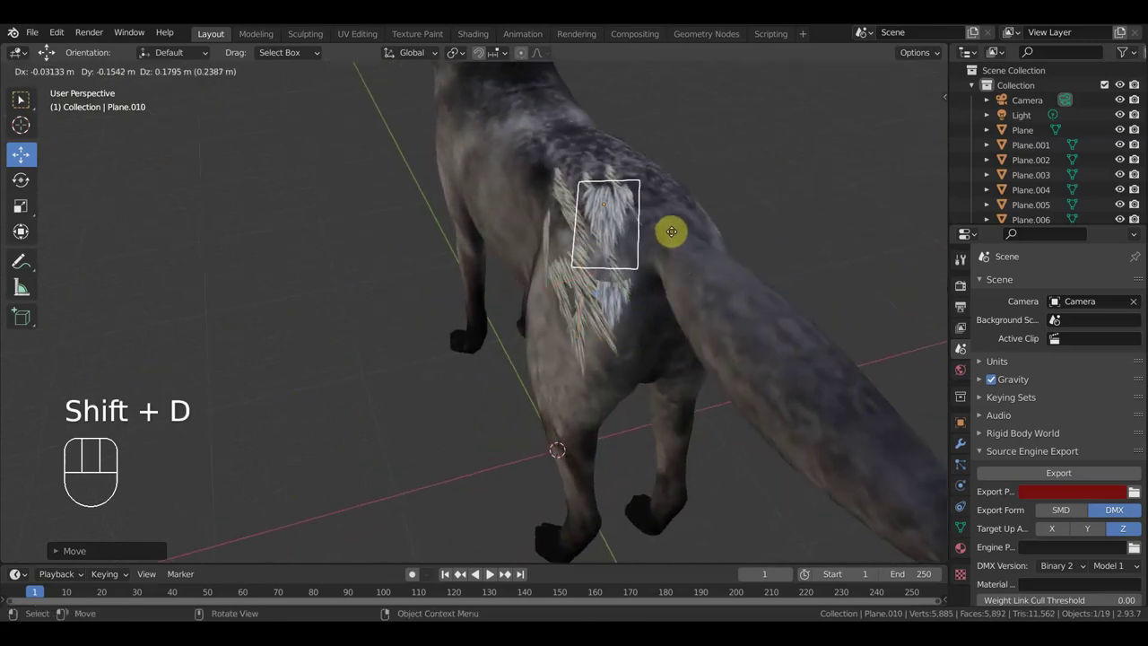
pyautogui.press('s')
pyautogui.click(718, 260)
pyautogui.press('KP_7')
pyautogui.press('r')
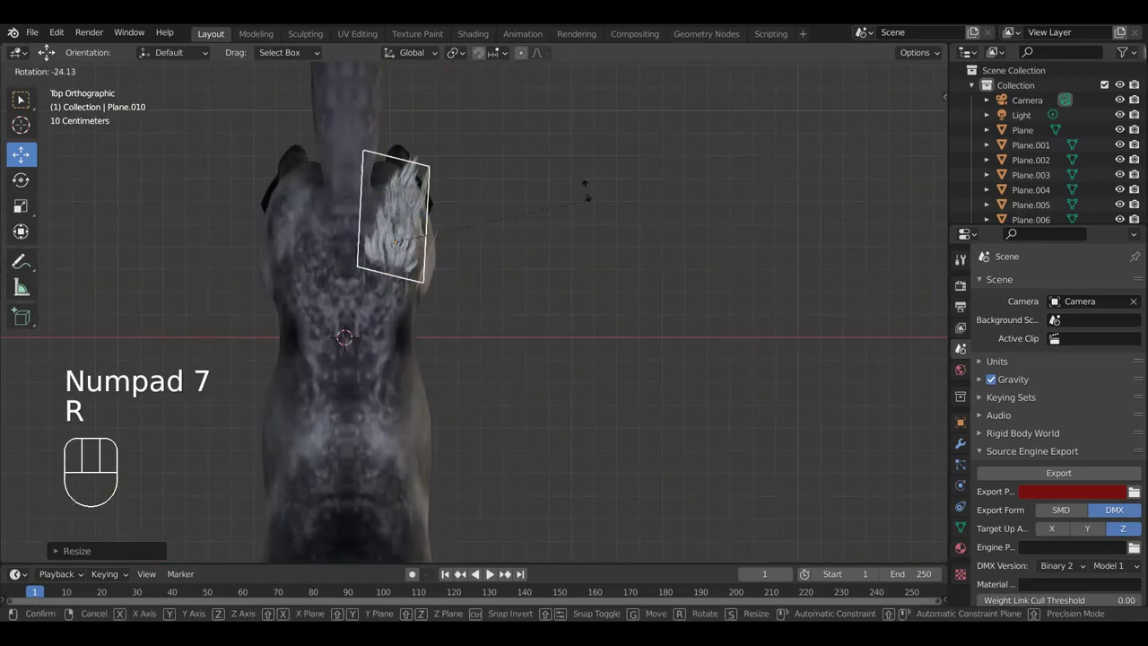
pyautogui.click(588, 178)
# Move and rotate Plane.010 so it lies along the wolf's back just in front of the tail.
pyautogui.press('g')
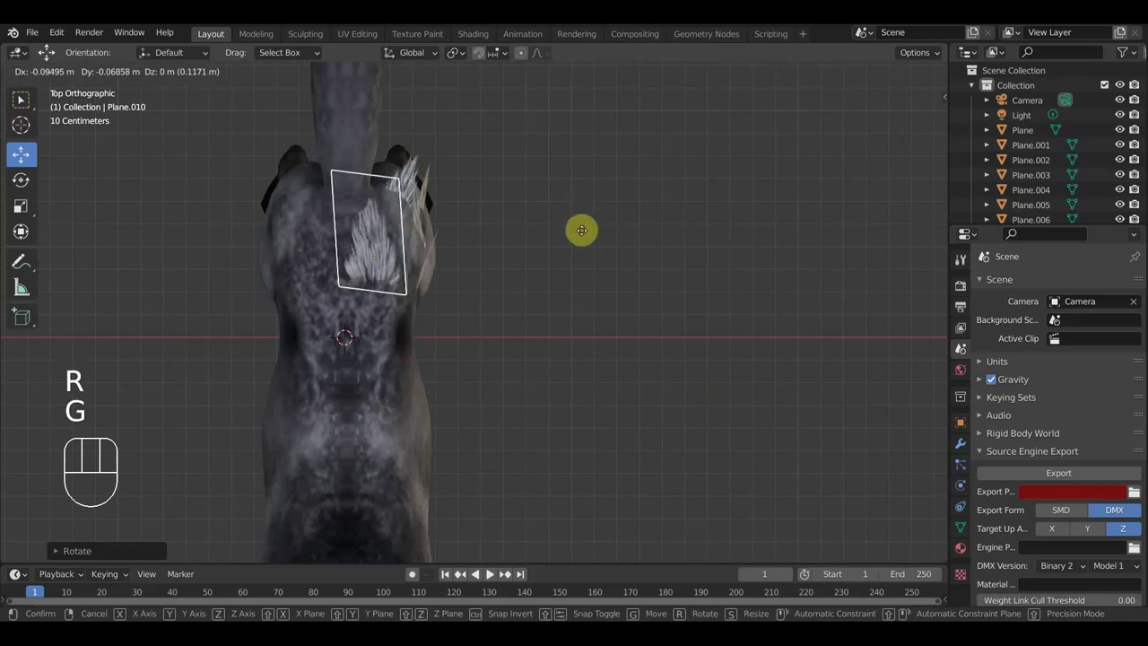
pyautogui.click(587, 236)
pyautogui.press('r')
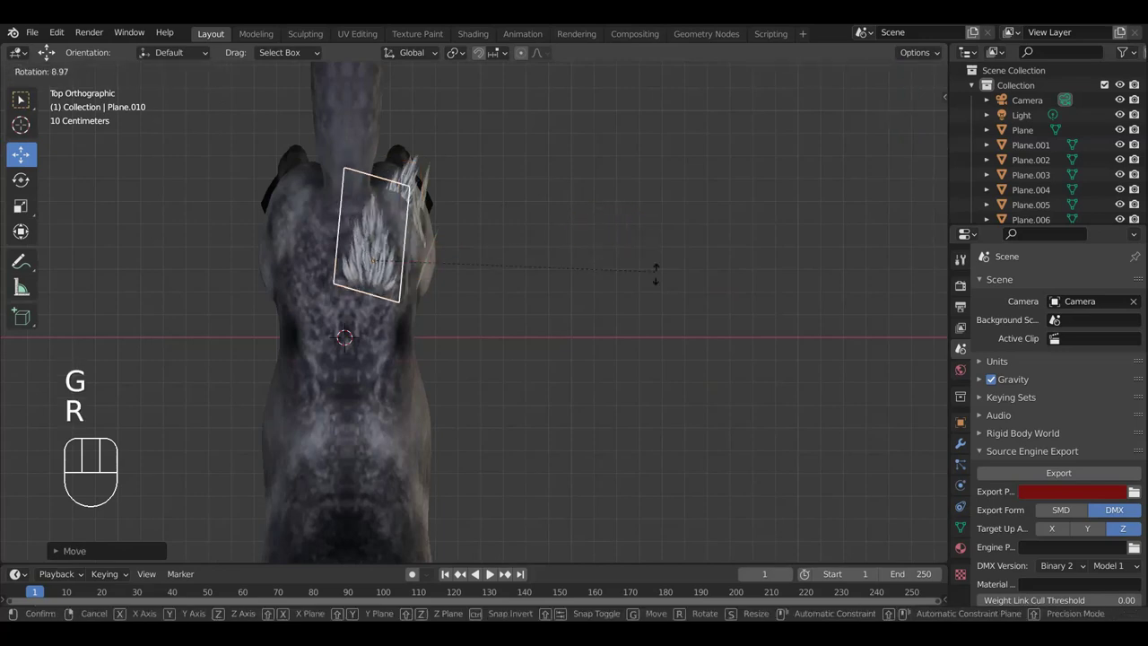
pyautogui.click(654, 300)
pyautogui.press('g')
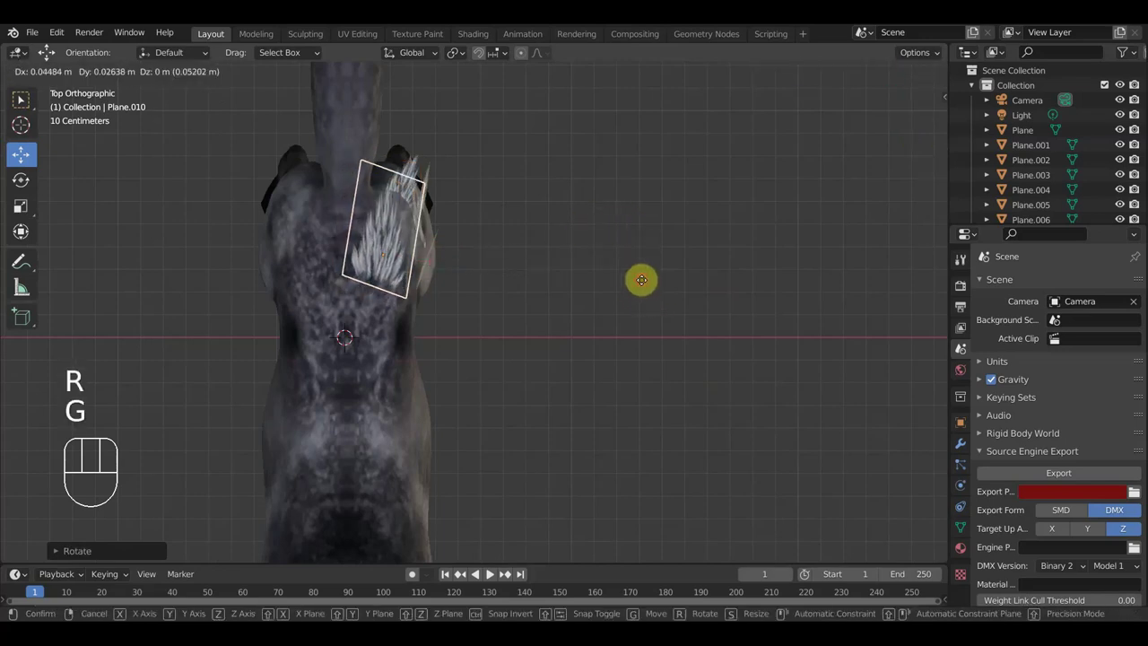
pyautogui.moveTo(615, 287); pyautogui.dragTo(585, 225)
pyautogui.click(739, 273)
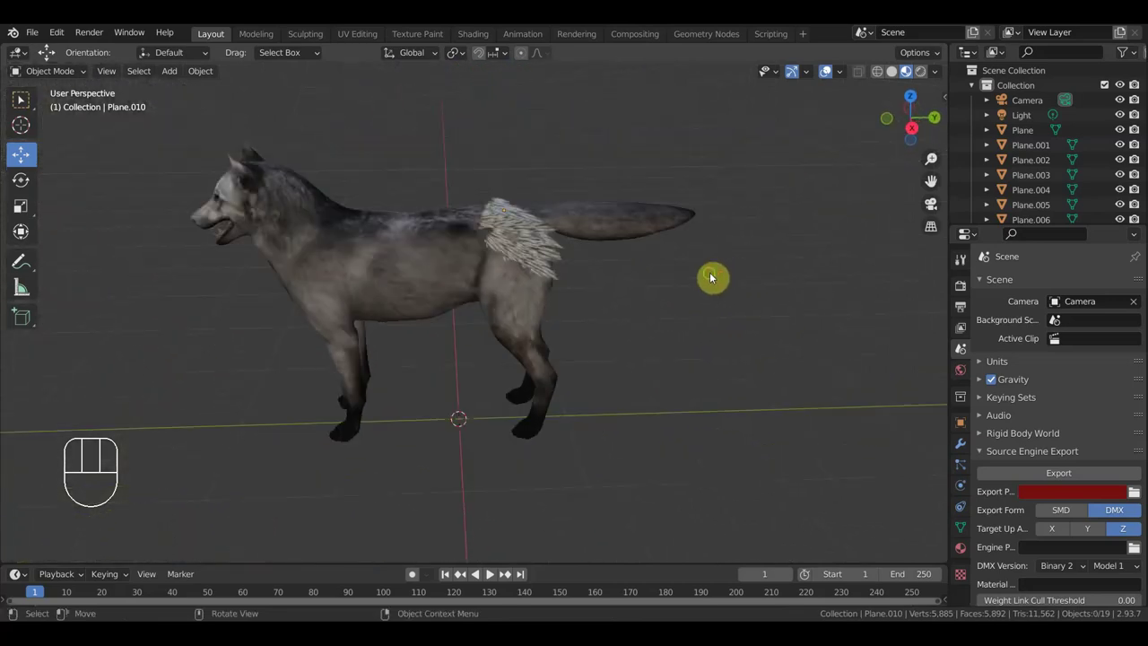
# Inspect fur coverage from behind and below, then duplicate and place another card on the hip.
pyautogui.moveTo(685, 296); pyautogui.dragTo(548, 277)
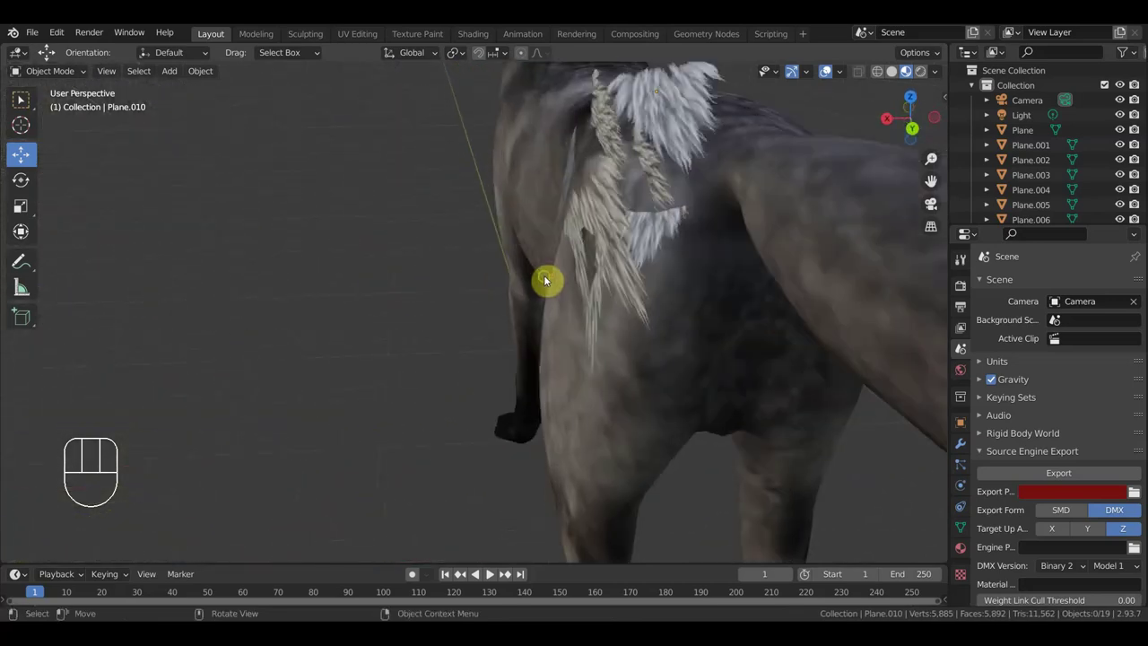
pyautogui.moveTo(540, 281); pyautogui.dragTo(509, 292)
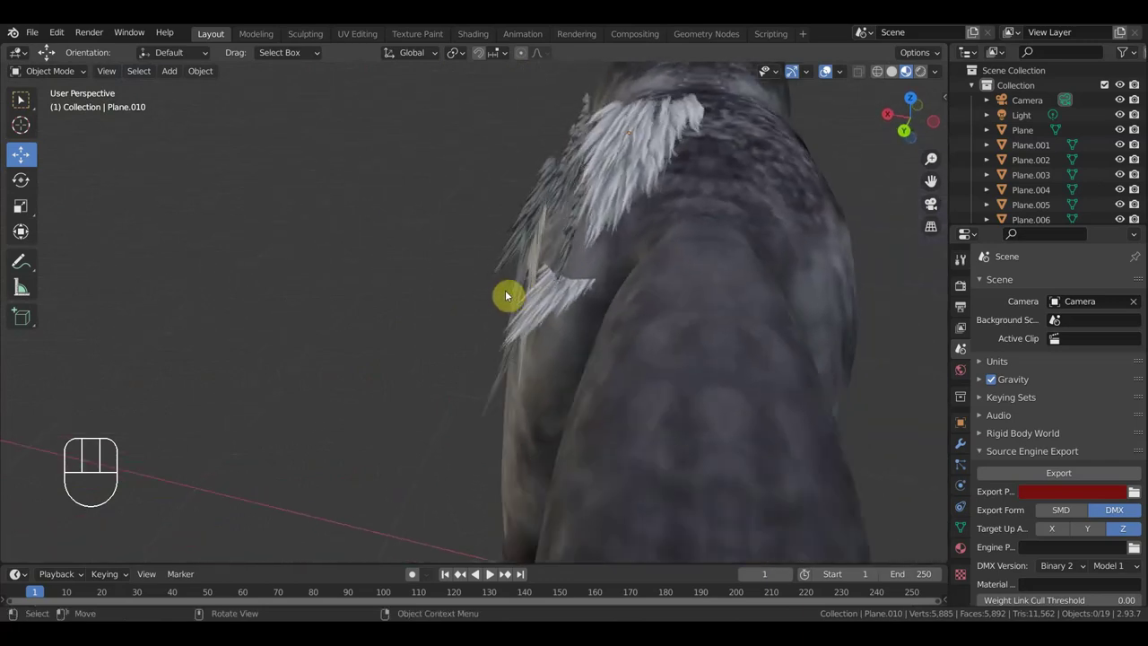
pyautogui.moveTo(608, 216); pyautogui.dragTo(644, 216)
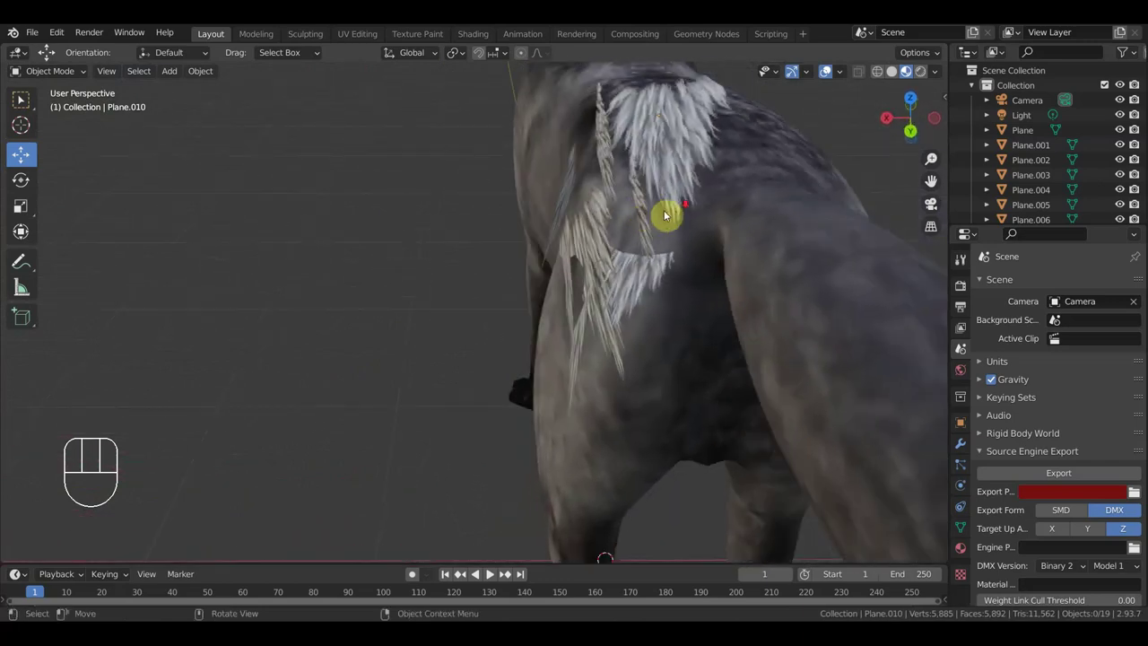
pyautogui.moveTo(673, 247); pyautogui.dragTo(680, 247)
pyautogui.press('shift+d')
pyautogui.click(619, 204)
pyautogui.click(628, 182)
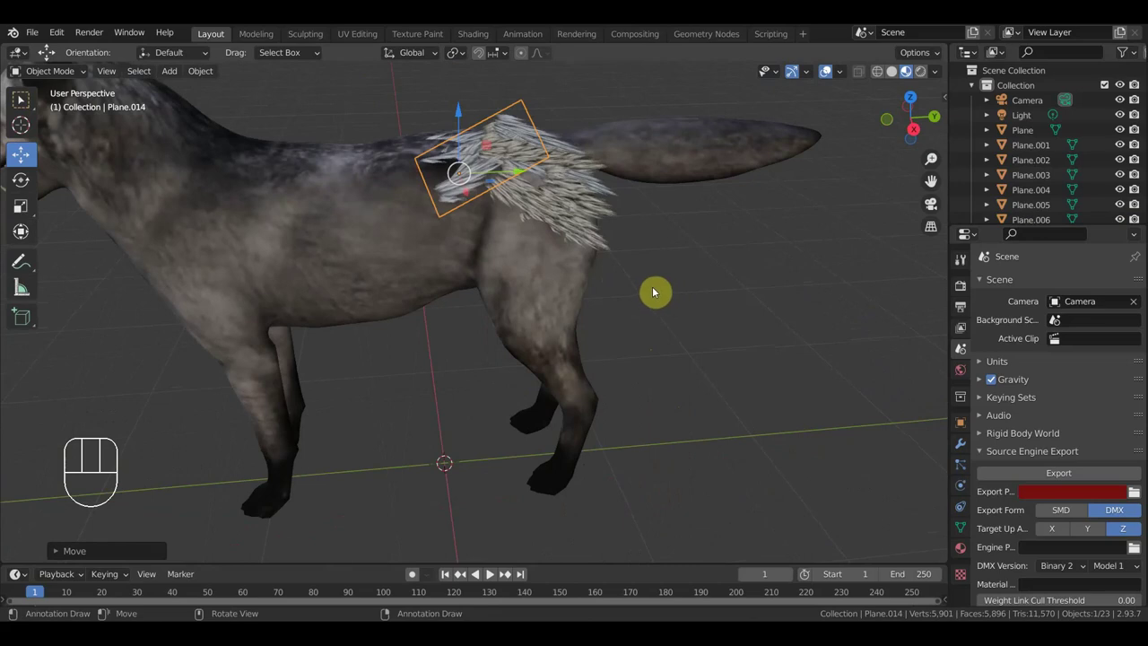
# Duplicate the hip card as Plane.015, drop it in place and begin rotating it into the tuft.
pyautogui.moveTo(646, 302); pyautogui.dragTo(657, 286)
pyautogui.moveTo(591, 293); pyautogui.dragTo(587, 273)
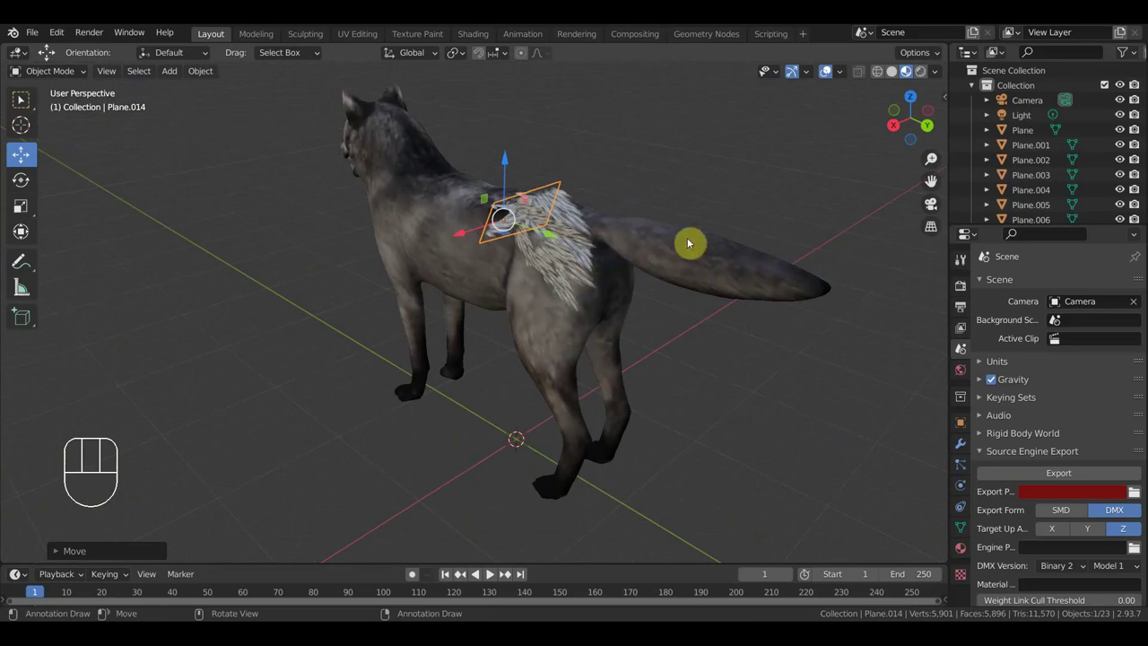
pyautogui.moveTo(728, 290); pyautogui.dragTo(623, 343)
pyautogui.press('shift+d')
pyautogui.click(666, 312)
pyautogui.press('r')
pyautogui.moveTo(677, 253); pyautogui.dragTo(685, 292)
pyautogui.press('r')
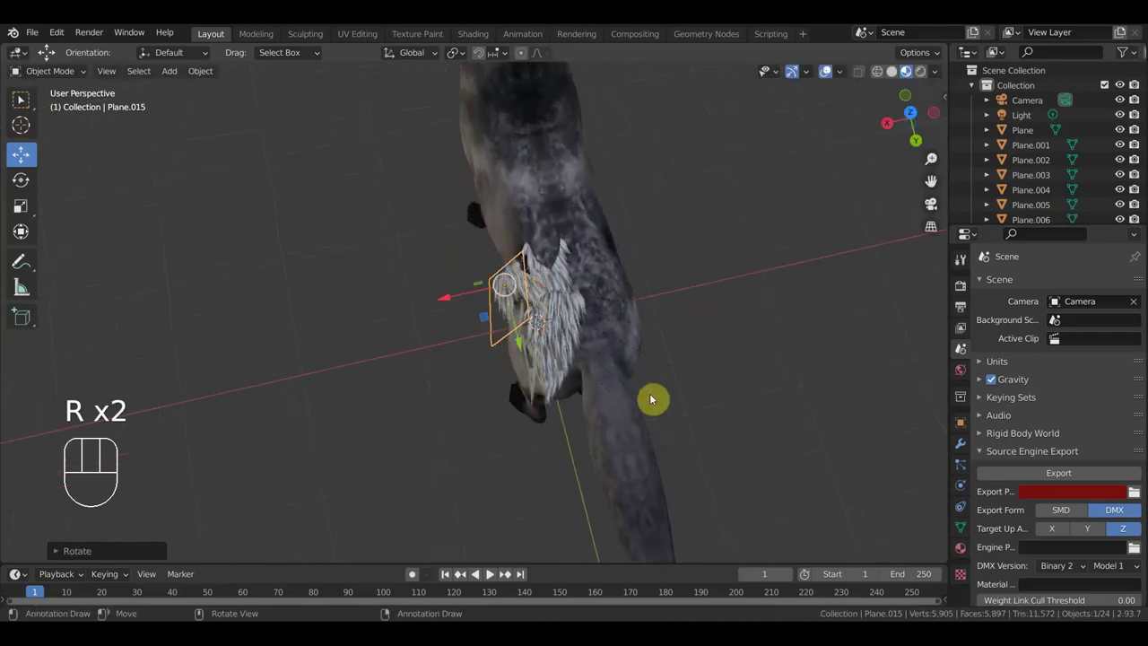
# Rotate and move Plane.015 along the back so it lies tilted against the flank.
pyautogui.moveTo(725, 326); pyautogui.dragTo(673, 245)
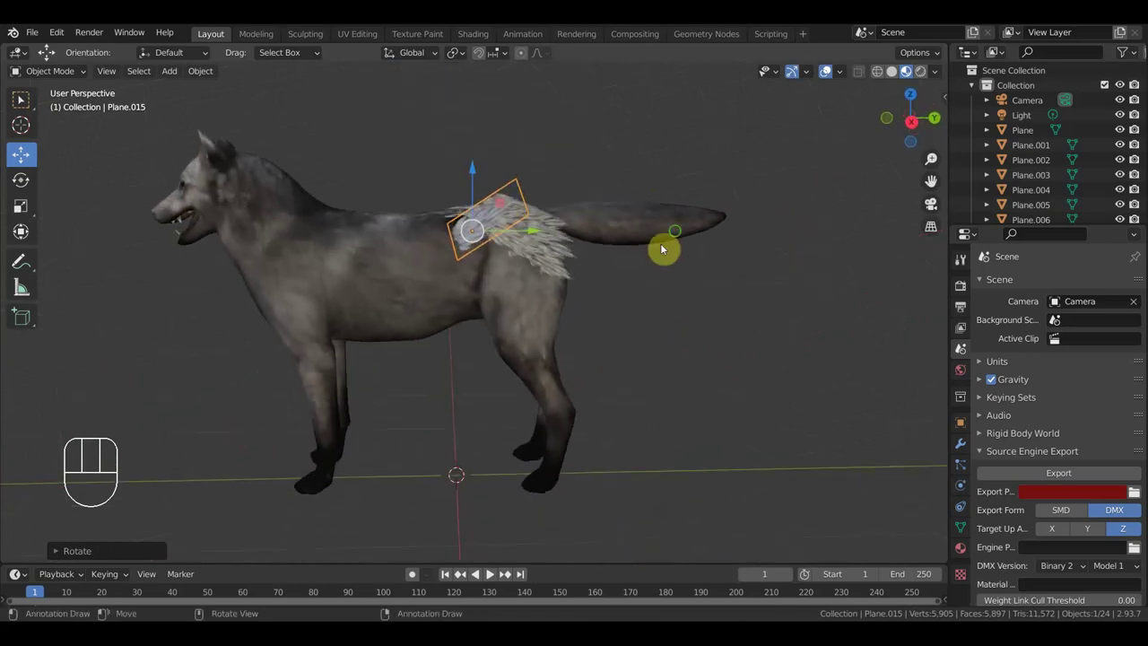
pyautogui.moveTo(693, 172); pyautogui.dragTo(700, 255)
pyautogui.press('r')
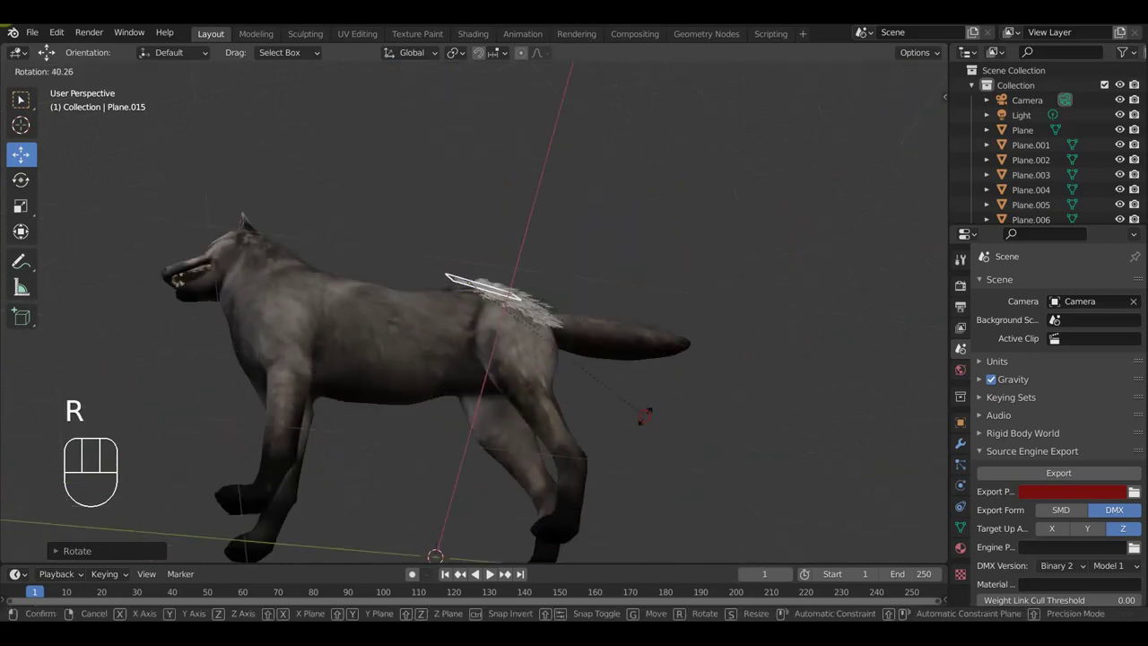
pyautogui.press('g')
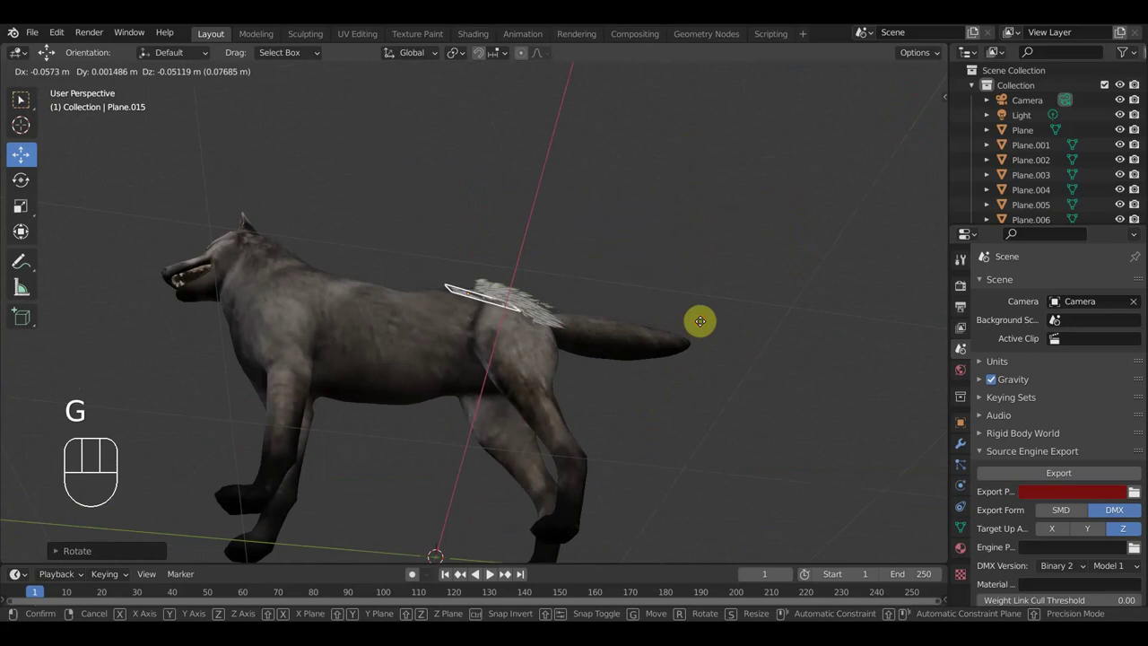
pyautogui.click(704, 323)
pyautogui.moveTo(679, 362); pyautogui.dragTo(638, 489)
pyautogui.press('r')
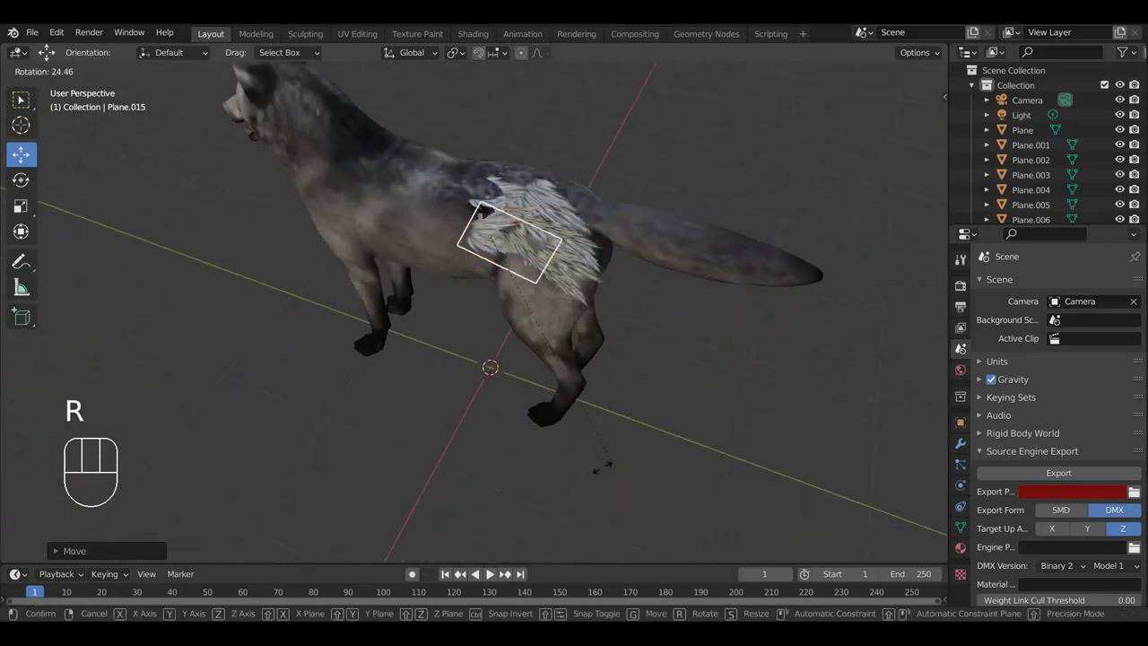
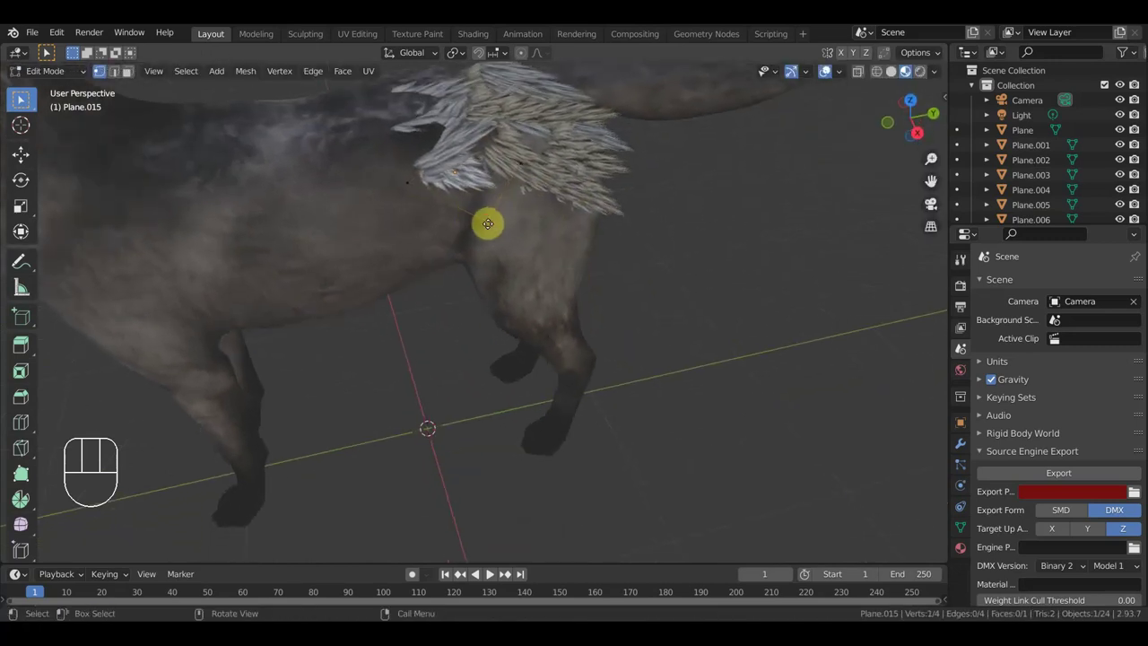
# Pull Plane.015's lower corner vertices downward so the card reaches toward the thigh.
pyautogui.press('g')
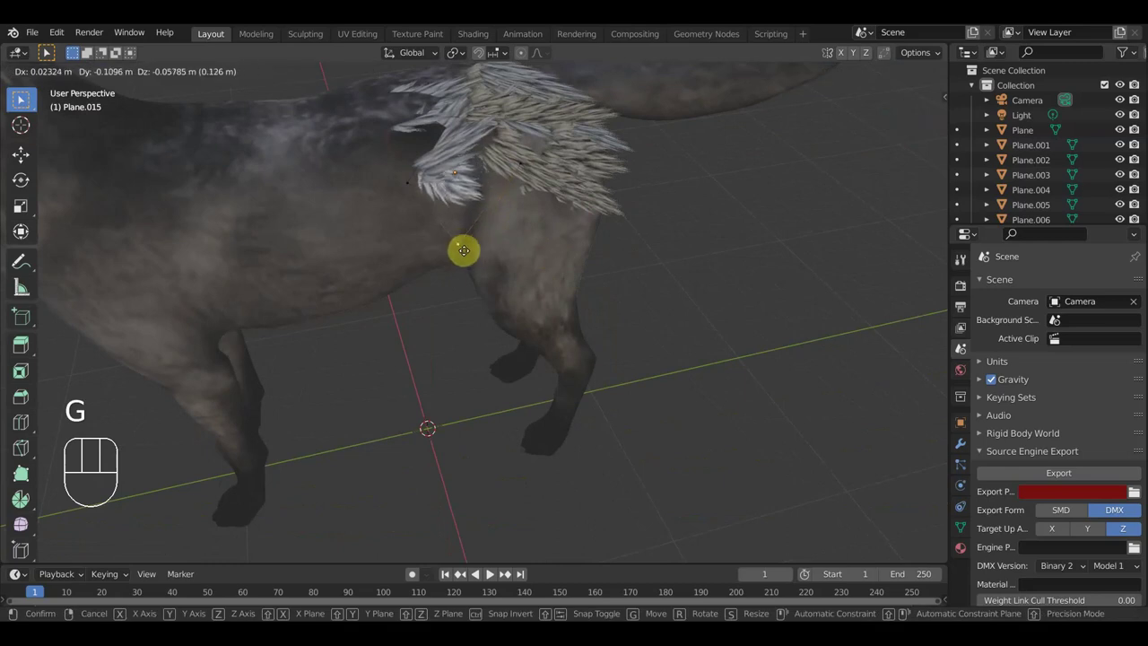
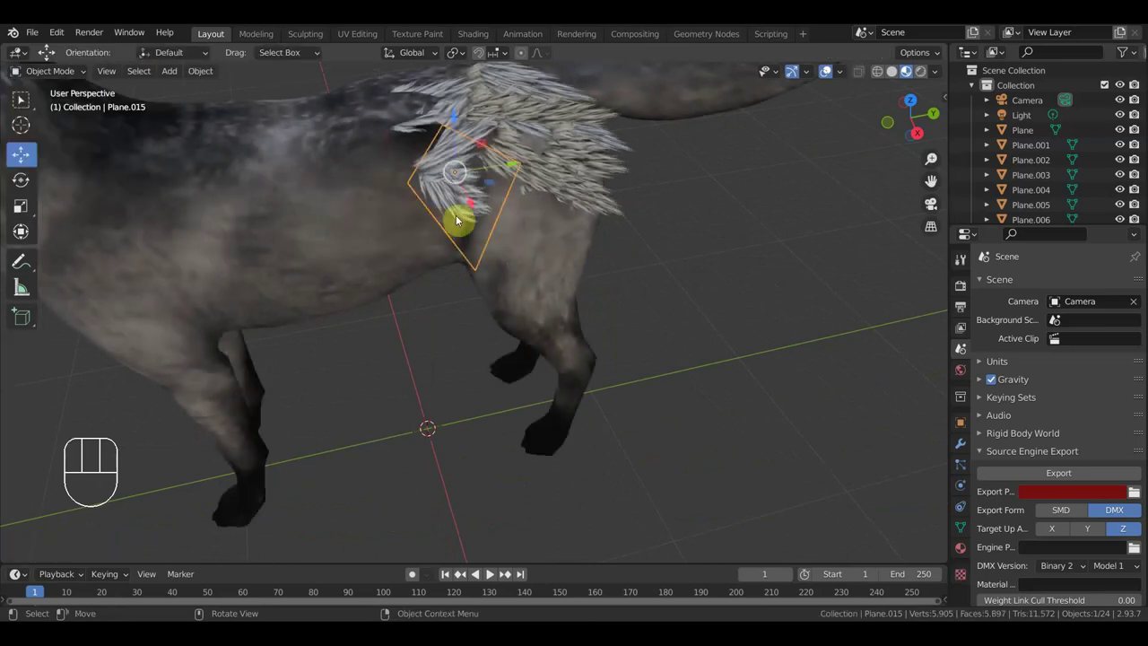
# Reposition the stretched Plane.015 and duplicate it as Plane.016 for lower on the thigh.
pyautogui.press('g')
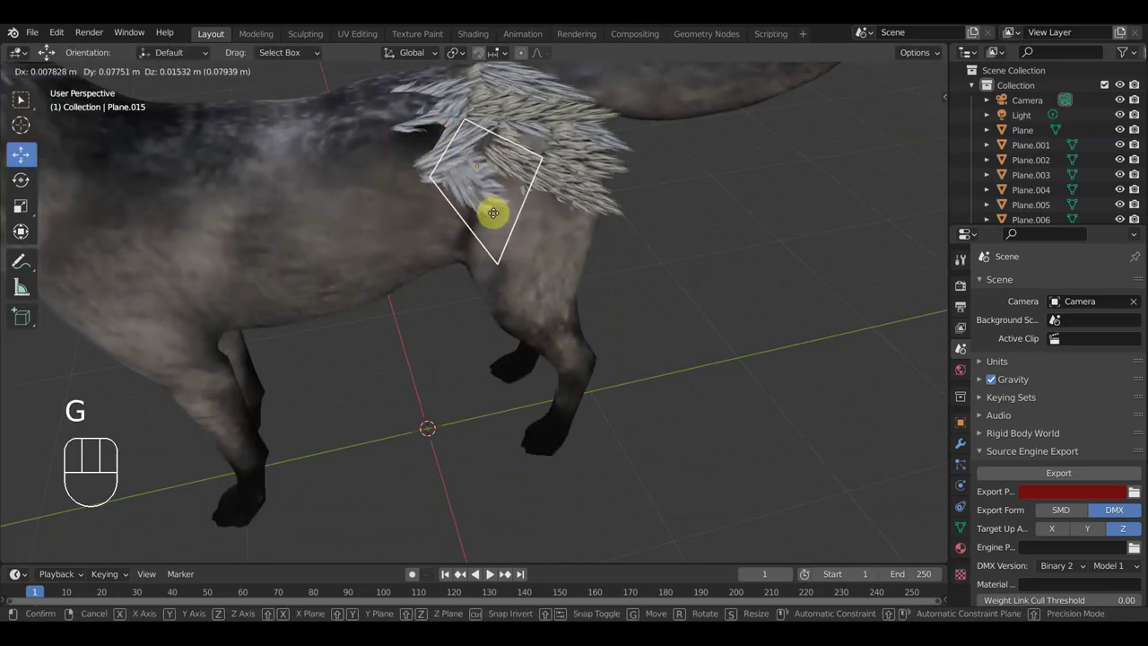
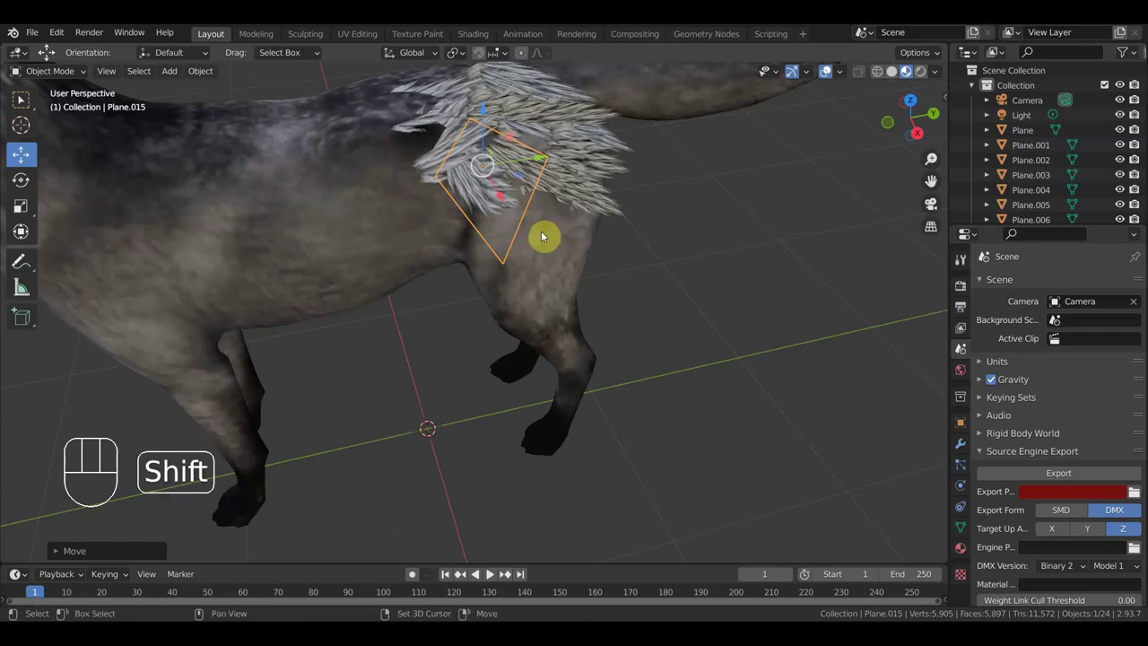
pyautogui.press('shift+d')
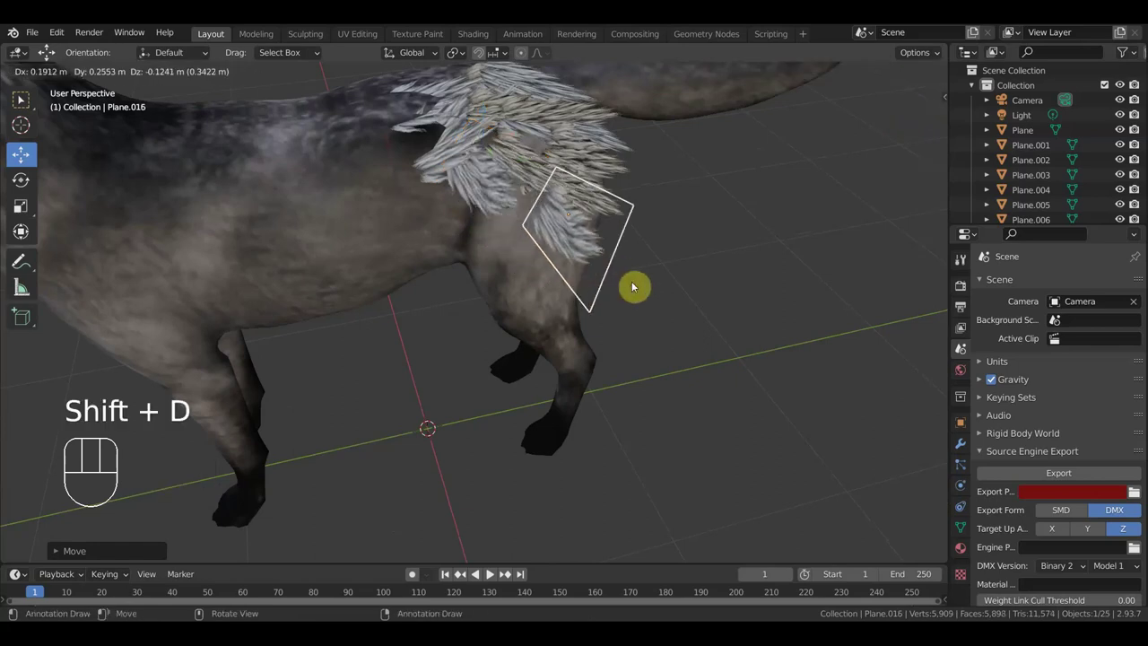
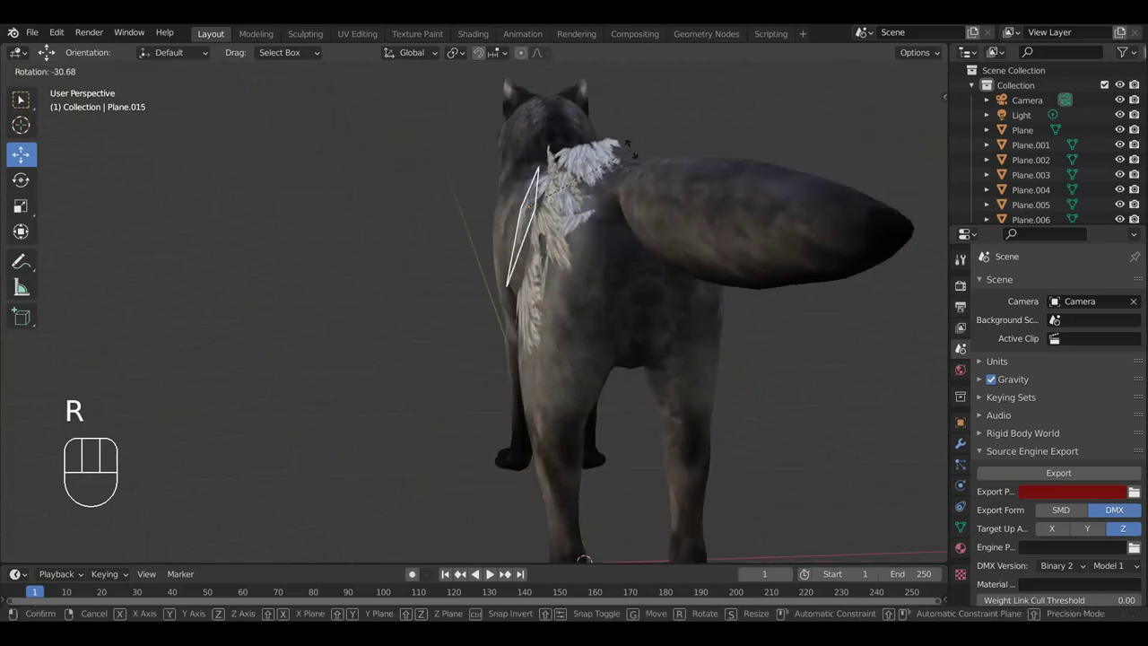
# Move the tilted Plane.015 into place within the hip fur patch.
pyautogui.press('g')
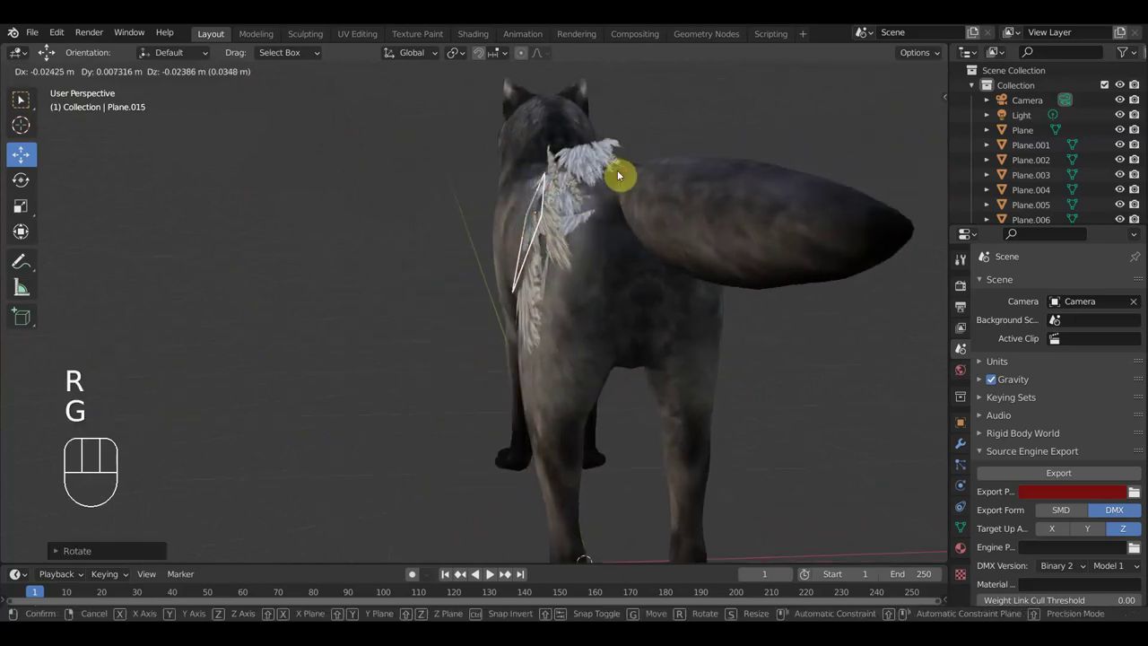
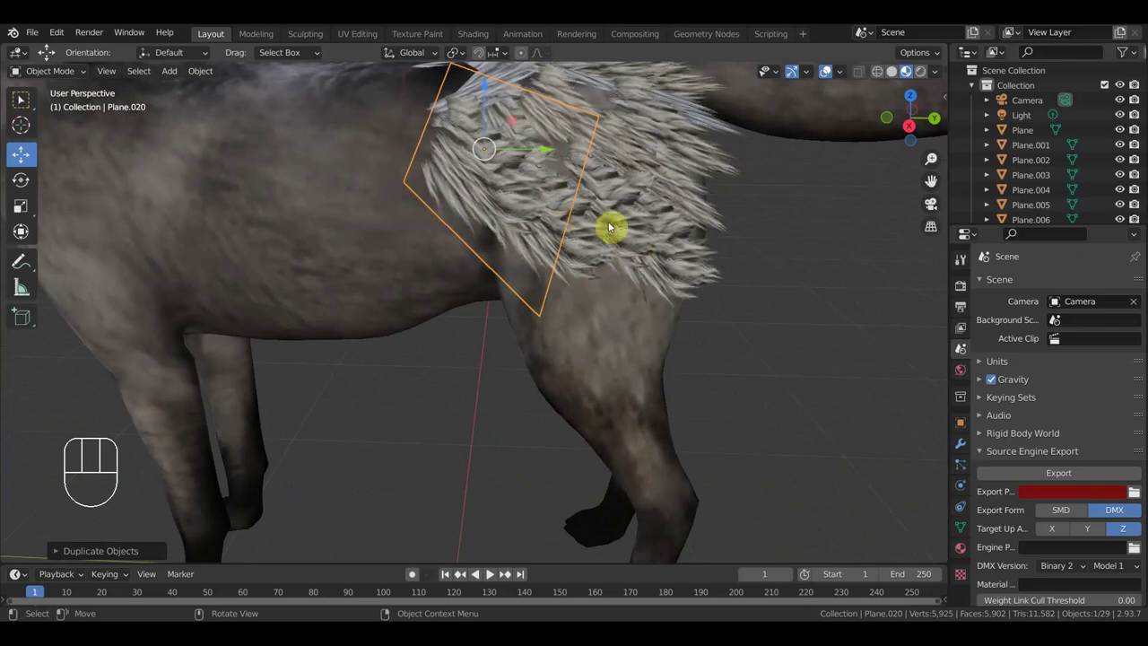
# Move a fur card lower on the thigh and tilt the newest card (Plane.021) edge-on to the body.
pyautogui.press('g')
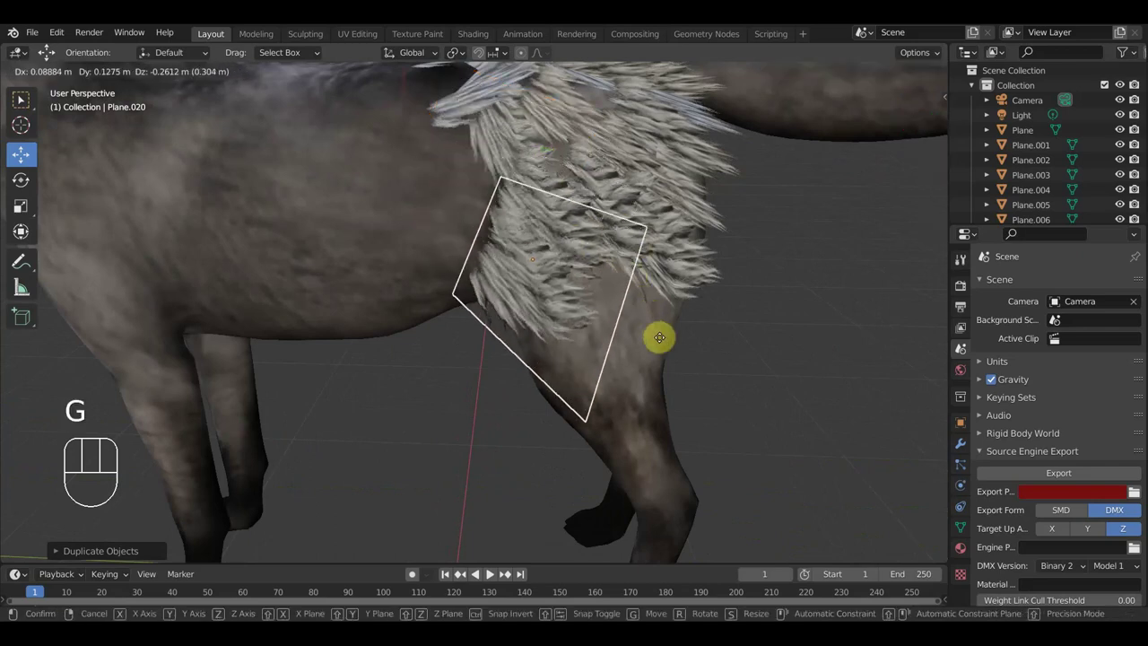
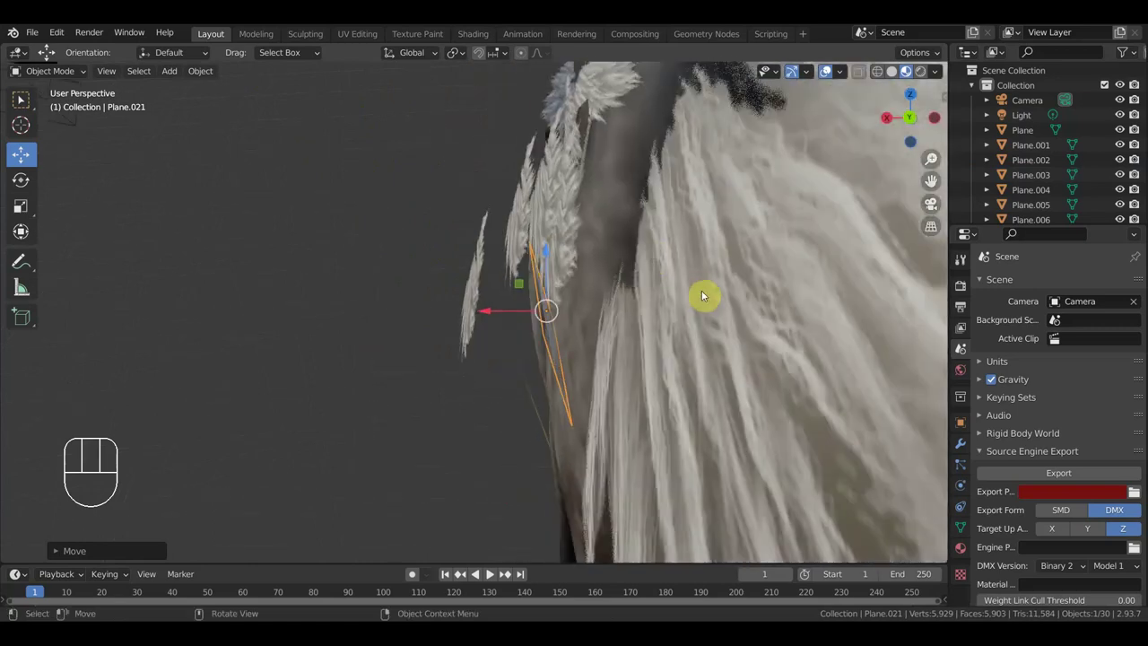
pyautogui.press('r')
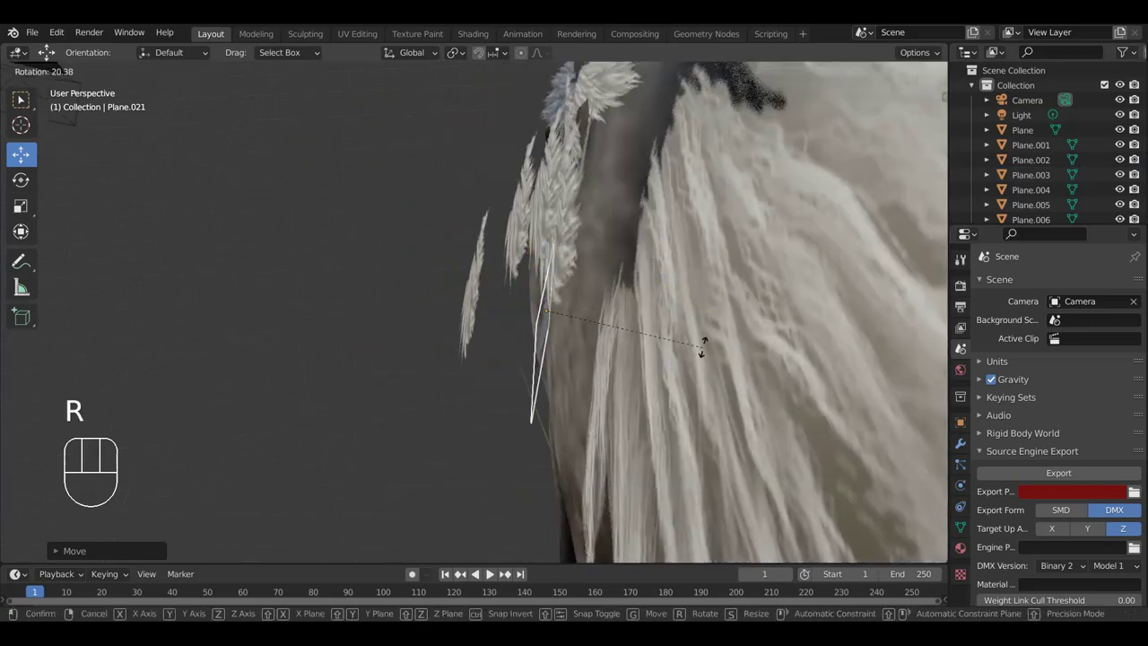
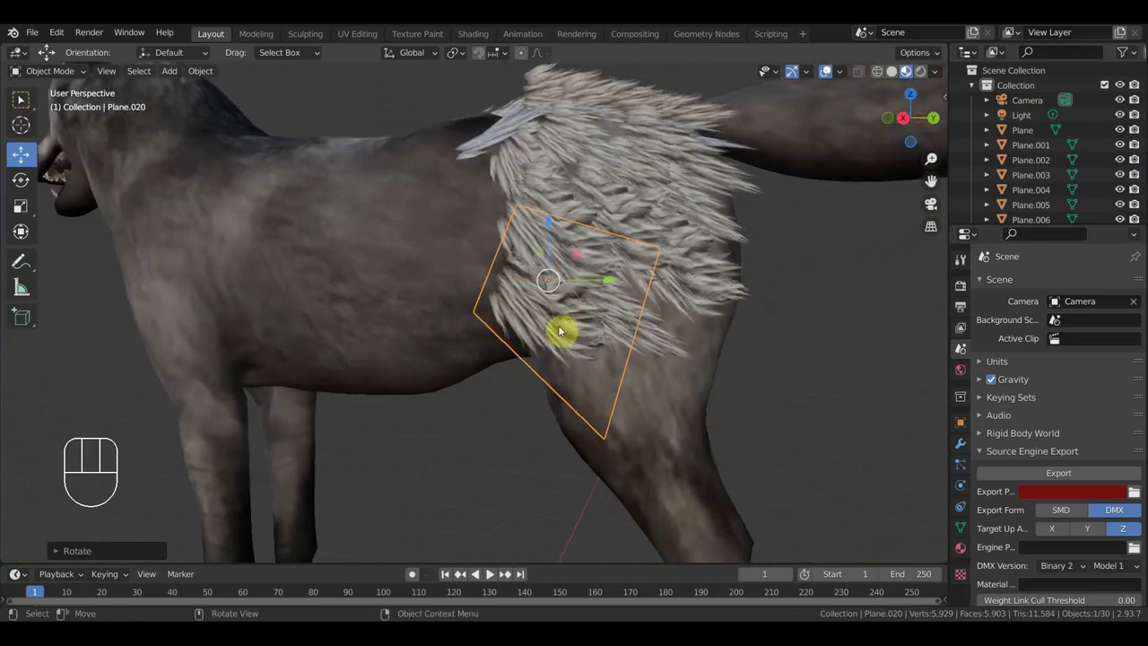
# Shrink the lower thigh card Plane.020 to about 0.67 scale and nudge it into place.
pyautogui.press('g')
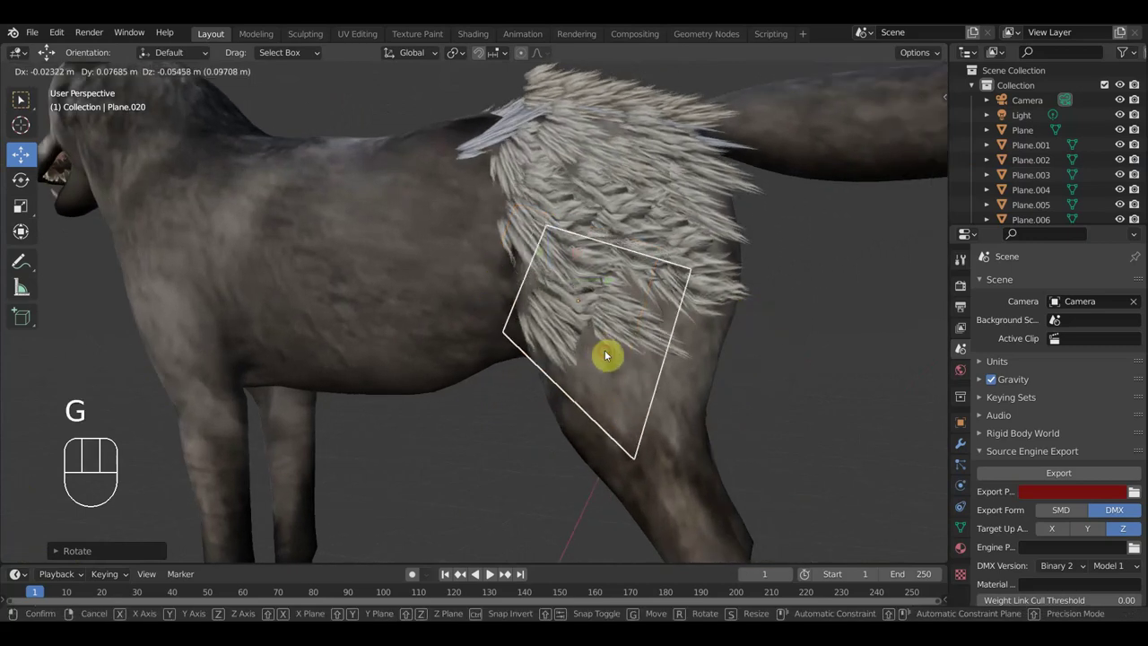
pyautogui.click(610, 355)
pyautogui.press('s')
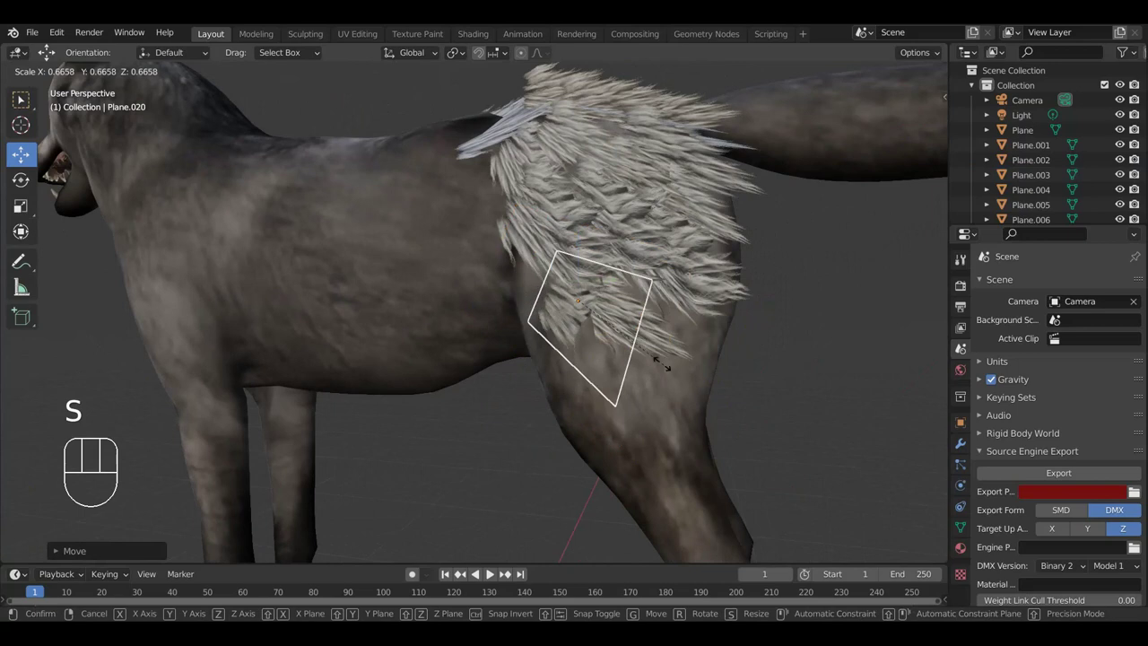
pyautogui.press('g')
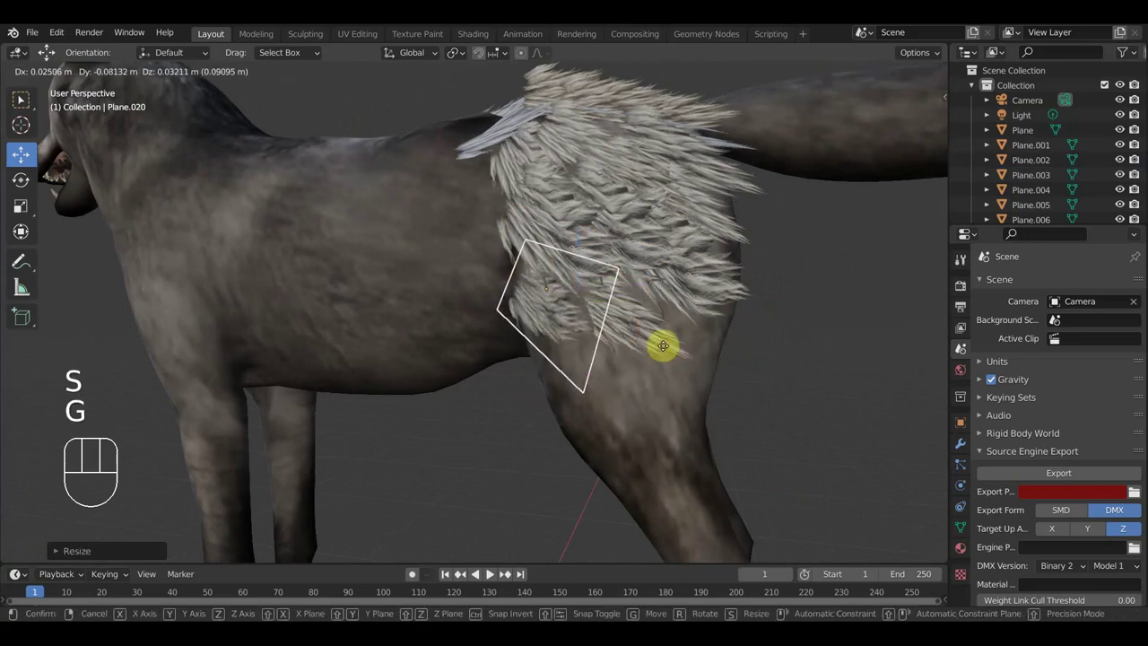
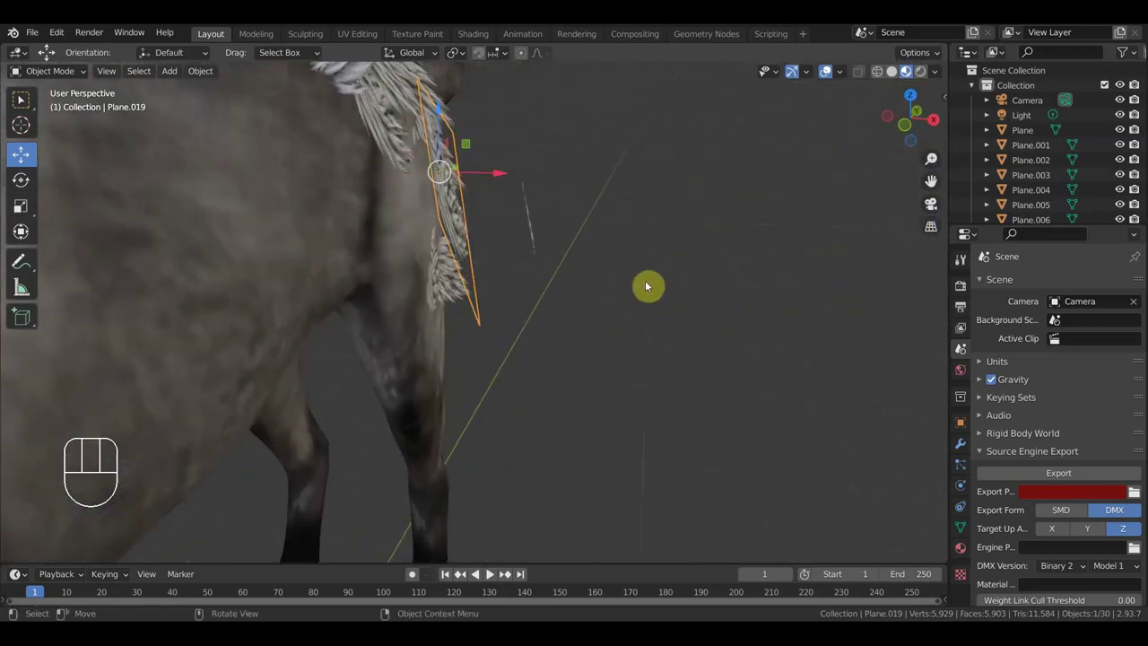
# Move Plane.019 into the thigh fur patch and rotate Plane.020 to follow the haunch.
pyautogui.press('g')
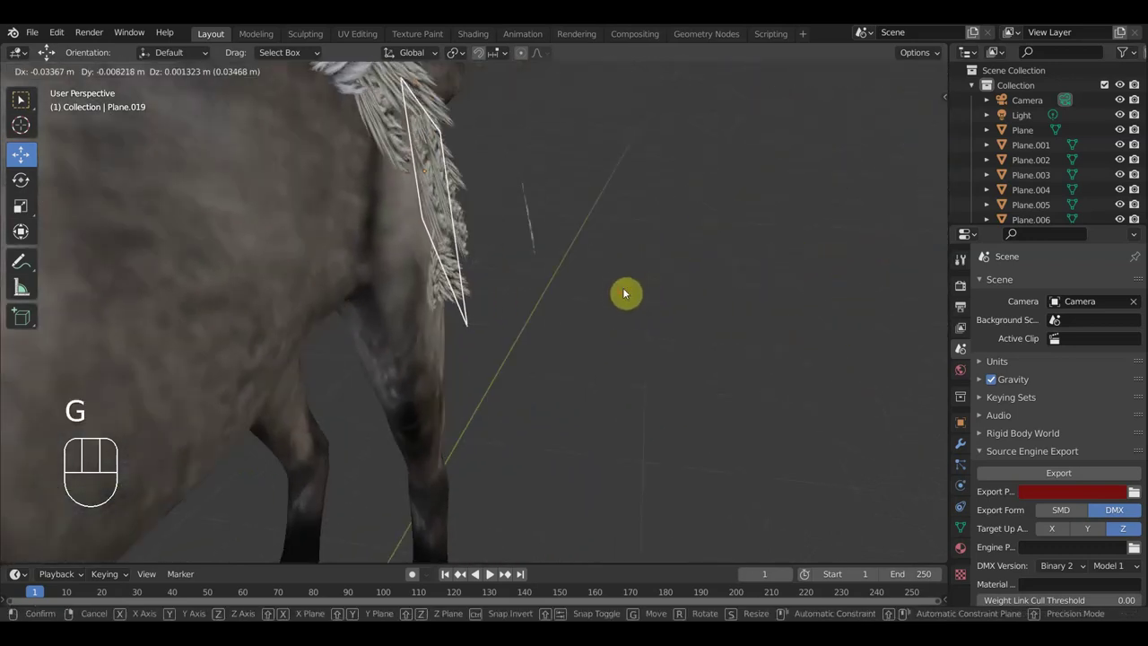
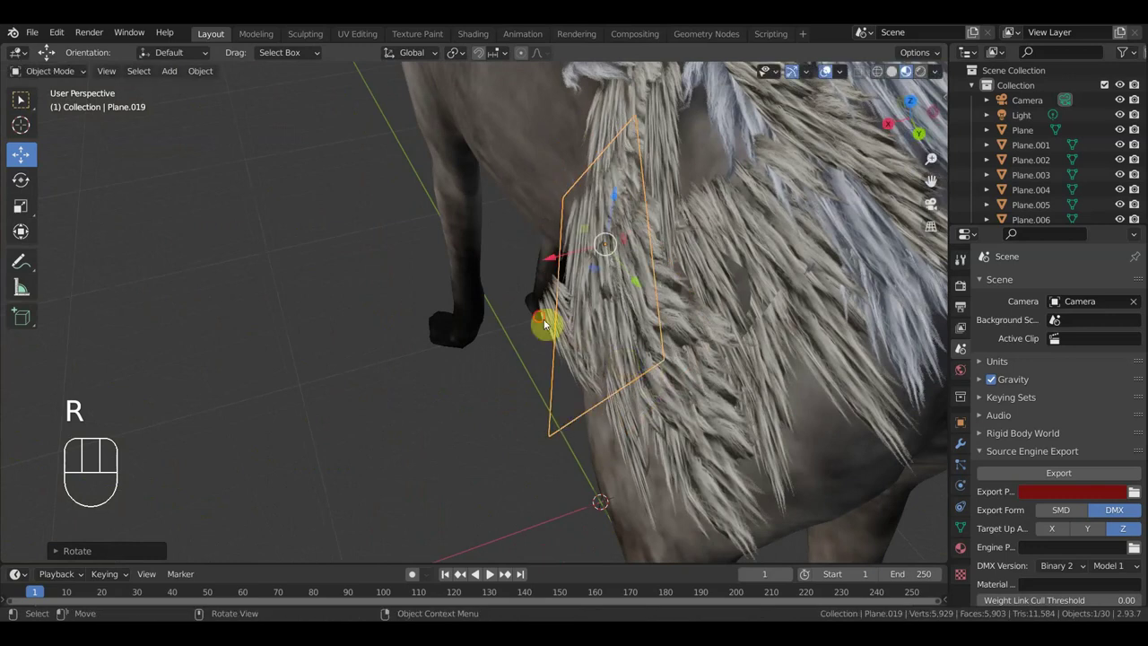
pyautogui.click(542, 326)
pyautogui.press('r')
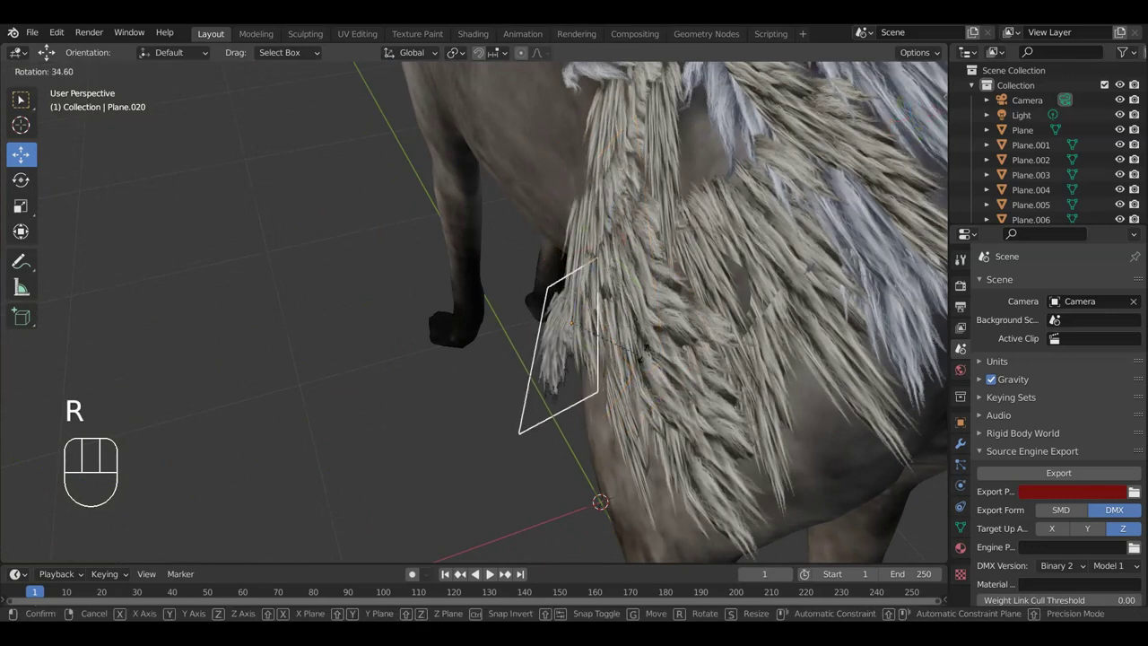
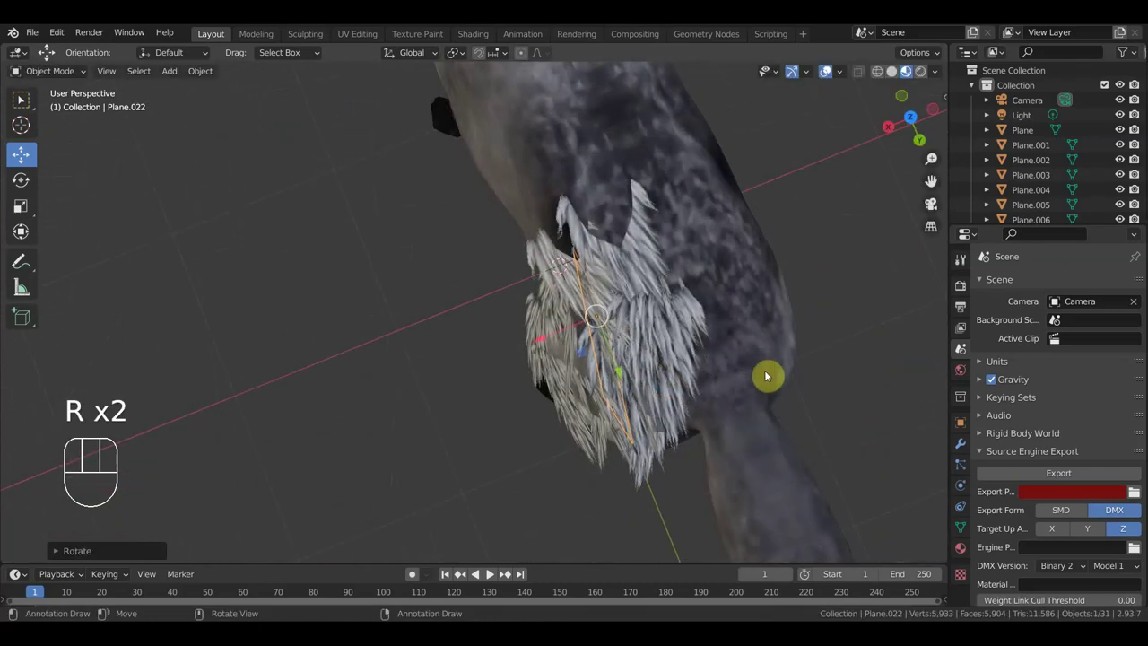
# Rotate Plane.022 from a side view to lie along the top of the haunch fur.
pyautogui.press('g')
pyautogui.moveTo(737, 322); pyautogui.dragTo(884, 241)
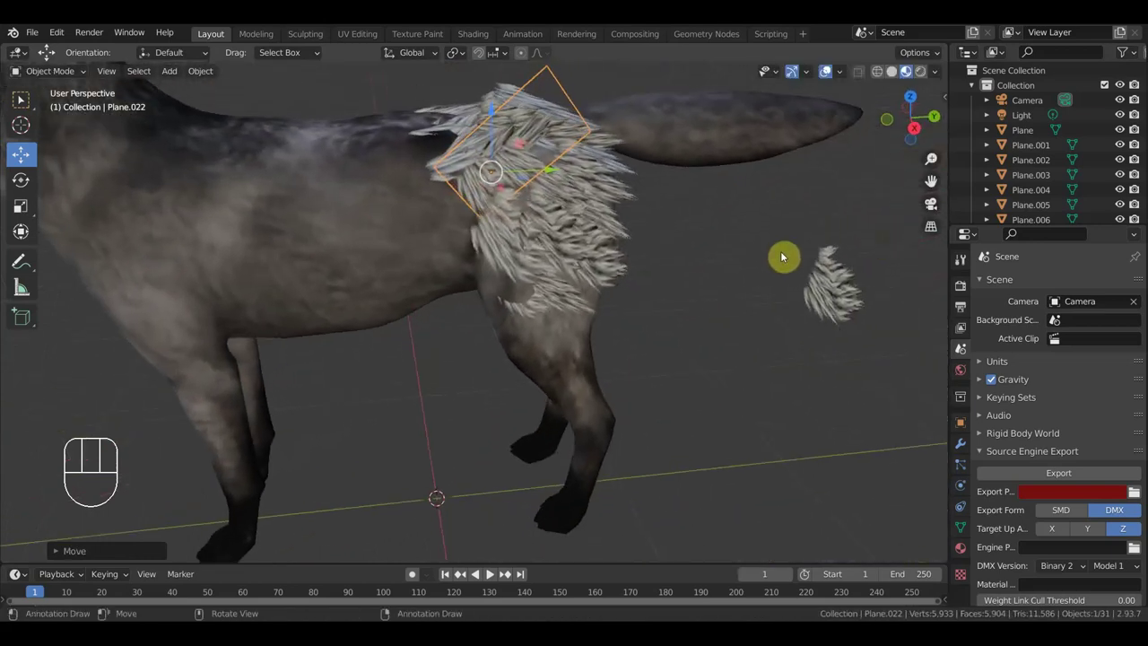
pyautogui.press('r')
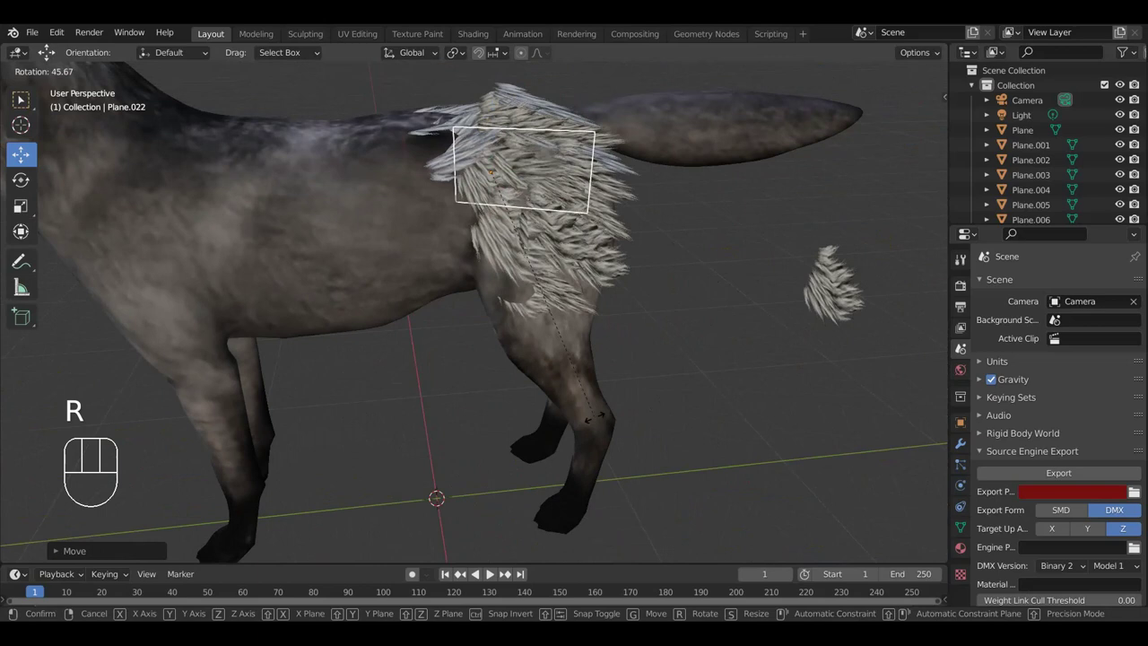
pyautogui.click(605, 398)
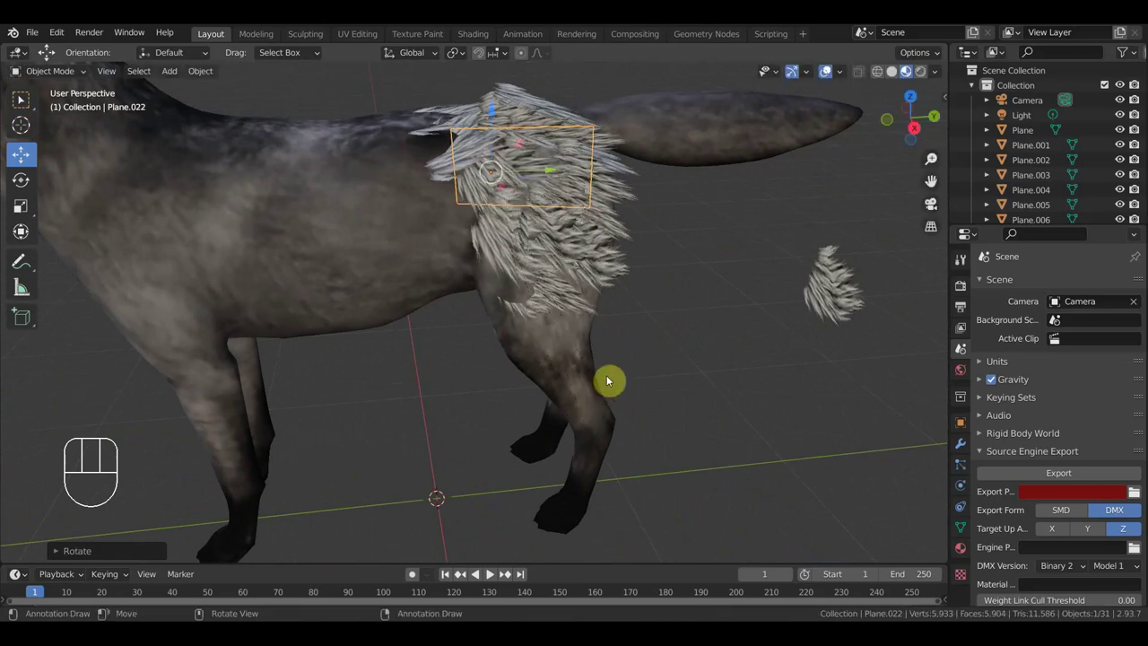
# Shift Plane.022 higher toward the tail base, then clear the selection.
pyautogui.press('g')
pyautogui.moveTo(641, 363); pyautogui.dragTo(528, 384)
pyautogui.moveTo(502, 384); pyautogui.dragTo(598, 353)
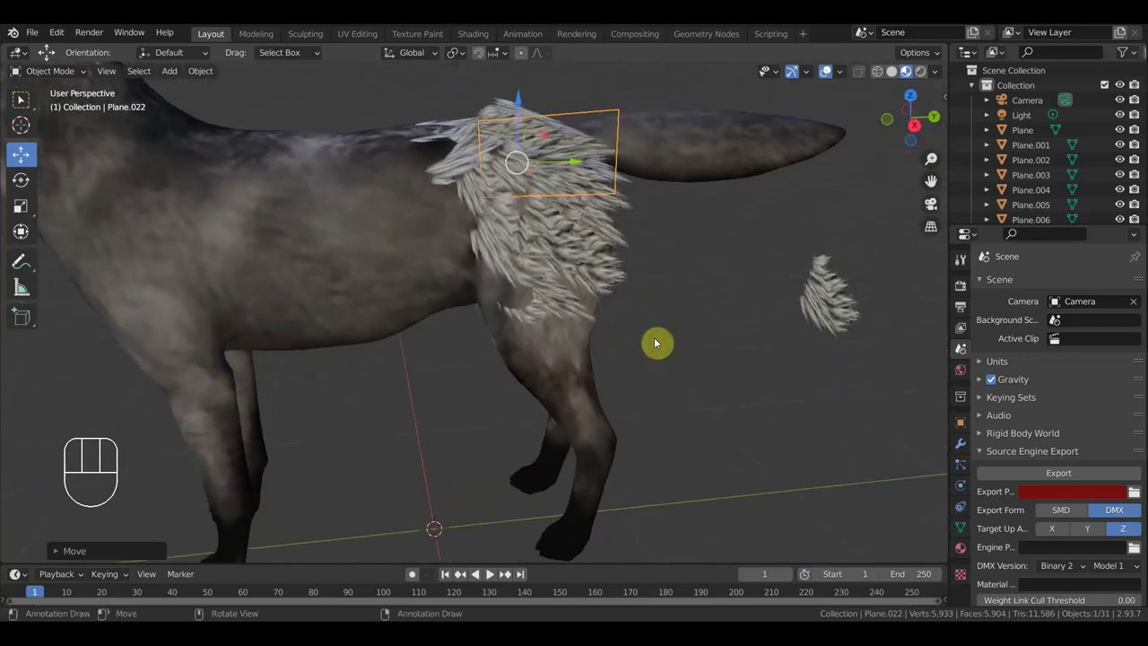
pyautogui.click(709, 334)
# Pick fur cards on the lower haunch, ending with Plane.019 active for copying.
pyautogui.moveTo(705, 334); pyautogui.dragTo(632, 339)
pyautogui.click(559, 328)
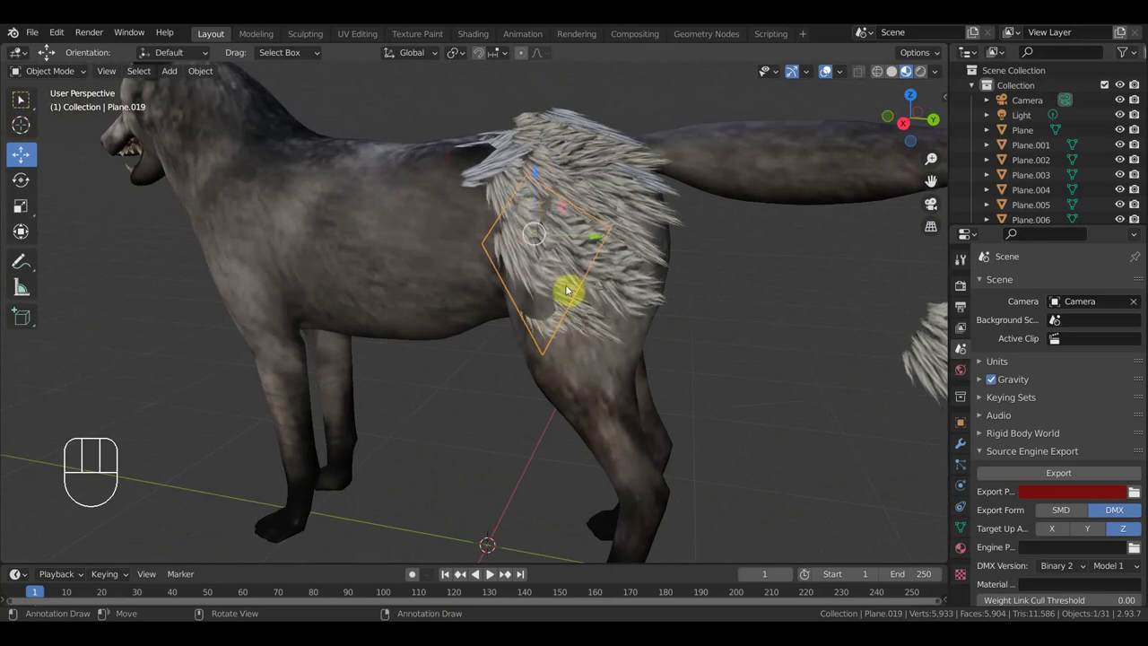
pyautogui.click(558, 287)
pyautogui.click(510, 270)
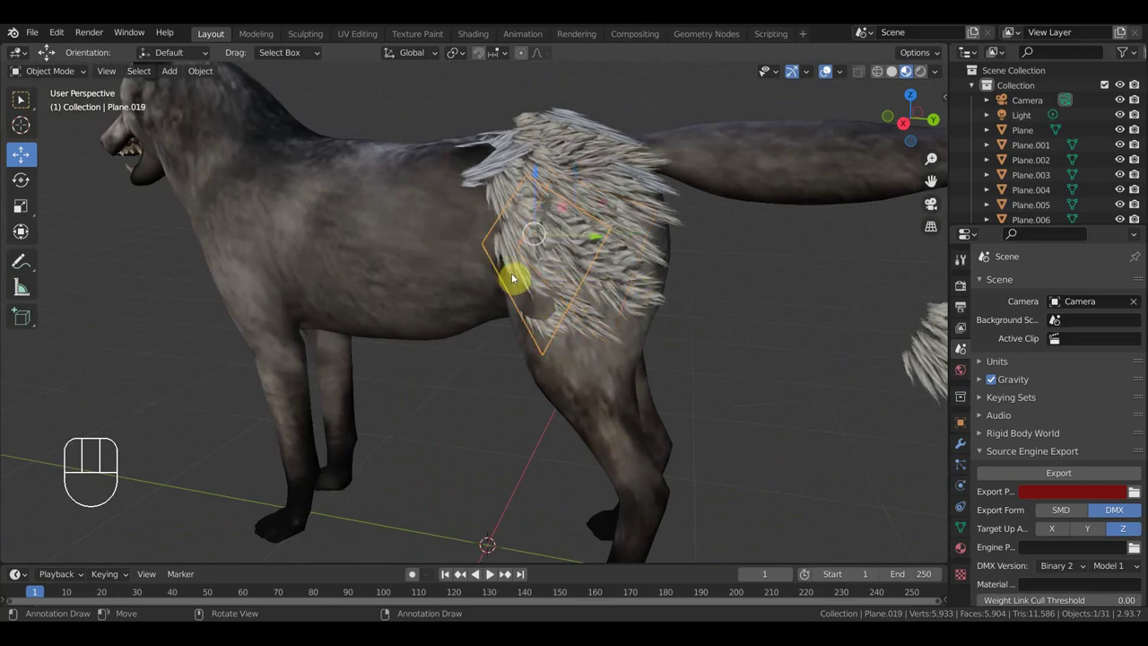
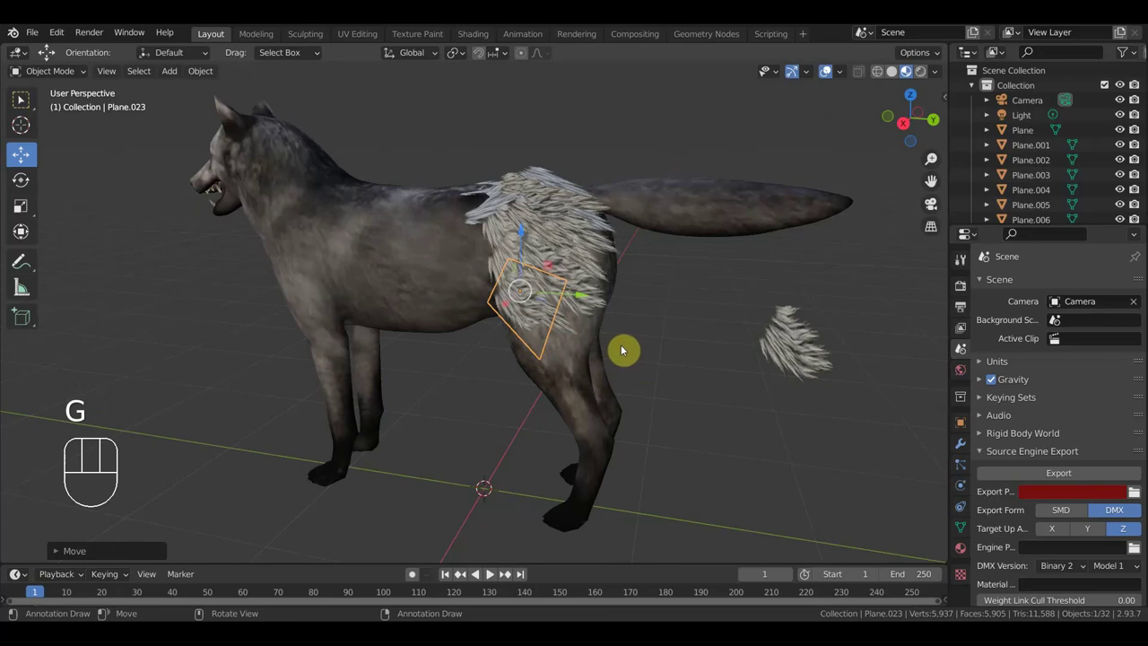
# Duplicate the lower haunch card and angle both copies down around the back of the thigh.
pyautogui.press('shift+d')
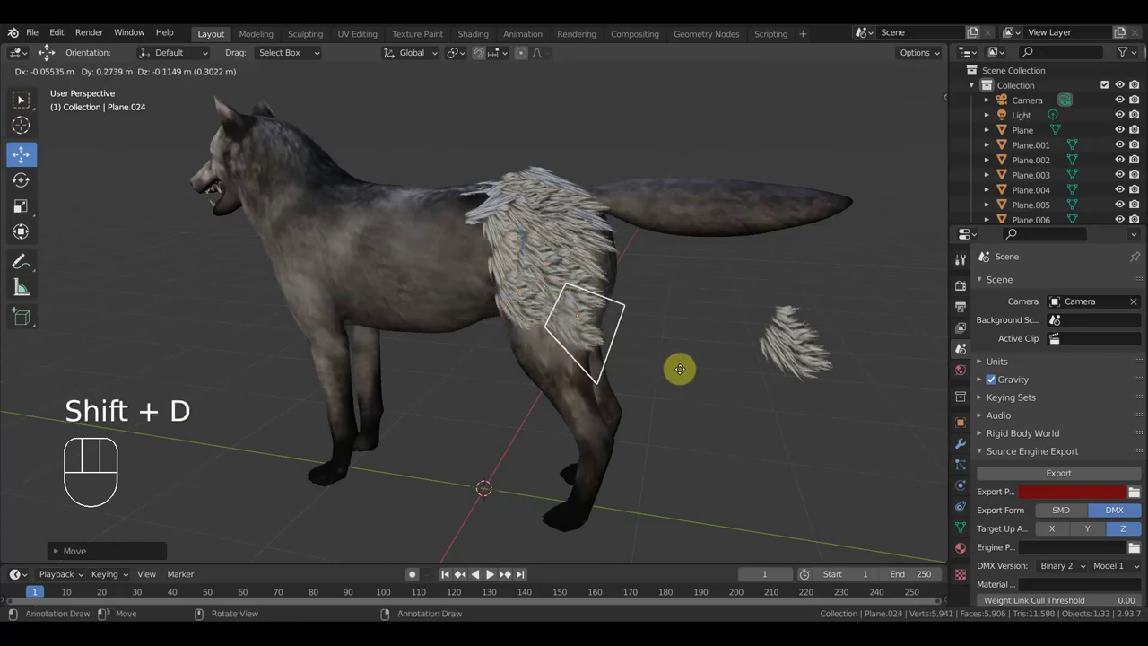
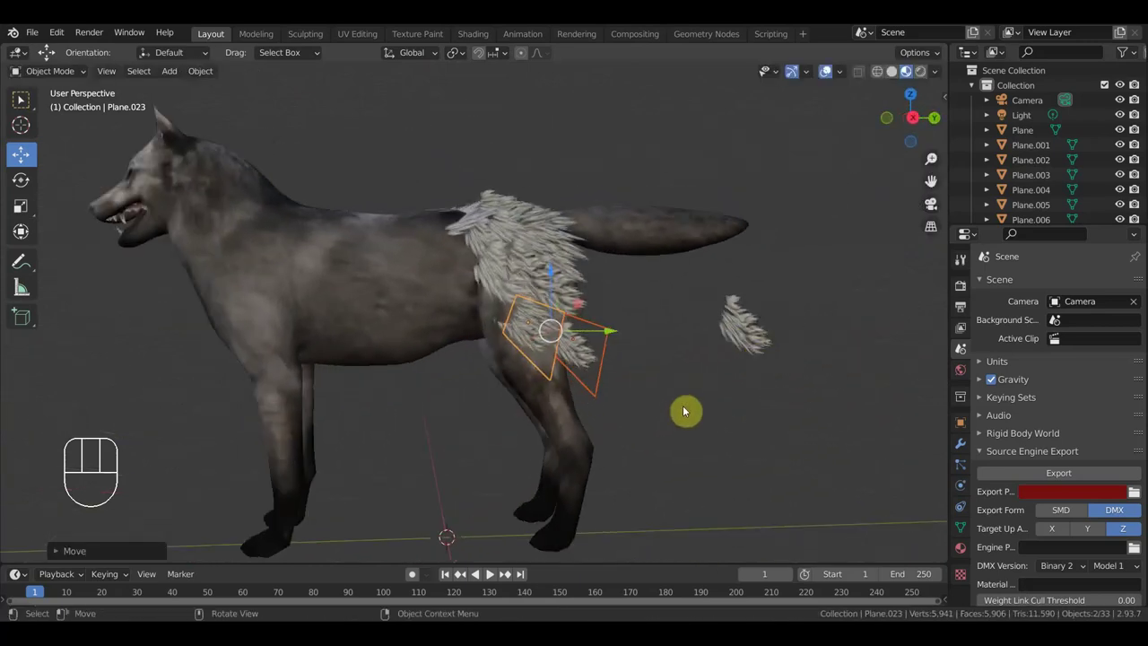
pyautogui.press('g')
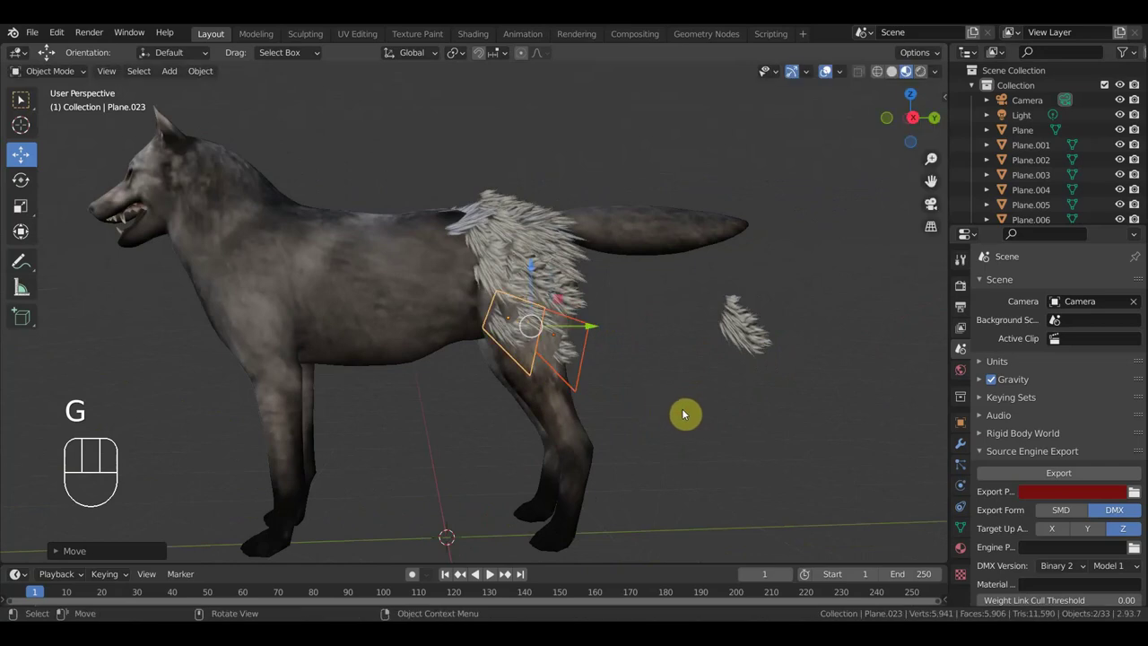
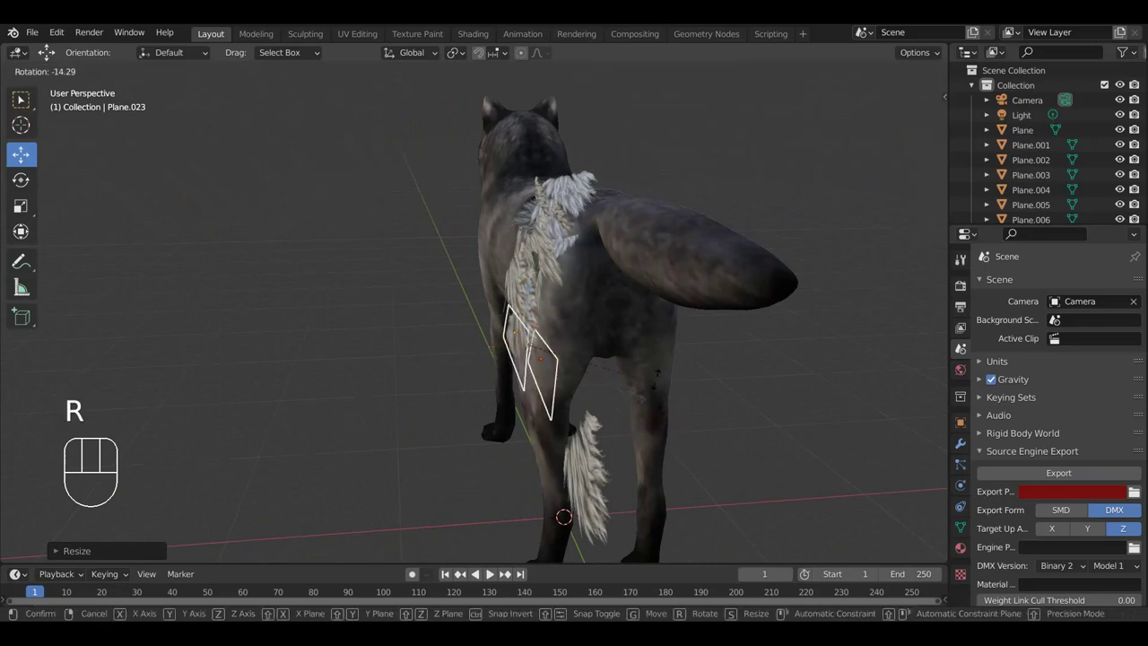
pyautogui.click(656, 387)
pyautogui.press('g')
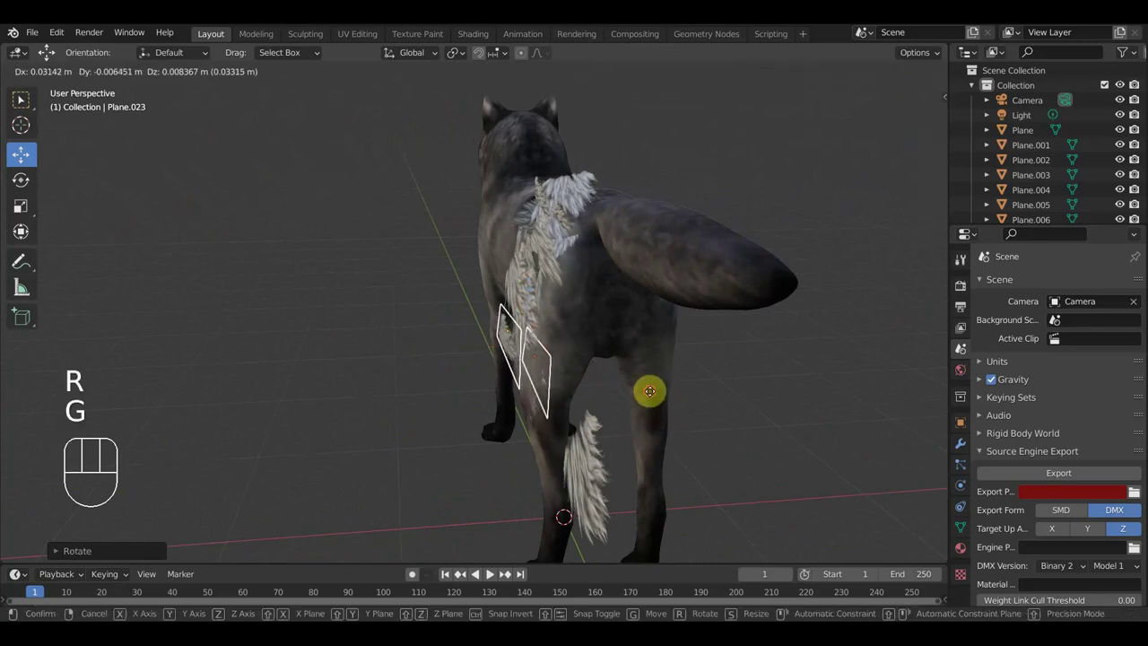
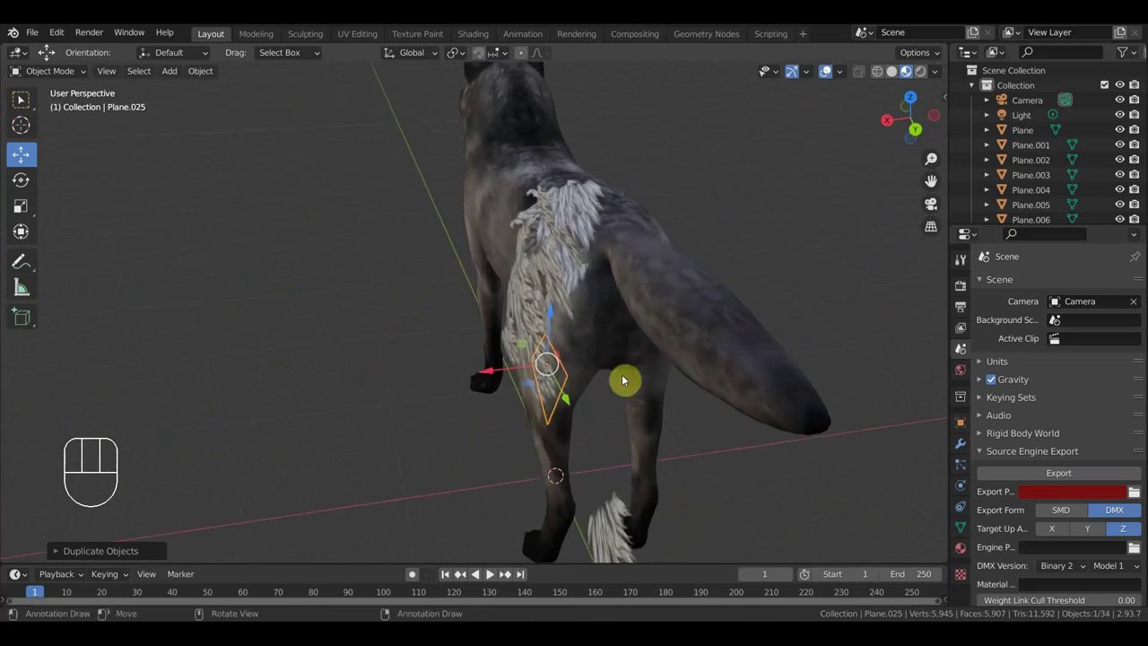
# Orbit under the back thigh and return to the side view to check the new cards.
pyautogui.moveTo(611, 429); pyautogui.dragTo(602, 442)
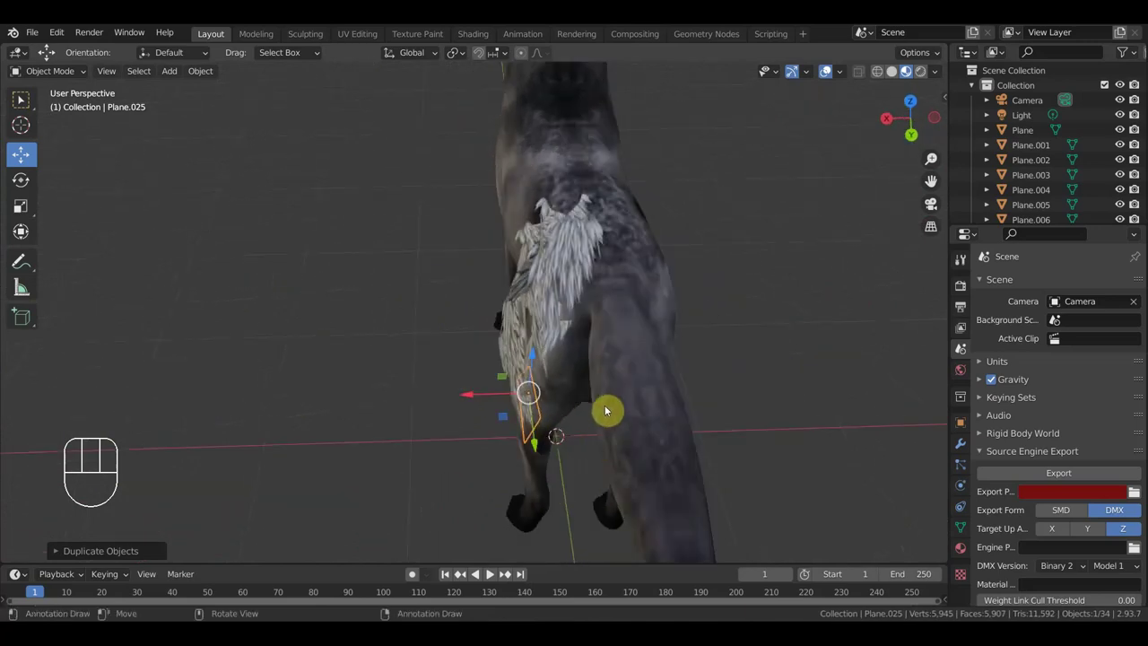
pyautogui.moveTo(612, 421); pyautogui.dragTo(682, 363)
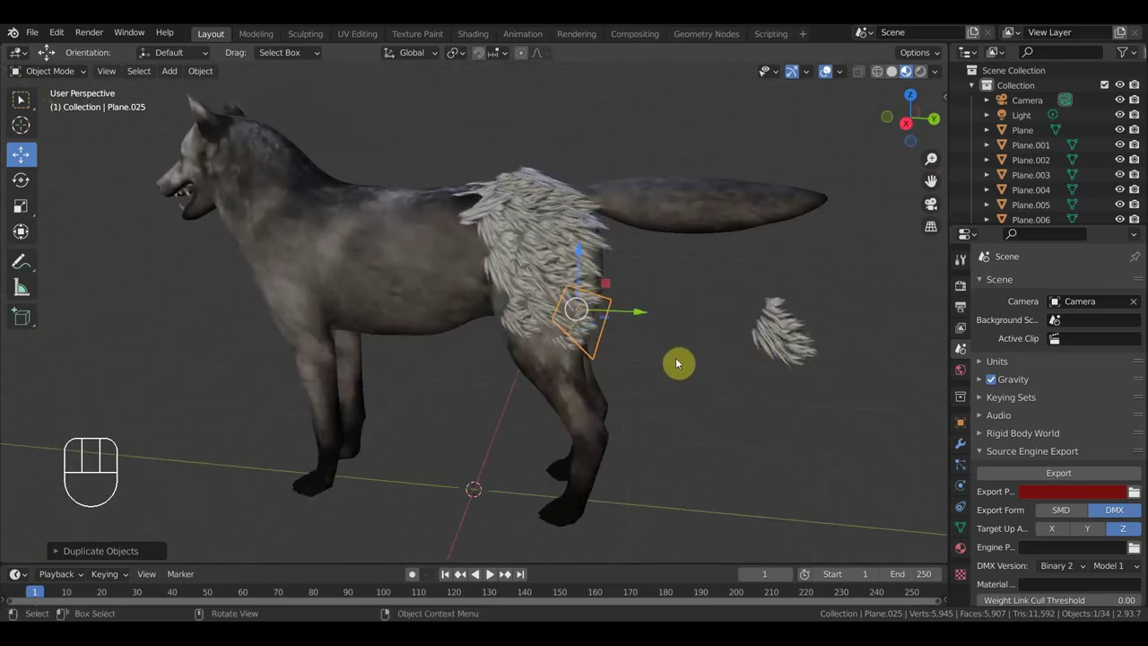
pyautogui.moveTo(734, 351); pyautogui.dragTo(622, 333)
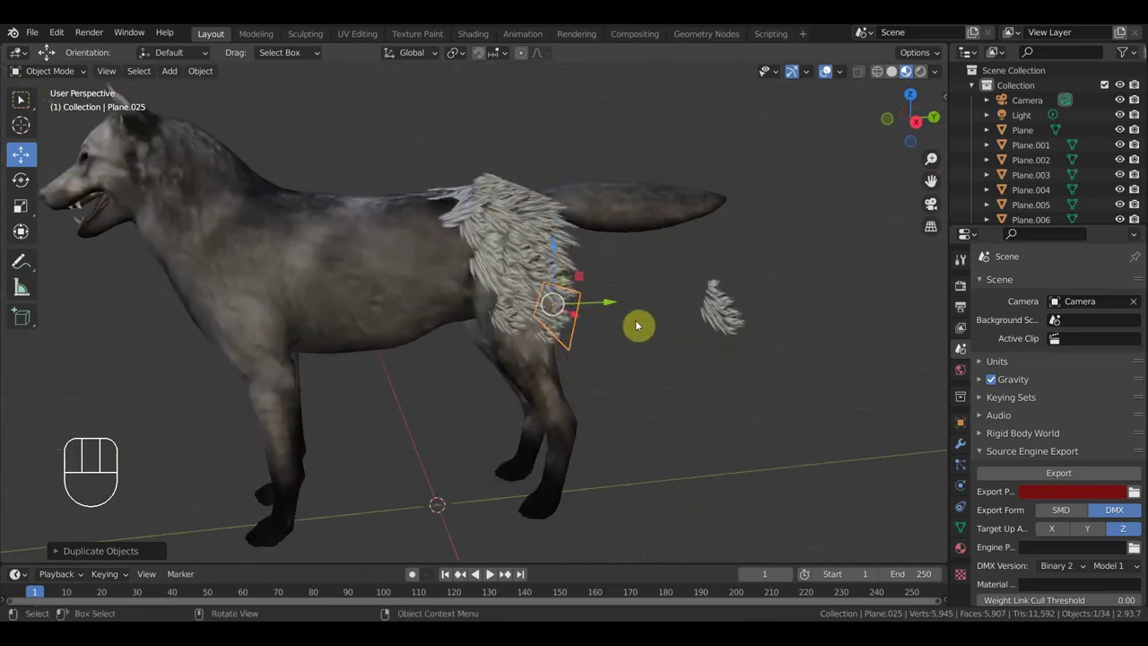
# Duplicate a card as Plane.026 and lift it onto the wolf's back ahead of the haunch fur in side view.
pyautogui.press('shift+d')
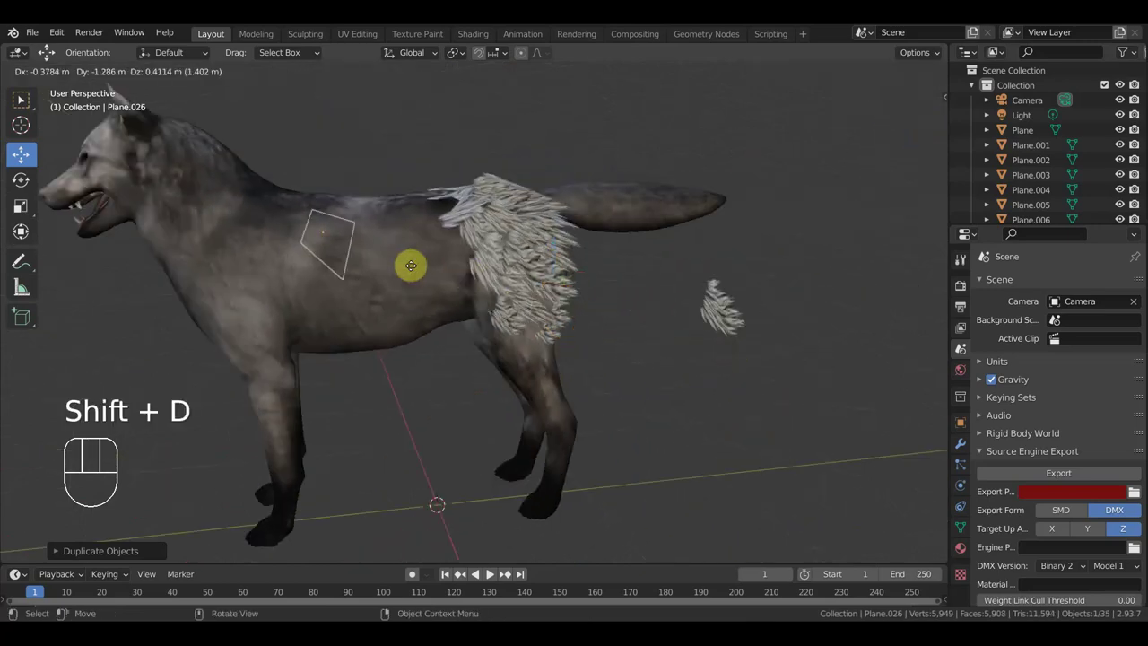
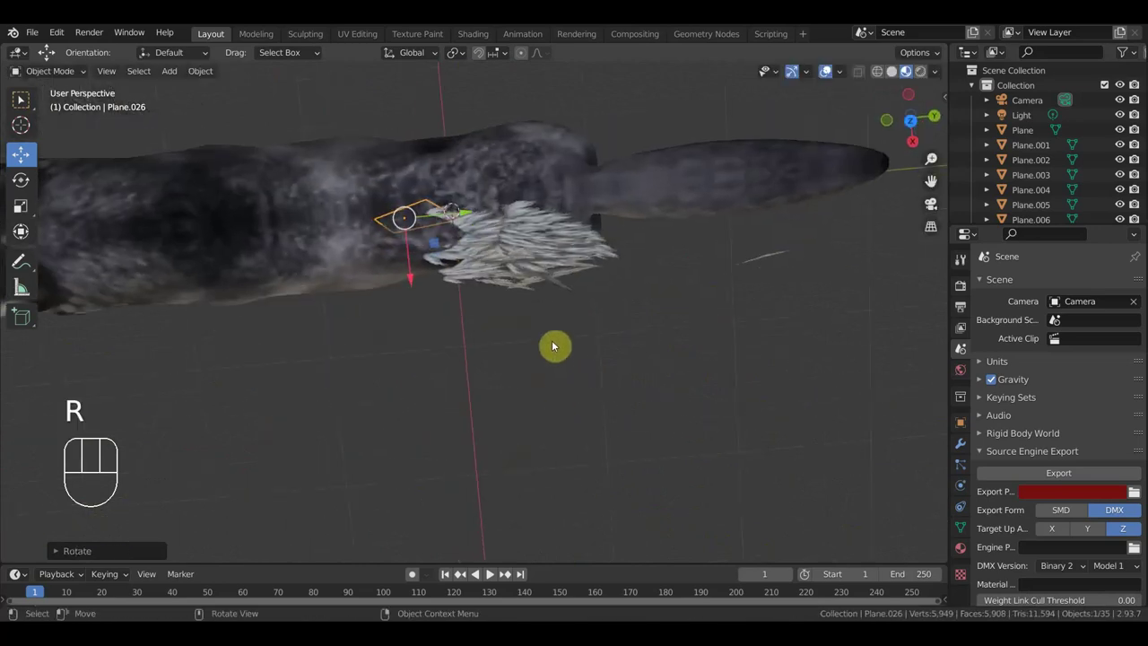
pyautogui.press('g')
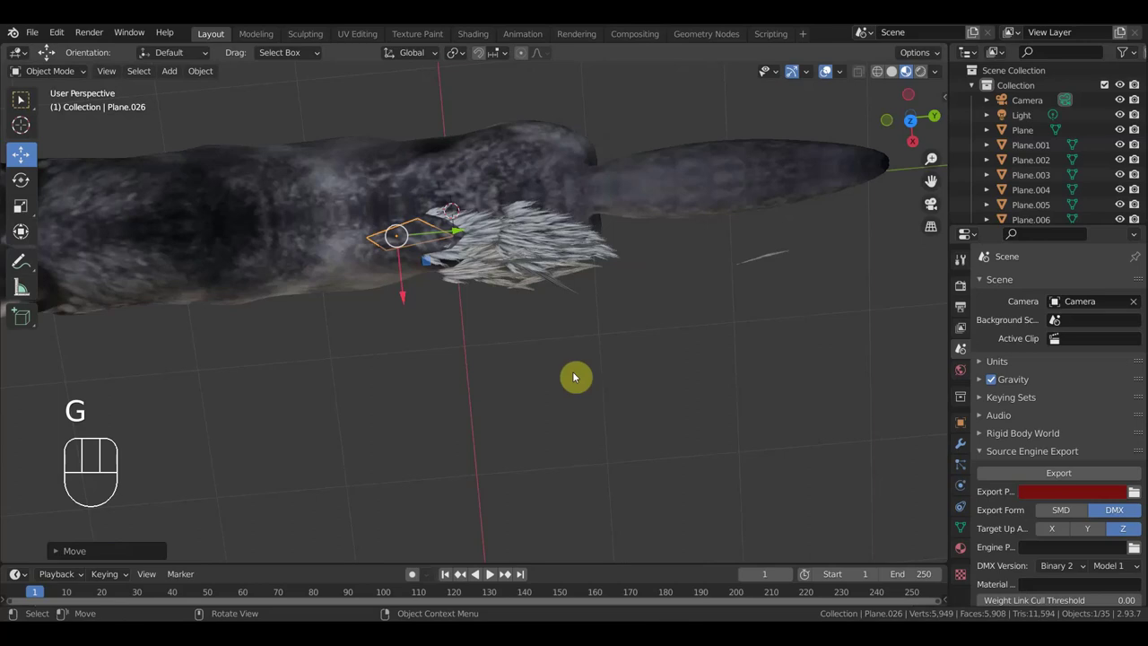
pyautogui.press('KP_1')
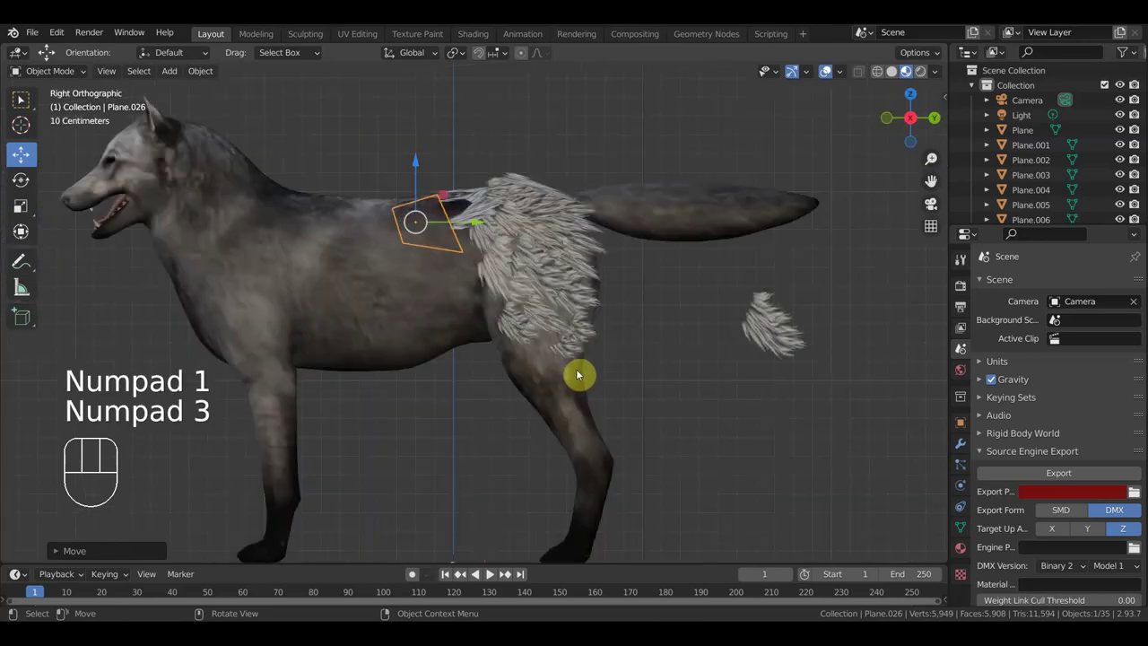
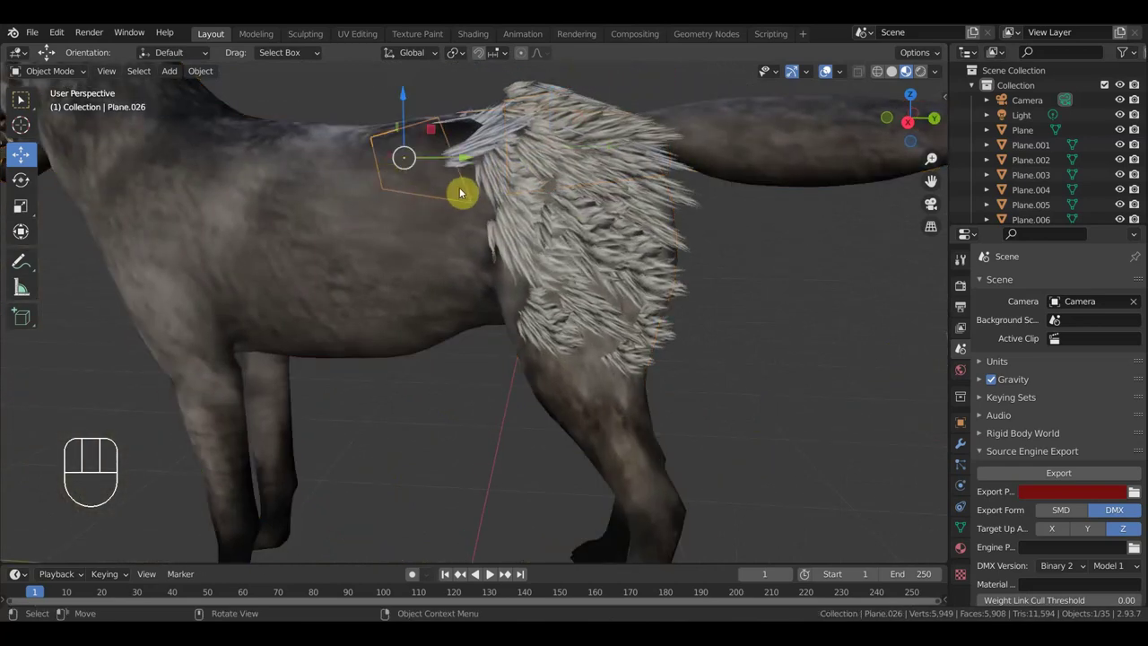
pyautogui.press('g')
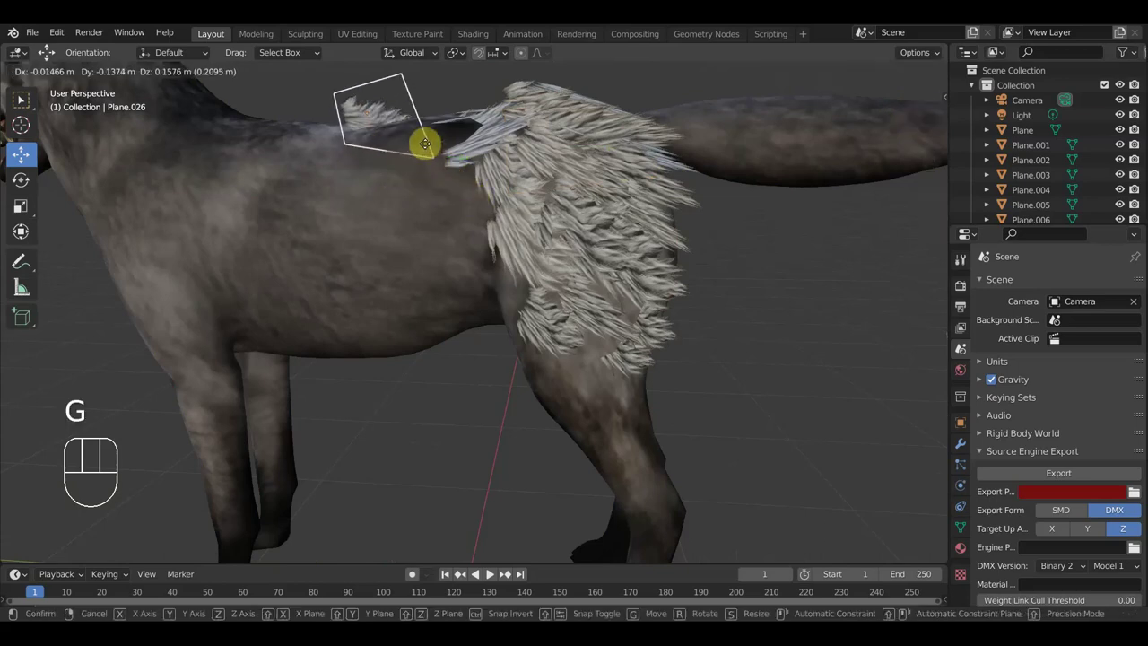
pyautogui.click(428, 147)
pyautogui.moveTo(488, 253); pyautogui.dragTo(472, 341)
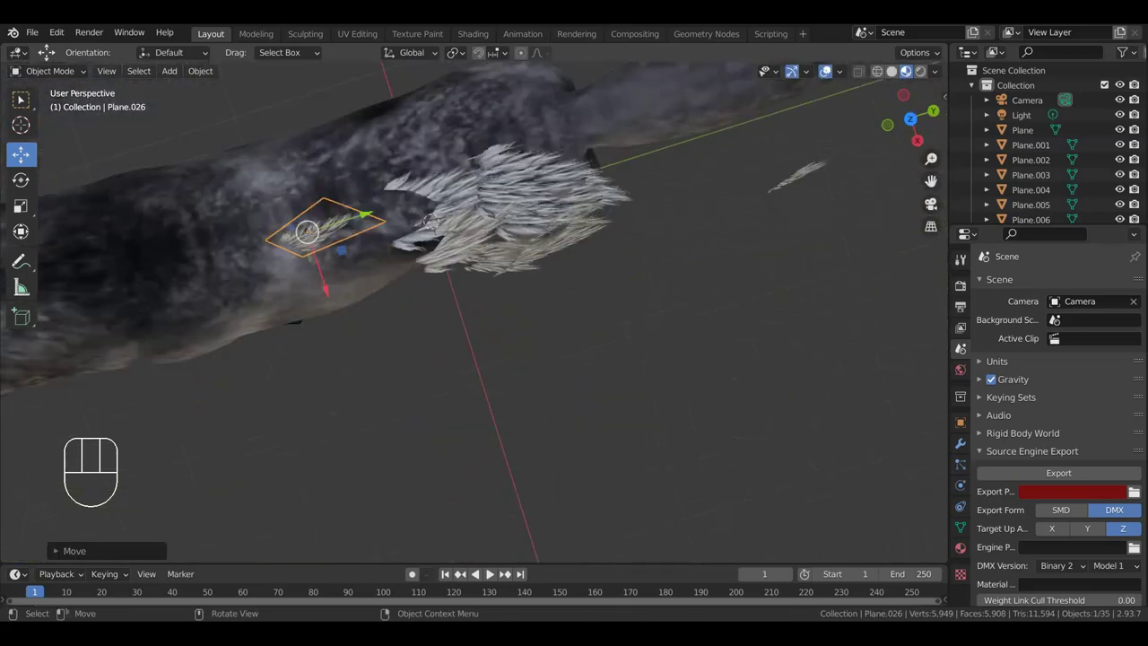
pyautogui.press('r')
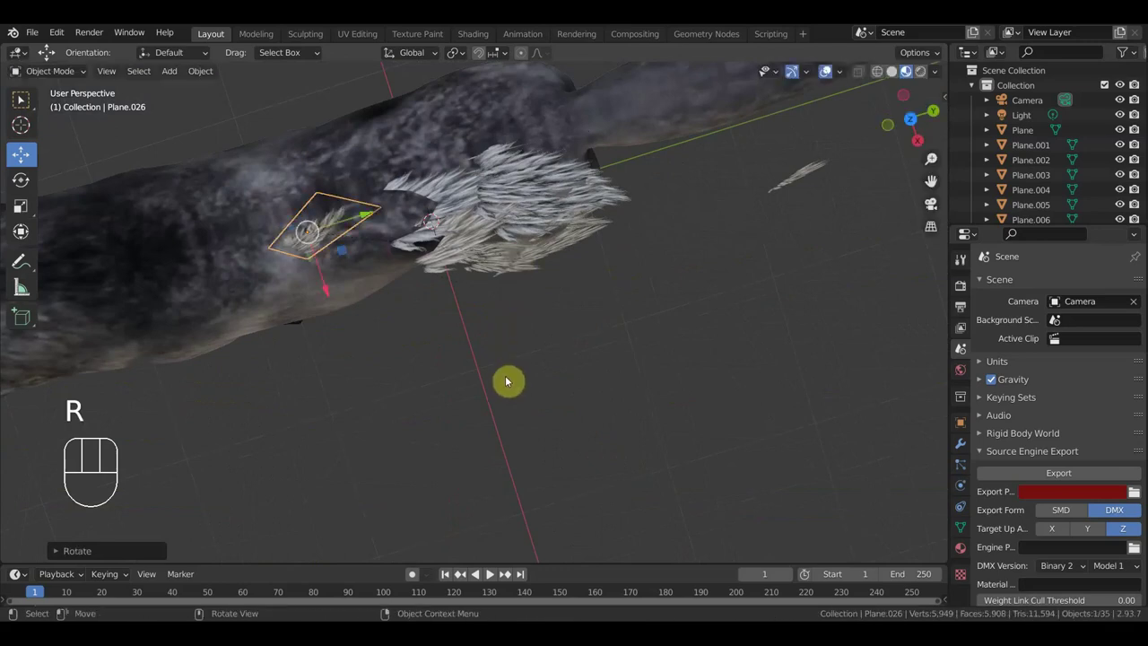
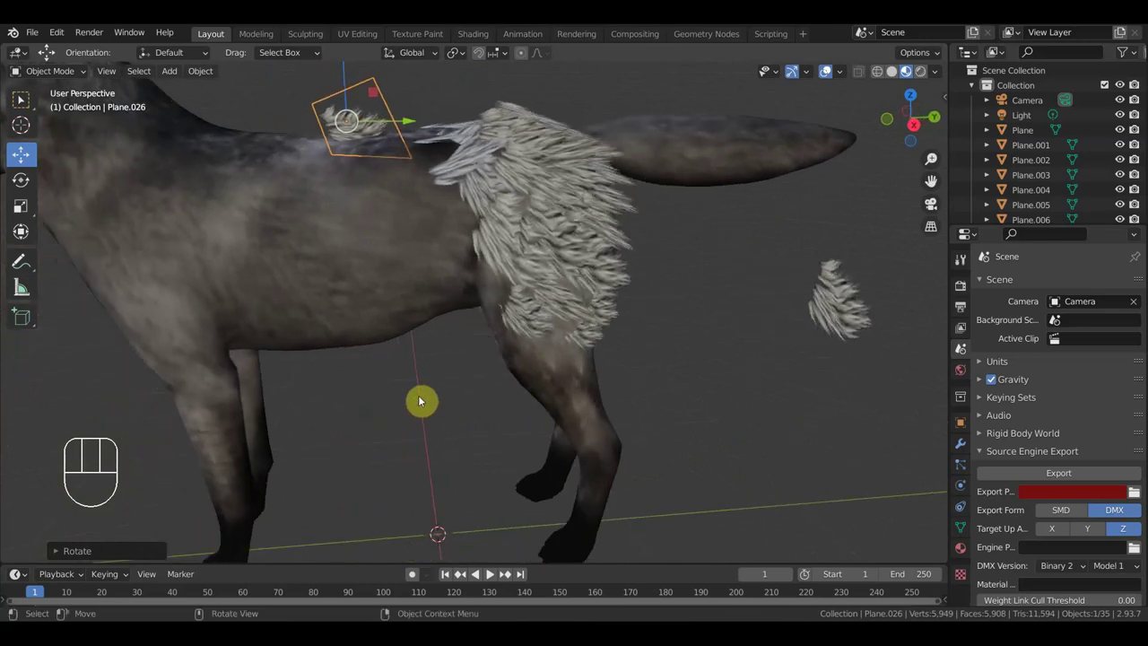
# Enlarge Plane.026 about 1.7 times, place it on the shoulder and tilt it to follow the back.
pyautogui.press('s')
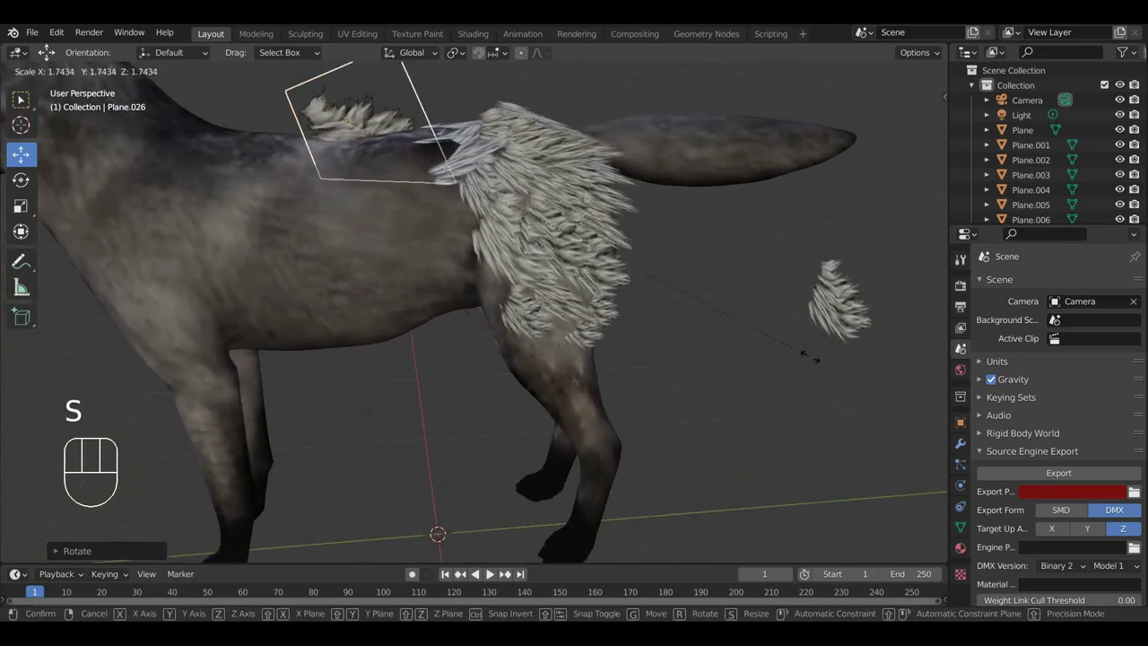
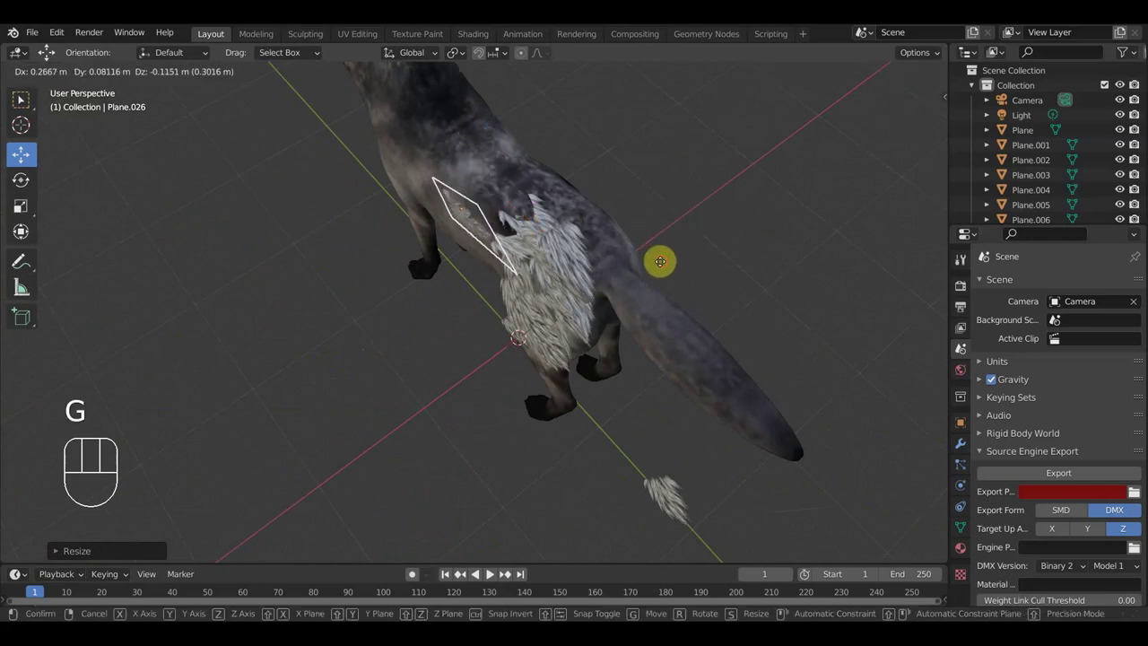
pyautogui.moveTo(687, 264); pyautogui.dragTo(702, 256)
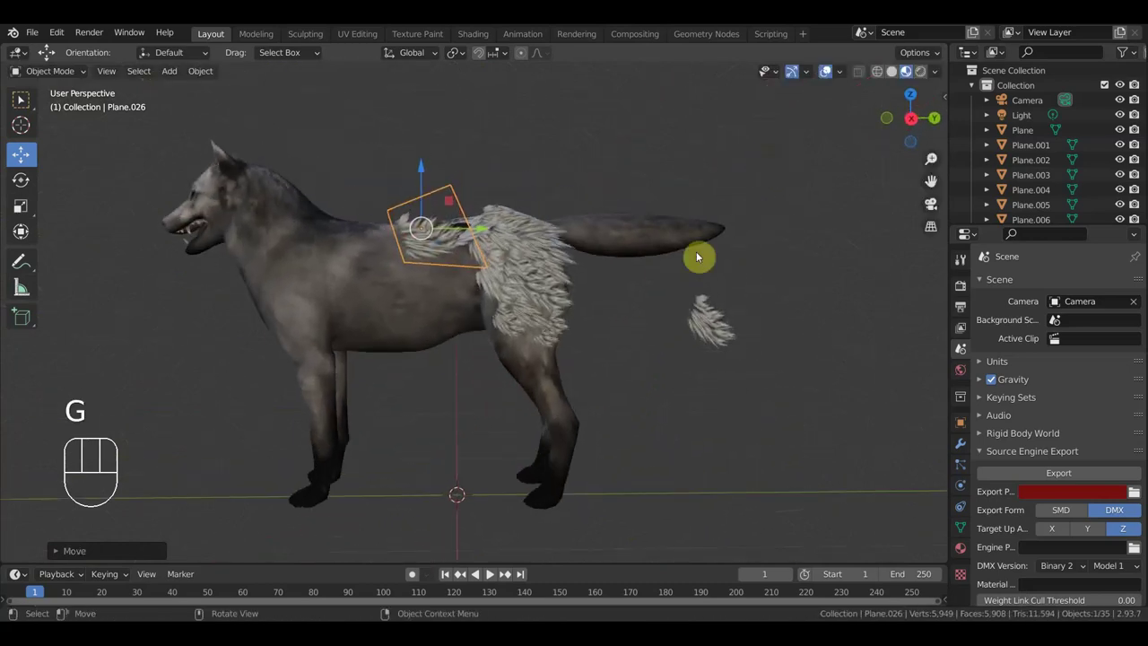
pyautogui.moveTo(557, 392); pyautogui.dragTo(474, 374)
pyautogui.press('r')
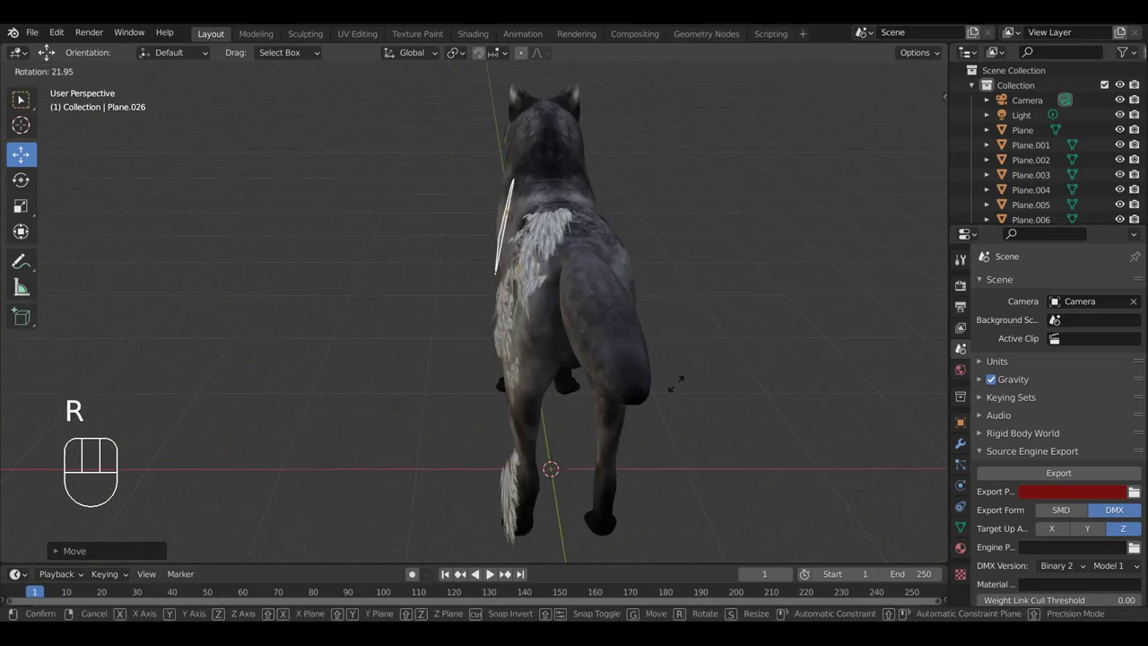
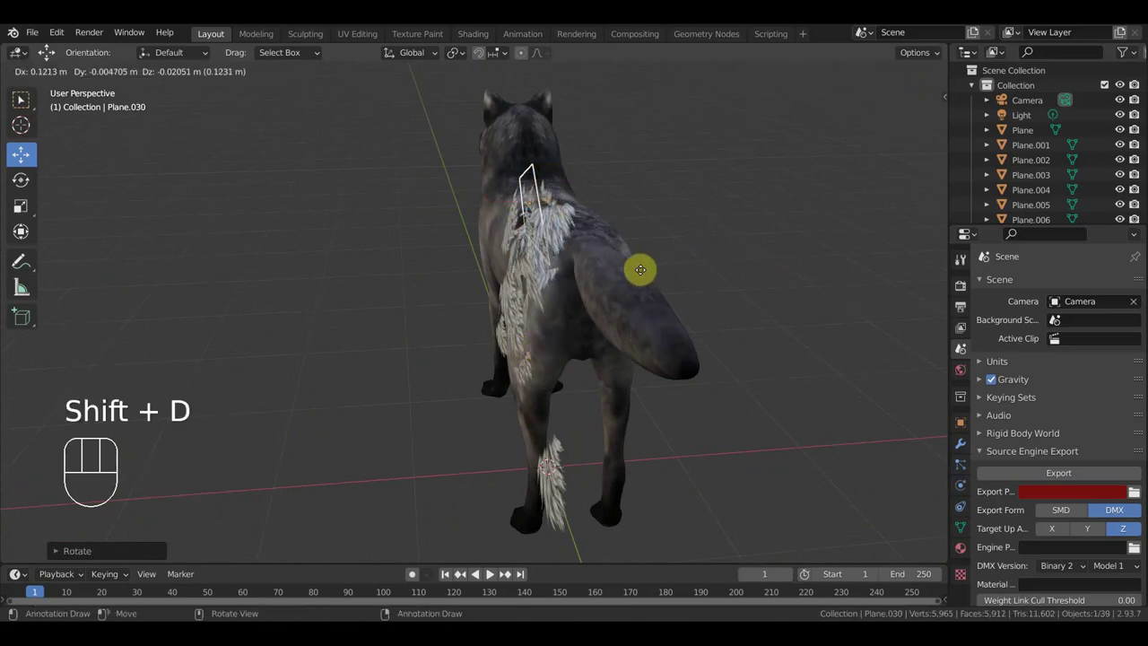
# Place and rotate the duplicated card on the upper back, moving it toward the neck.
pyautogui.click(642, 279)
pyautogui.press('r')
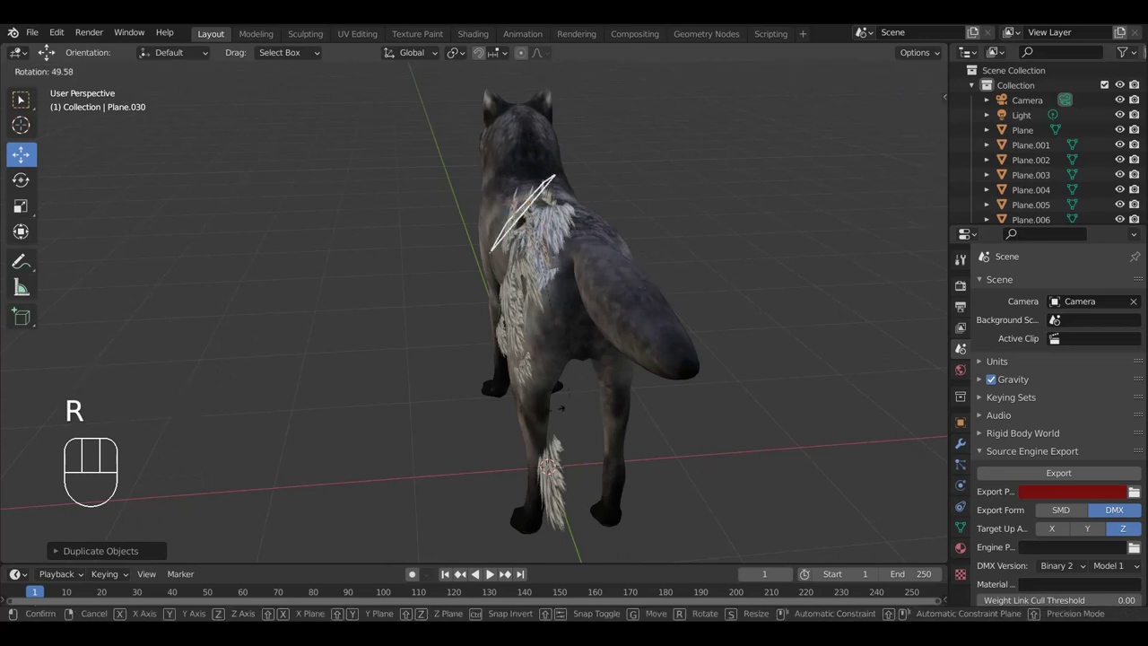
pyautogui.press('g')
pyautogui.moveTo(660, 328); pyautogui.dragTo(780, 297)
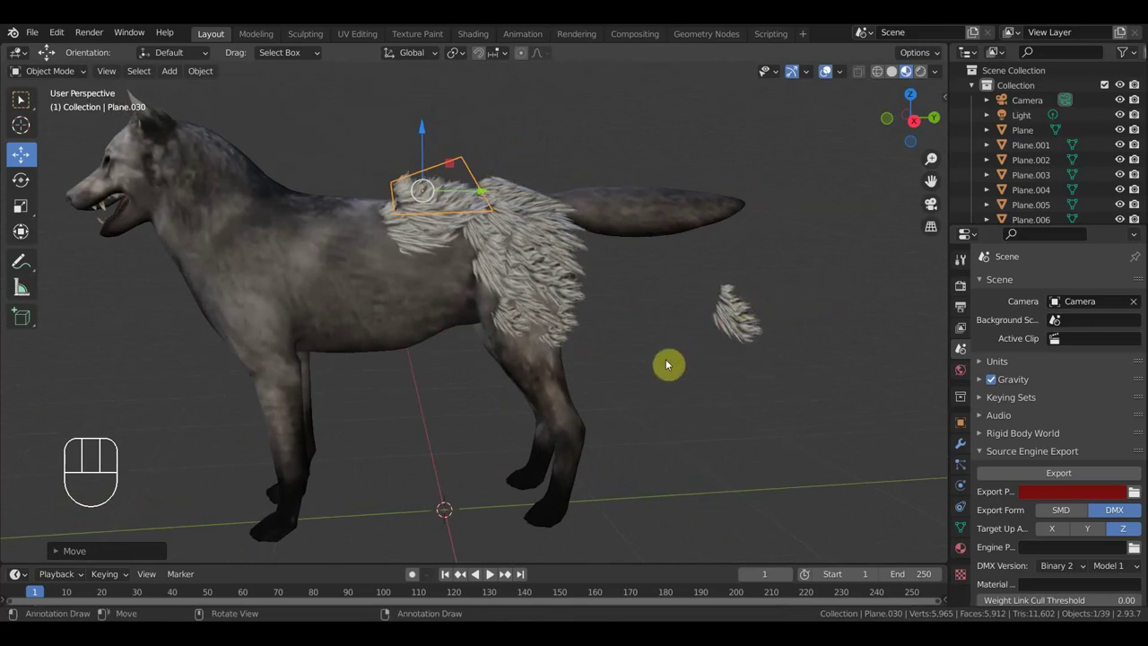
pyautogui.press('r')
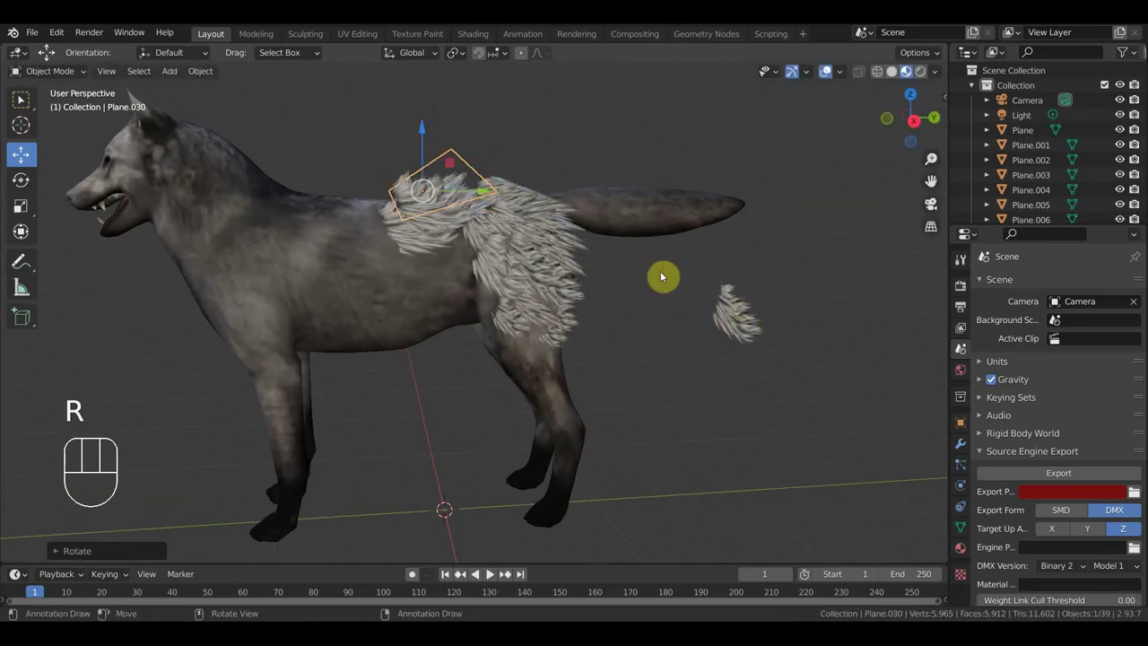
pyautogui.press('g')
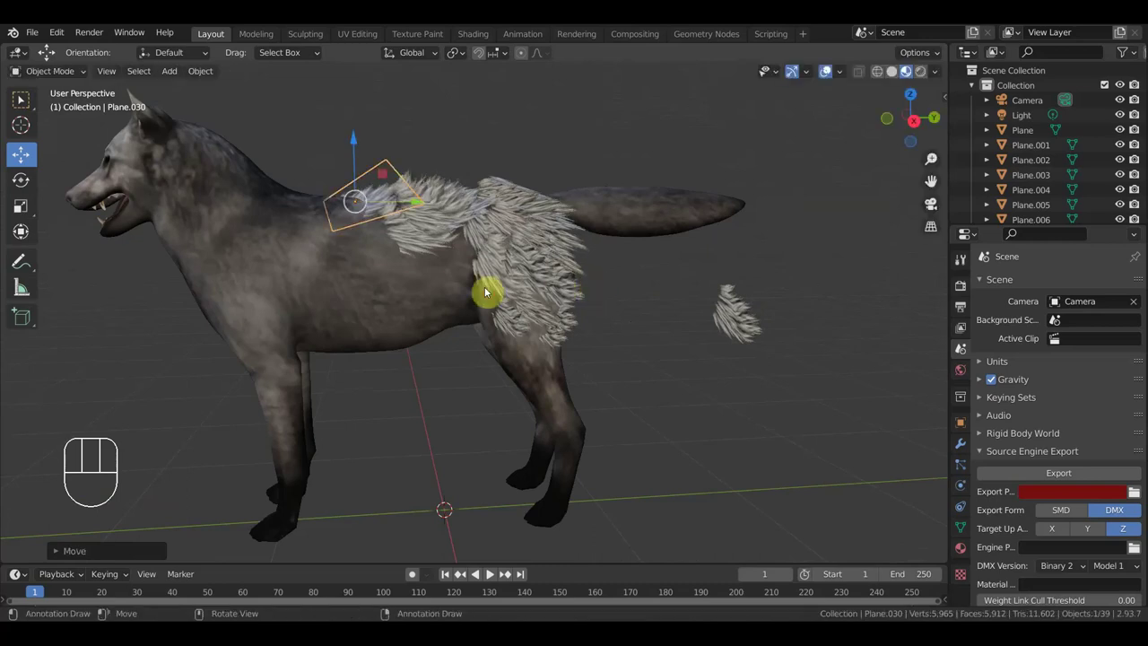
# Duplicate another card up to Plane.031 over the shoulder and rotate Plane.030 along the back.
pyautogui.press('shift+d')
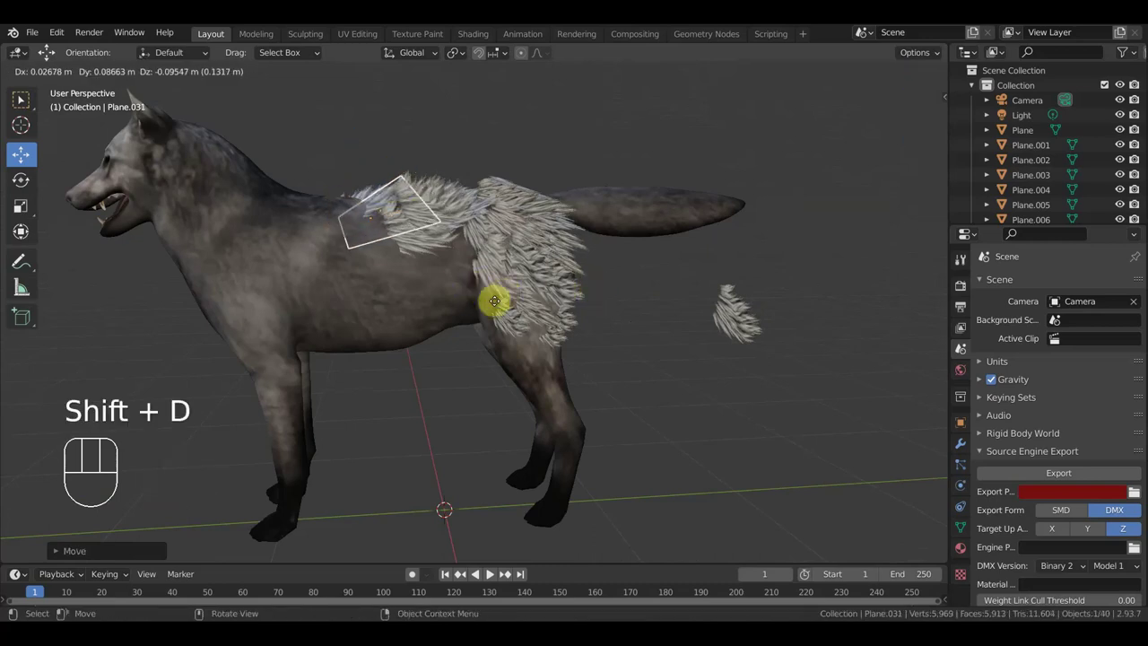
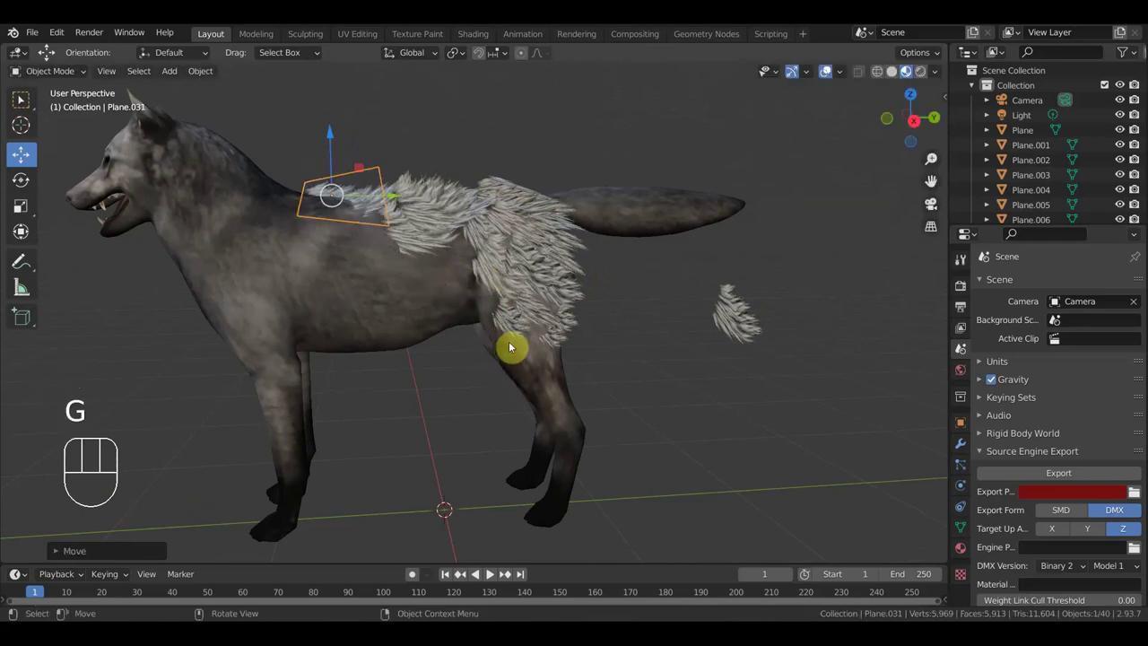
pyautogui.moveTo(458, 364); pyautogui.dragTo(284, 463)
pyautogui.press('r')
pyautogui.press('g')
pyautogui.click(602, 167)
pyautogui.press('r')
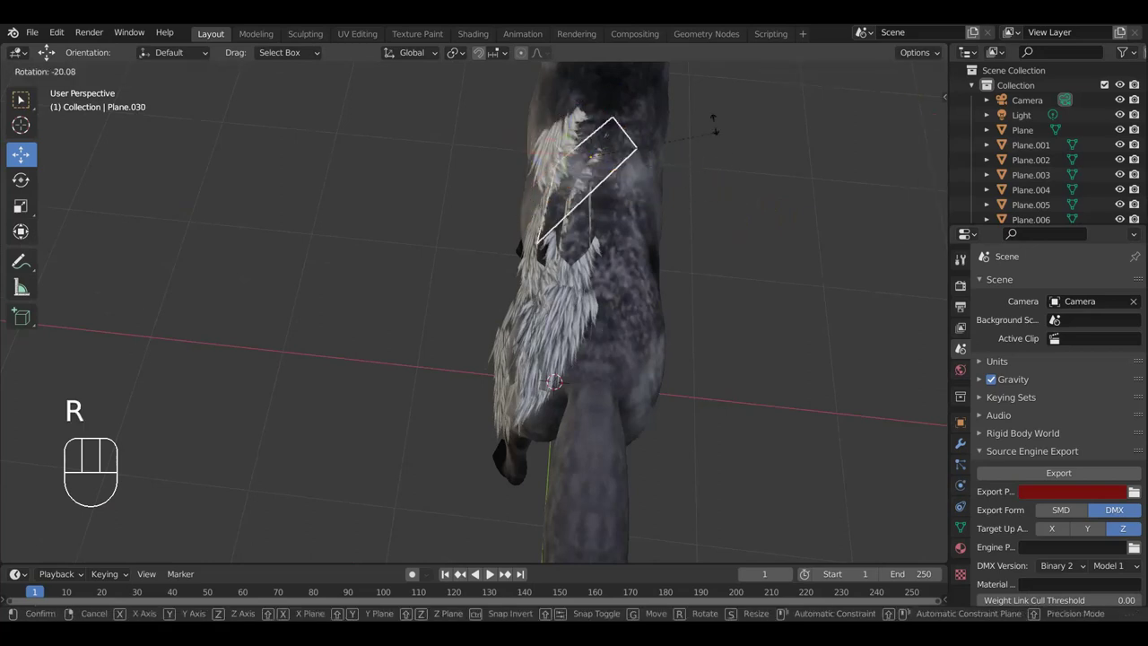
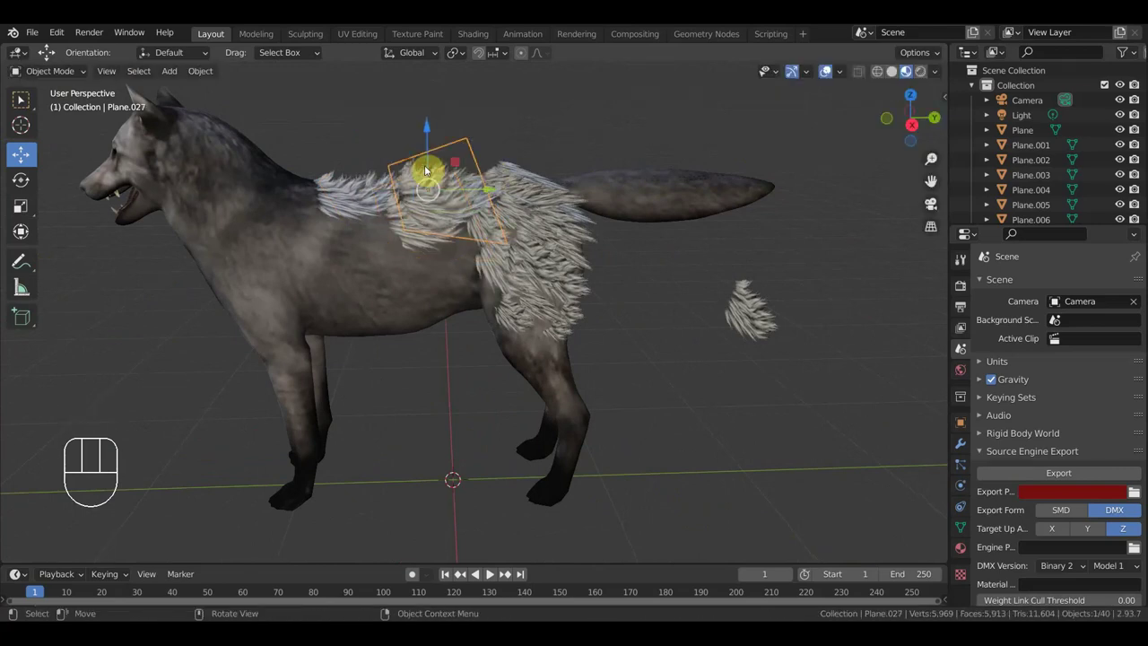
# Rotate the shoulder fur card Plane.027 closer against the body.
pyautogui.press('r')
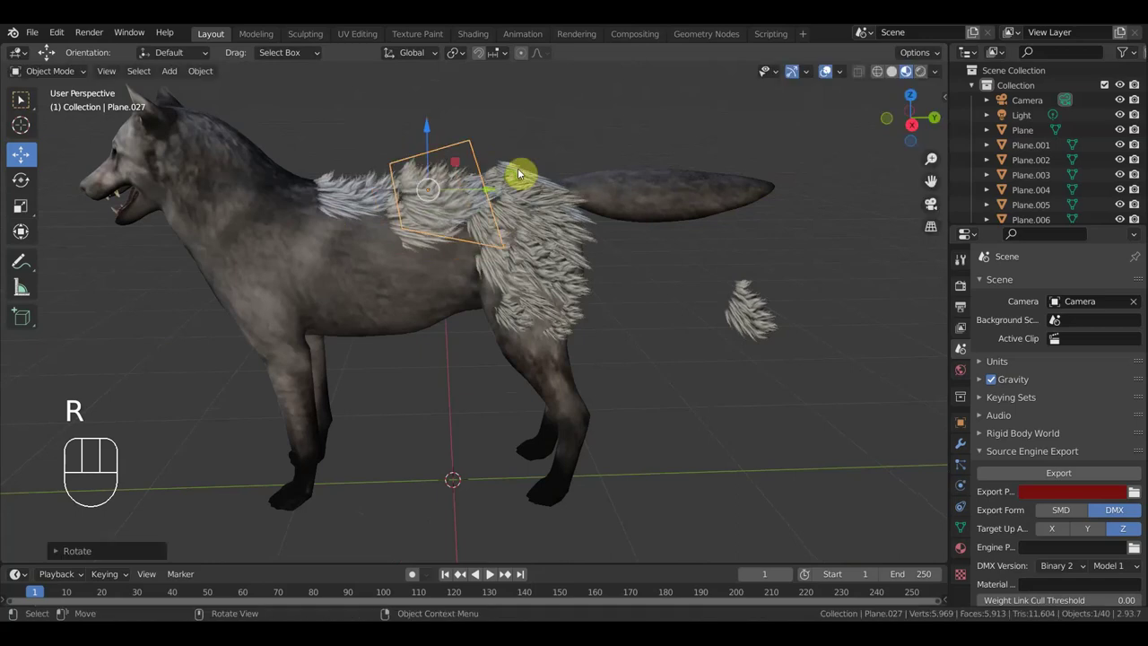
pyautogui.moveTo(495, 192); pyautogui.dragTo(445, 209)
pyautogui.click(490, 162)
pyautogui.click(501, 157)
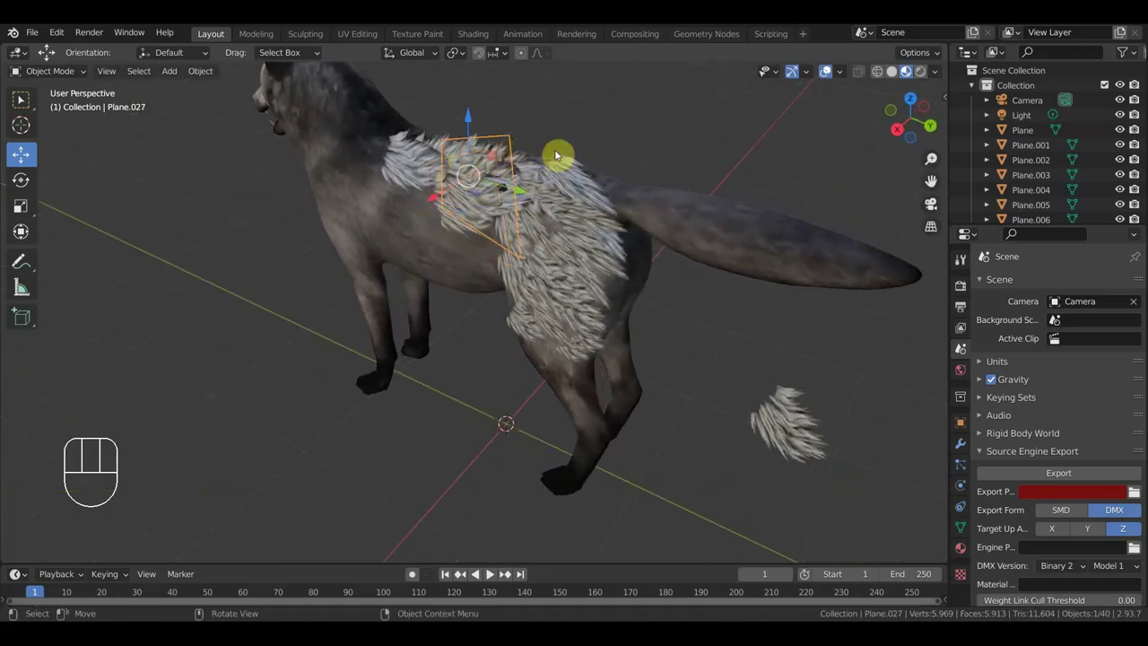
pyautogui.moveTo(586, 139); pyautogui.dragTo(621, 136)
pyautogui.press('r')
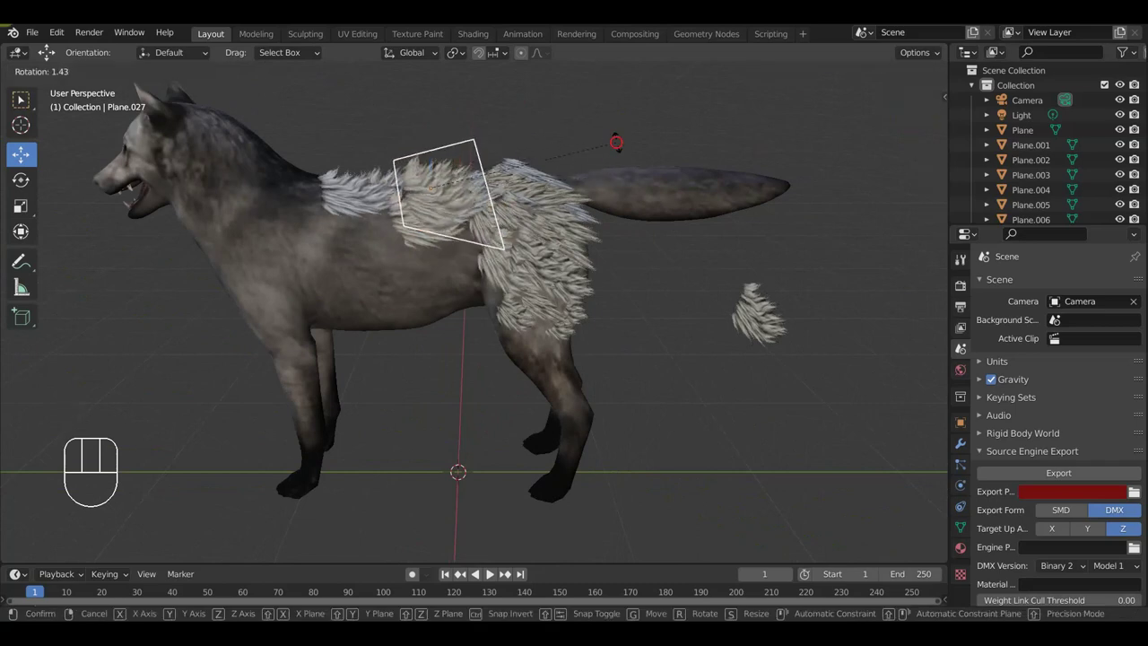
# From the front view, tilt side card Plane.023 in against the body and return to the side view.
pyautogui.press('KP_1')
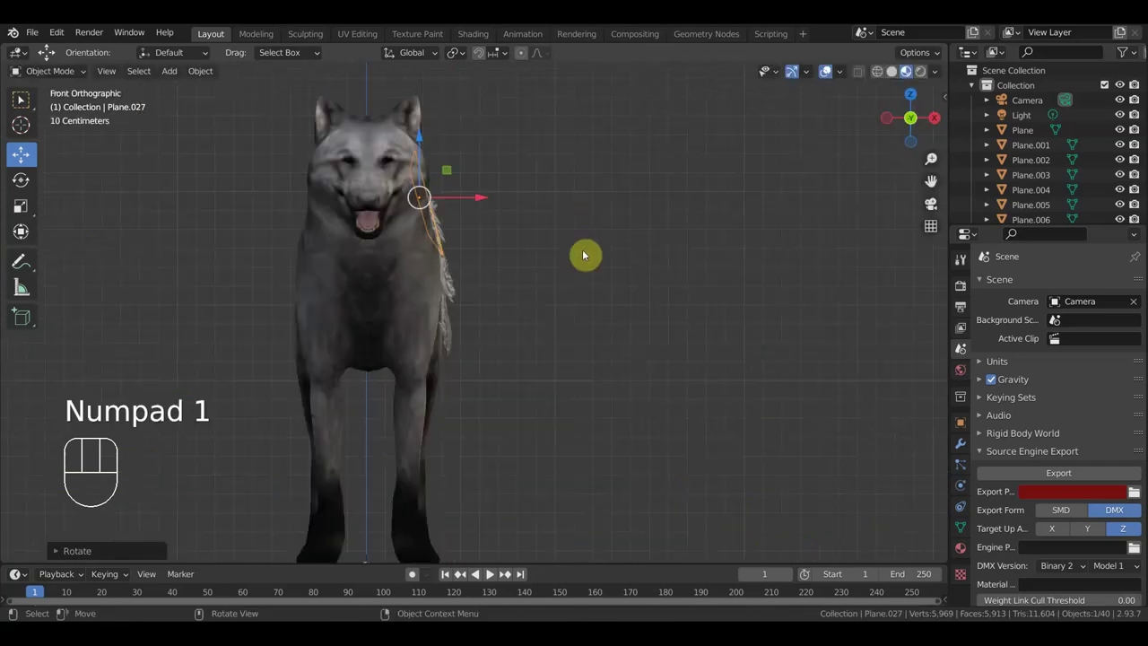
pyautogui.click(454, 355)
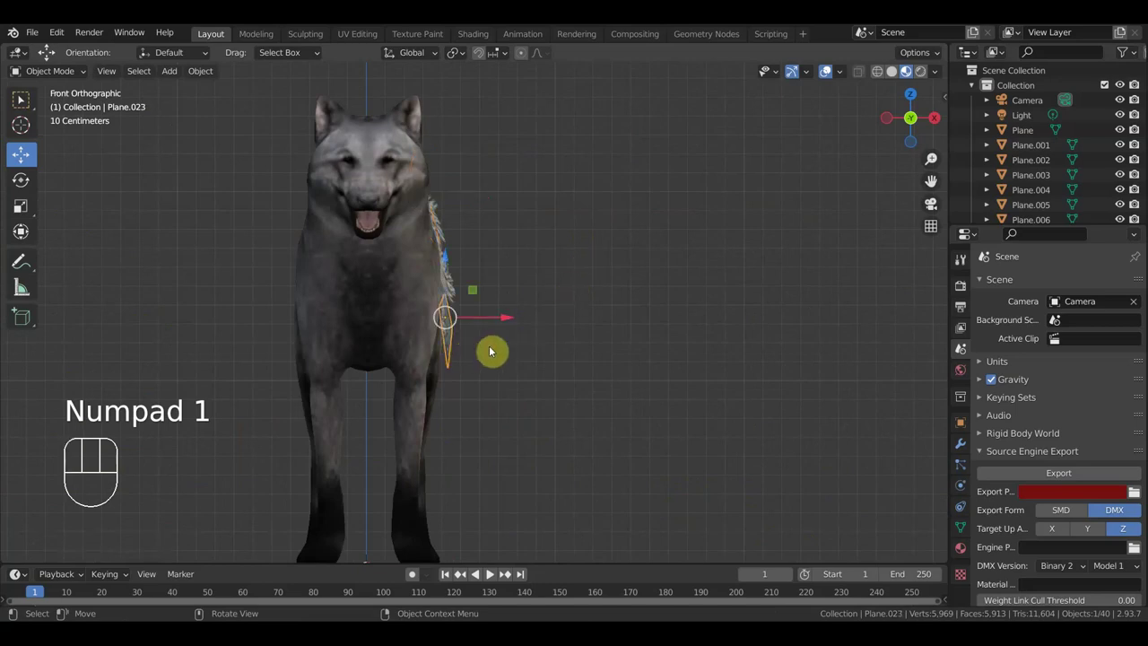
pyautogui.press('r')
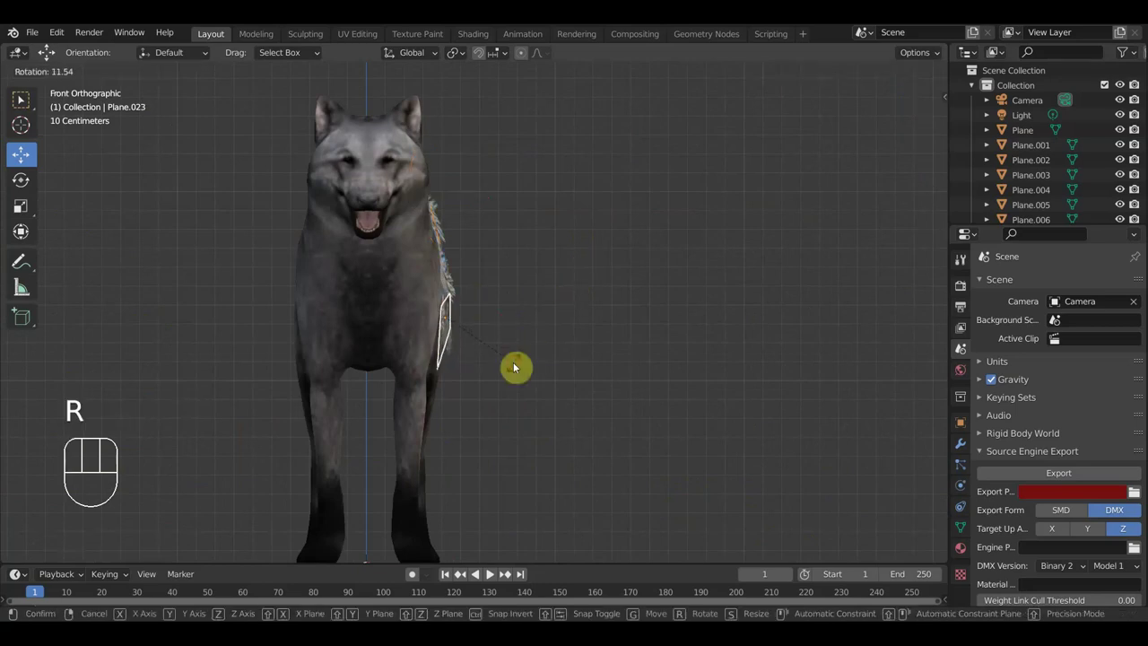
pyautogui.moveTo(512, 347); pyautogui.dragTo(434, 331)
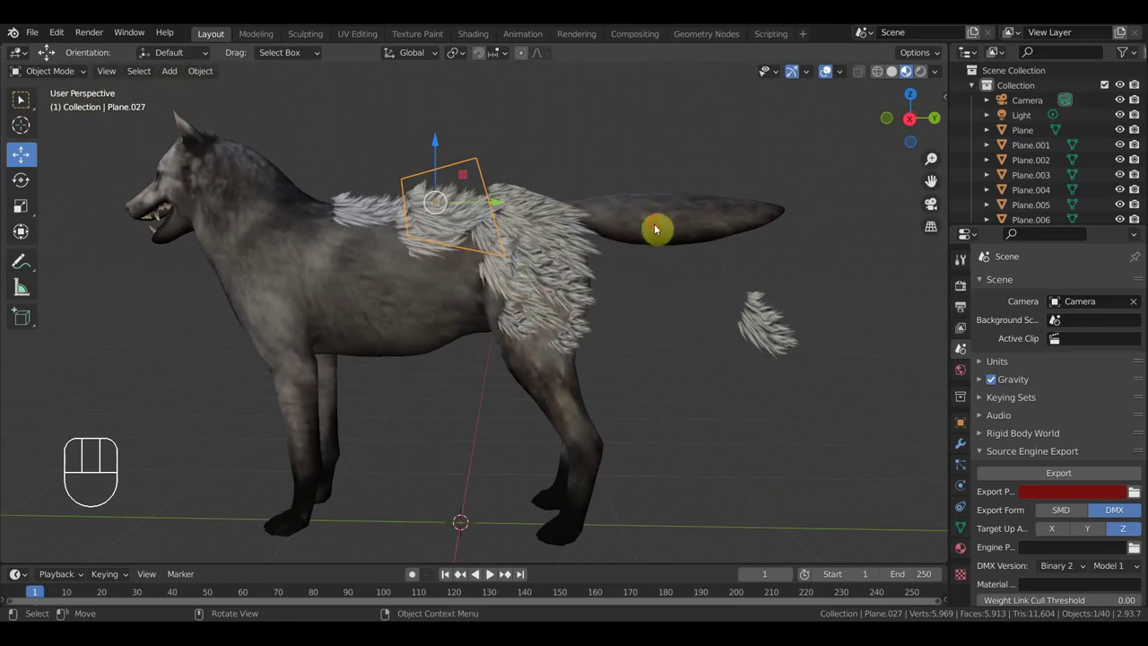
# Hide the wolf body and select the back and shoulder fur card planes on their own.
pyautogui.press('h')
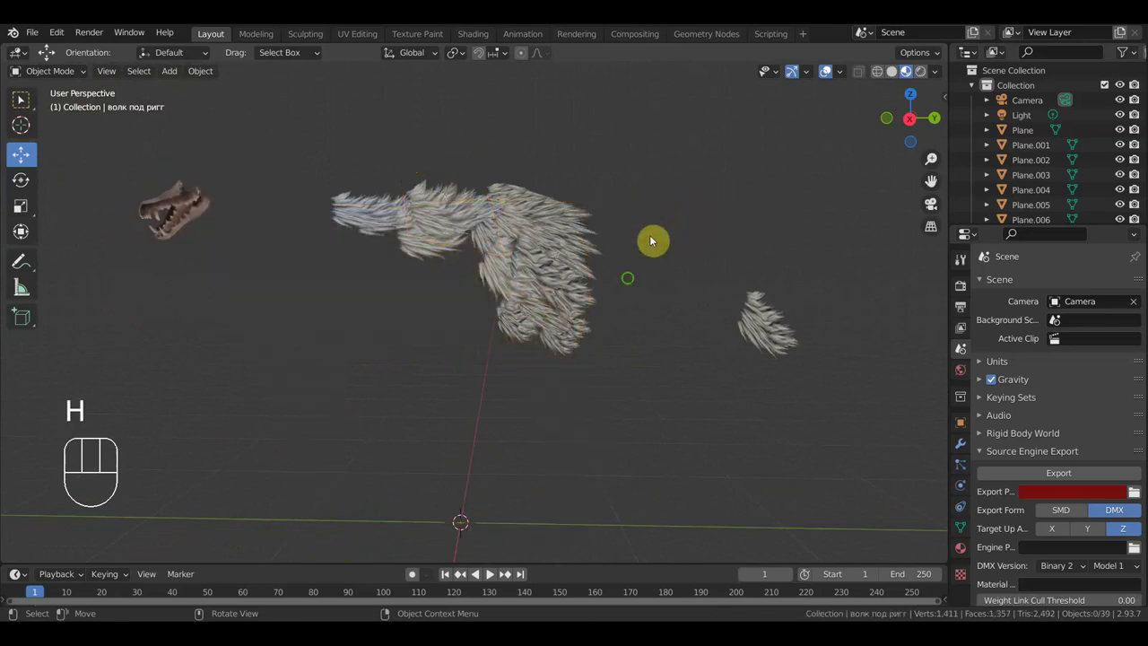
pyautogui.moveTo(556, 332); pyautogui.dragTo(614, 374)
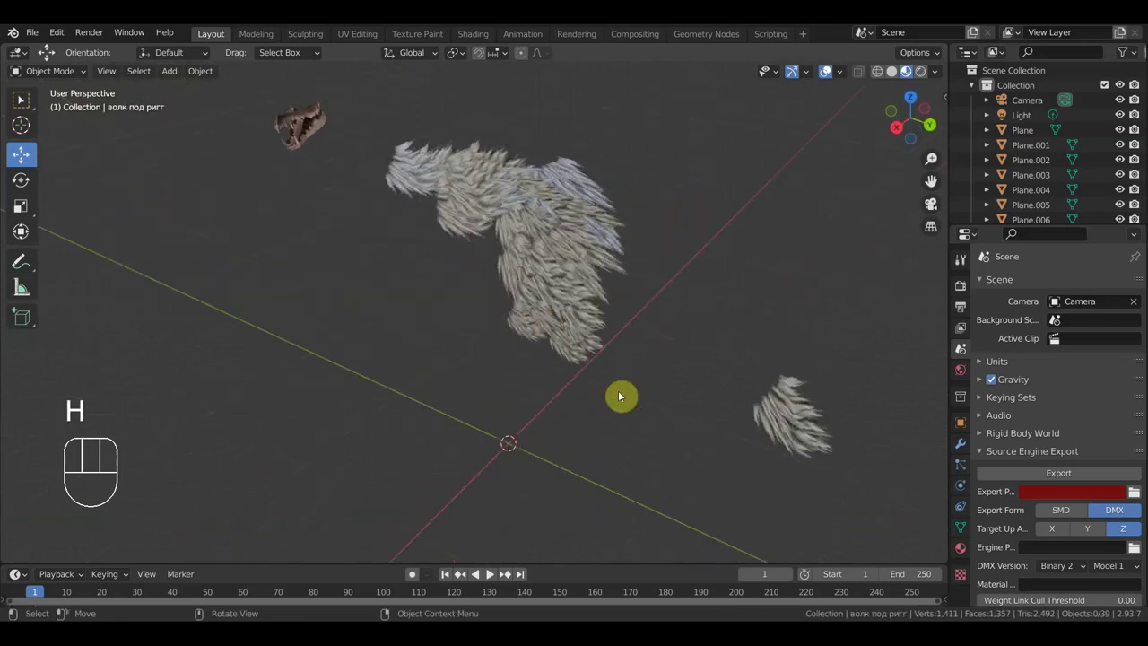
pyautogui.click(578, 286)
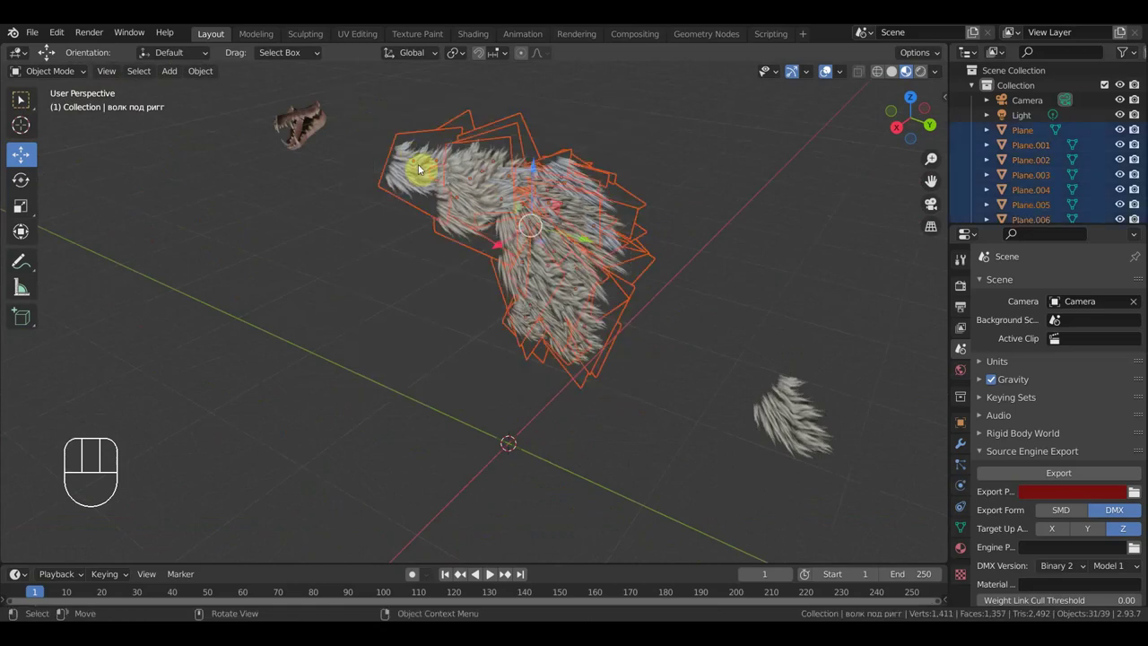
pyautogui.click(402, 173)
pyautogui.click(402, 173)
pyautogui.click(402, 173)
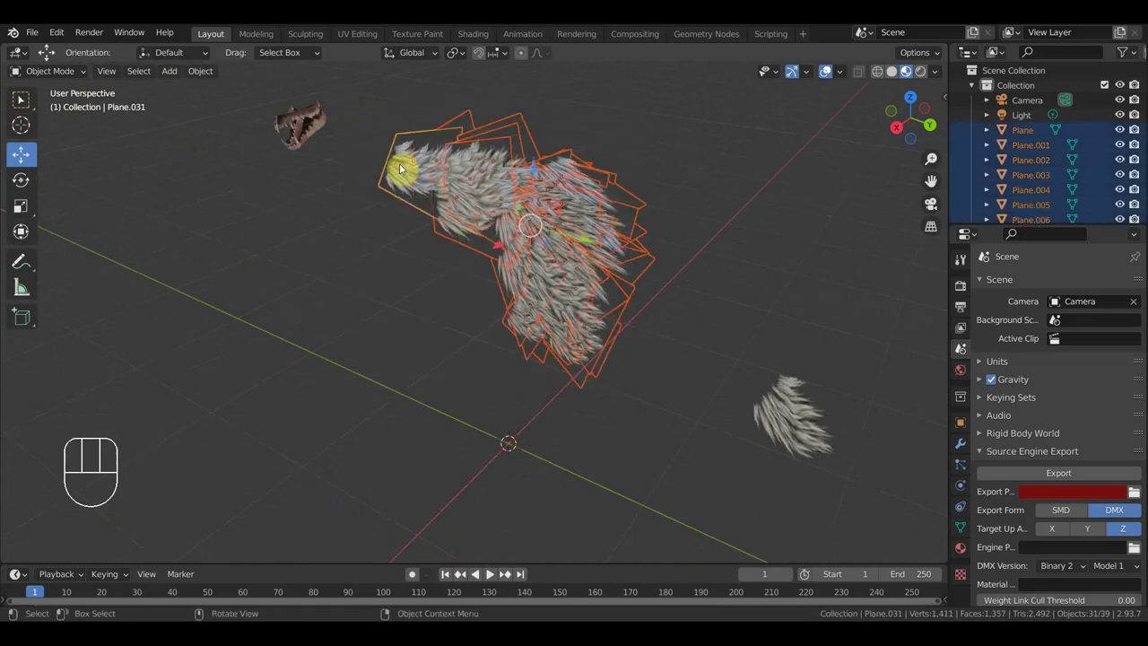
# Join the selected fur cards into one object, Plane.031, then reveal the wolf body again.
pyautogui.press('ctrl+p')
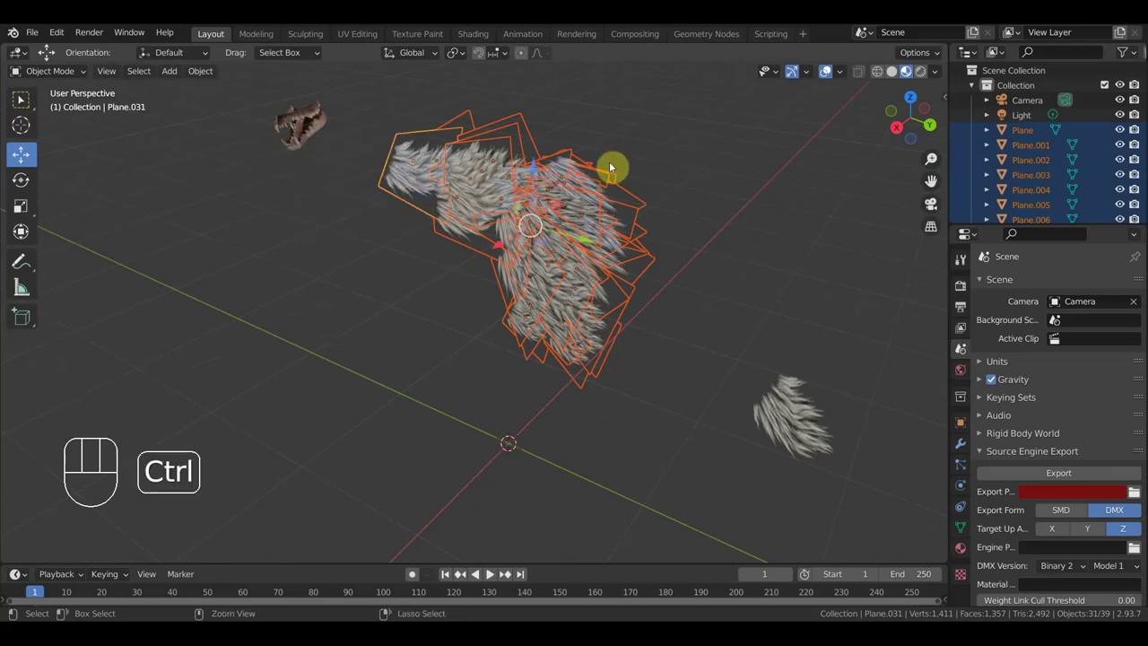
pyautogui.press('ctrl+j')
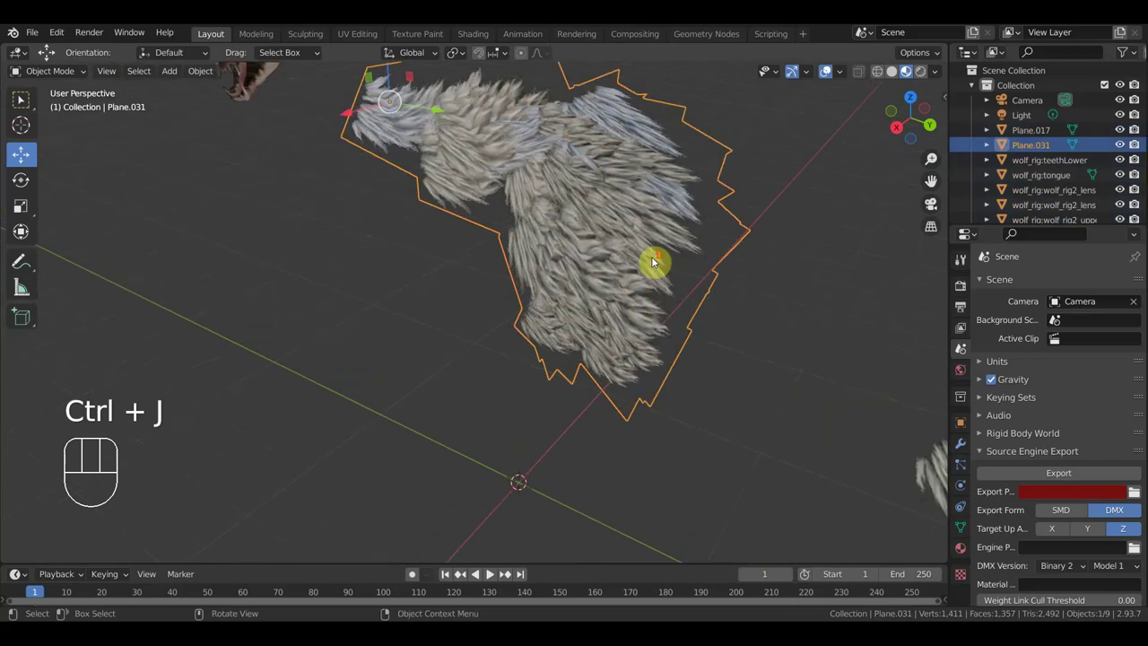
pyautogui.middleClick(729, 261)
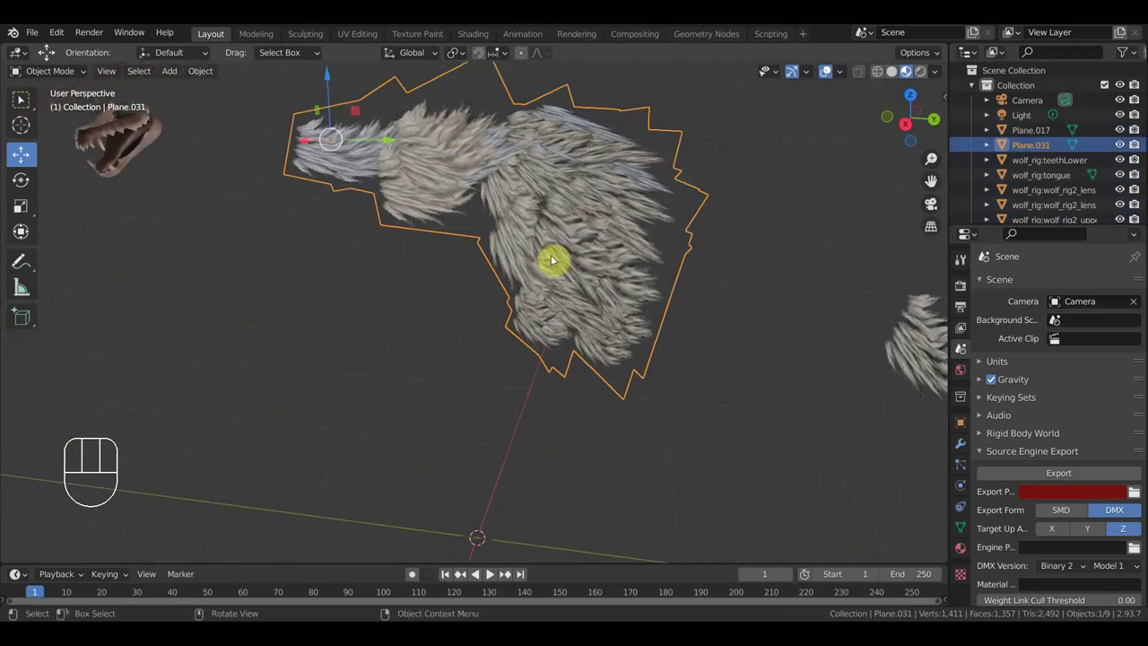
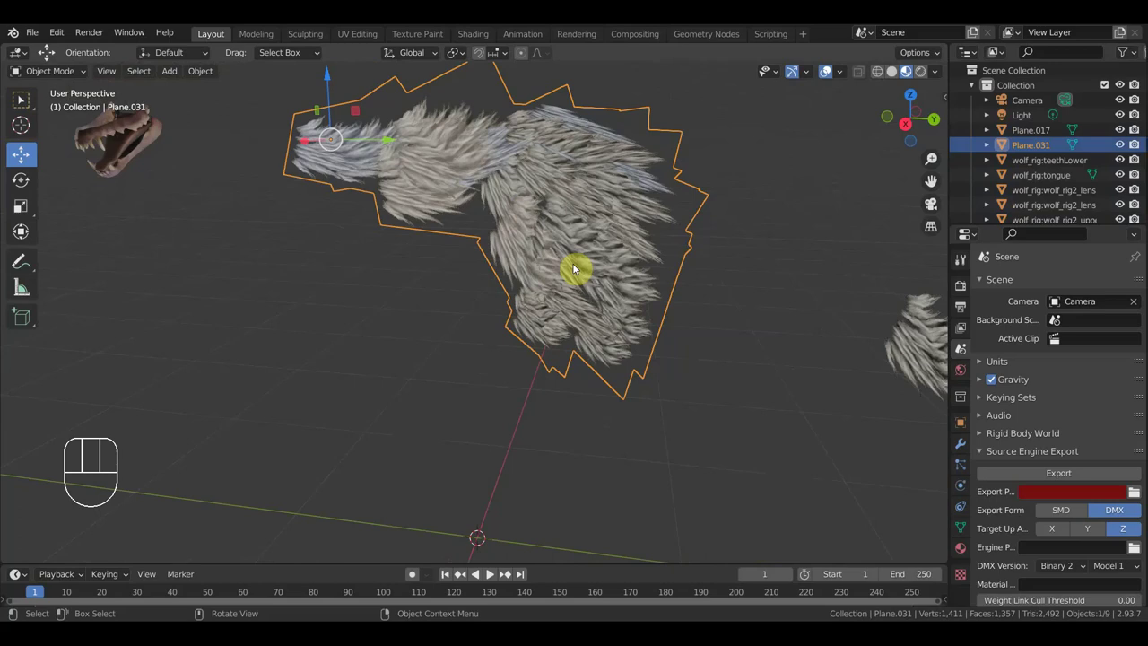
pyautogui.press('alt+h')
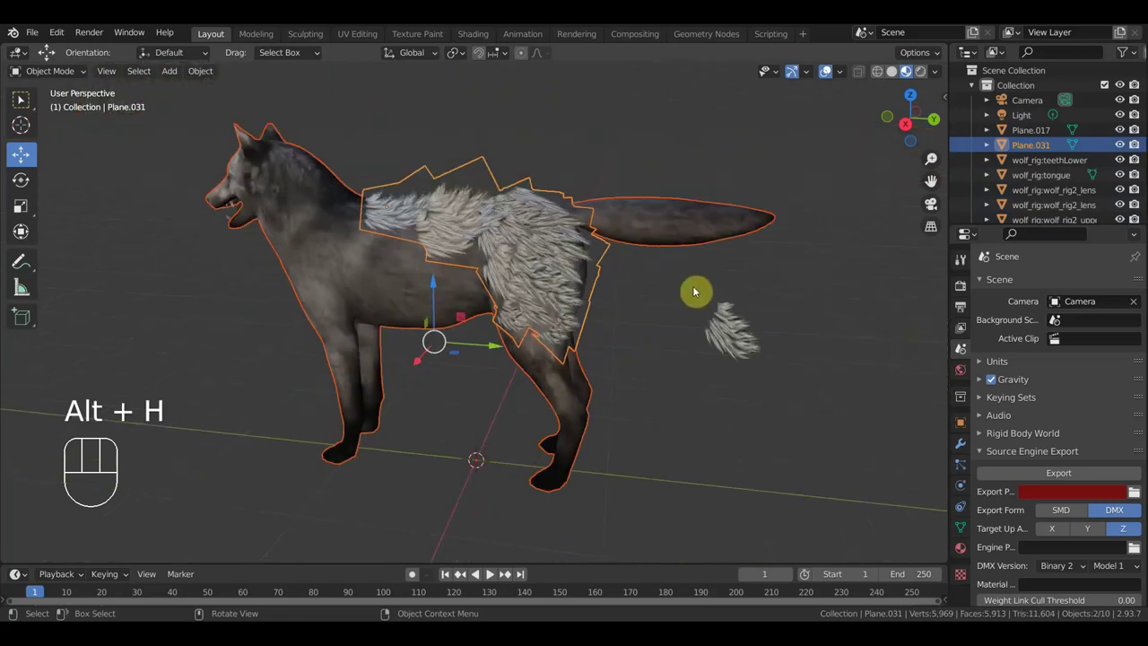
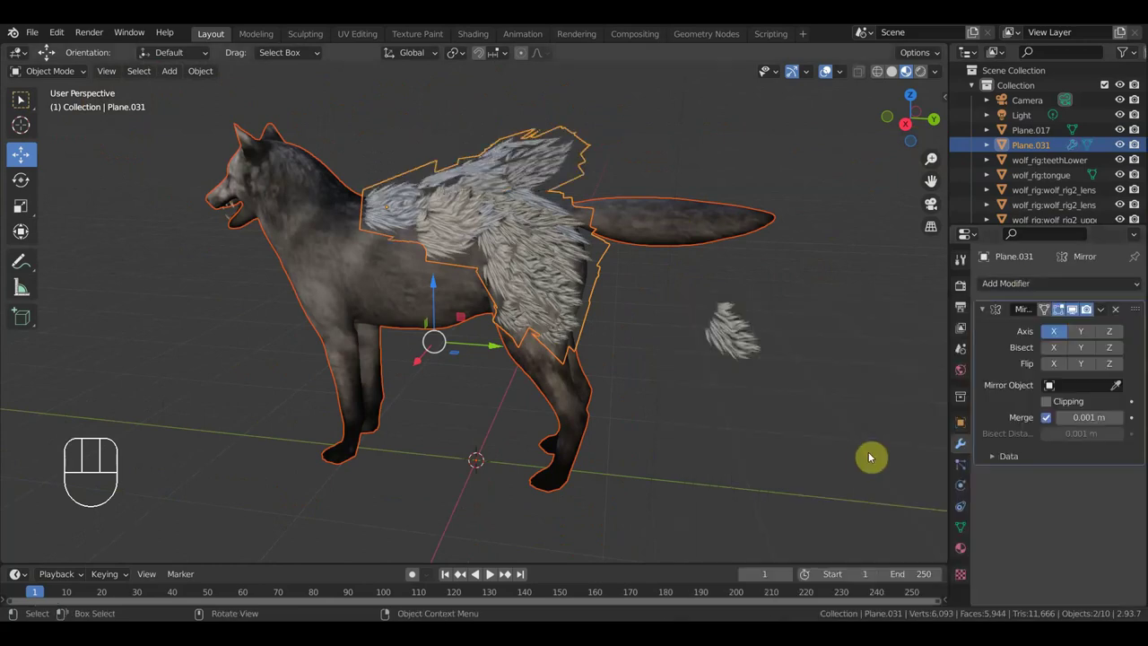
# Pick the Mirror modifier's mirror object directly in the scene with the eyedropper.
pyautogui.click(1120, 388)
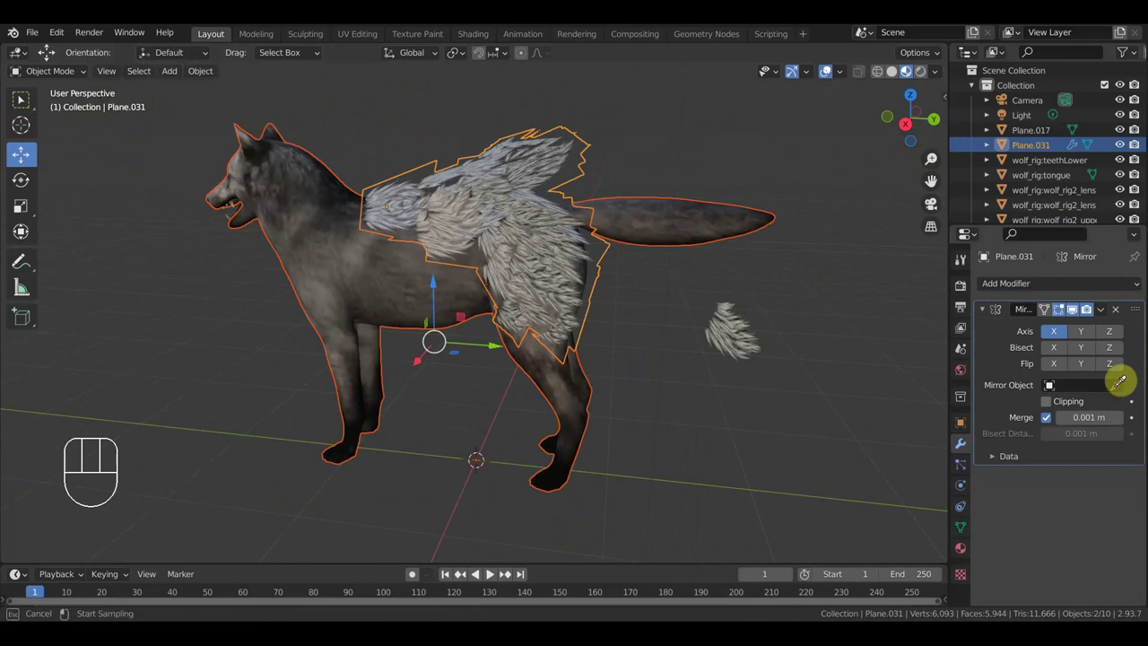
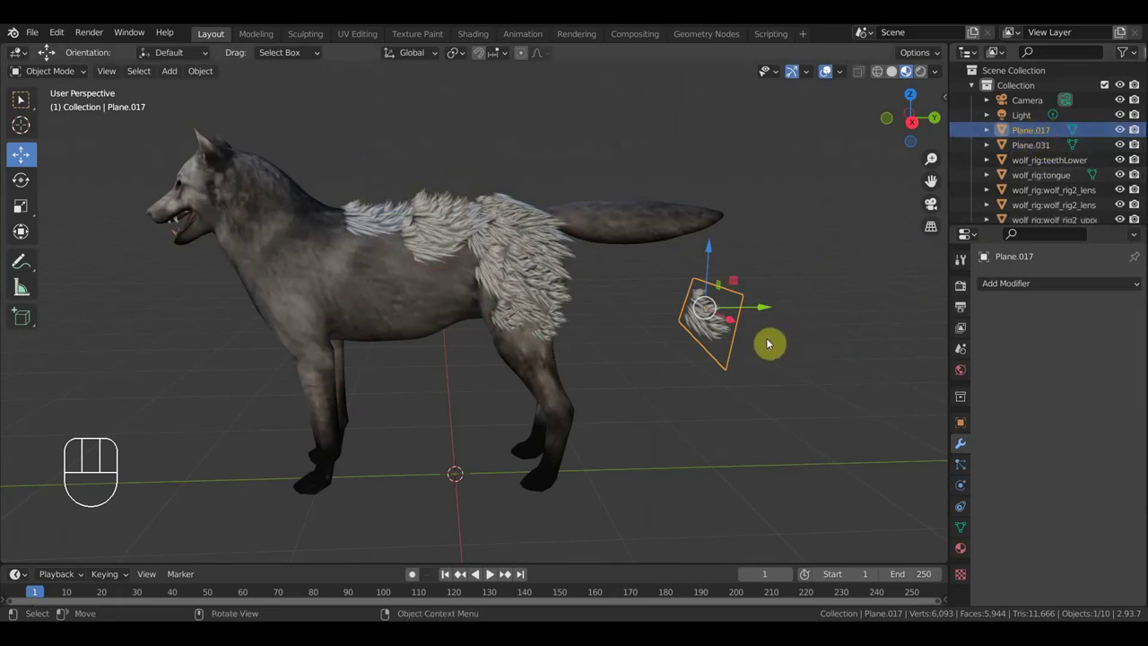
# Turn the view toward the wolf's front to review the fur cards.
pyautogui.moveTo(761, 355); pyautogui.dragTo(729, 300)
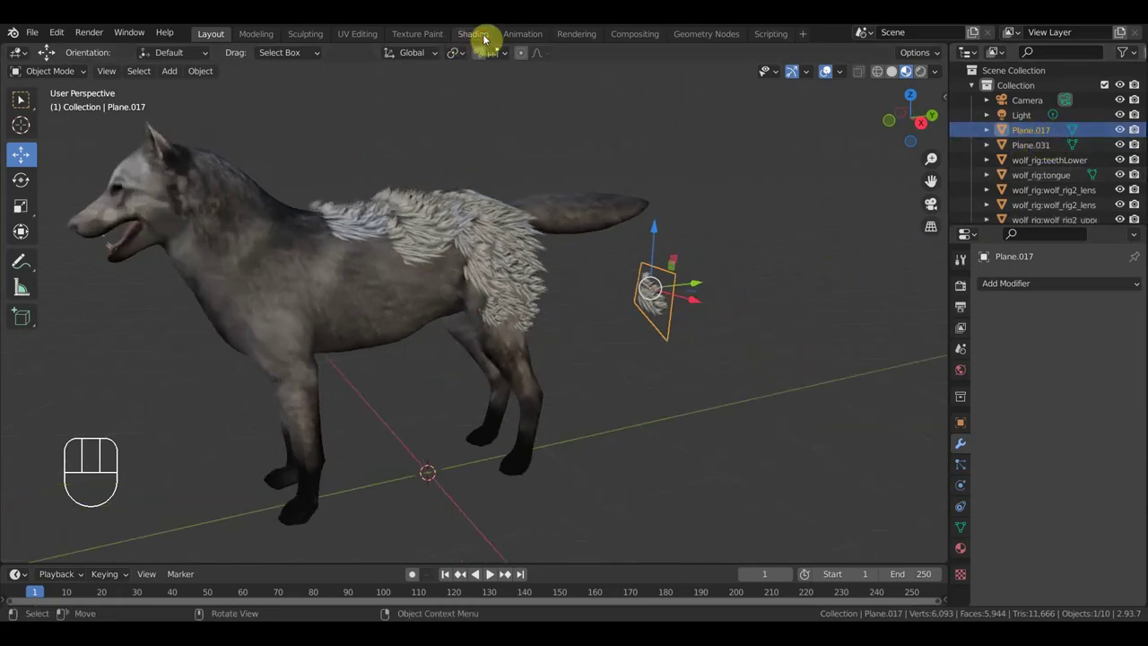
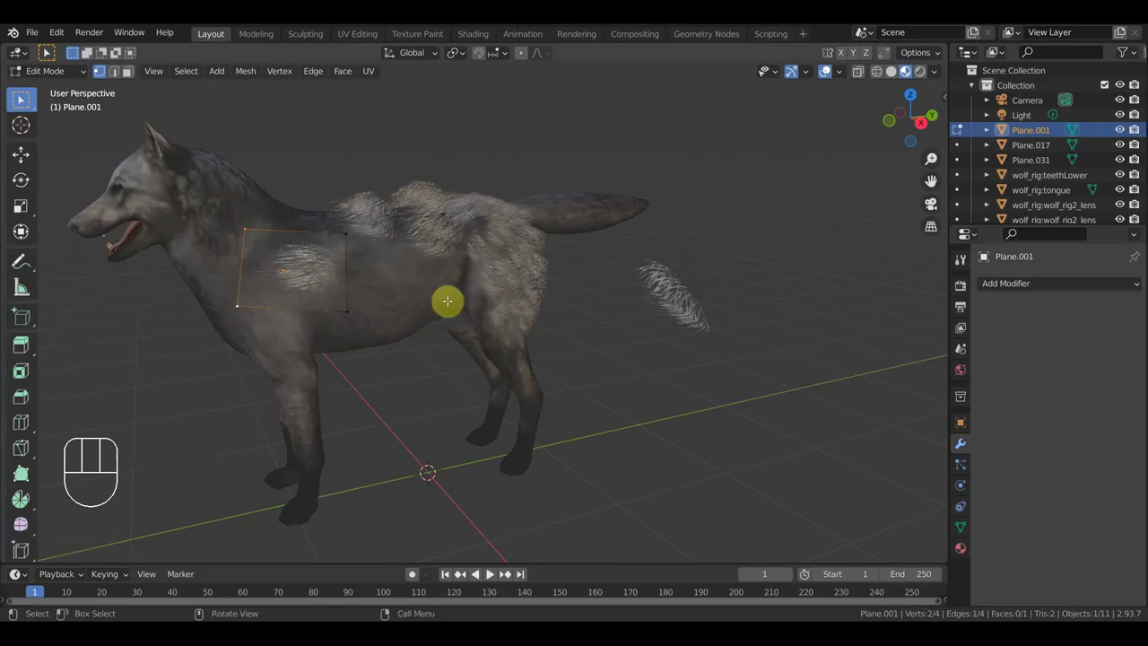
# Move and tilt fur card Plane.001 onto the wolf's neck and shoulder, then select the body fur Plane.031.
pyautogui.press('g')
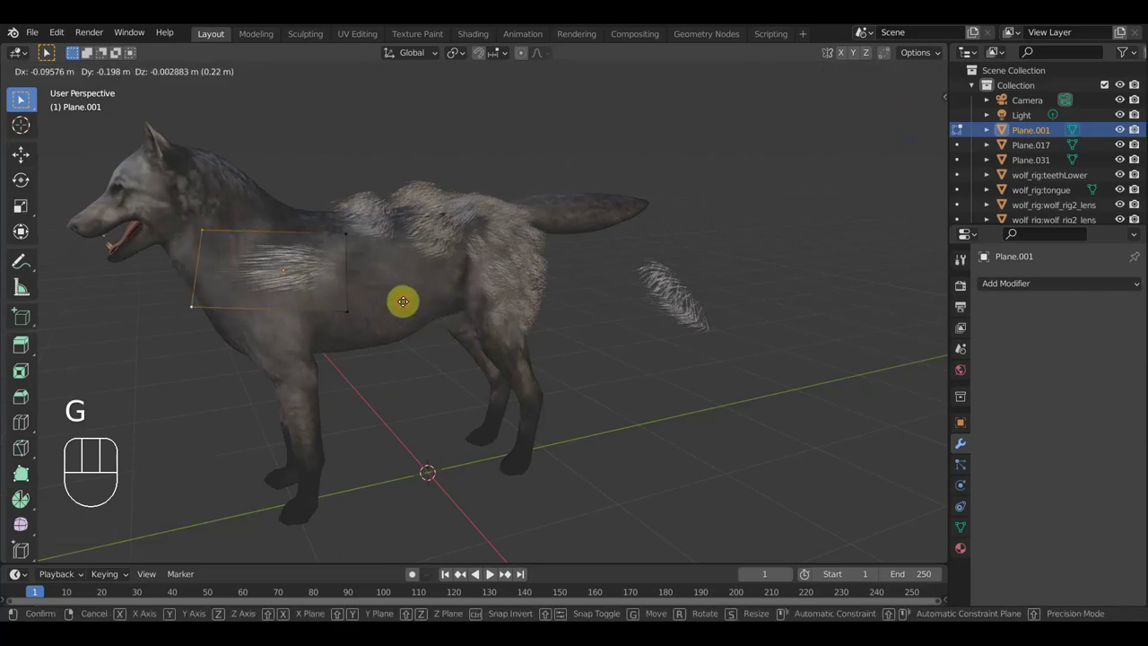
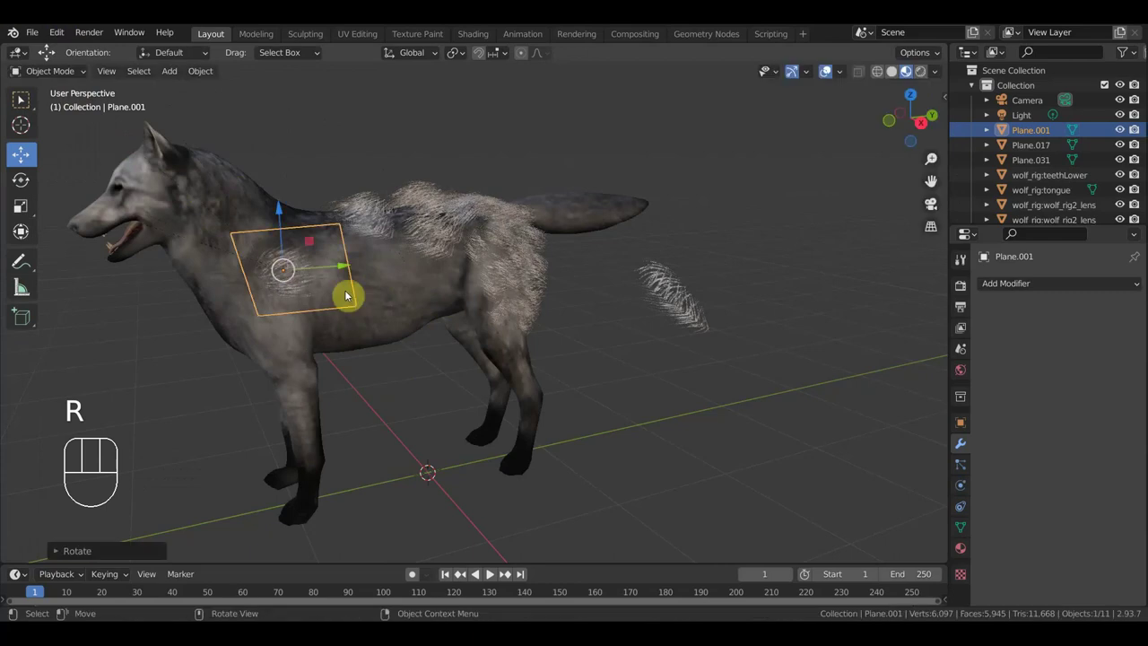
pyautogui.press('g')
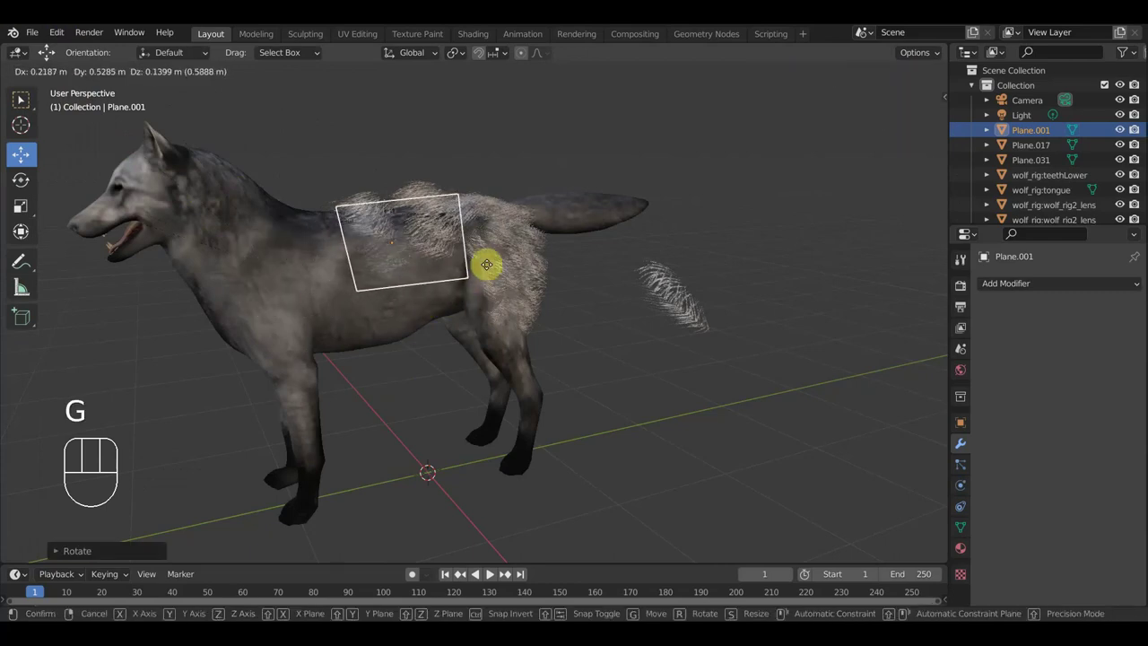
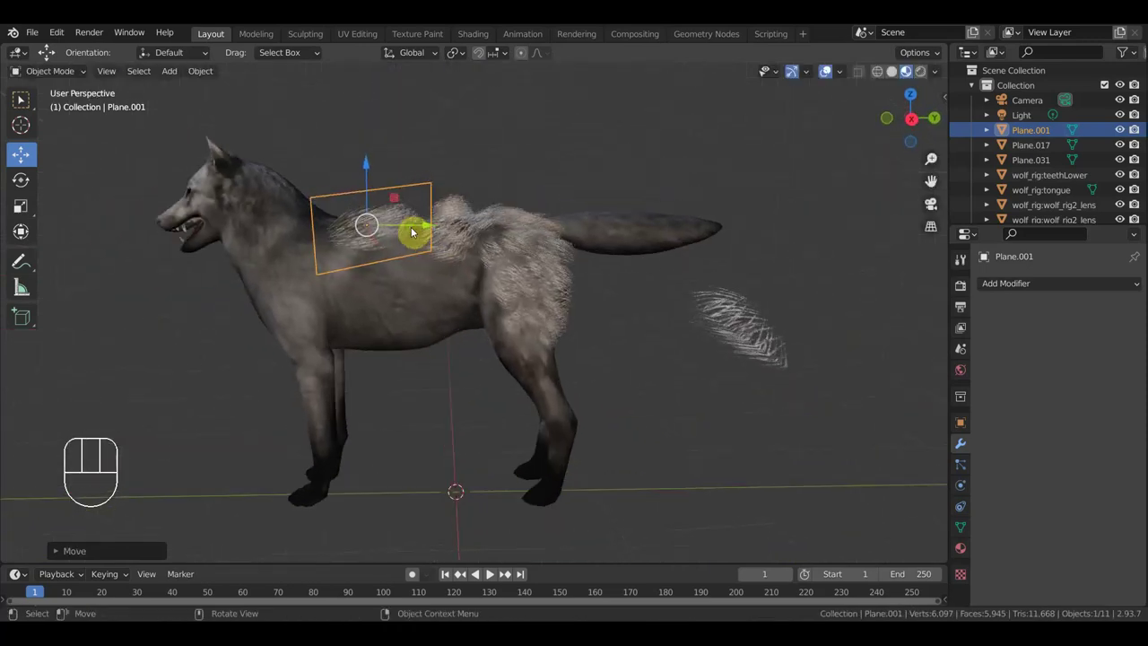
pyautogui.press('r')
pyautogui.press('g')
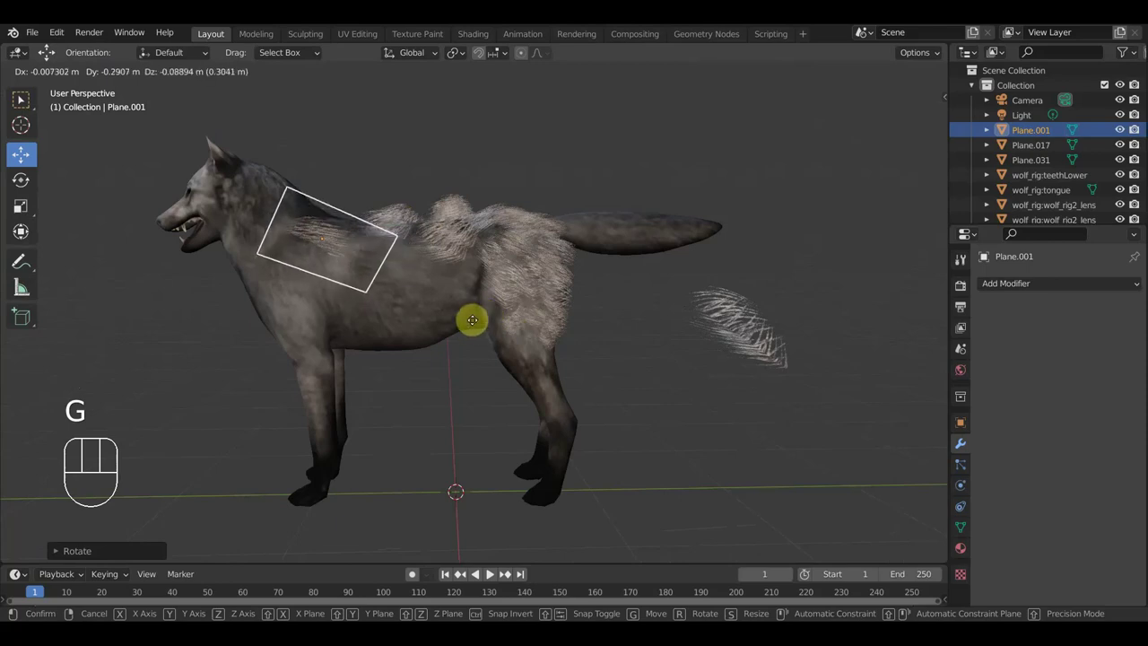
pyautogui.click(474, 329)
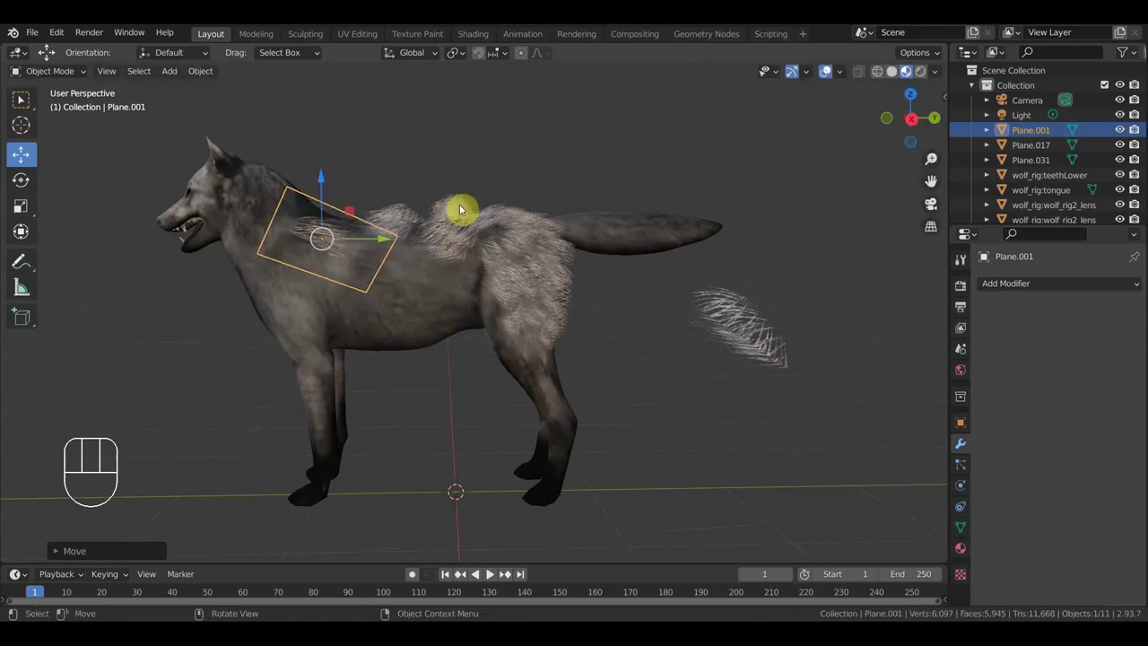
pyautogui.click(462, 200)
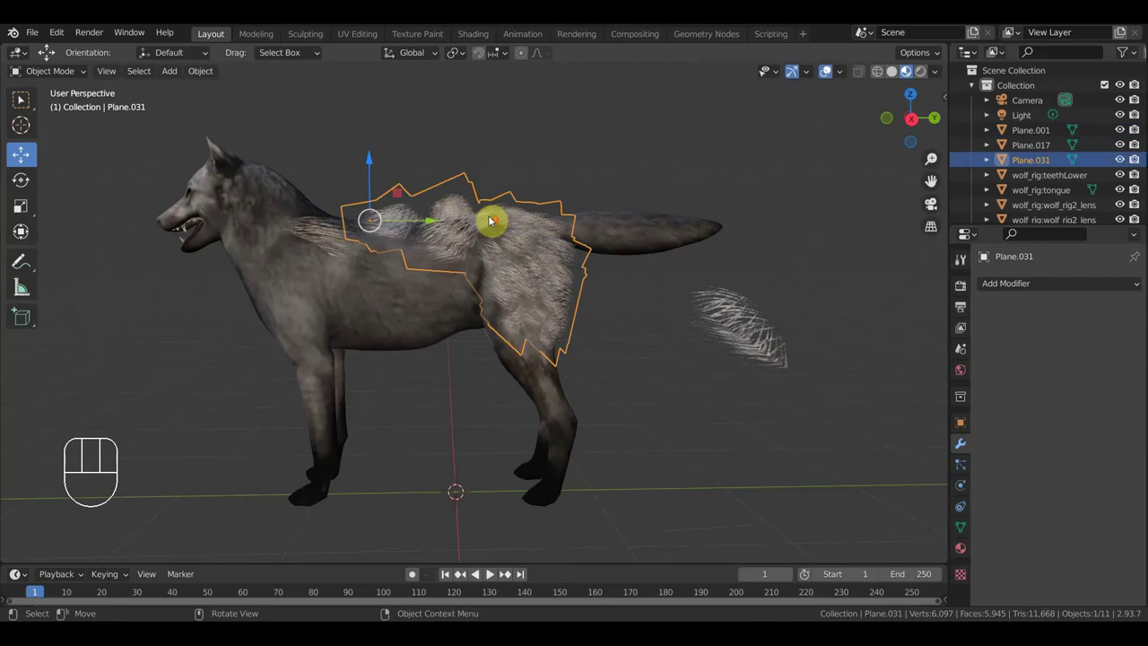
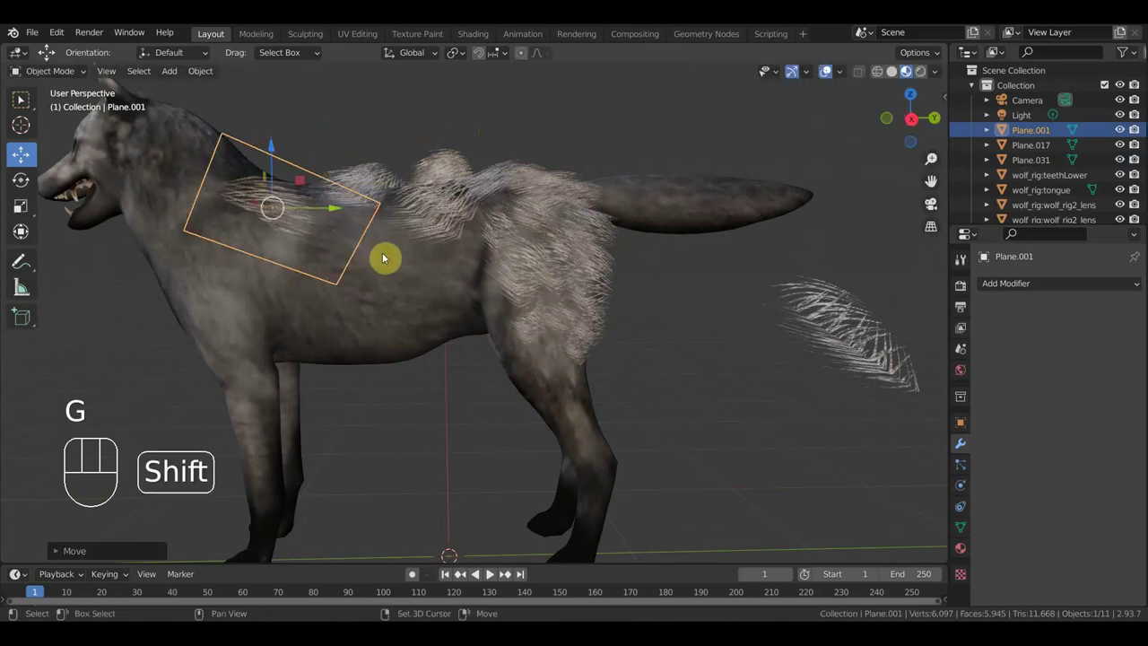
# Duplicate the fur card into copies Plane.002 to Plane.005 along the wolf's back and flank.
pyautogui.press('shift+d')
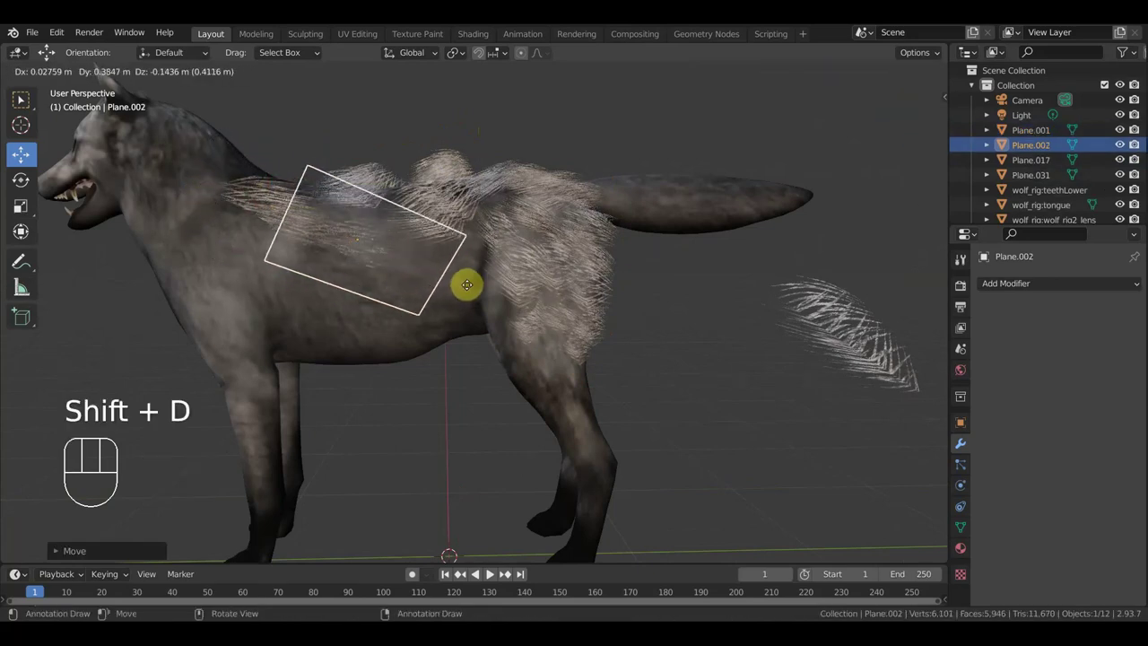
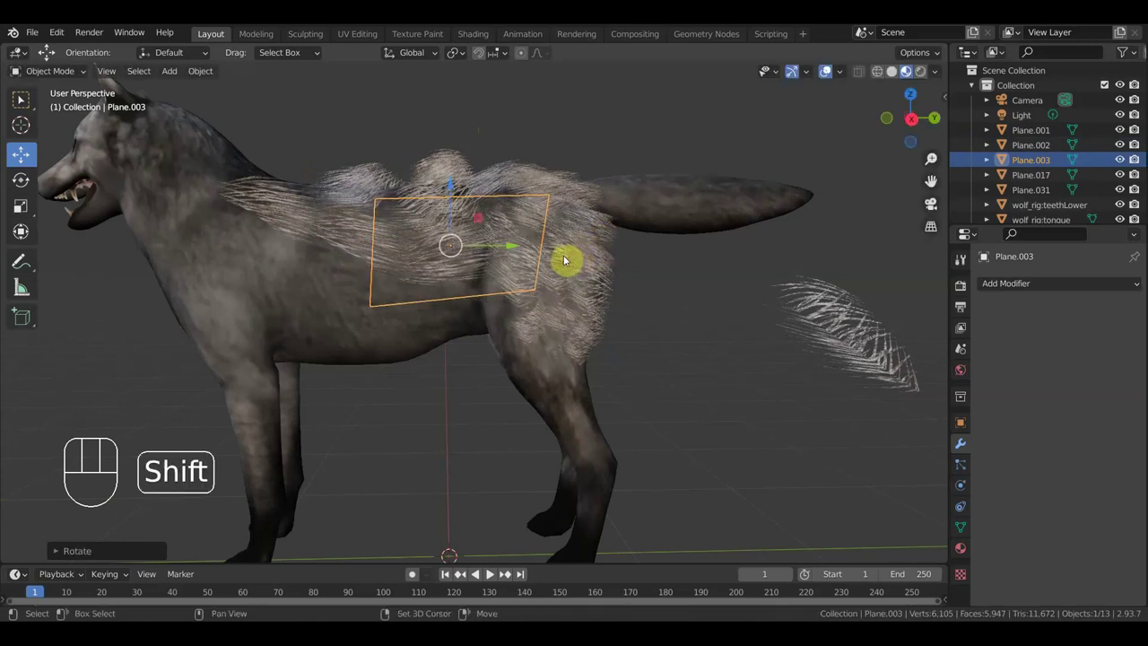
pyautogui.press('shift+d')
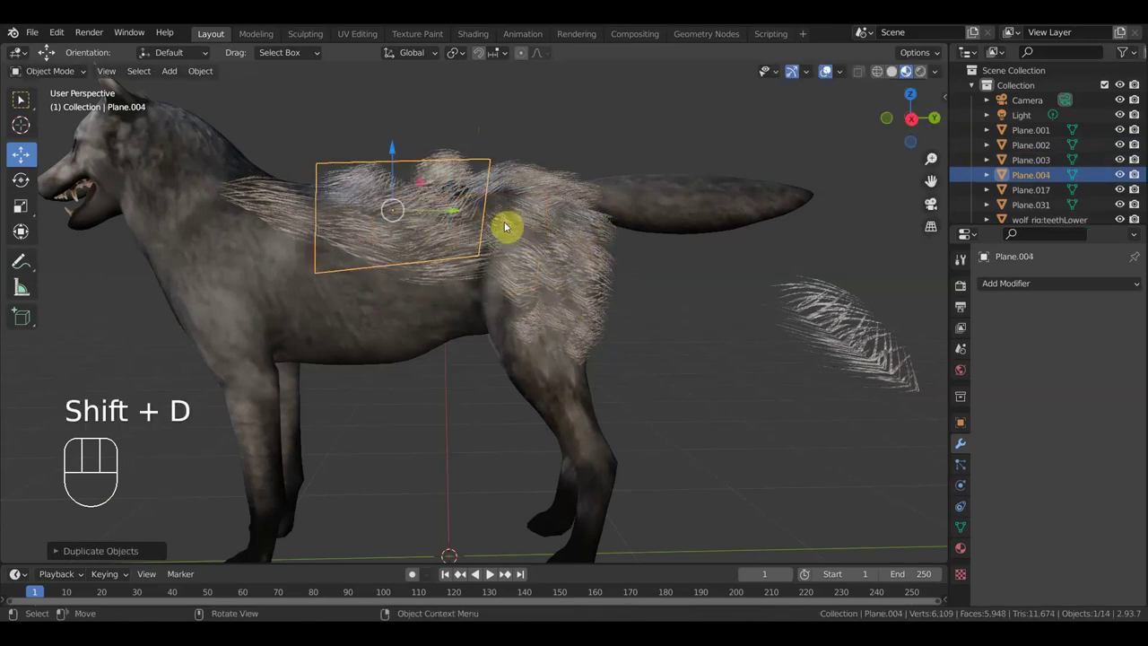
pyautogui.press('shift+d')
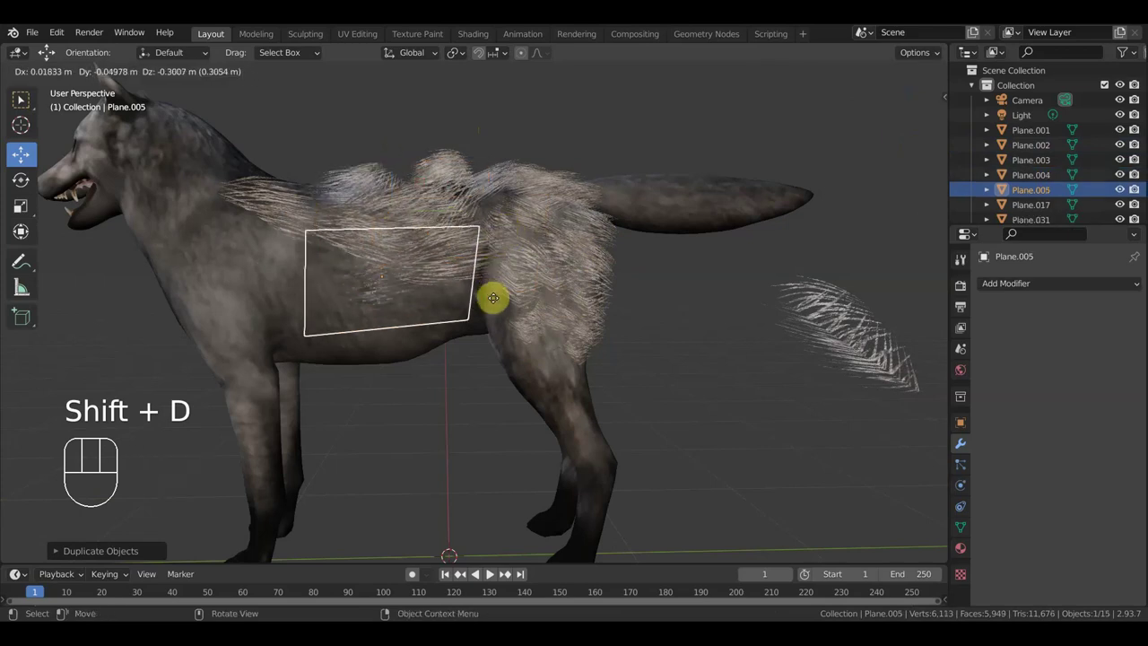
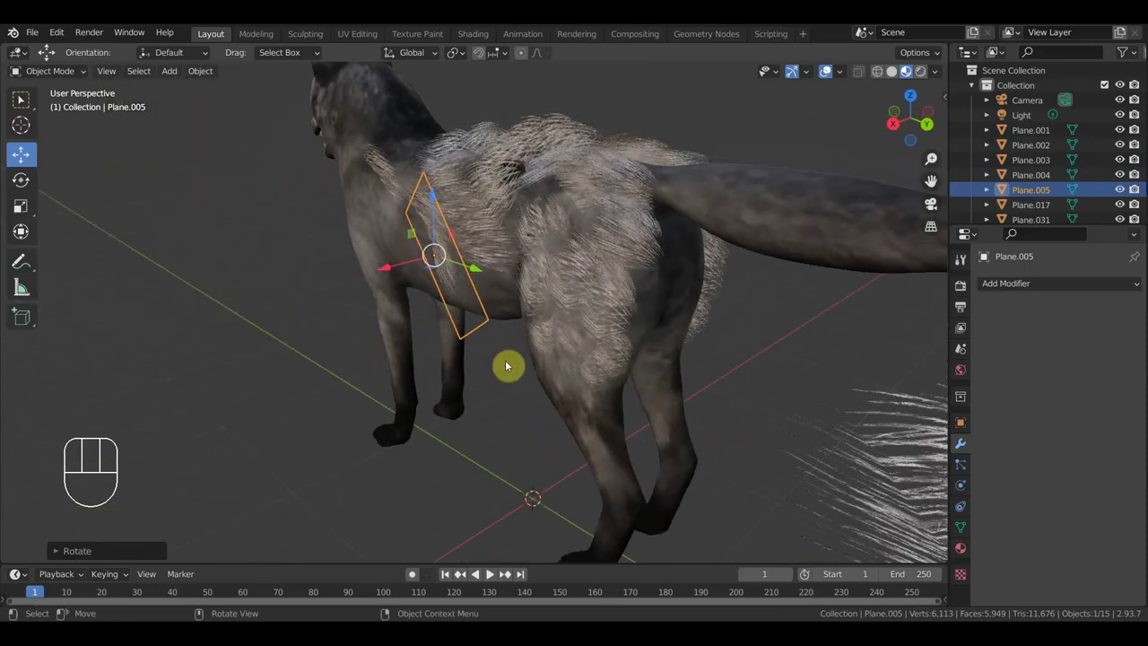
# Move and rotate Plane.005 onto the front of the wolf's chest.
pyautogui.press('g')
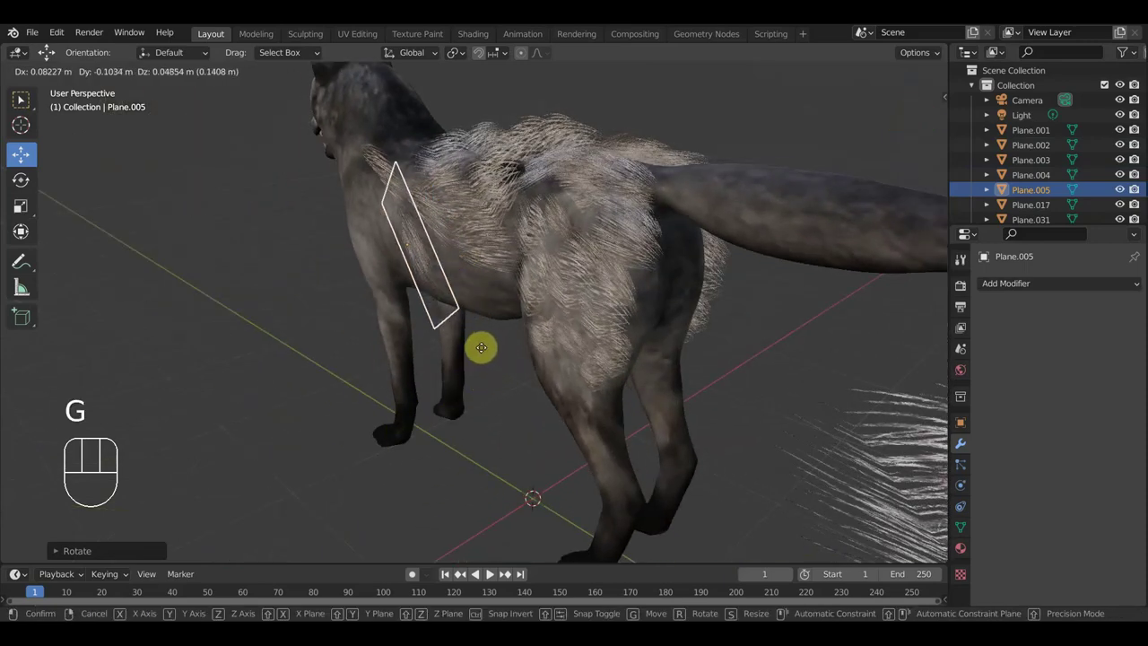
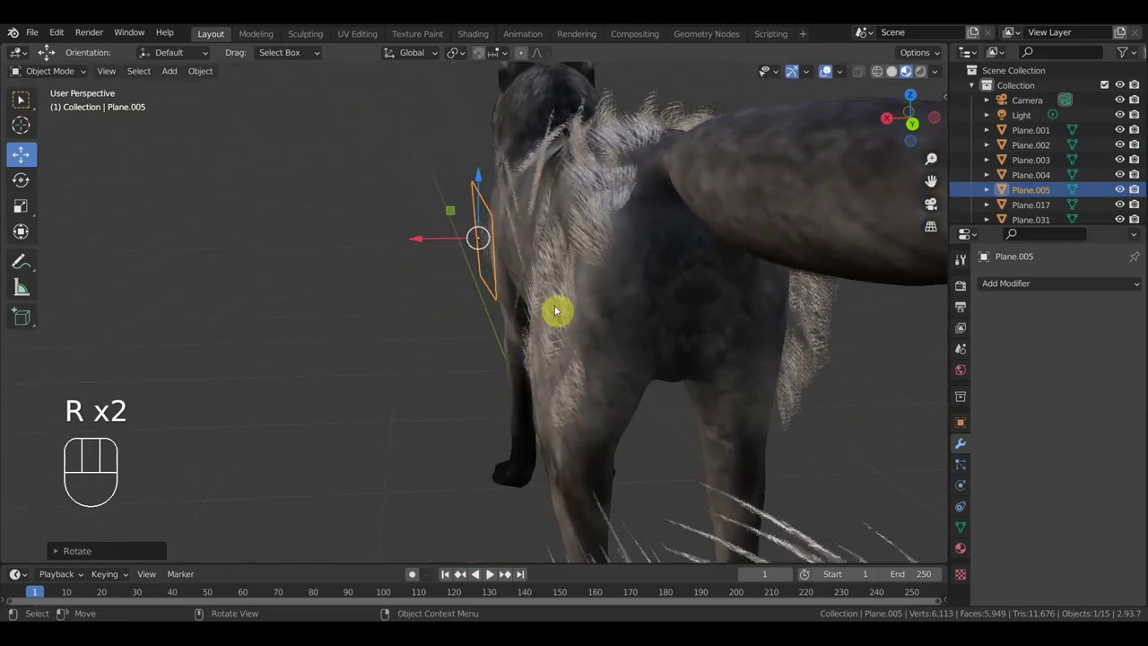
pyautogui.press('r')
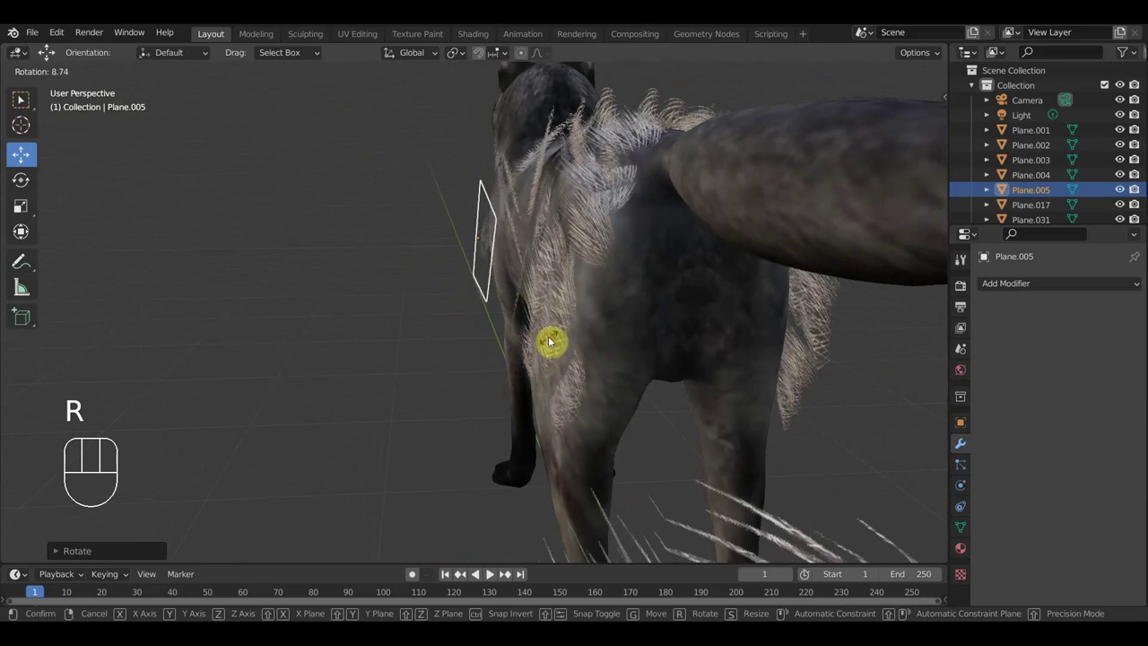
pyautogui.press('g')
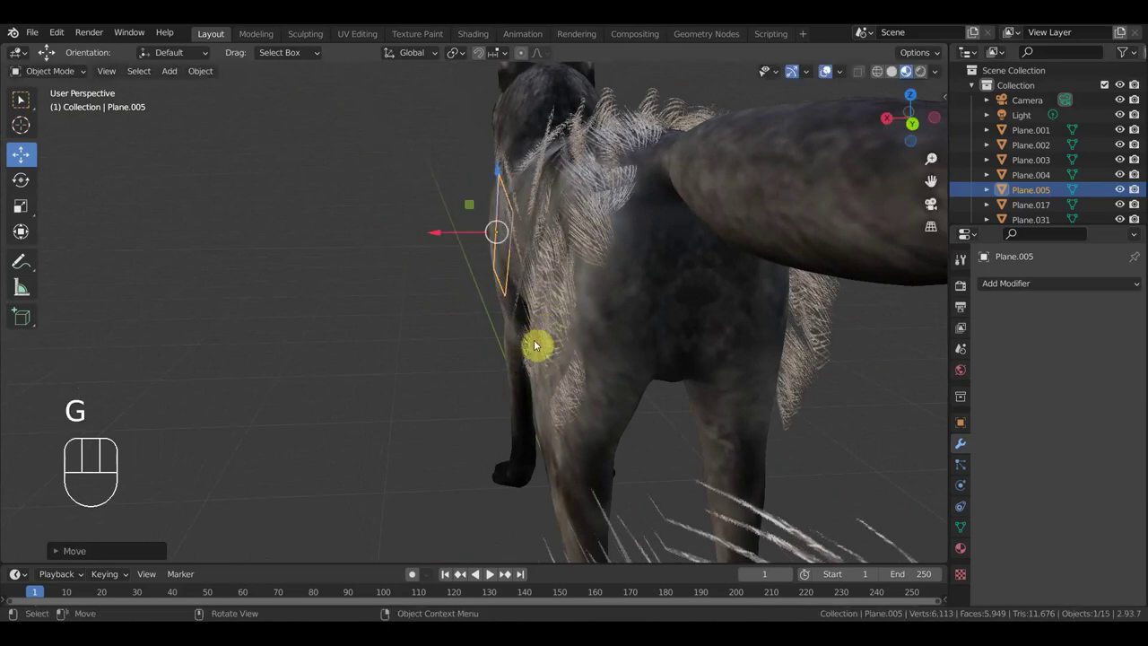
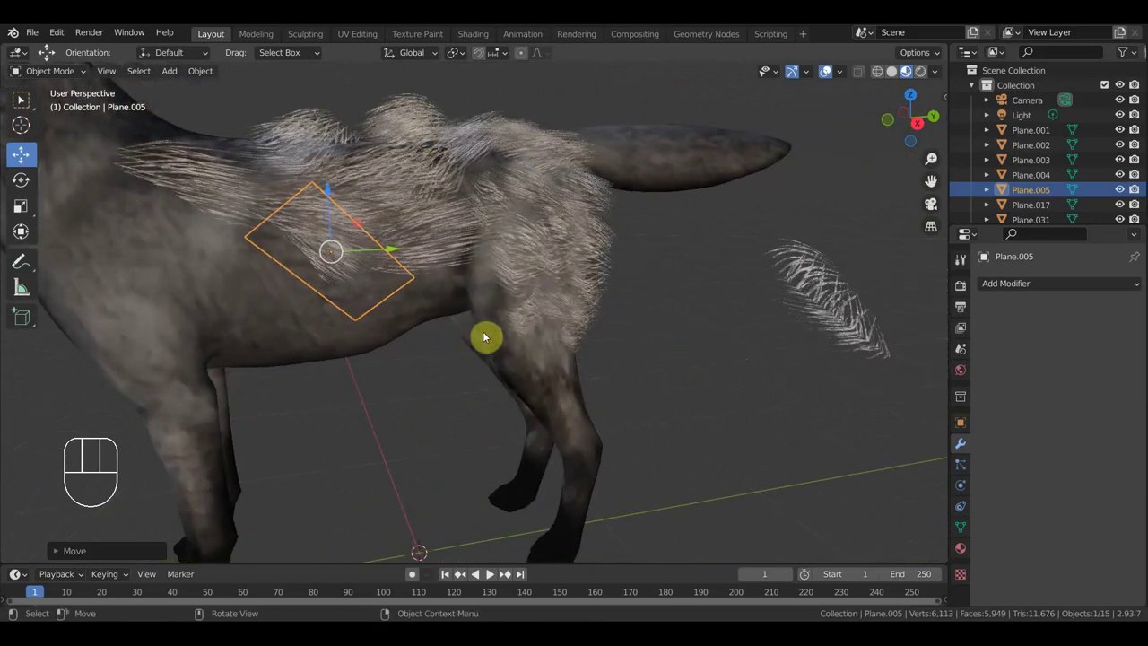
# Duplicate further fur cards over the front shoulder and chest and tuck one under the chest.
pyautogui.press('shift+d')
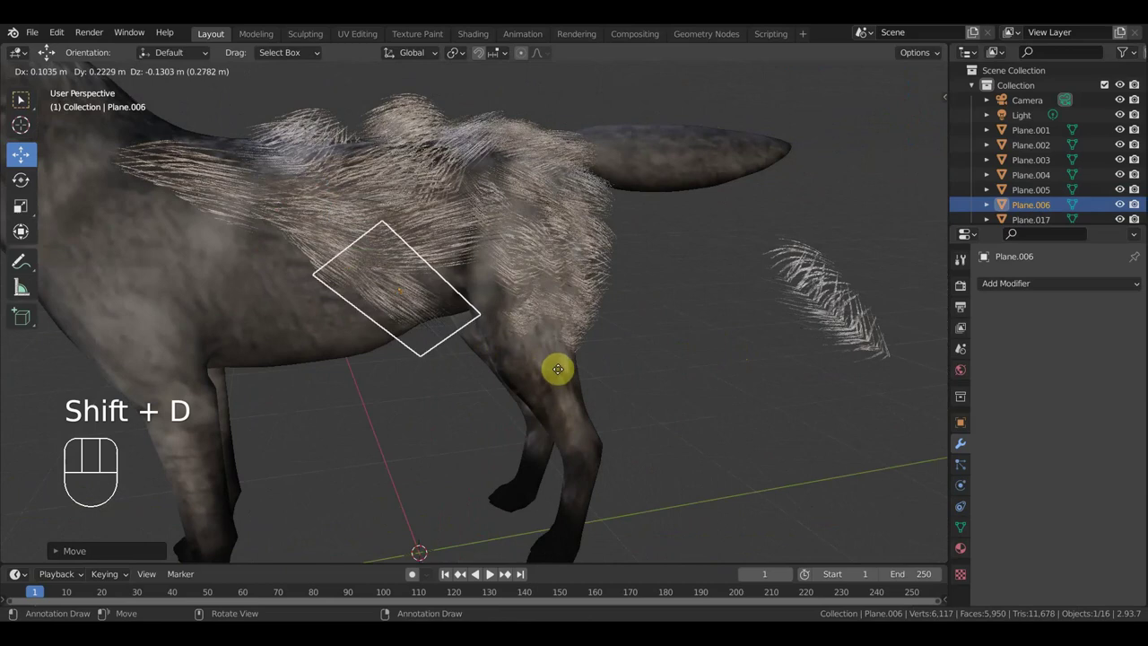
pyautogui.press('shift+d')
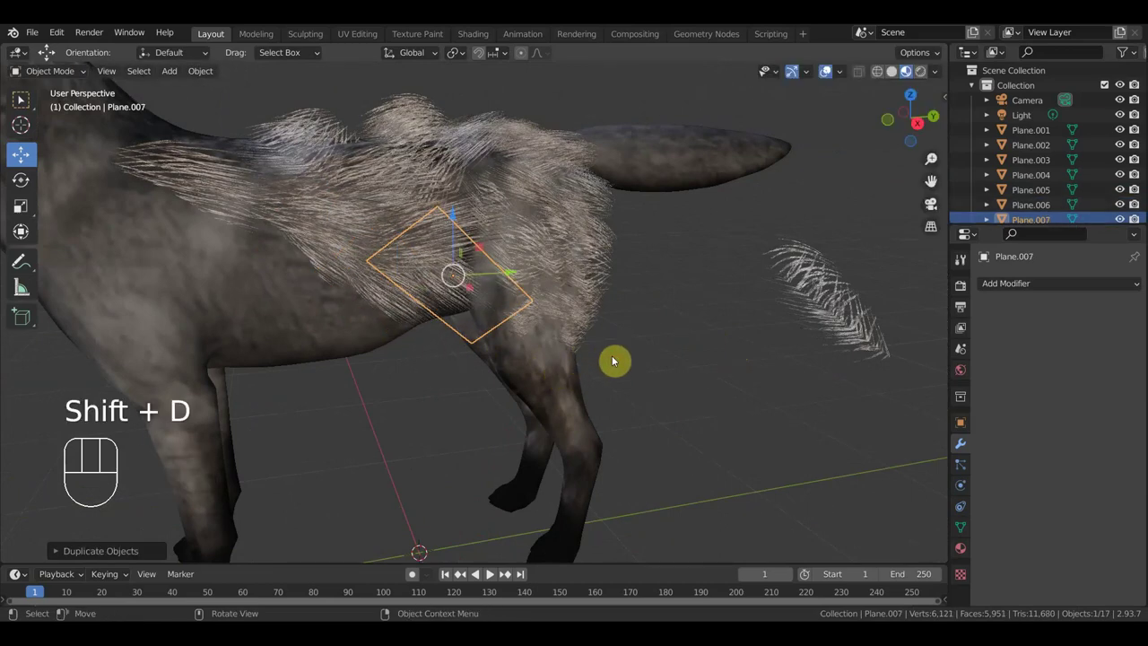
pyautogui.press('shift+d')
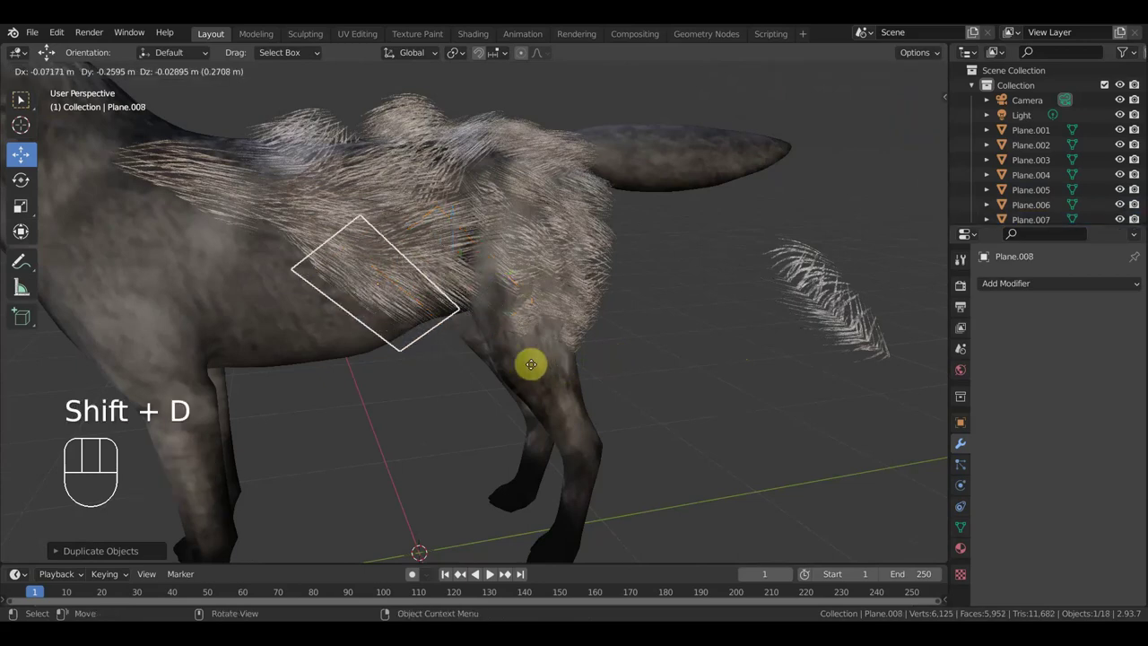
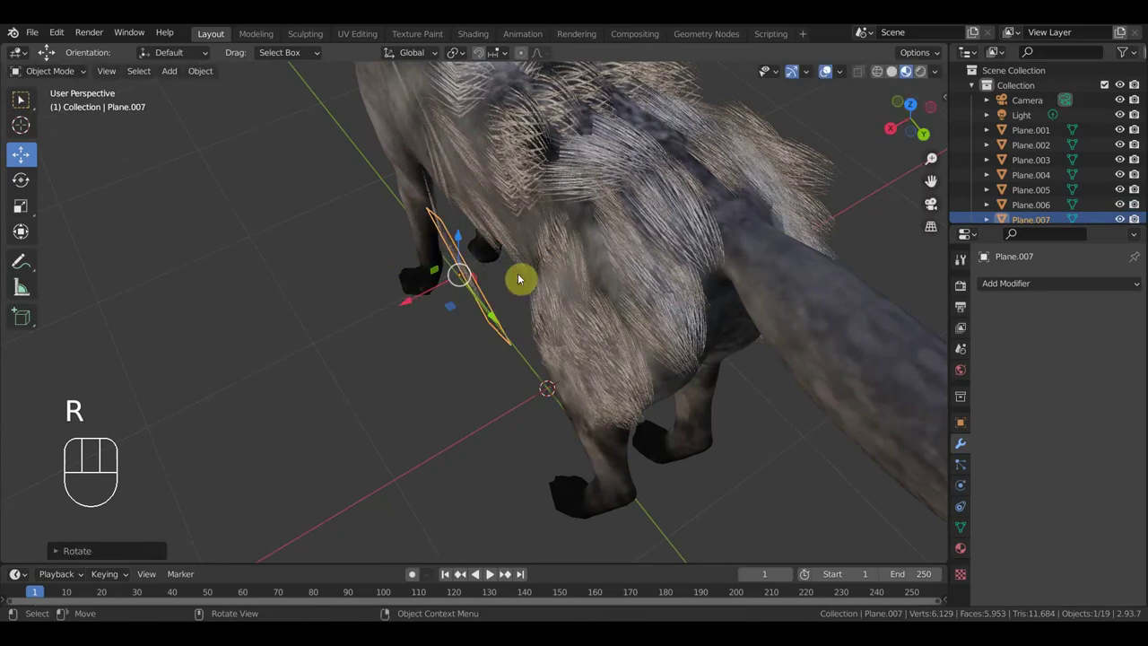
pyautogui.press('g')
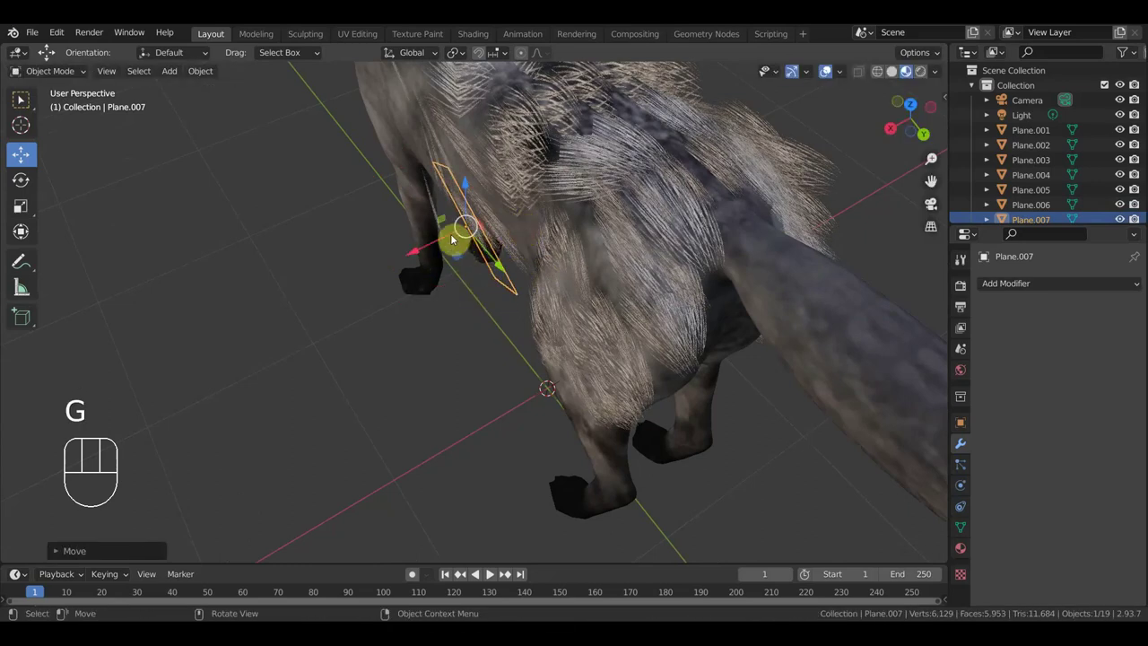
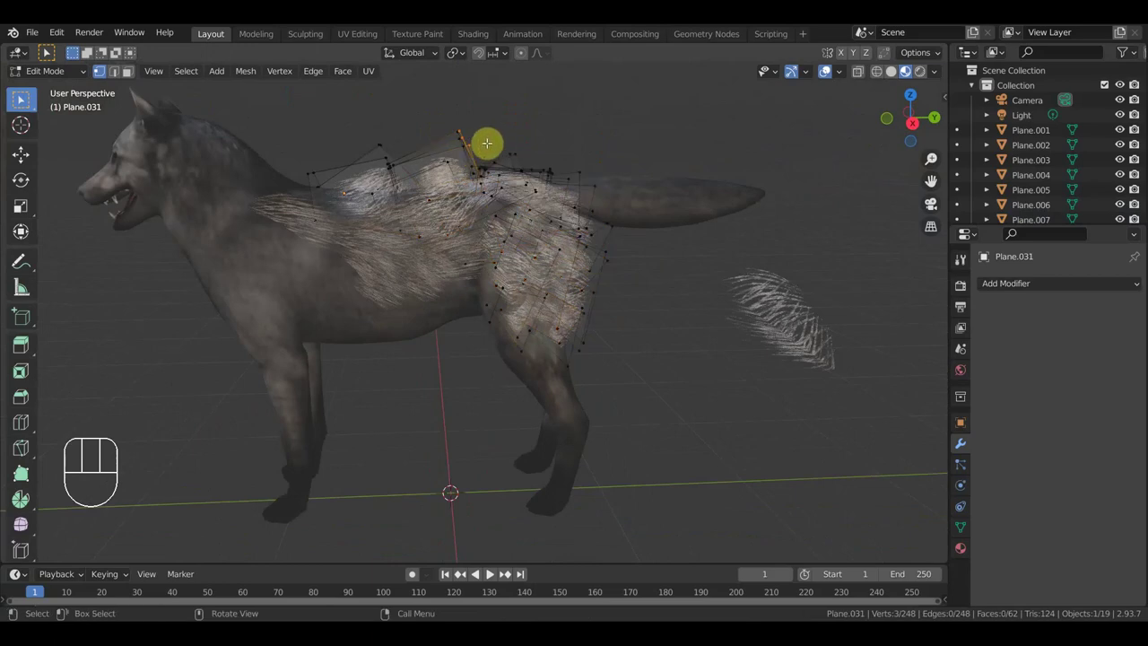
# Move Plane.031's back and shoulder vertices so the fur hugs the body, checking in Material Preview.
pyautogui.press('g')
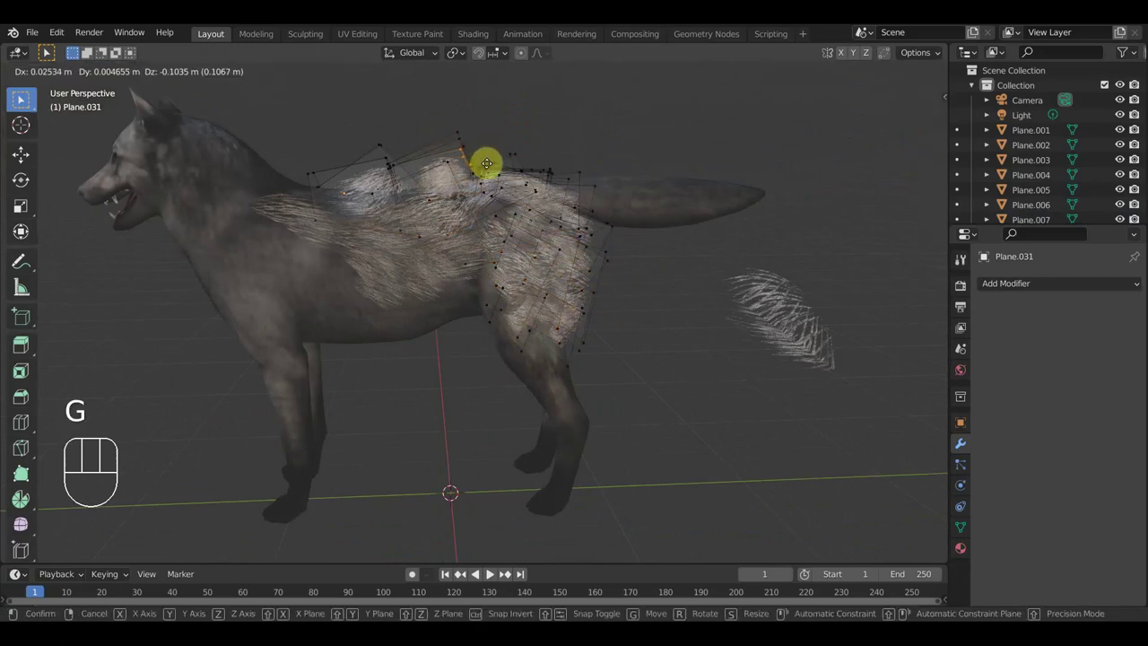
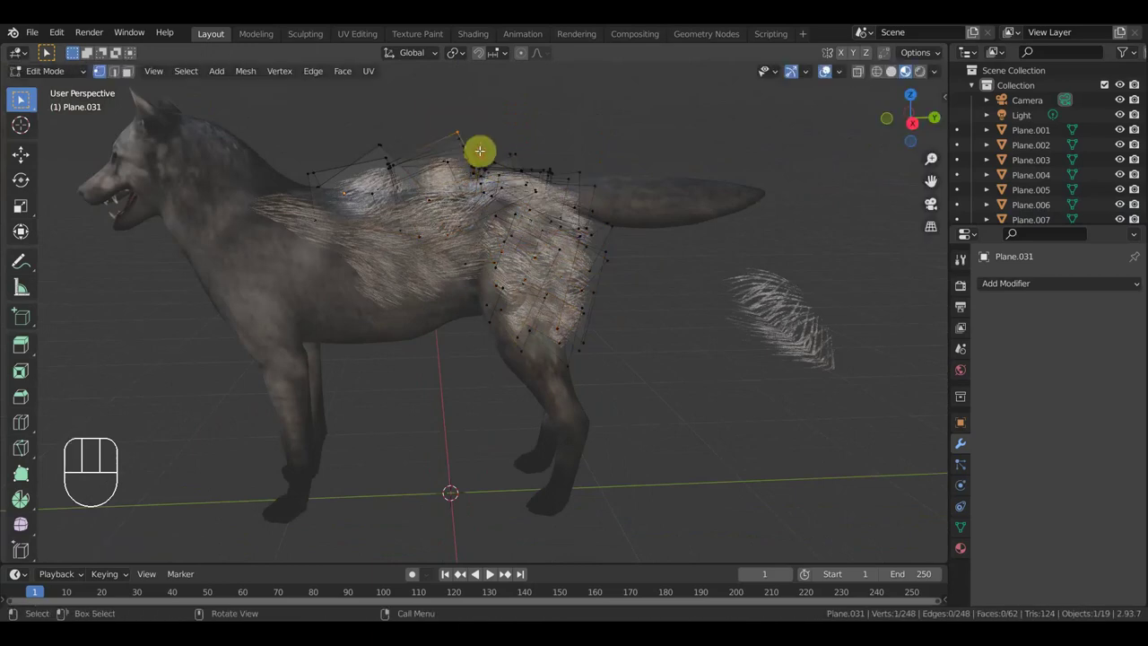
pyautogui.press('g')
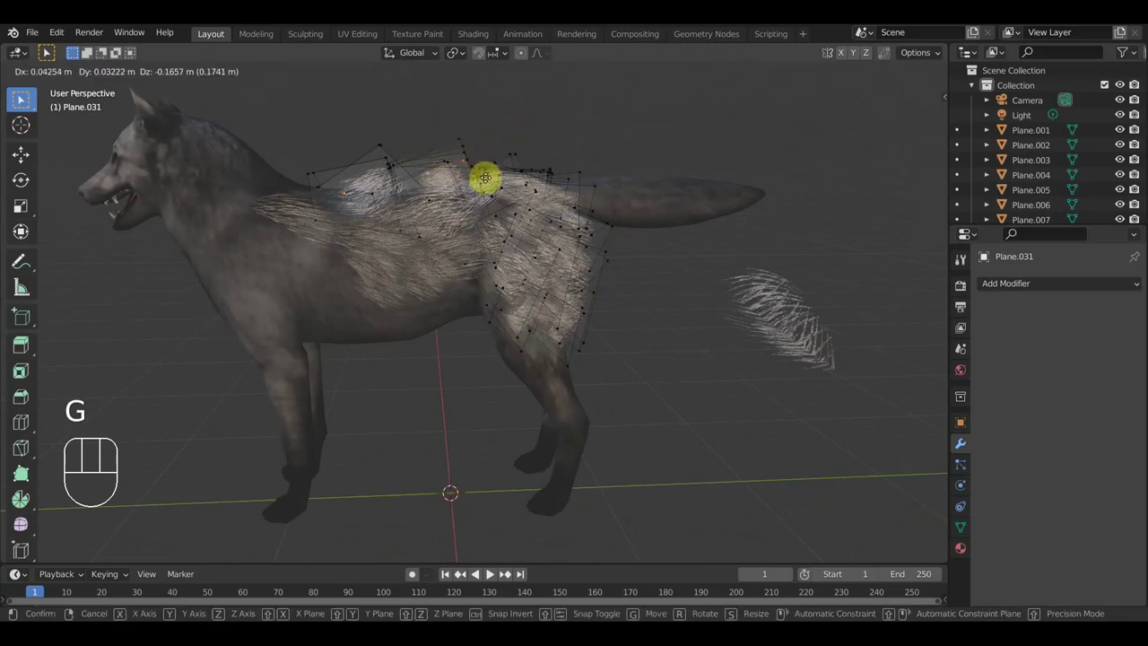
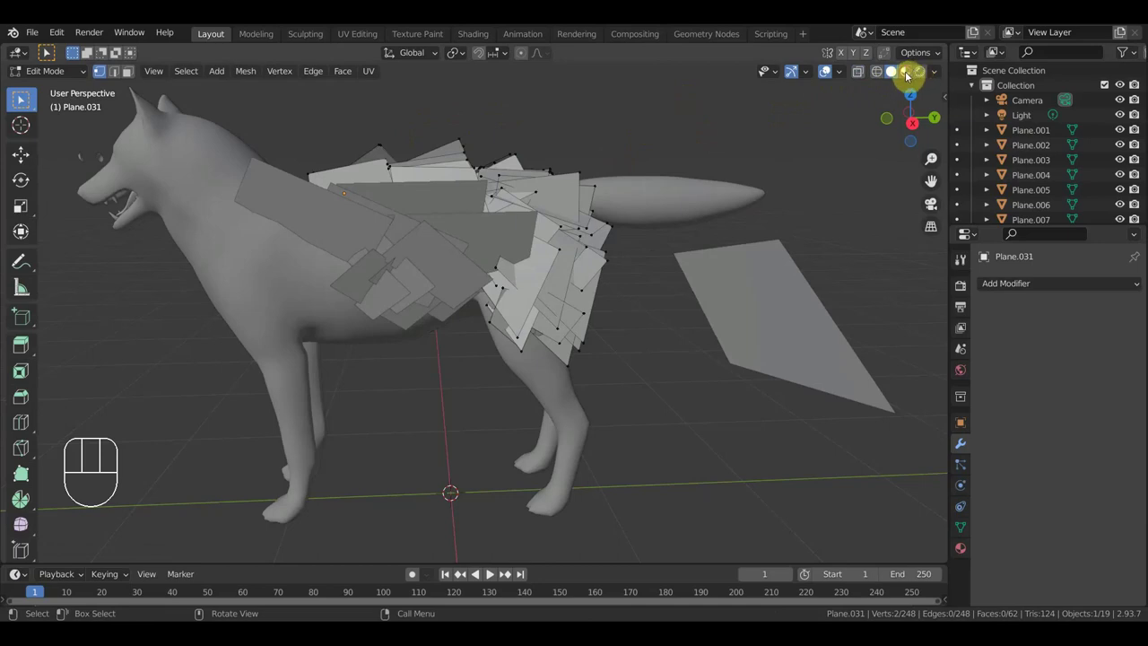
pyautogui.click(828, 98)
pyautogui.press('g')
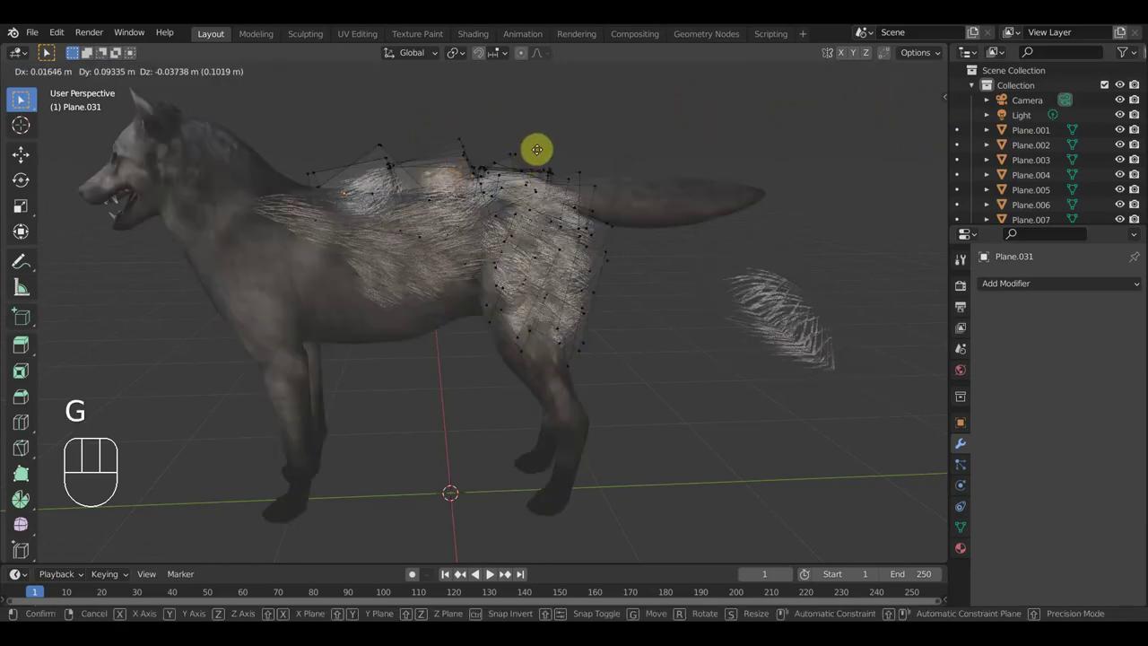
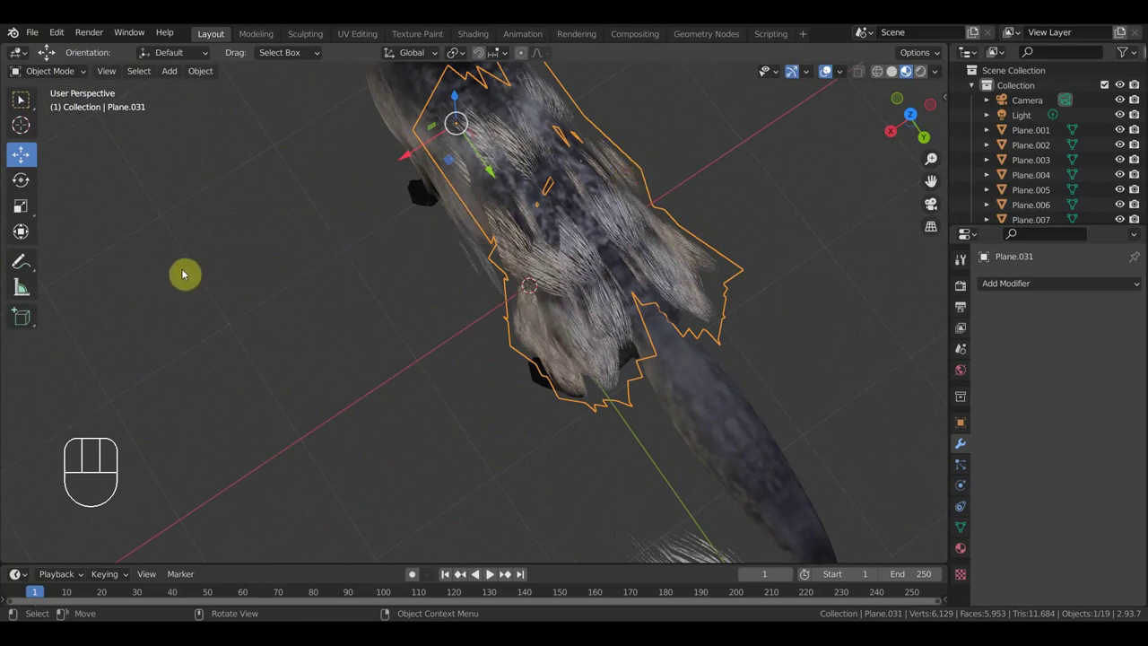
pyautogui.click(28, 243)
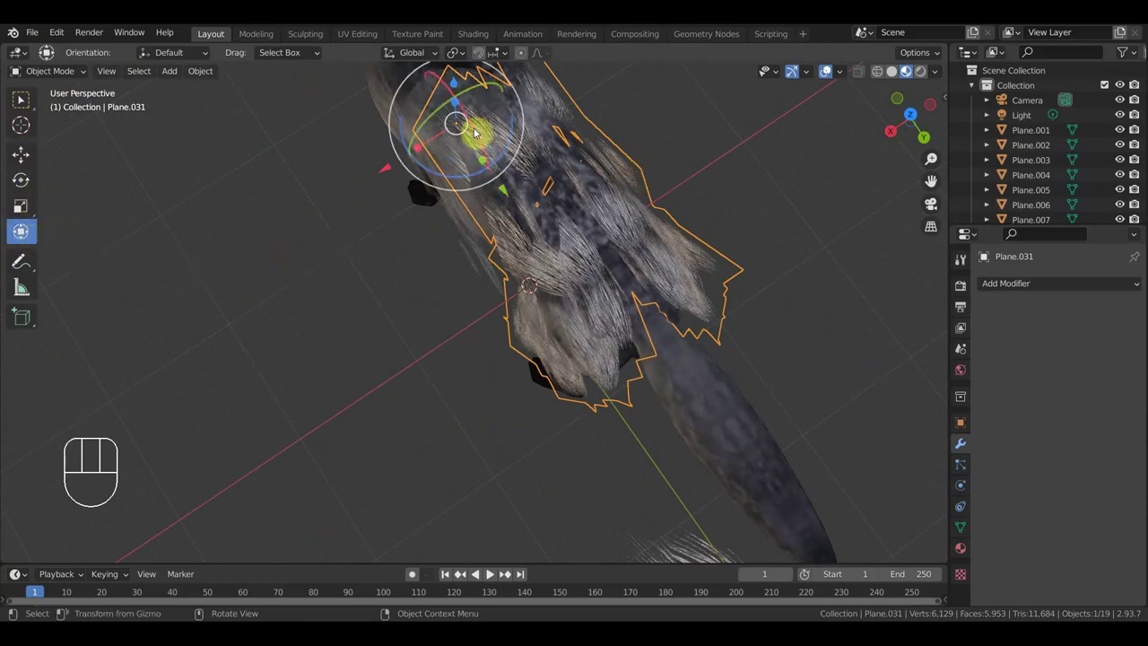
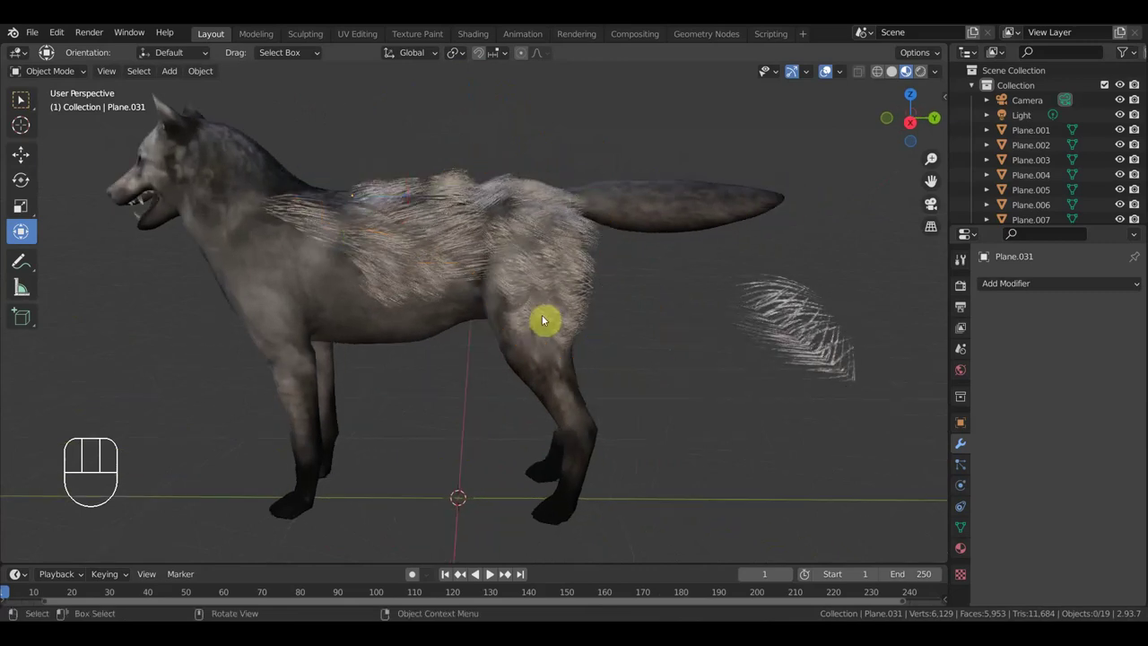
# Select the shoulder fur card and duplicate it toward the wolf's tail and rump.
pyautogui.click(297, 222)
pyautogui.click(396, 299)
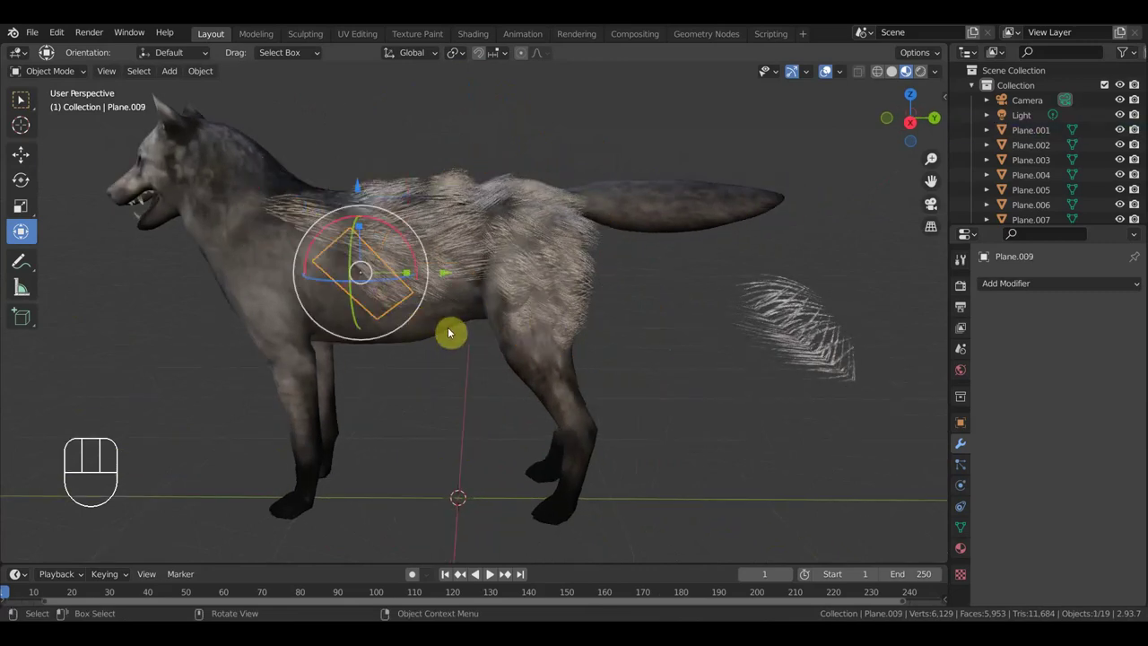
pyautogui.moveTo(381, 350); pyautogui.dragTo(291, 385)
pyautogui.press('shift+d')
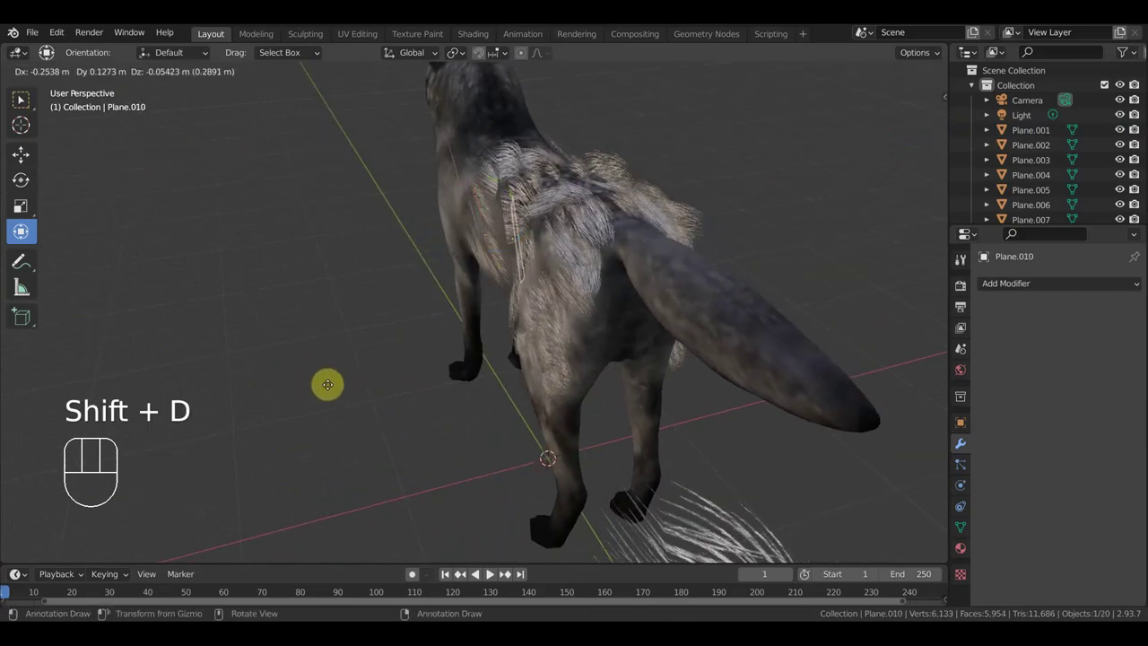
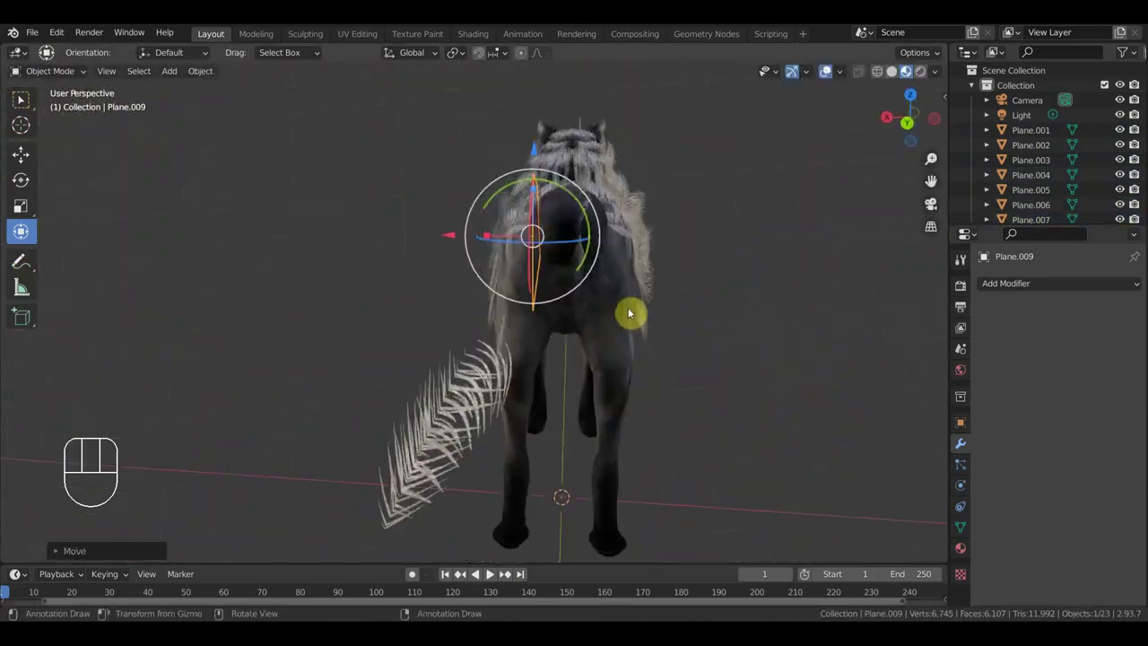
# Duplicate, scale and move more fur cards along the wolf's tail and hindquarters.
pyautogui.moveTo(668, 257); pyautogui.dragTo(689, 254)
pyautogui.moveTo(670, 211); pyautogui.dragTo(713, 234)
pyautogui.middleClick(663, 291)
pyautogui.press('shift+d')
pyautogui.press('s')
pyautogui.middleClick(702, 450)
pyautogui.press('g')
pyautogui.middleClick(836, 338)
pyautogui.press('shift+d')
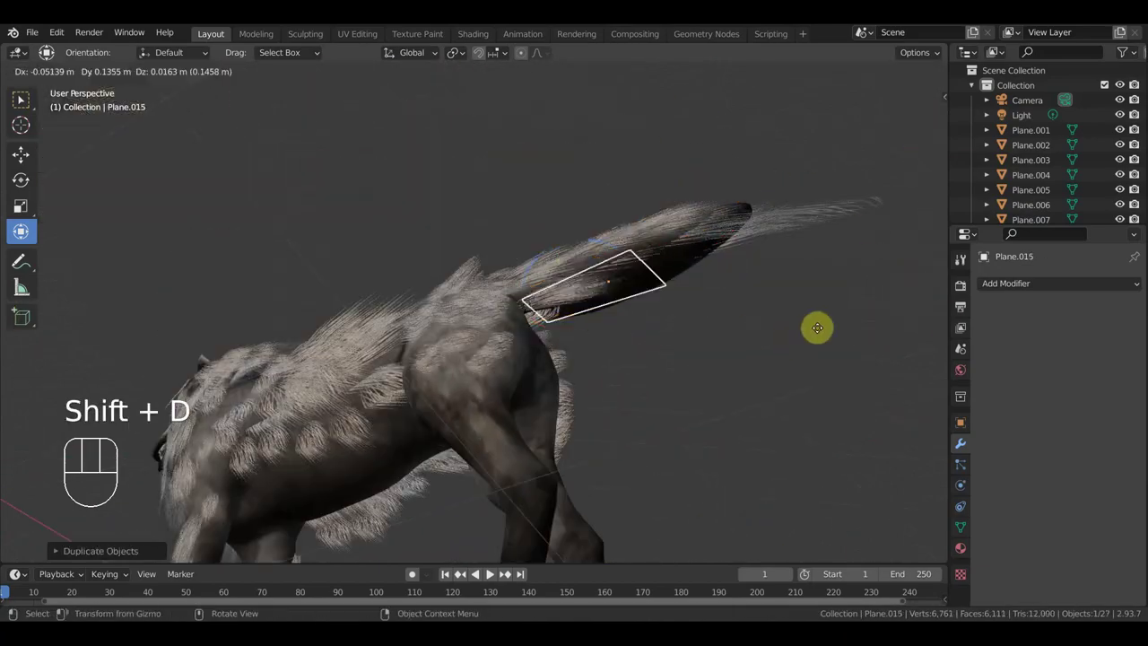
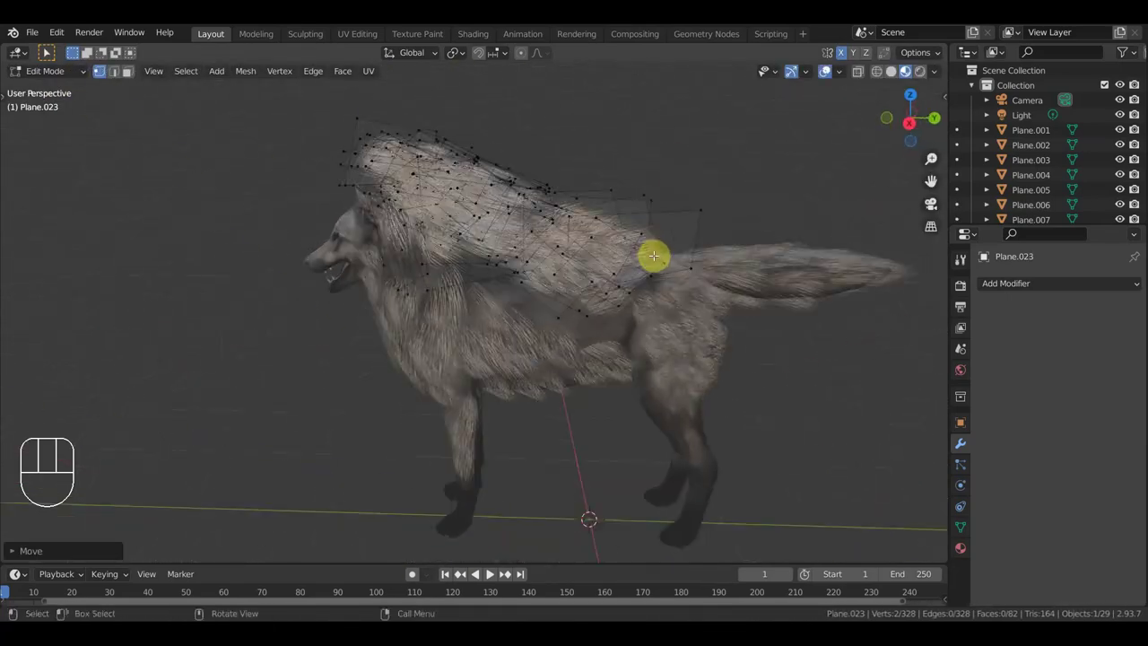
# Zoom in on the mane fur card and adjust its vertices in Edit Mode.
pyautogui.press('l')
pyautogui.press('g')
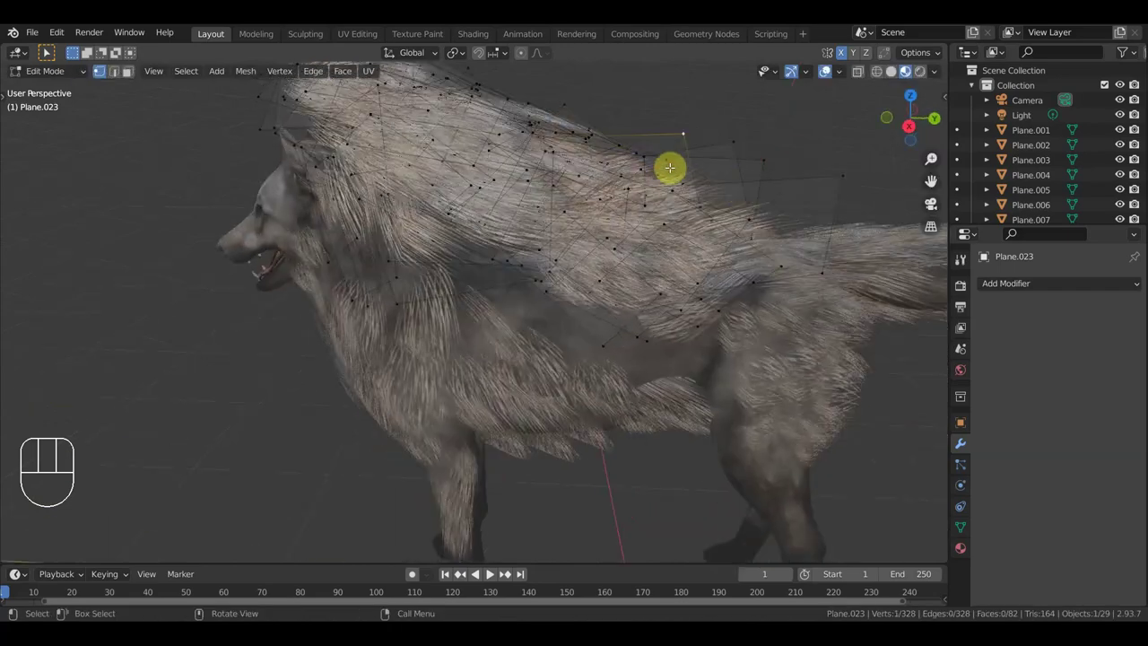
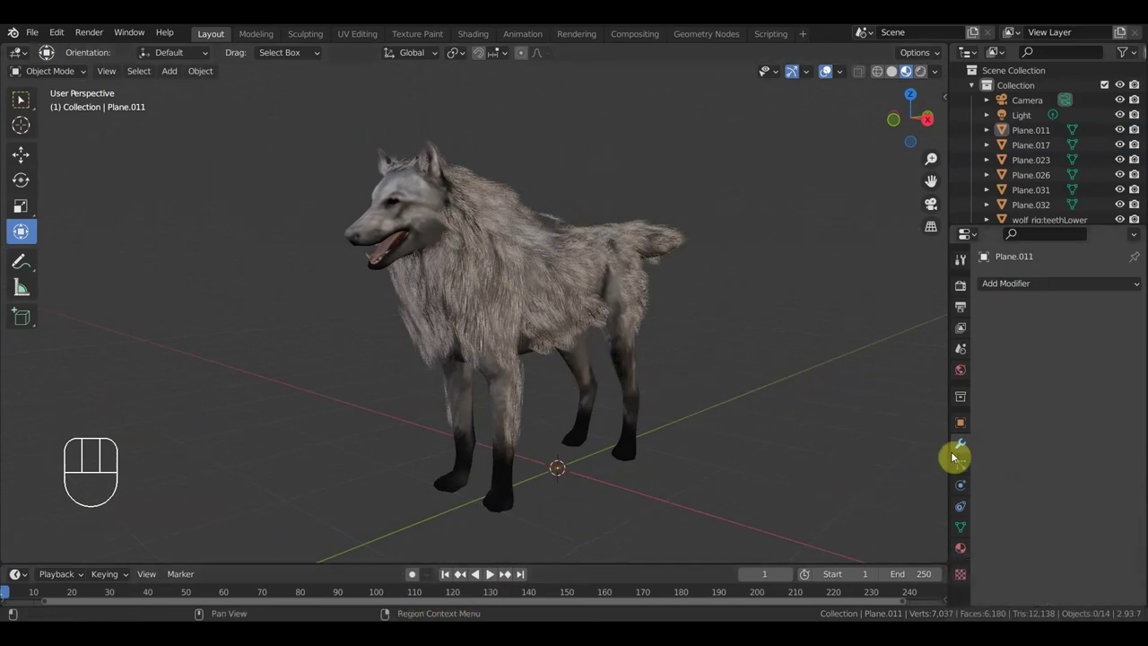
# Show Plane.011's fur material settings and inspect the fur from under the wolf's belly.
pyautogui.click(965, 549)
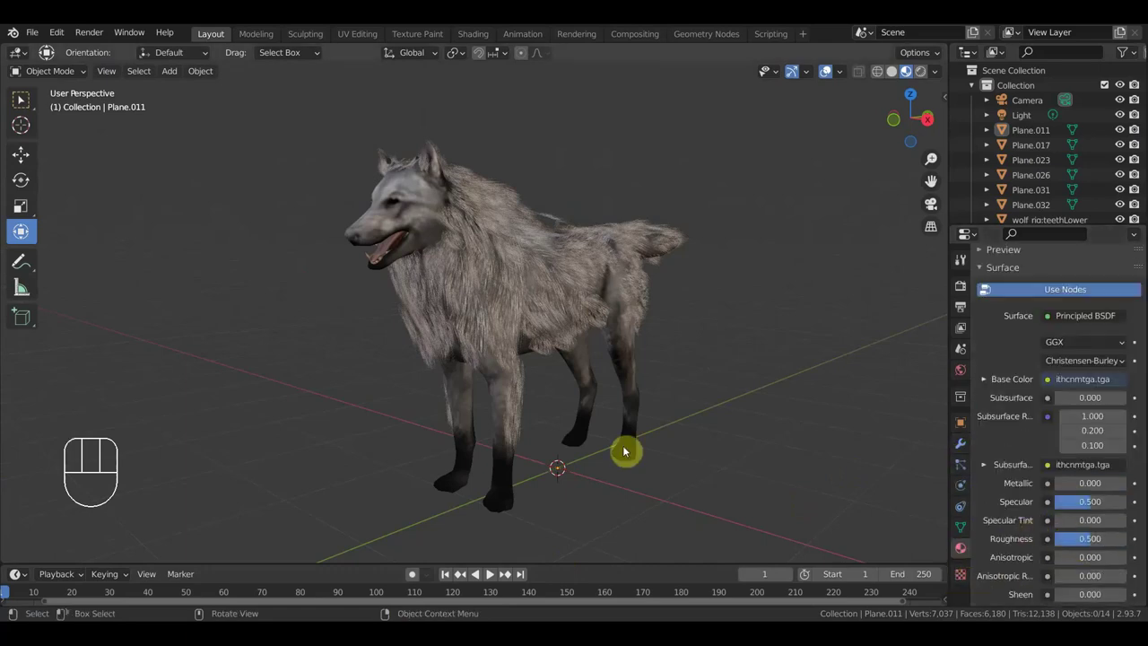
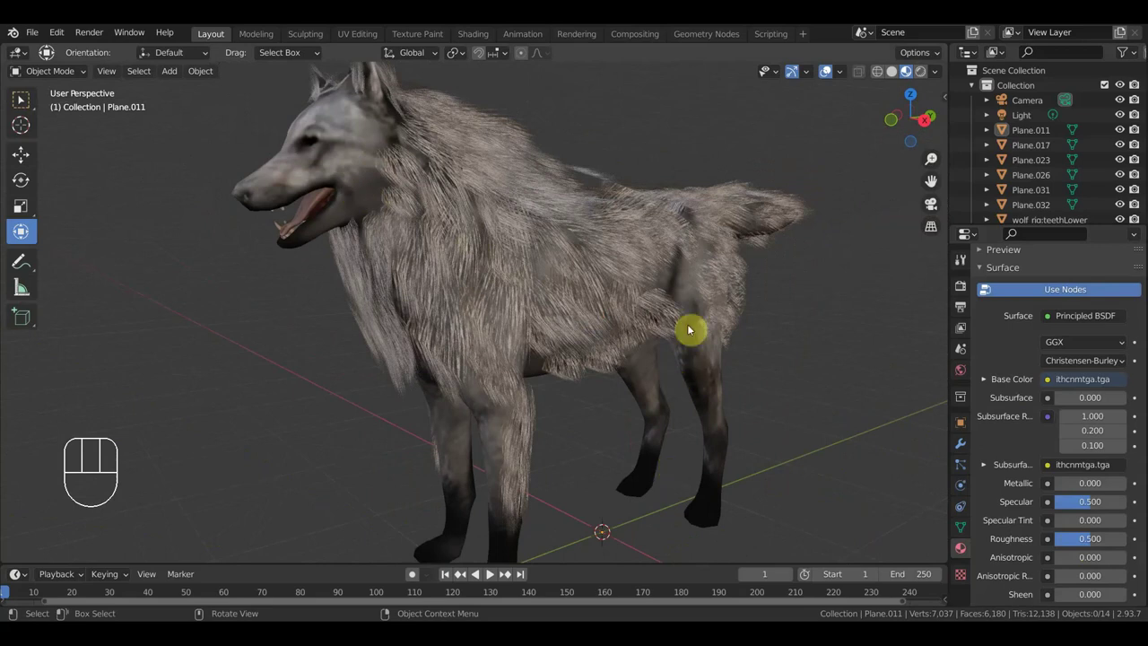
pyautogui.moveTo(713, 366); pyautogui.dragTo(623, 258)
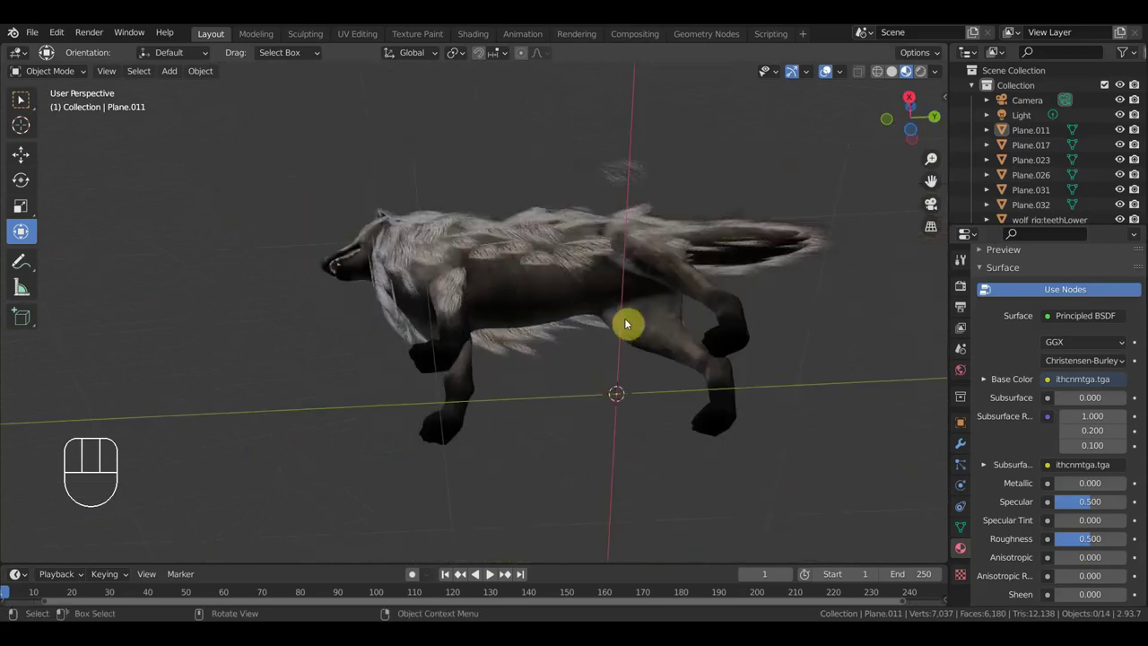
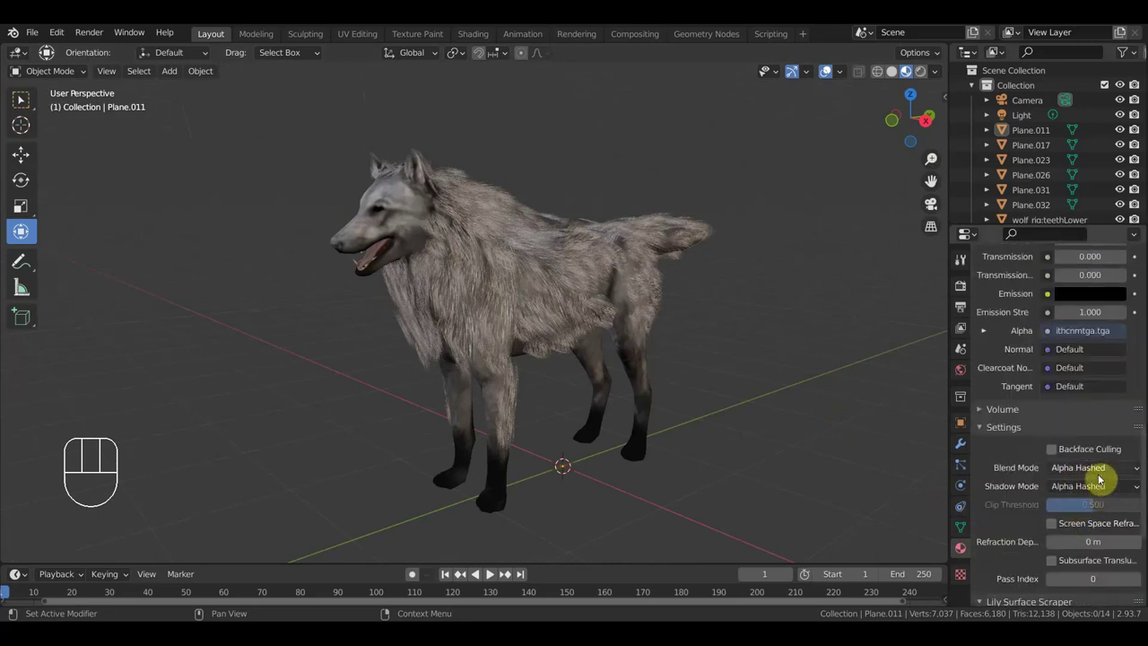
# Switch the fur material to Alpha Clip and raise the clip threshold to about 0.62.
pyautogui.moveTo(1103, 474); pyautogui.dragTo(1096, 498)
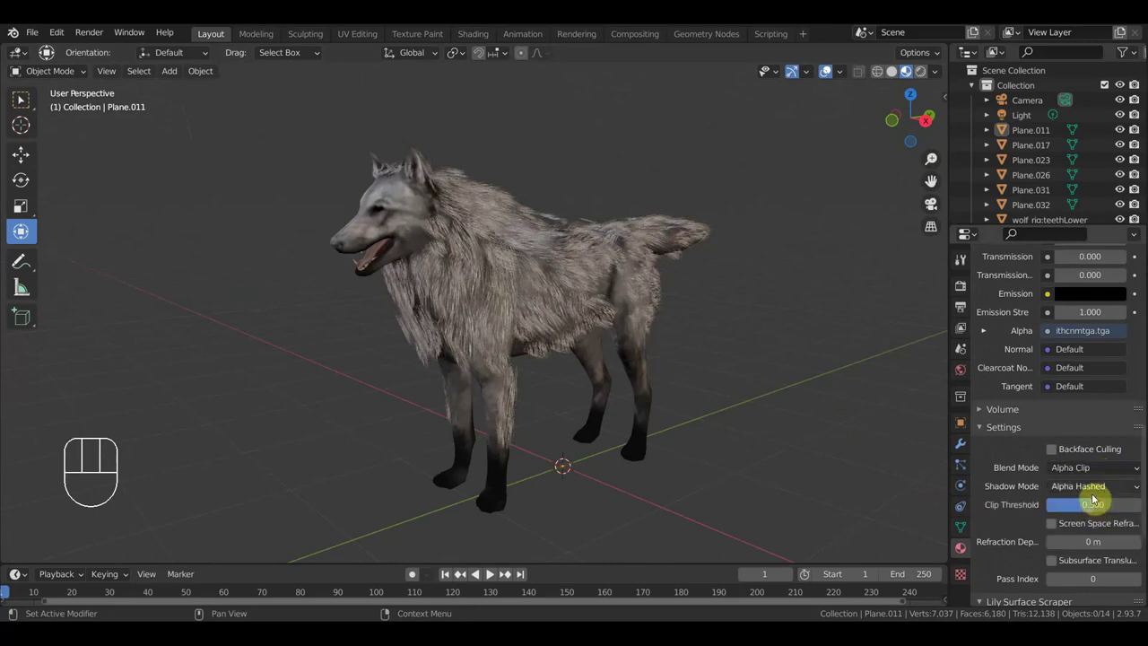
pyautogui.moveTo(1096, 489); pyautogui.dragTo(1081, 531)
pyautogui.moveTo(1105, 488); pyautogui.dragTo(1083, 509)
pyautogui.moveTo(1093, 490); pyautogui.dragTo(1090, 548)
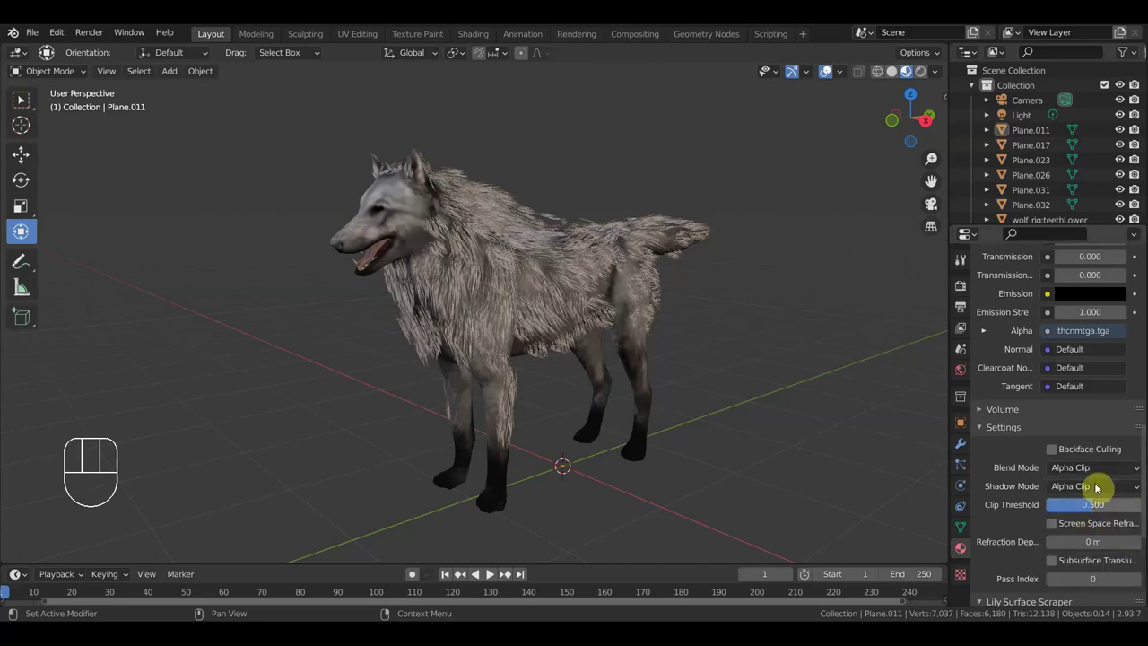
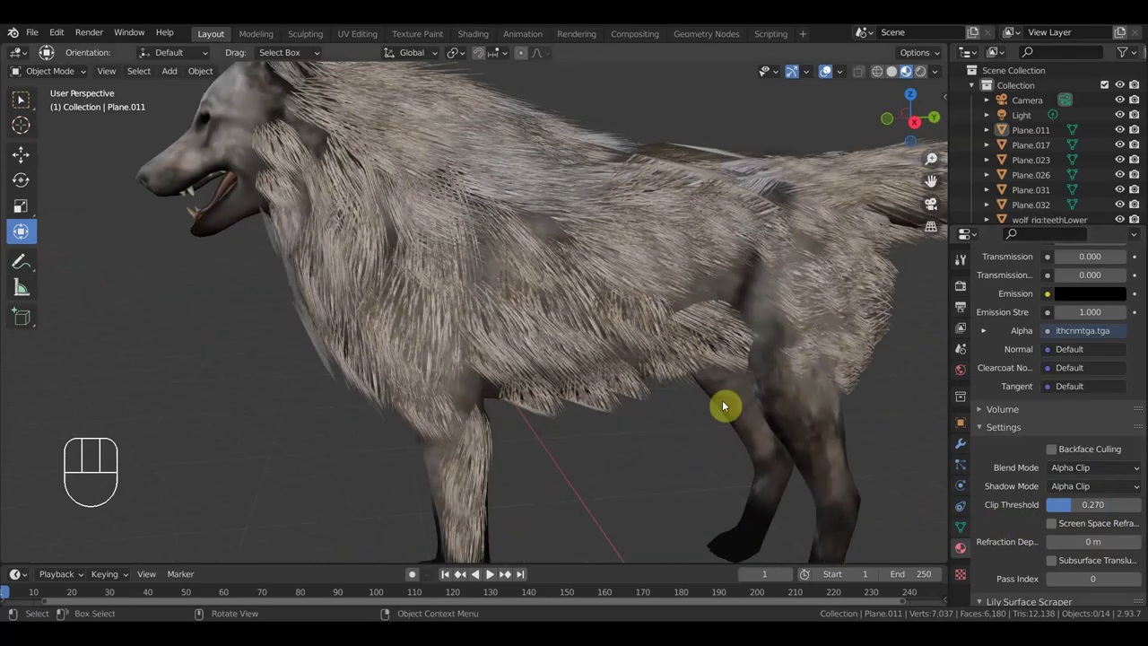
# Orbit around the wolf from below, along the back and both flanks to check the crisper strands.
pyautogui.moveTo(695, 347); pyautogui.dragTo(660, 273)
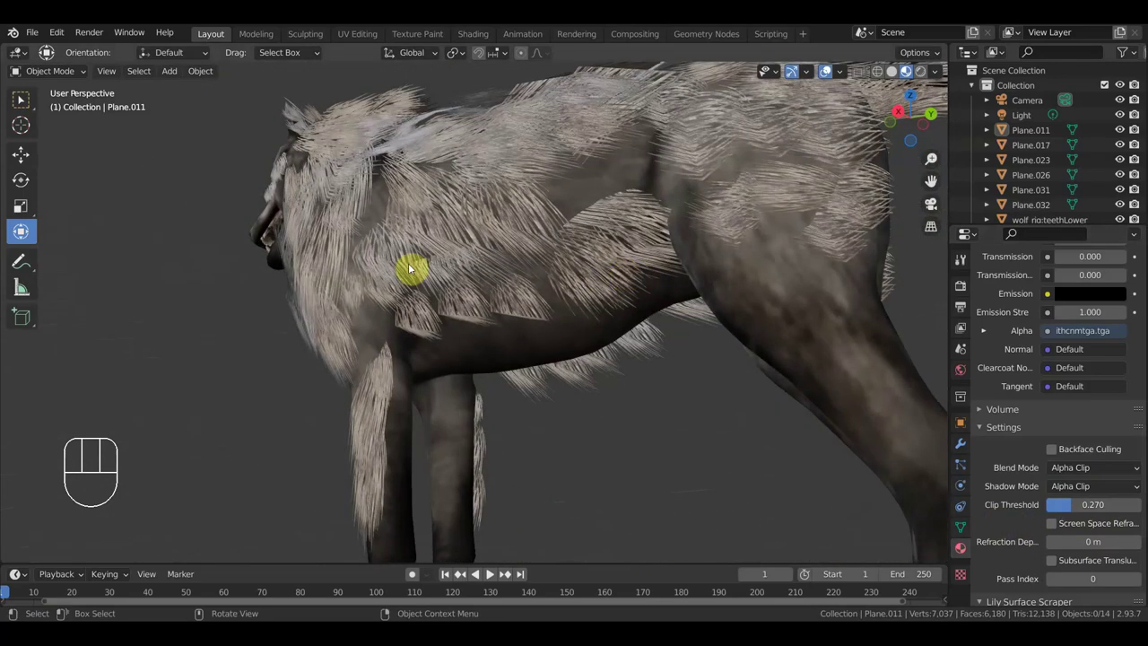
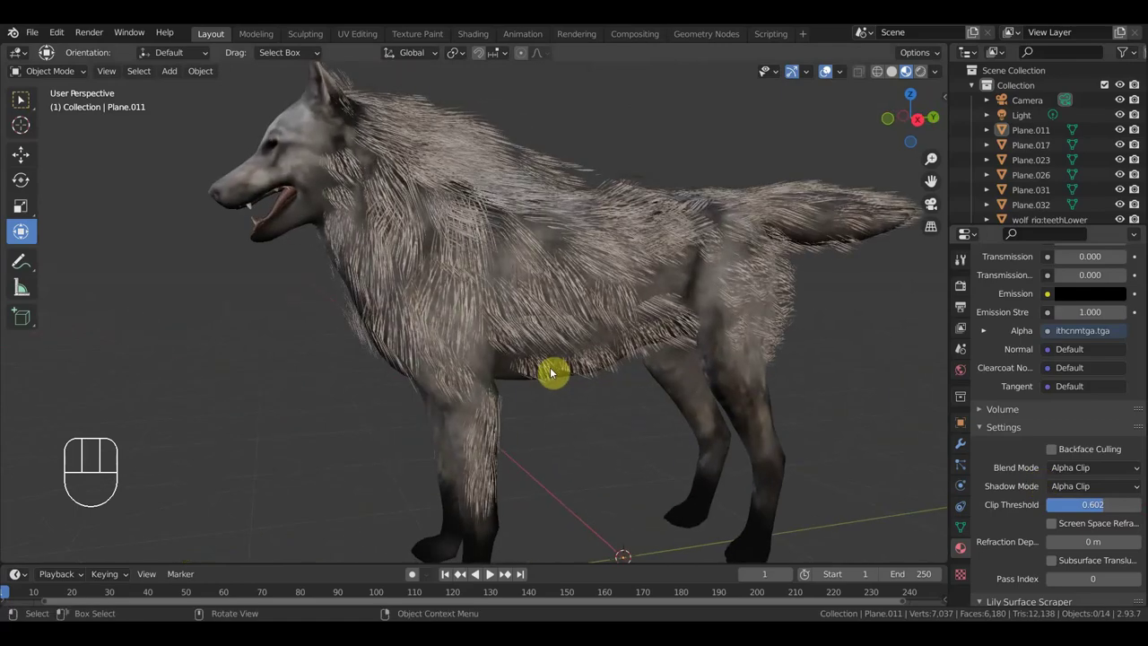
pyautogui.moveTo(514, 349); pyautogui.dragTo(428, 414)
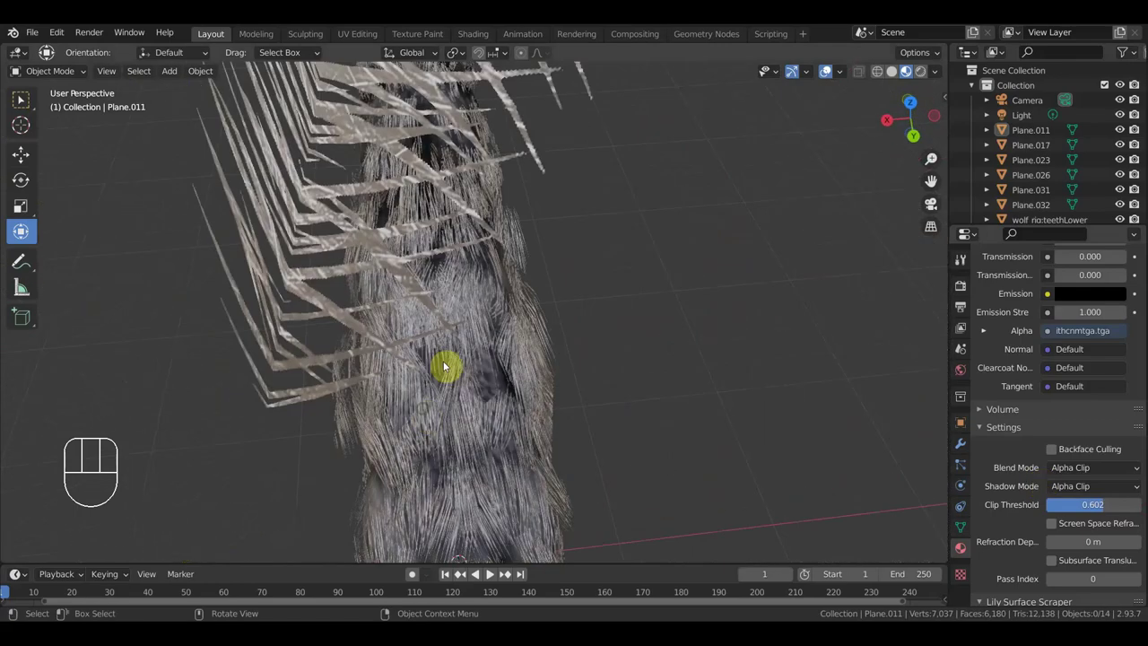
pyautogui.moveTo(388, 352); pyautogui.dragTo(339, 353)
pyautogui.moveTo(444, 261); pyautogui.dragTo(346, 227)
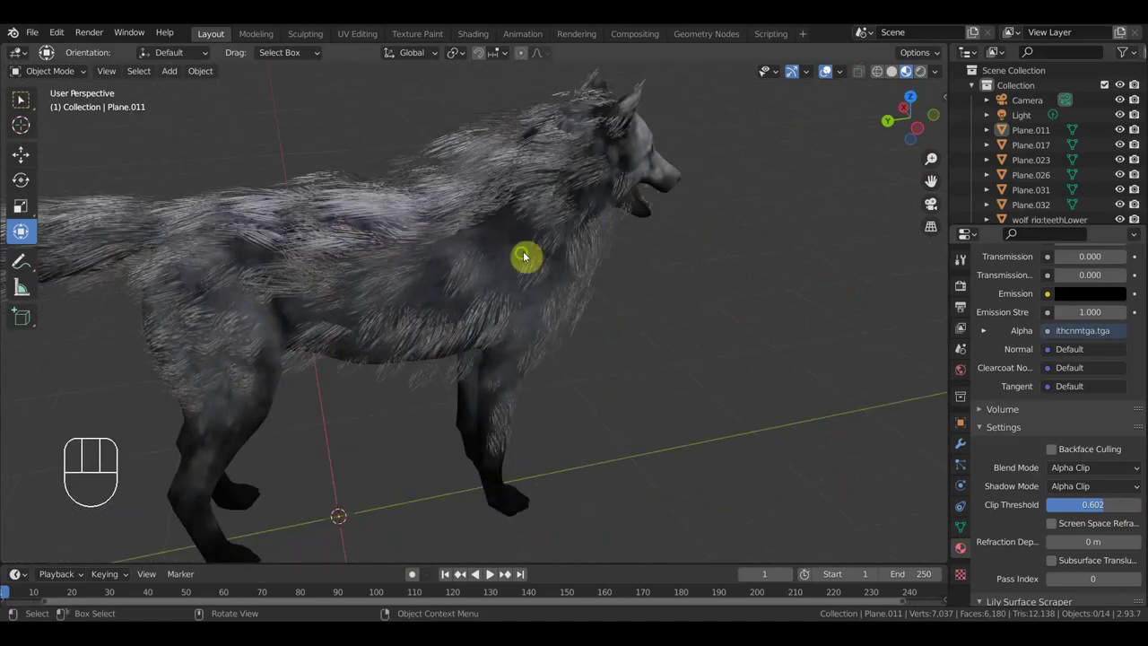
pyautogui.moveTo(512, 256); pyautogui.dragTo(485, 254)
pyautogui.moveTo(483, 253); pyautogui.dragTo(232, 235)
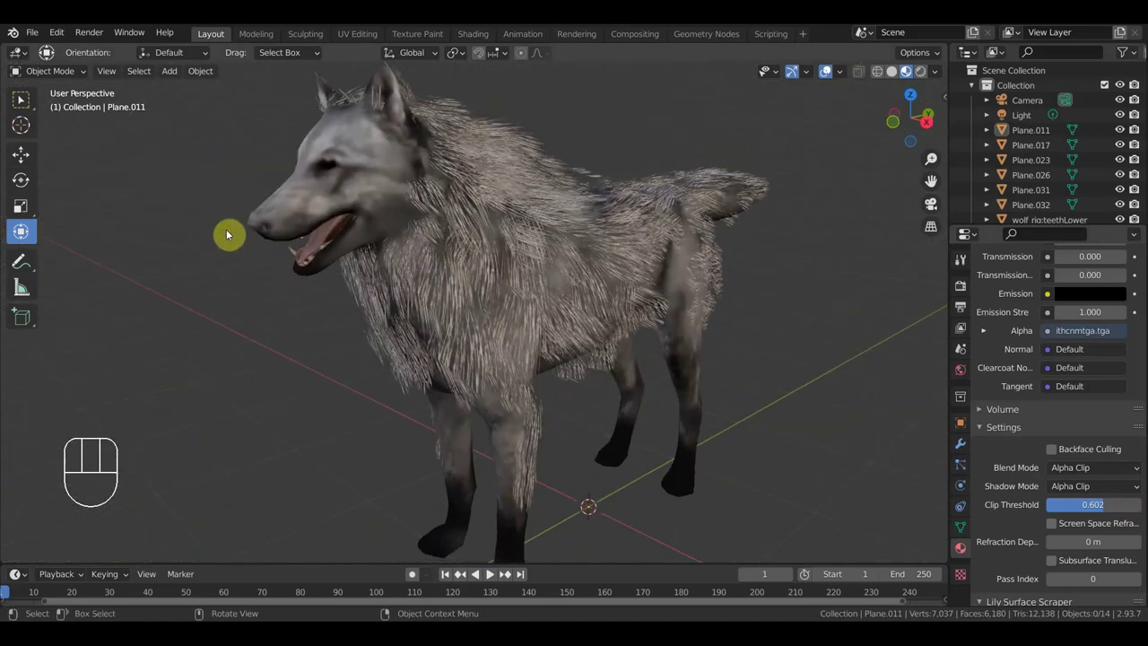
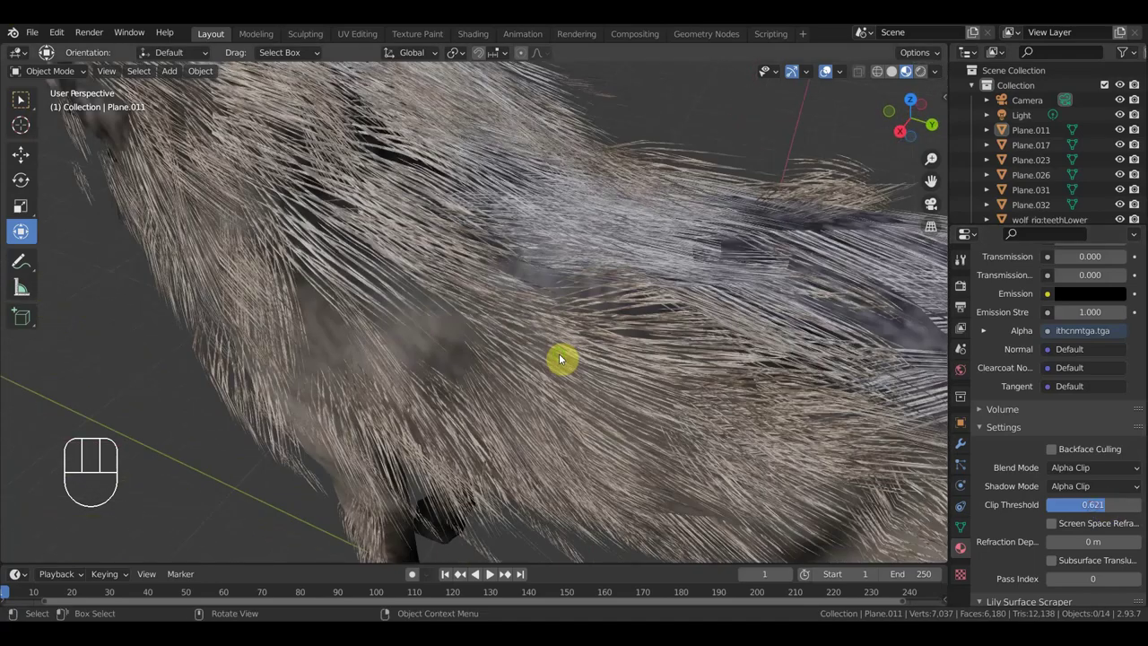
# Orbit around the furred wolf from the side, underneath and directly above to review coverage.
pyautogui.middleClick(527, 373)
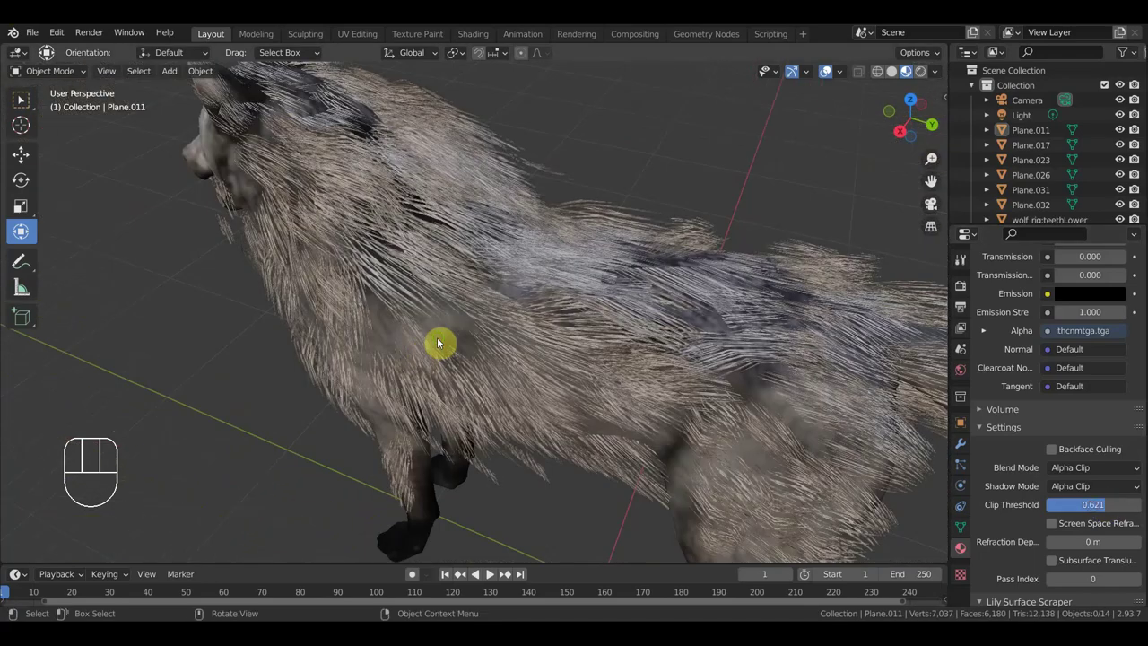
pyautogui.moveTo(443, 343); pyautogui.dragTo(472, 304)
pyautogui.moveTo(500, 286); pyautogui.dragTo(593, 220)
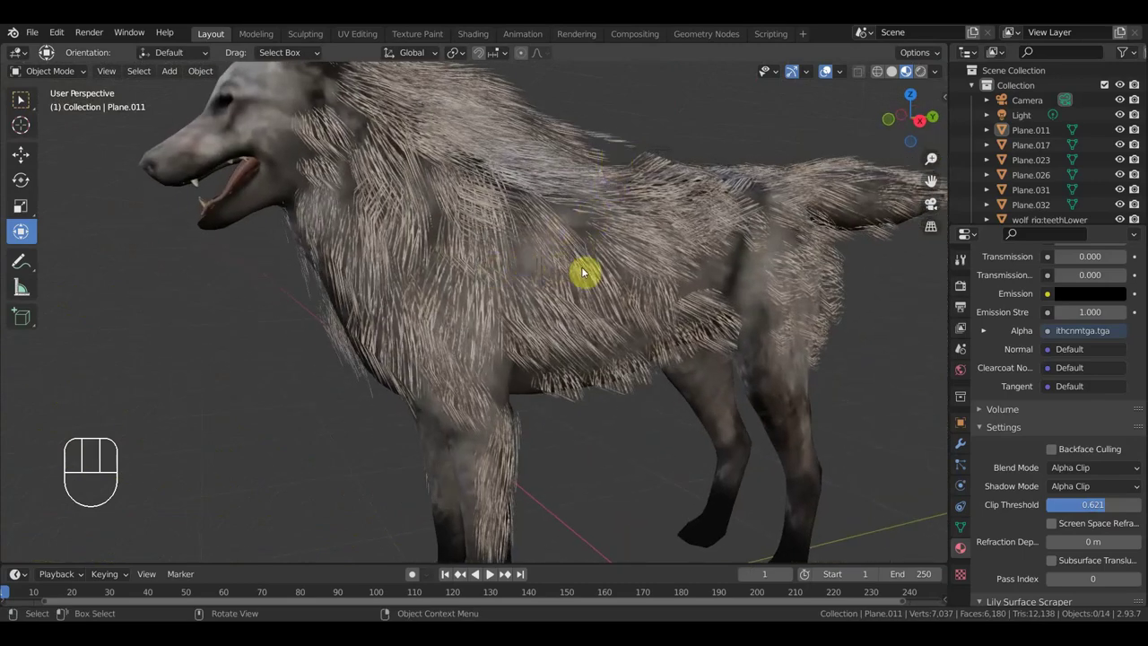
pyautogui.moveTo(651, 384); pyautogui.dragTo(522, 295)
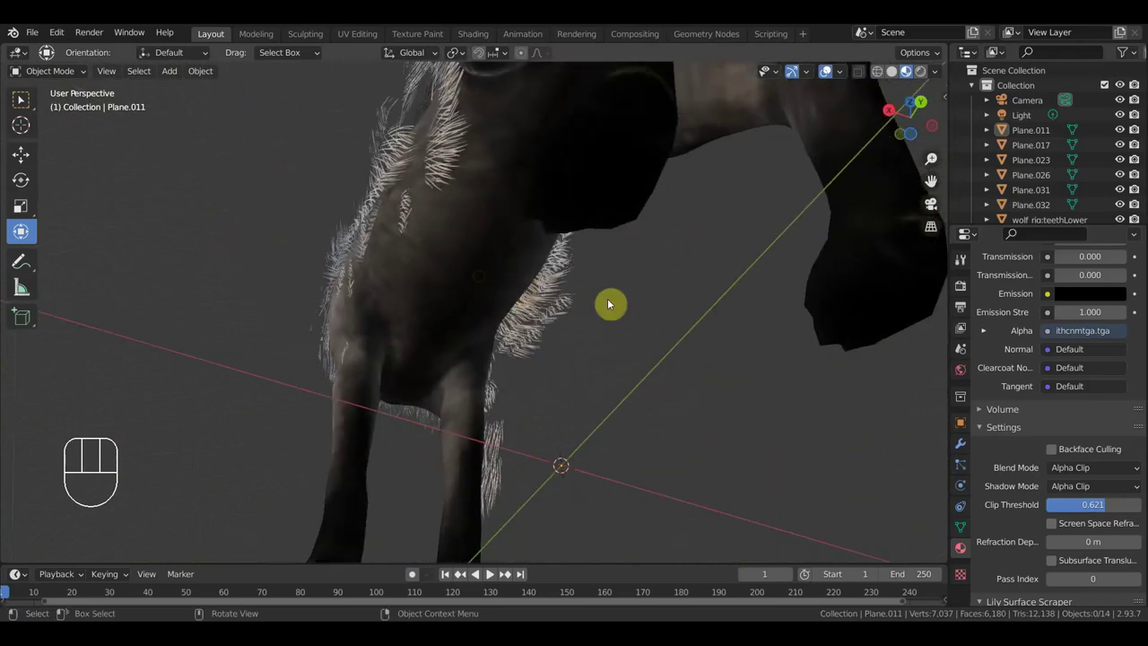
pyautogui.moveTo(577, 343); pyautogui.dragTo(528, 424)
pyautogui.moveTo(476, 372); pyautogui.dragTo(496, 471)
pyautogui.moveTo(522, 436); pyautogui.dragTo(598, 365)
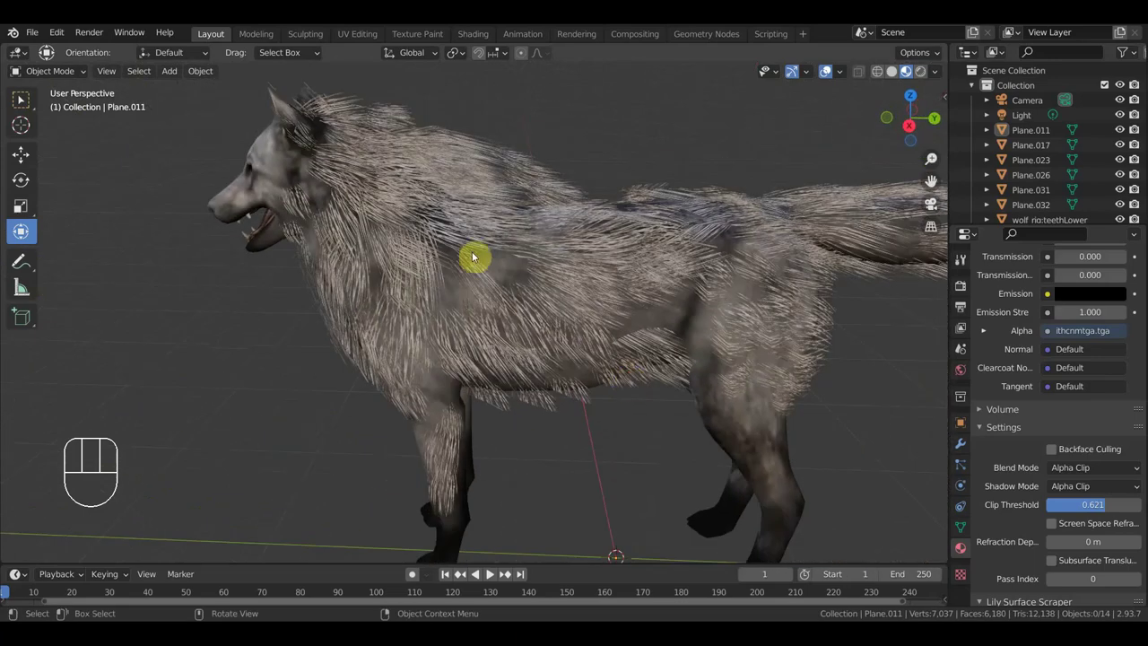
pyautogui.moveTo(552, 289); pyautogui.dragTo(723, 267)
pyautogui.moveTo(635, 288); pyautogui.dragTo(419, 412)
pyautogui.moveTo(454, 371); pyautogui.dragTo(357, 371)
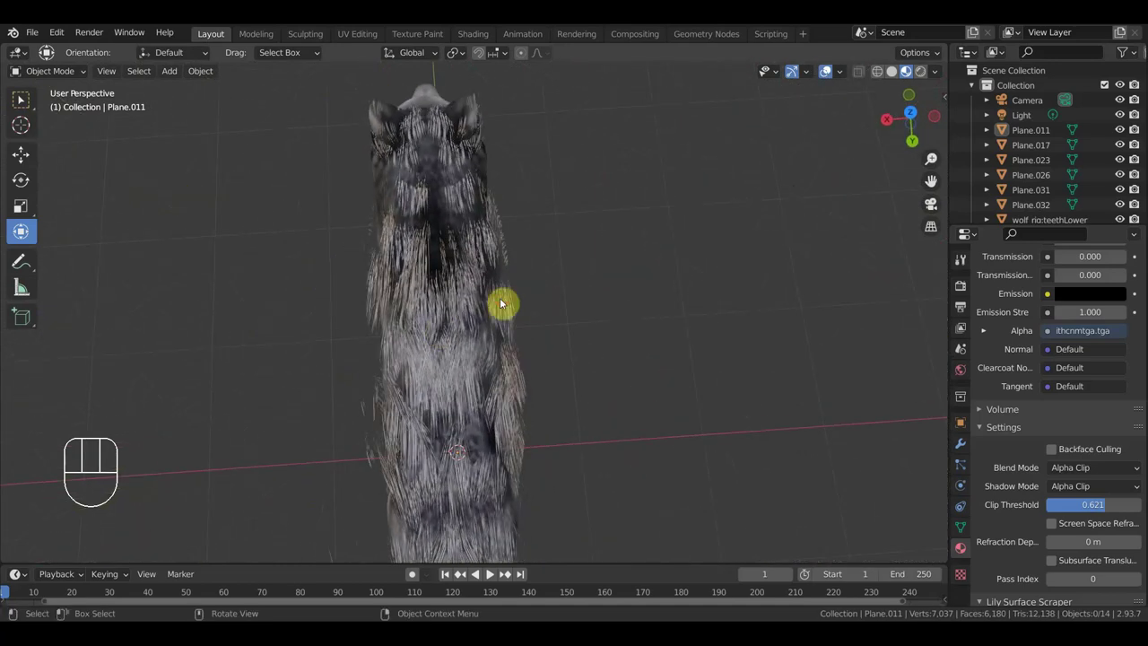
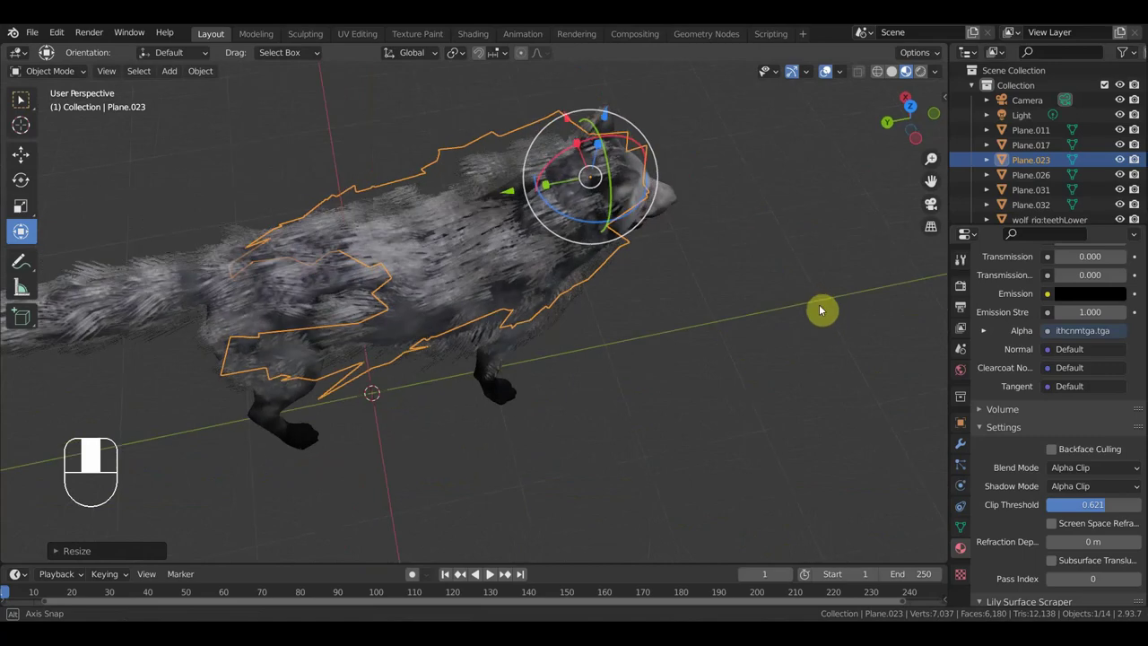
# Inspect the selected fur card from the side and then face the wolf from the front.
pyautogui.moveTo(659, 246); pyautogui.dragTo(532, 259)
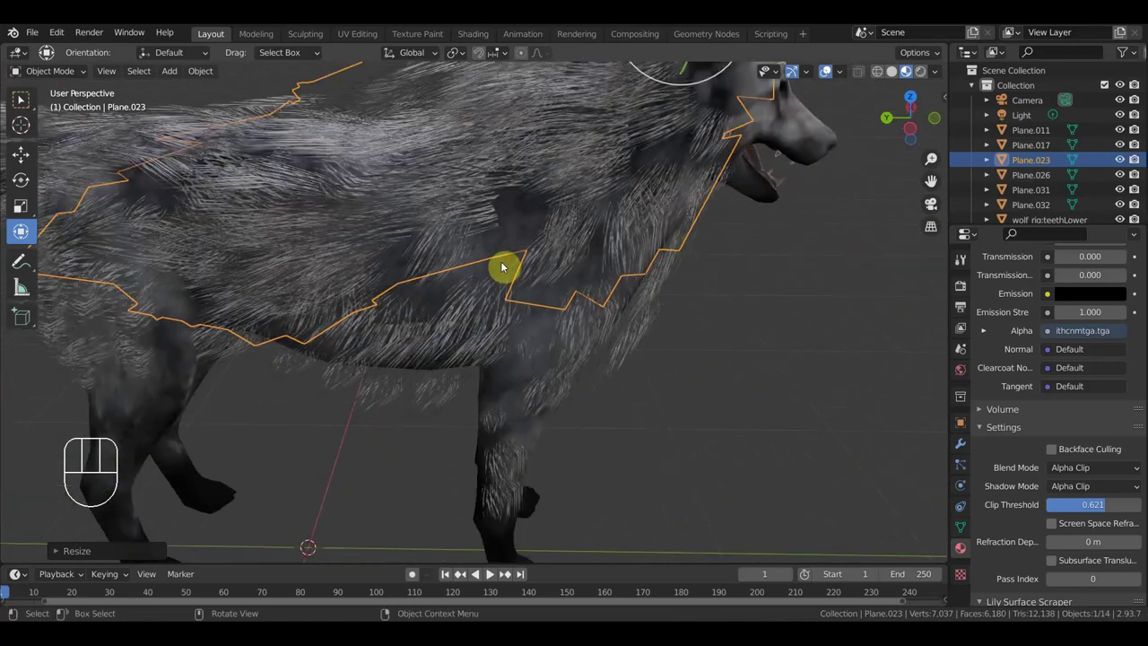
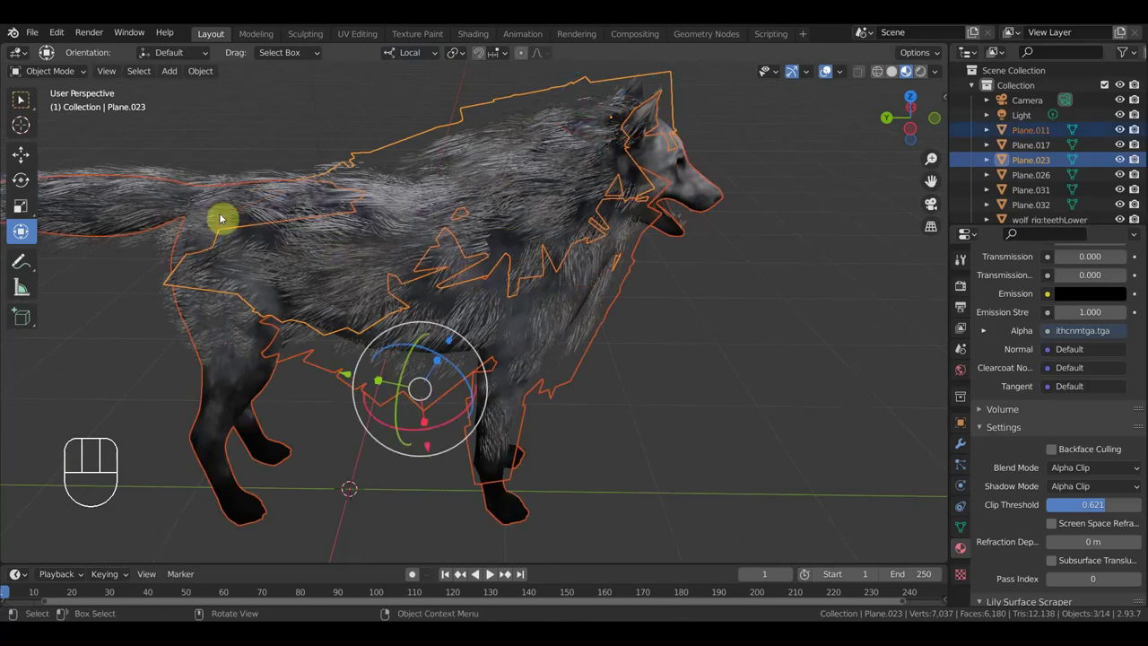
pyautogui.moveTo(574, 326); pyautogui.dragTo(515, 313)
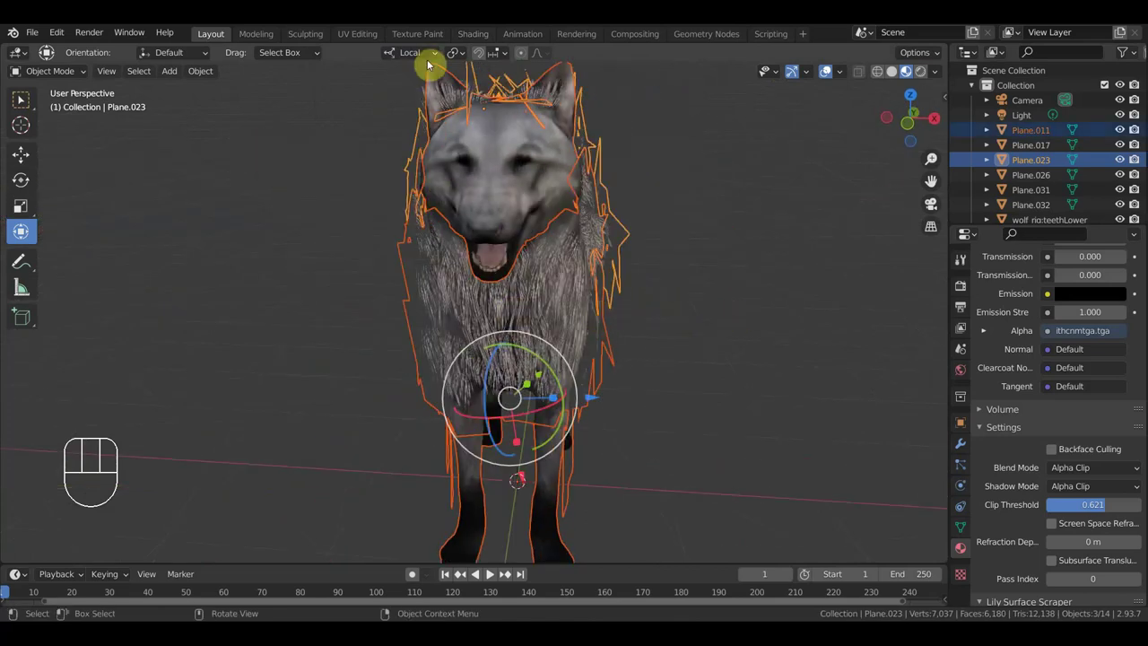
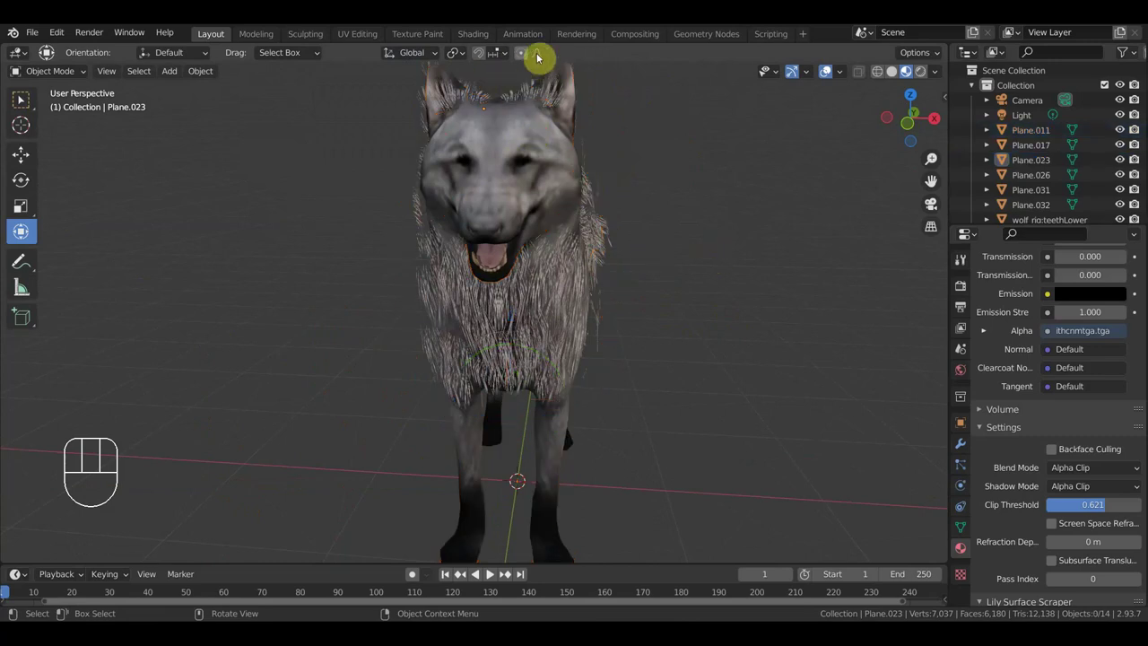
# Turn off proportional editing and review the fur from the front, side and above.
pyautogui.moveTo(588, 281); pyautogui.dragTo(605, 281)
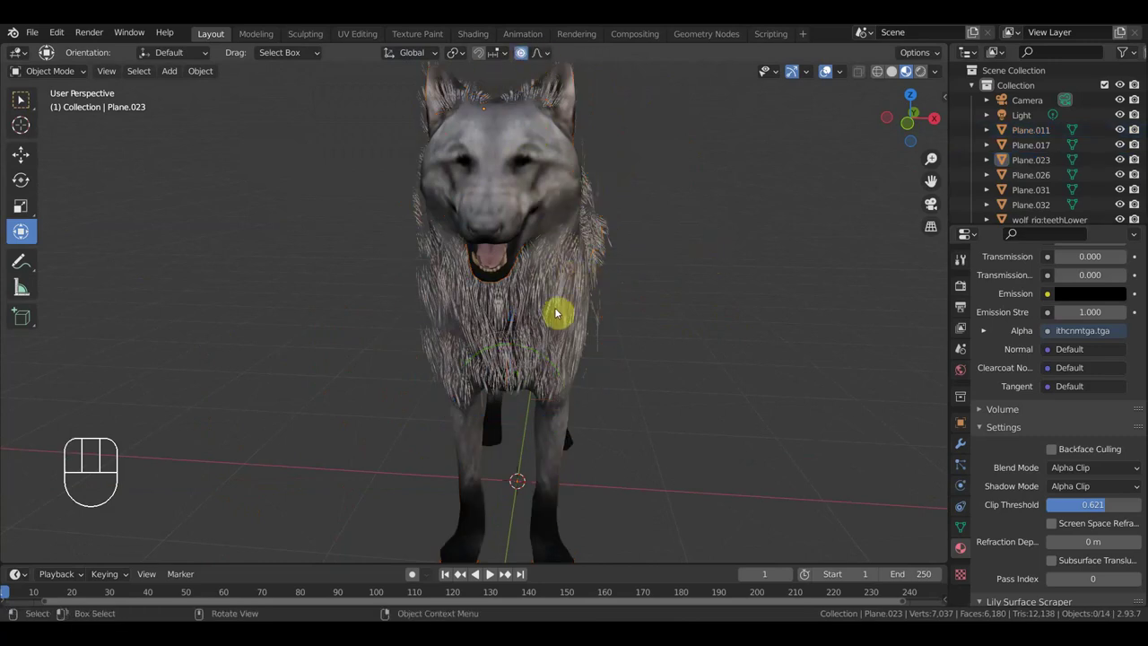
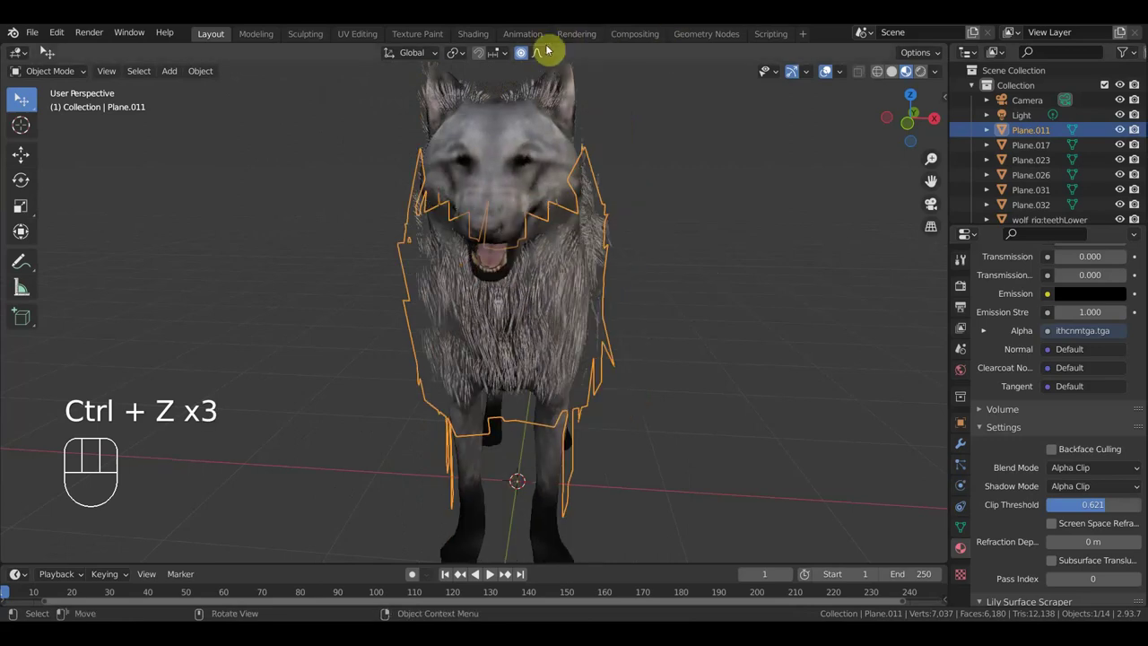
pyautogui.click(524, 55)
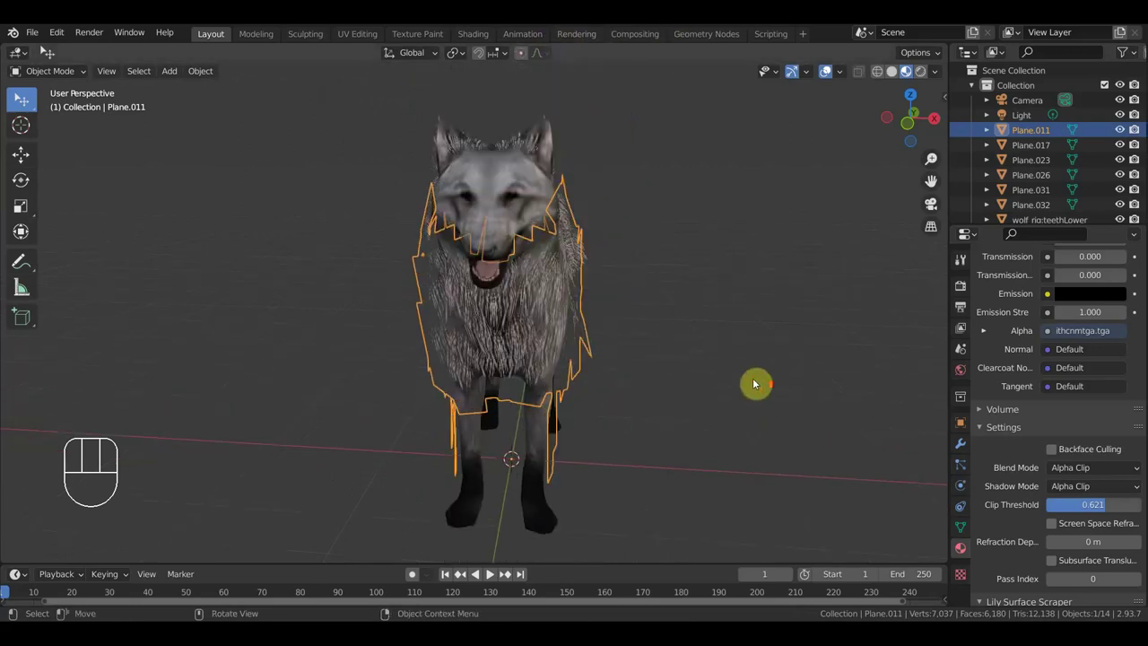
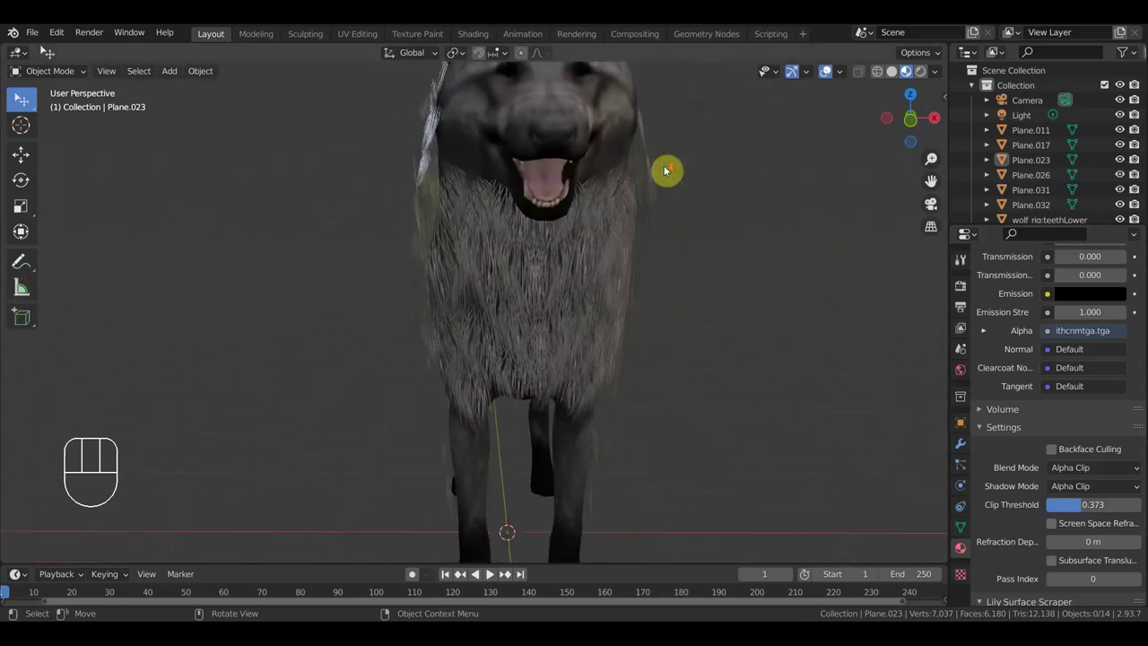
pyautogui.moveTo(698, 170); pyautogui.dragTo(785, 178)
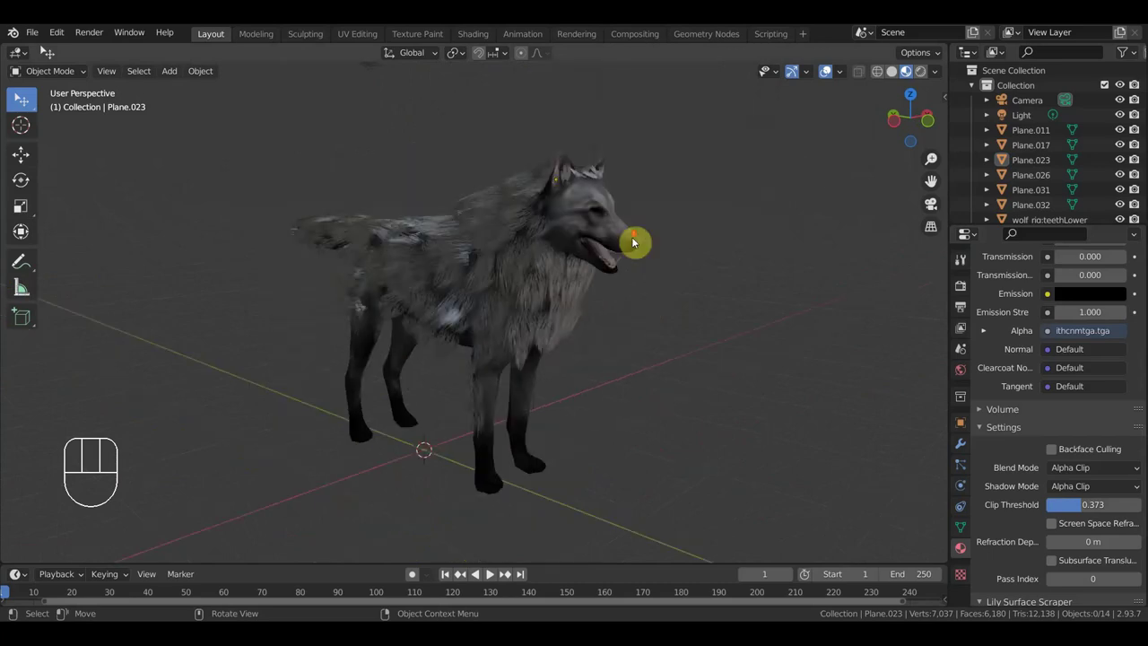
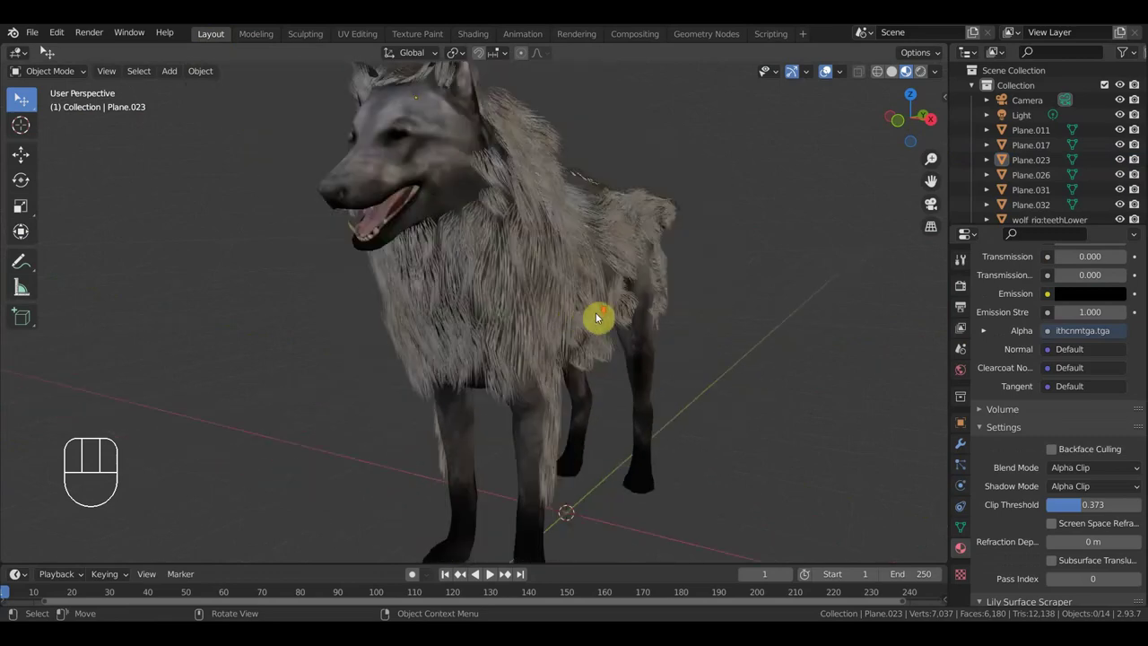
pyautogui.moveTo(585, 327); pyautogui.dragTo(523, 464)
pyautogui.moveTo(571, 289); pyautogui.dragTo(585, 318)
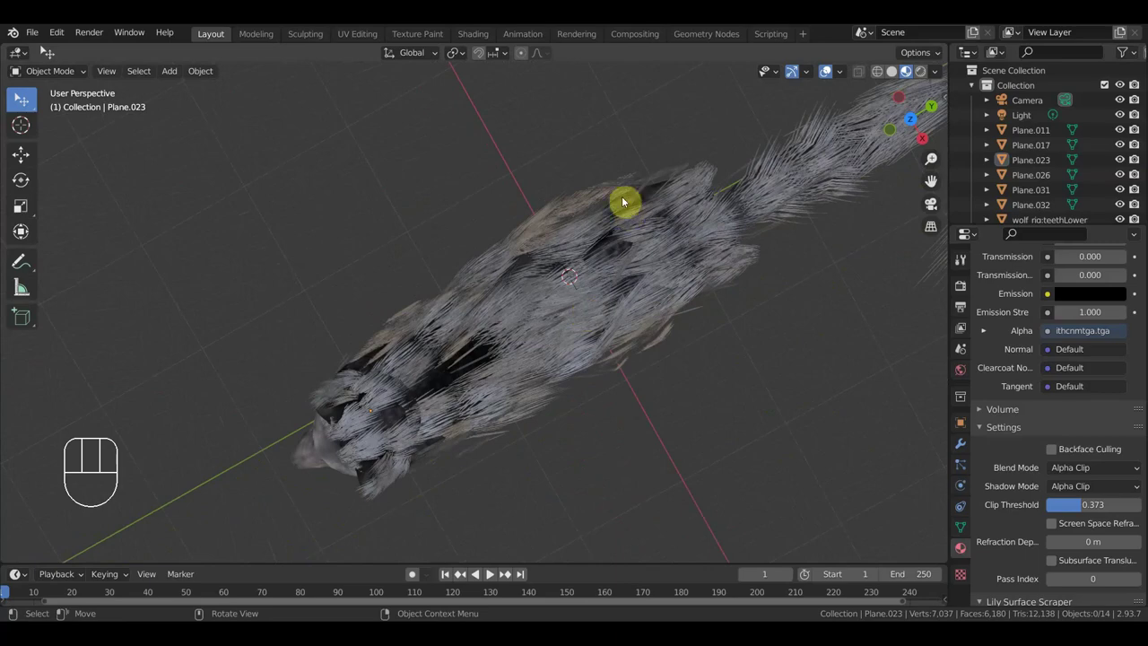
# Raise the fur material's clip threshold to 0.554 for thinner, whiter strands.
pyautogui.moveTo(633, 342); pyautogui.dragTo(674, 355)
pyautogui.moveTo(728, 379); pyautogui.dragTo(751, 389)
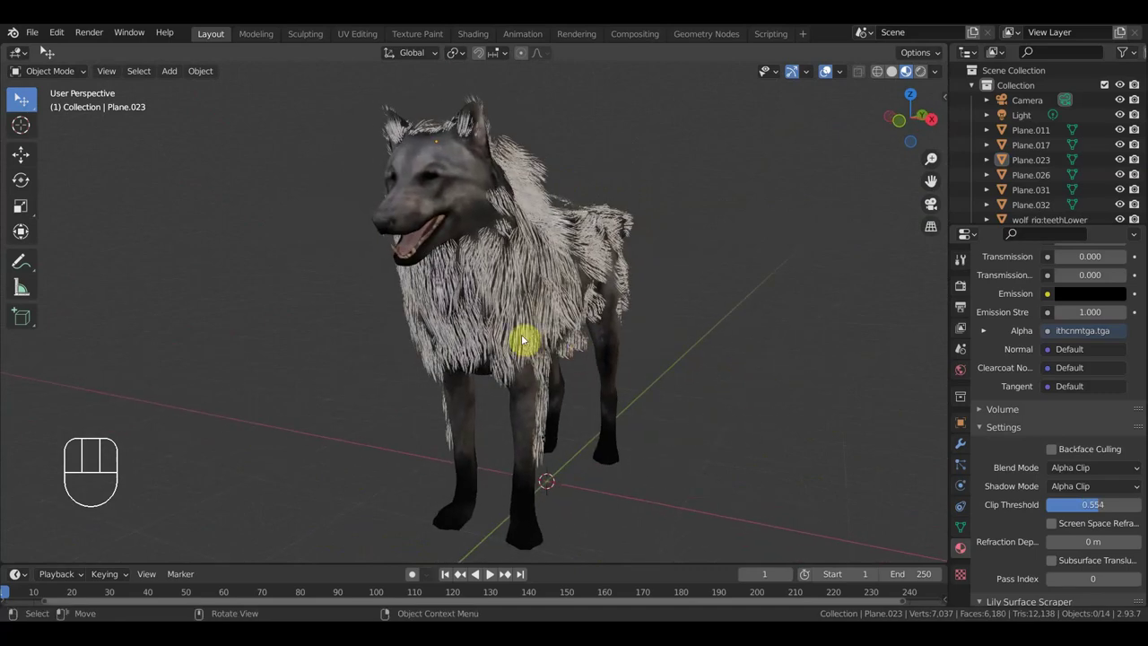
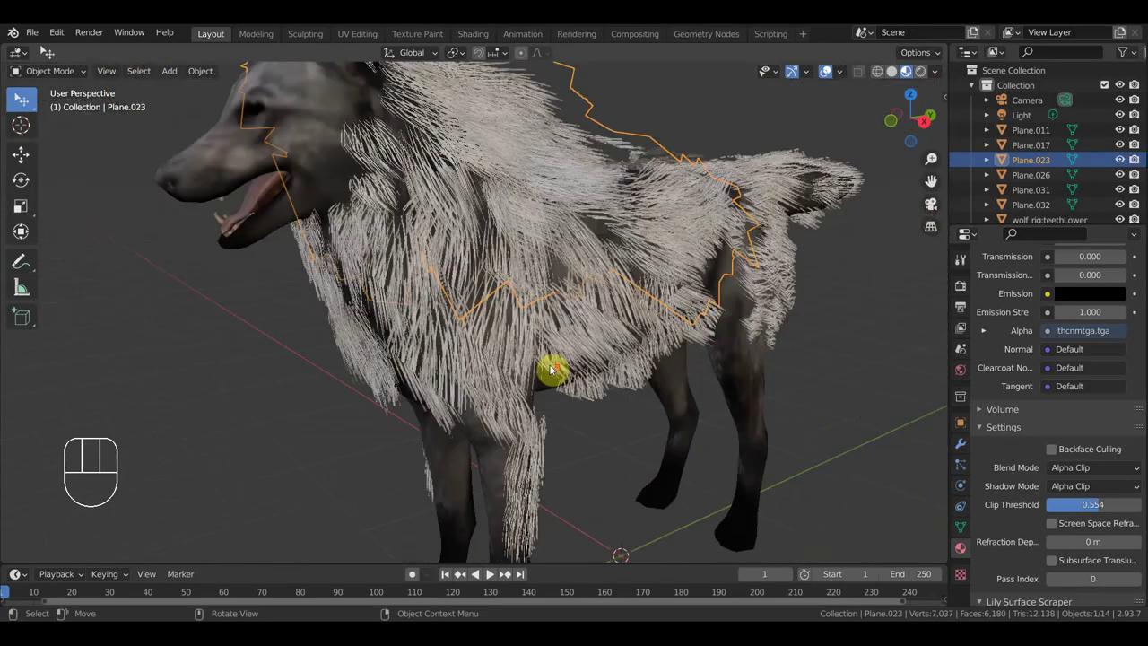
# Orbit round to face the wolf head-on before hiding Plane.023.
pyautogui.moveTo(521, 357); pyautogui.dragTo(641, 355)
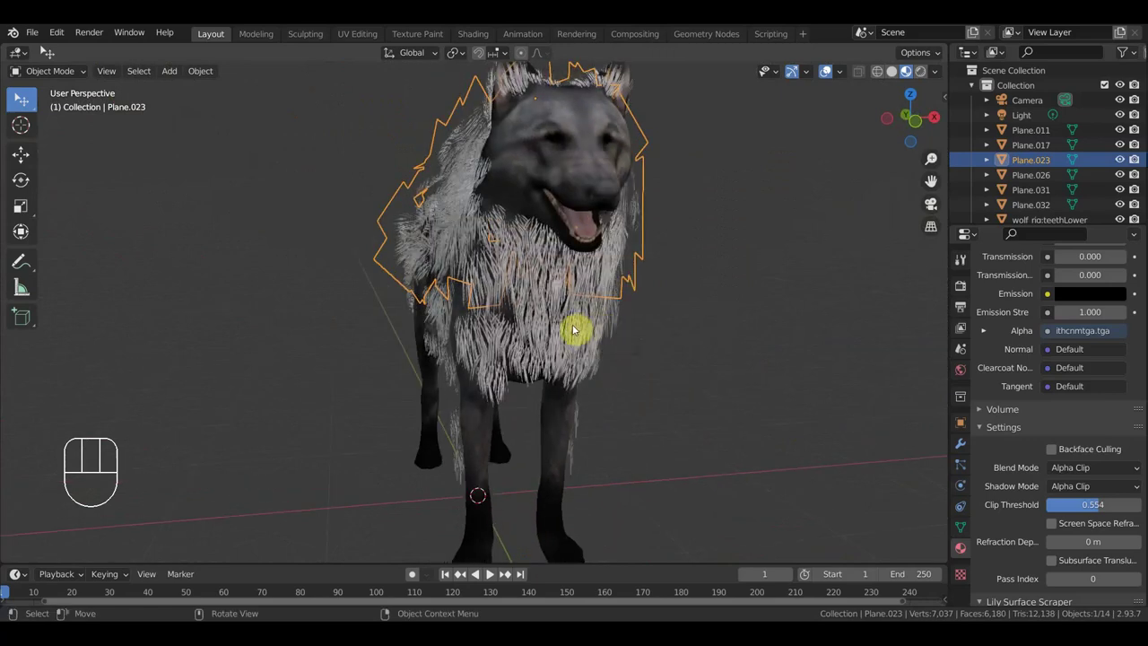
# Hide the remaining fur-card planes one by one, including the neck card, with H.
pyautogui.press('h')
pyautogui.press('h')
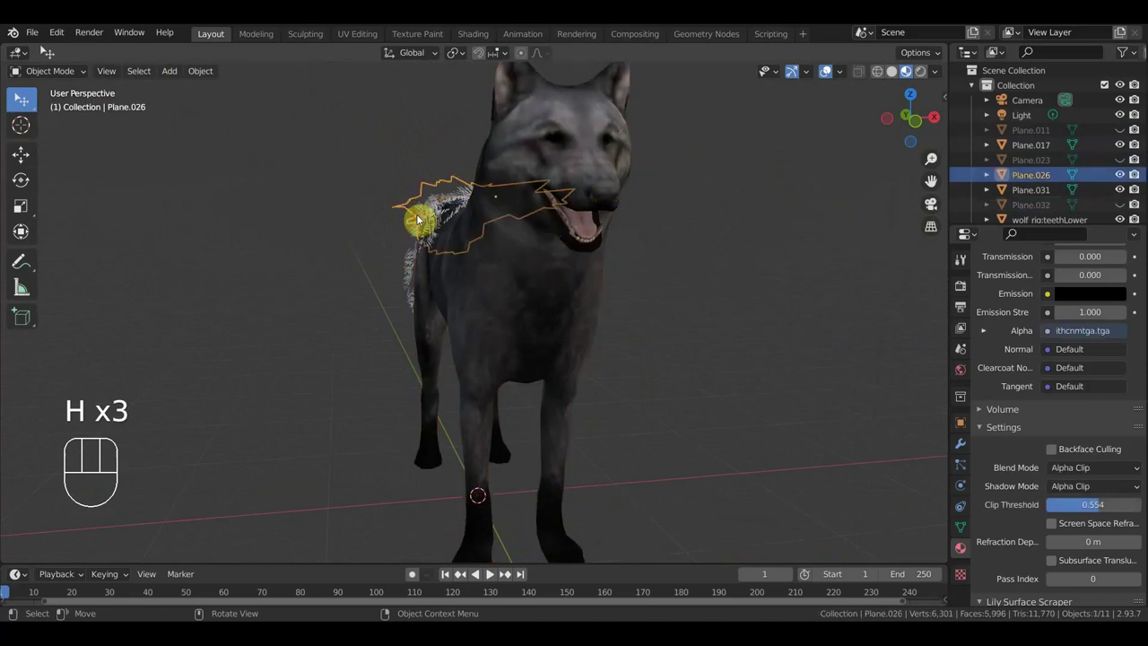
pyautogui.press('h')
pyautogui.press('h')
pyautogui.click(433, 226)
pyautogui.press('h')
# Orbit around the bare wolf to check no fur strands remain.
pyautogui.moveTo(496, 276); pyautogui.dragTo(447, 273)
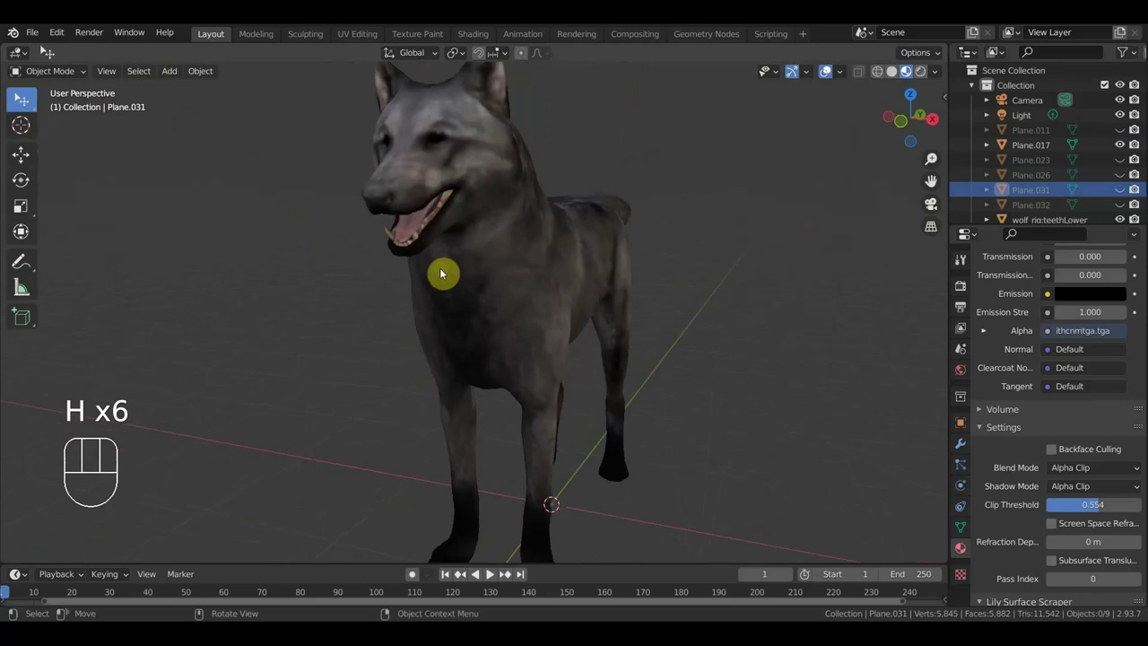
pyautogui.moveTo(523, 274); pyautogui.dragTo(421, 273)
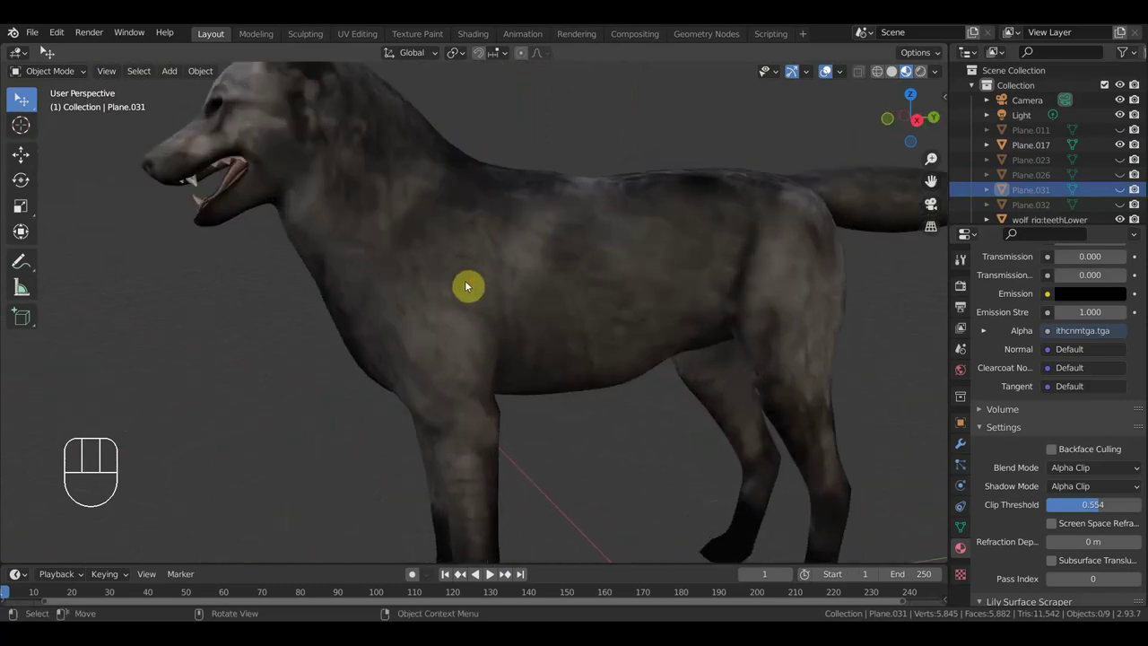
pyautogui.moveTo(504, 291); pyautogui.dragTo(546, 293)
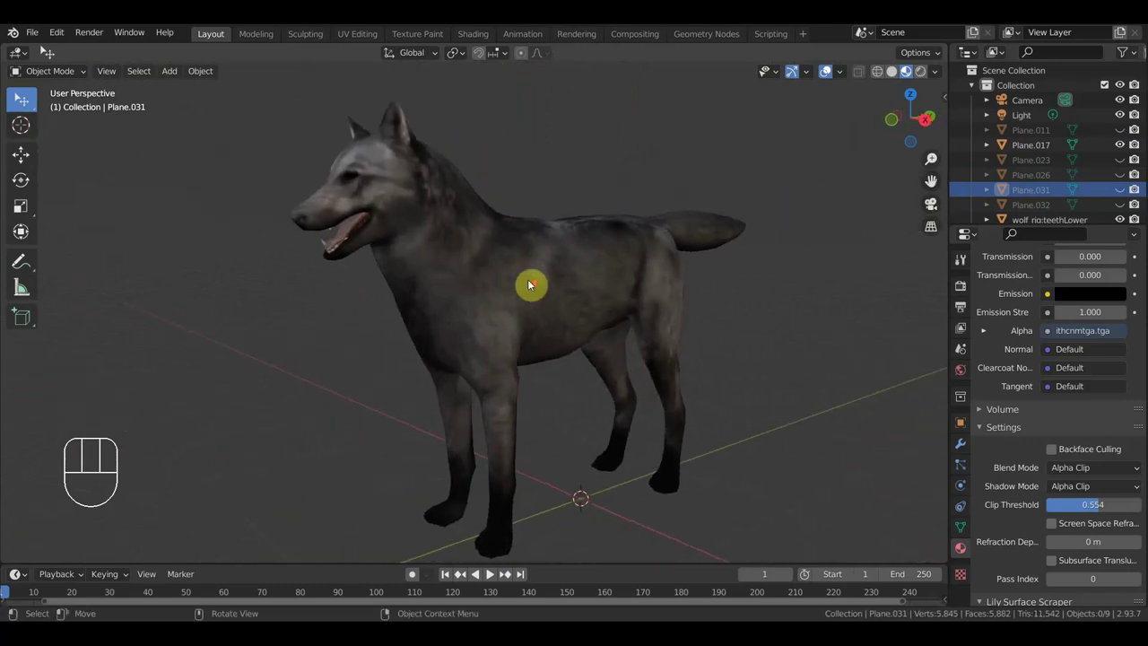
pyautogui.moveTo(854, 380); pyautogui.dragTo(938, 374)
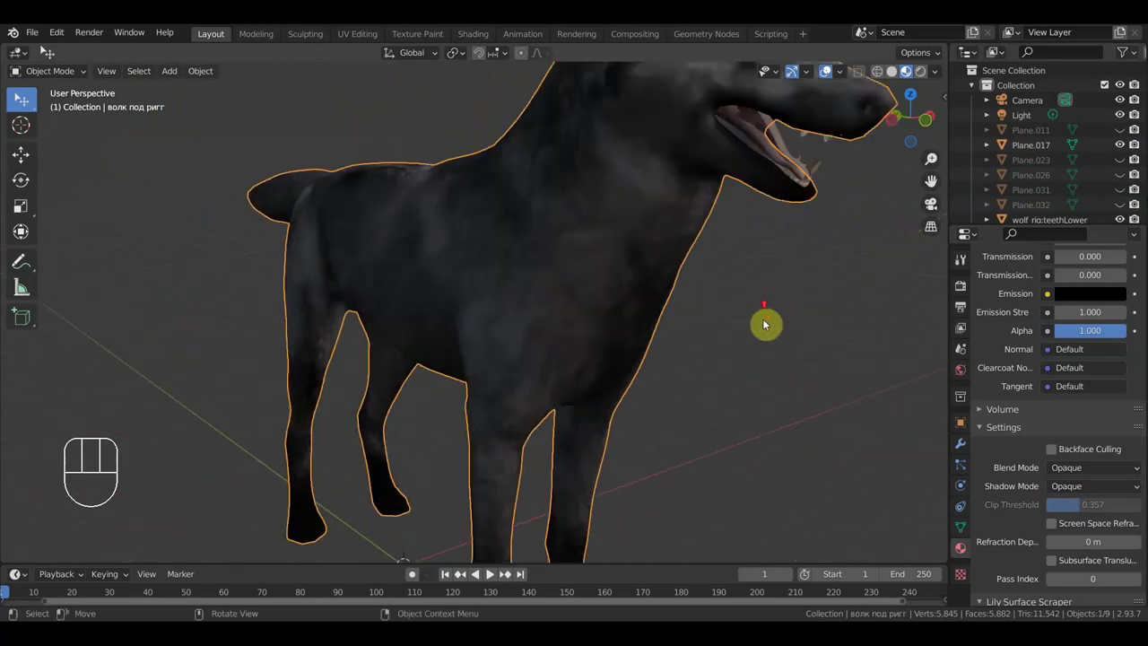
pyautogui.moveTo(742, 331); pyautogui.dragTo(695, 336)
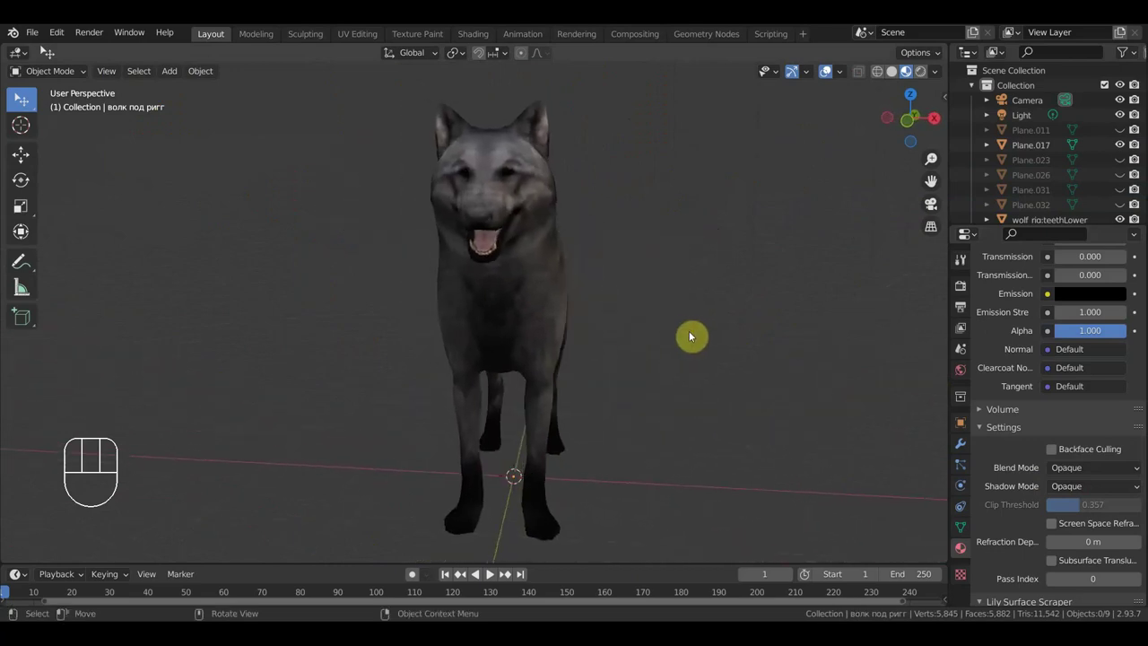